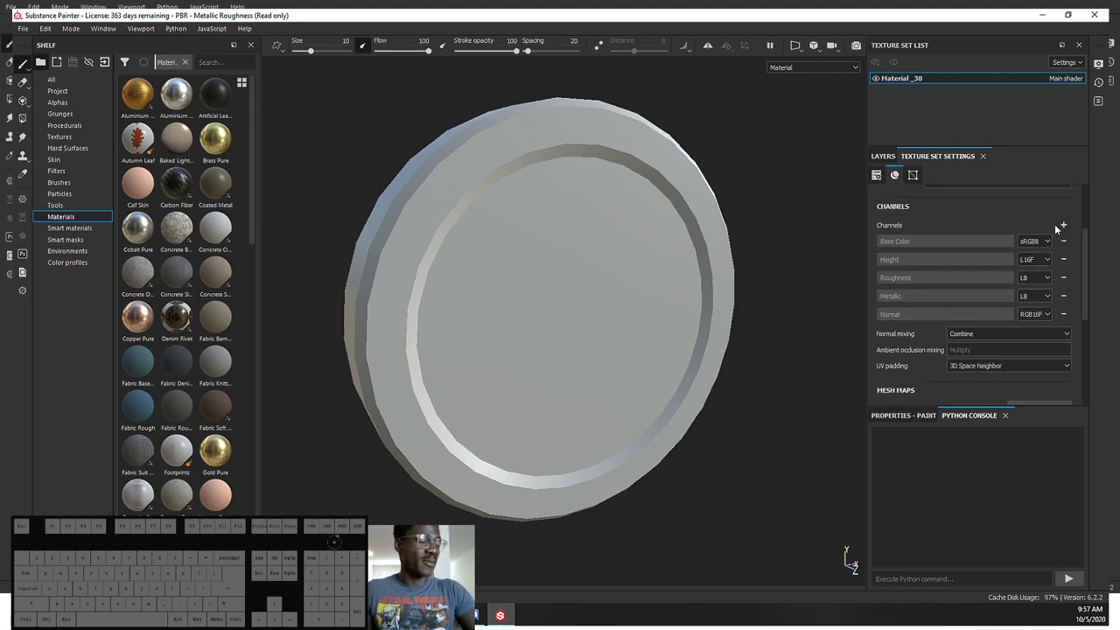
# Step: Review the addable channels list and close it without adding any channel
pyautogui.click(1063, 226)
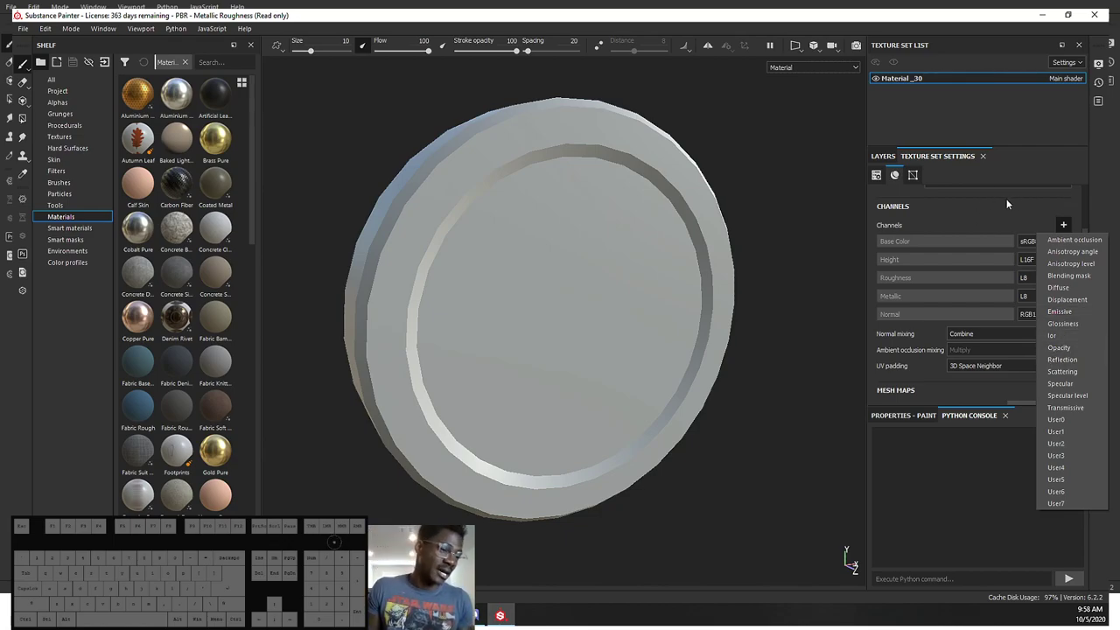
pyautogui.click(1042, 204)
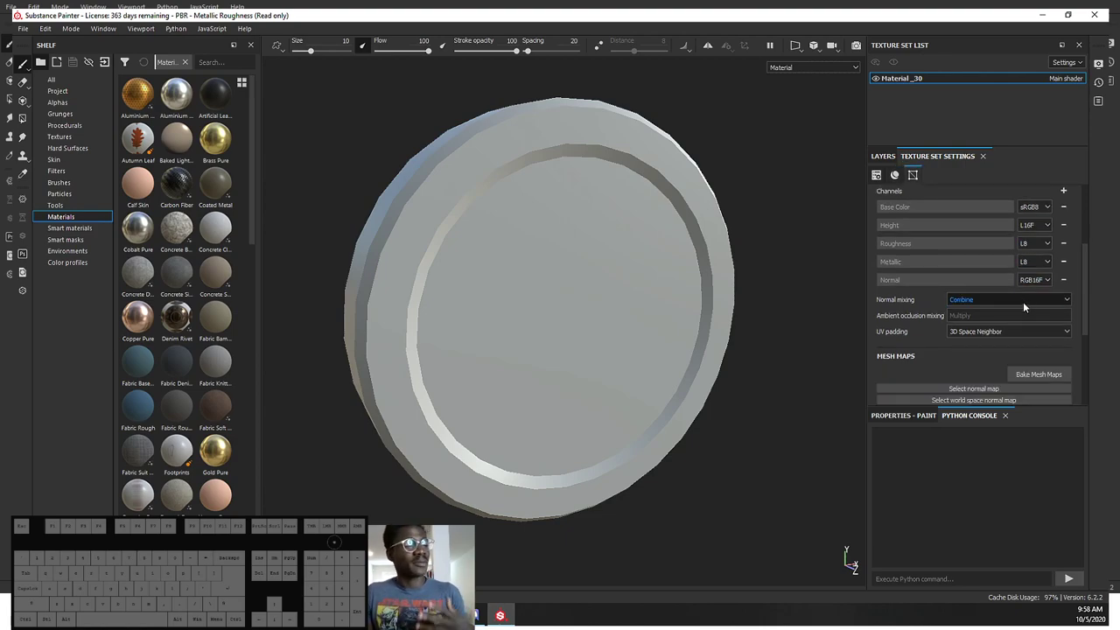
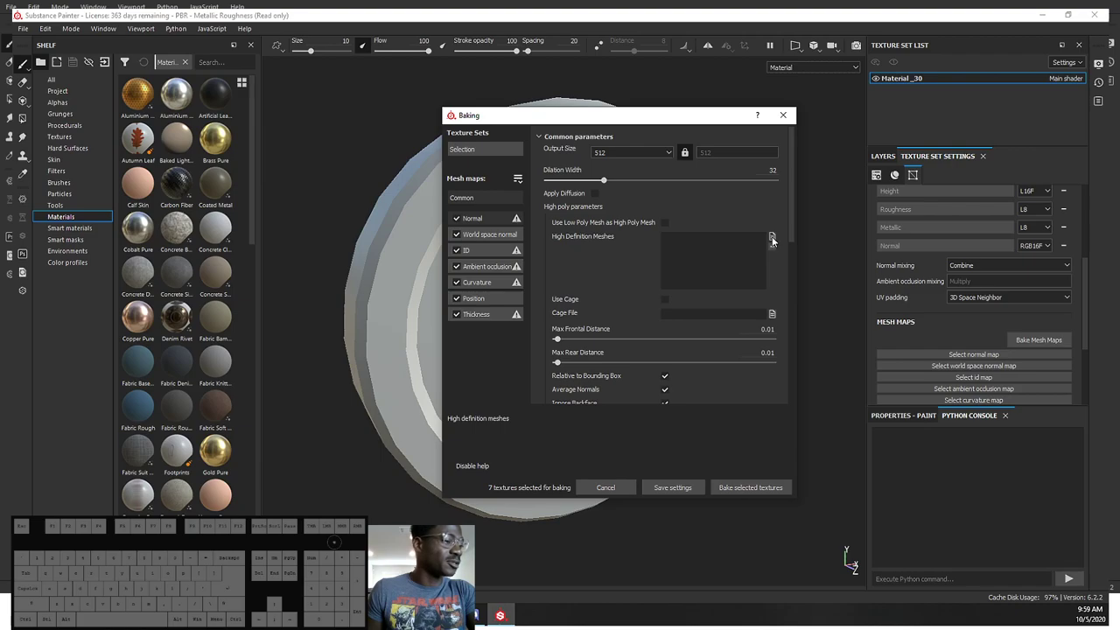
# Step: Load the HP coin file from coin_model/exports/fall as the high-definition mesh
pyautogui.click(778, 240)
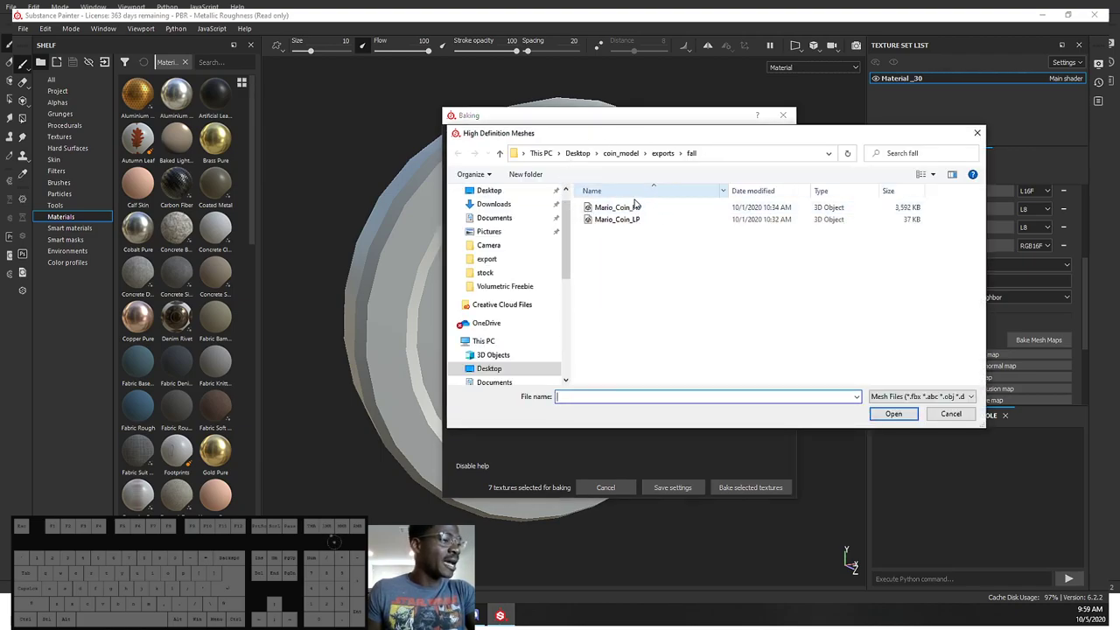
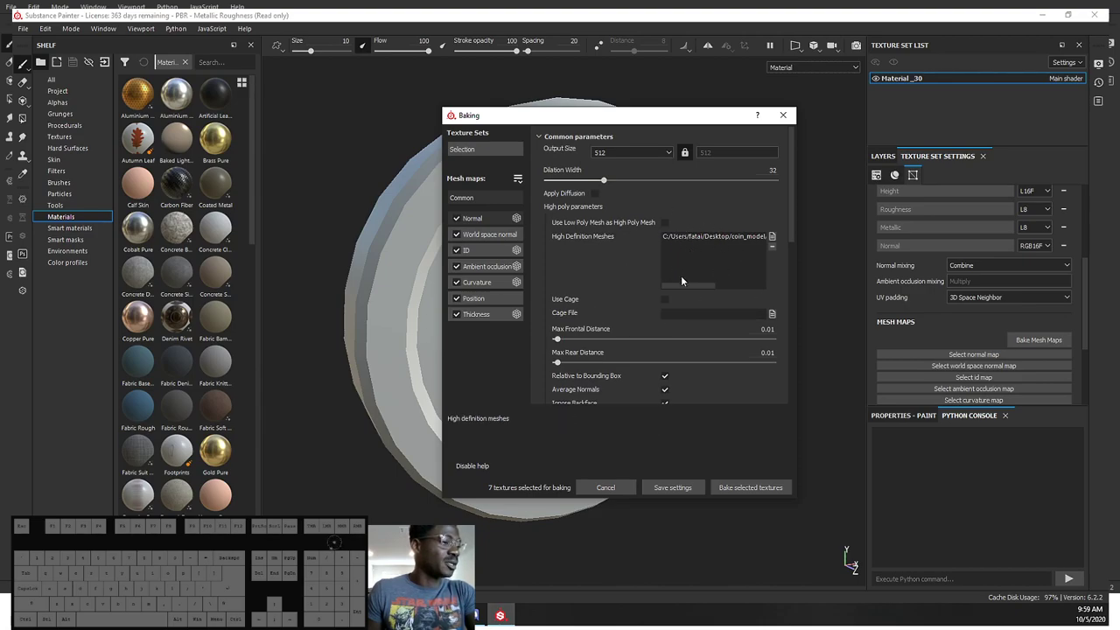
pyautogui.moveTo(686, 287); pyautogui.dragTo(712, 285)
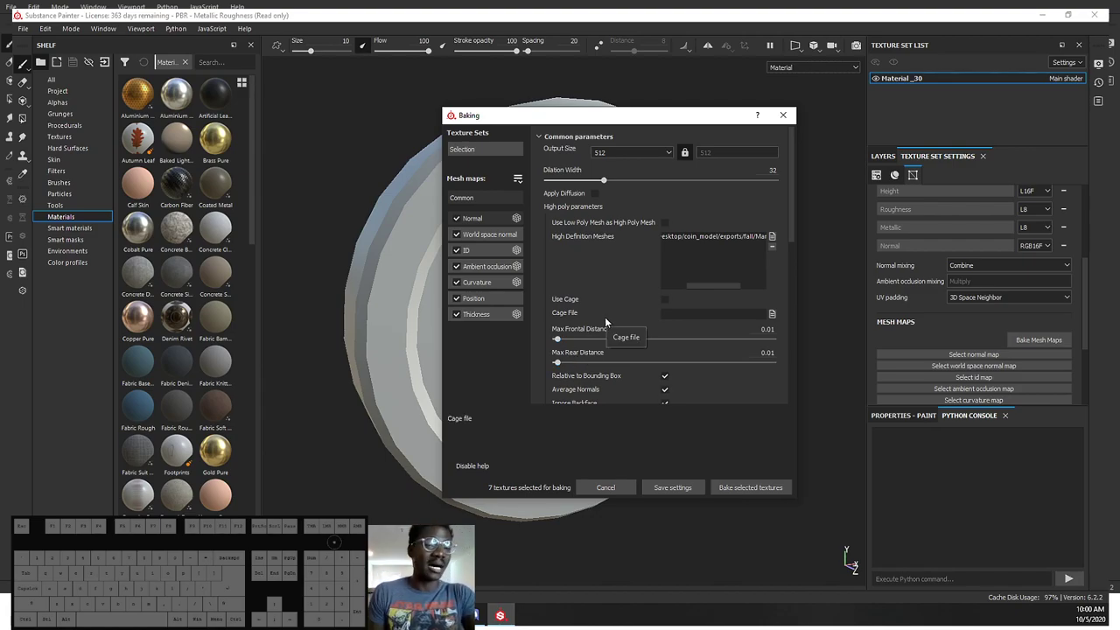
pyautogui.click(705, 134)
pyautogui.moveTo(696, 122); pyautogui.dragTo(226, 54)
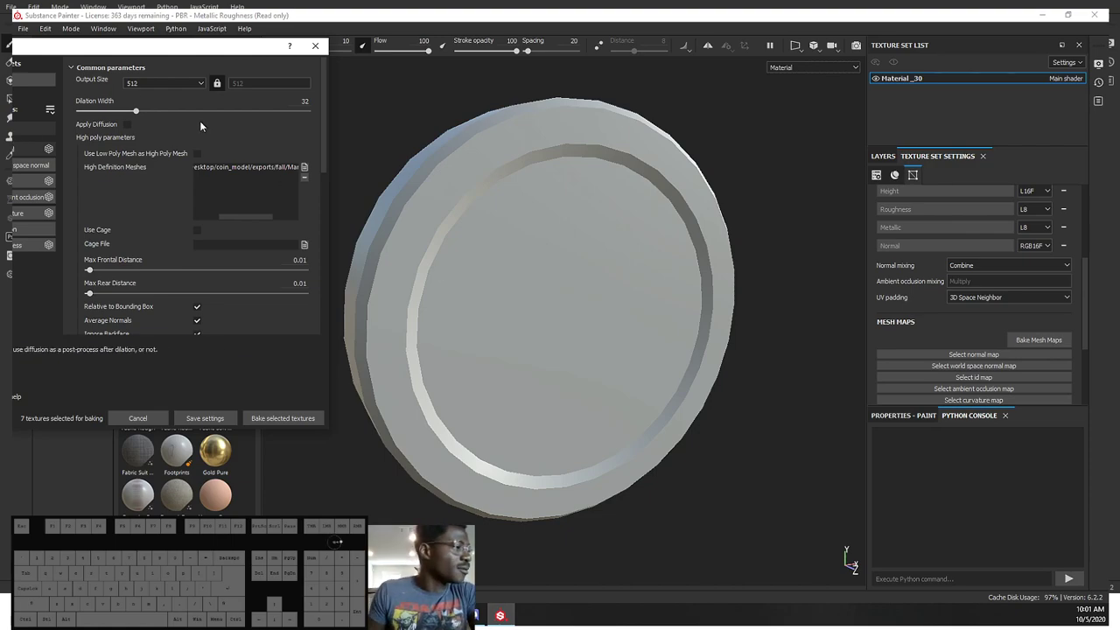
pyautogui.moveTo(154, 48); pyautogui.dragTo(457, 81)
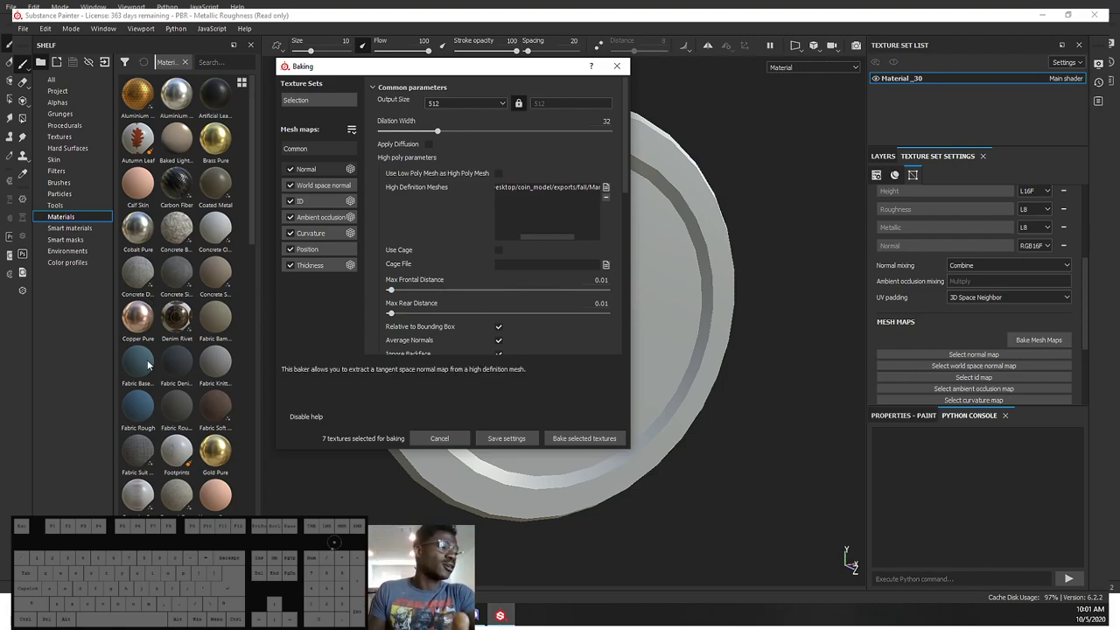
# Step: Set the baked map output size to 1024 and review the world space normal and ID bakers
pyautogui.click(465, 103)
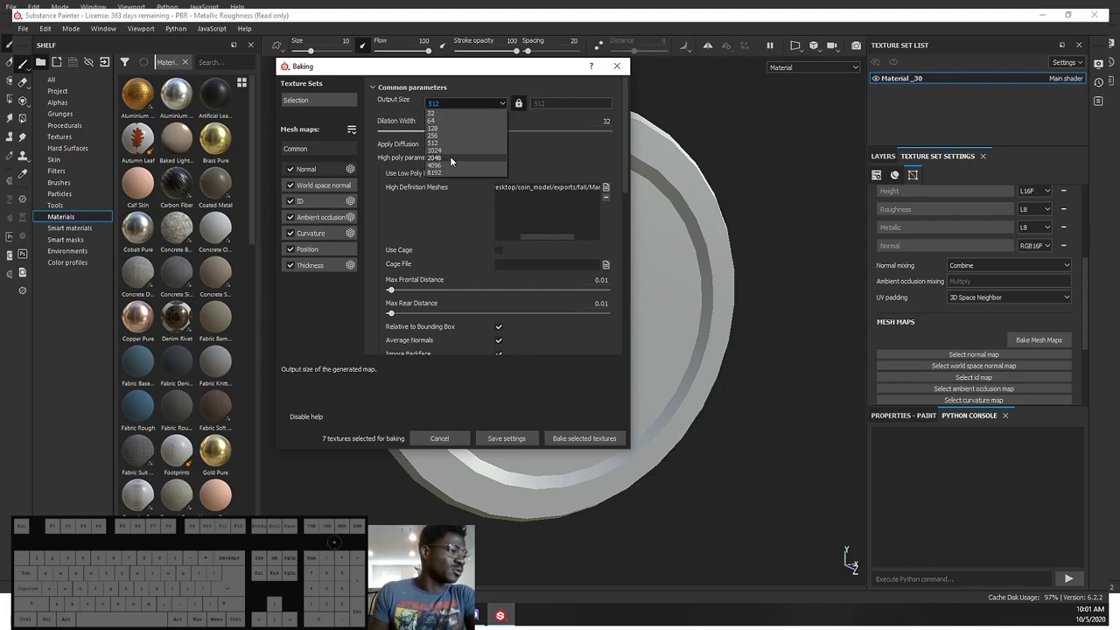
pyautogui.click(458, 156)
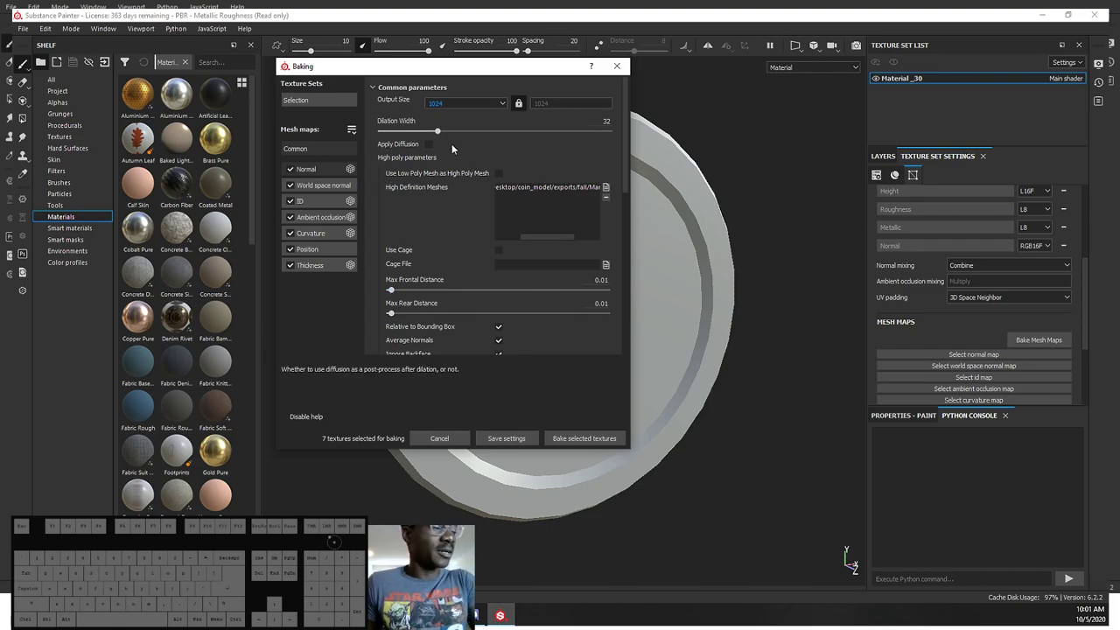
pyautogui.click(333, 181)
pyautogui.click(322, 192)
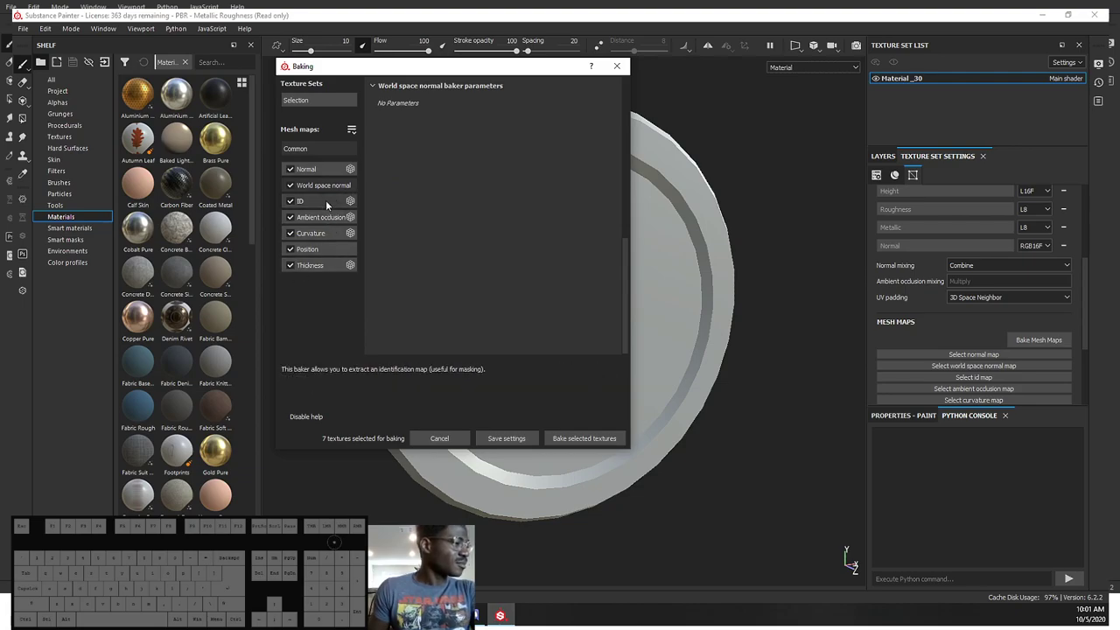
pyautogui.click(336, 190)
pyautogui.click(327, 207)
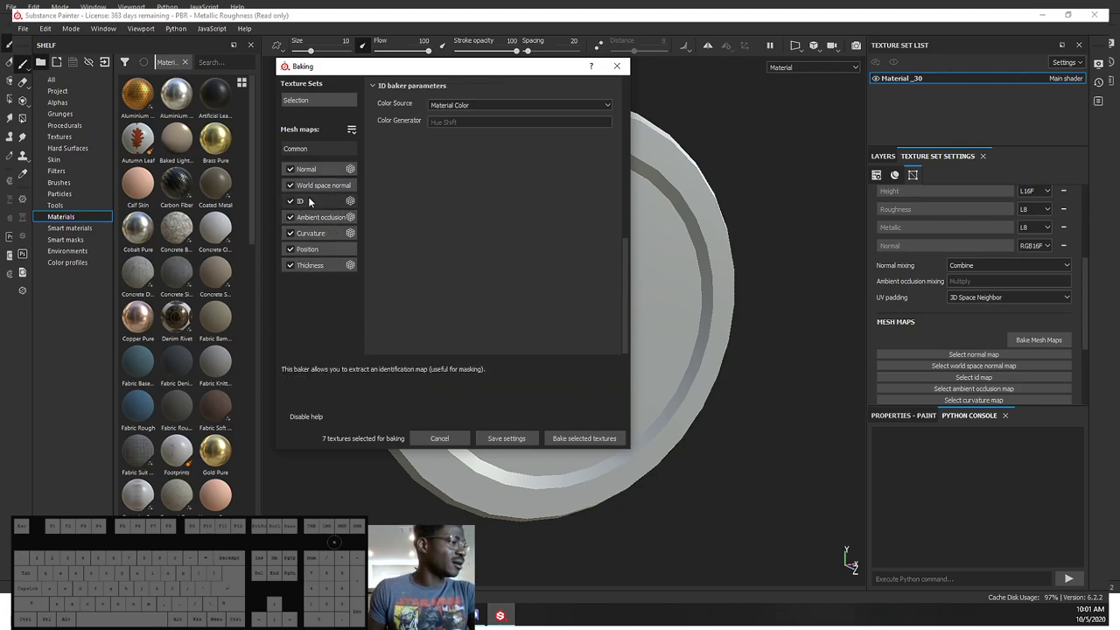
# Step: Keep Material Color as the ID source but exclude the ID map from baking
pyautogui.click(468, 105)
pyautogui.doubleClick(468, 106)
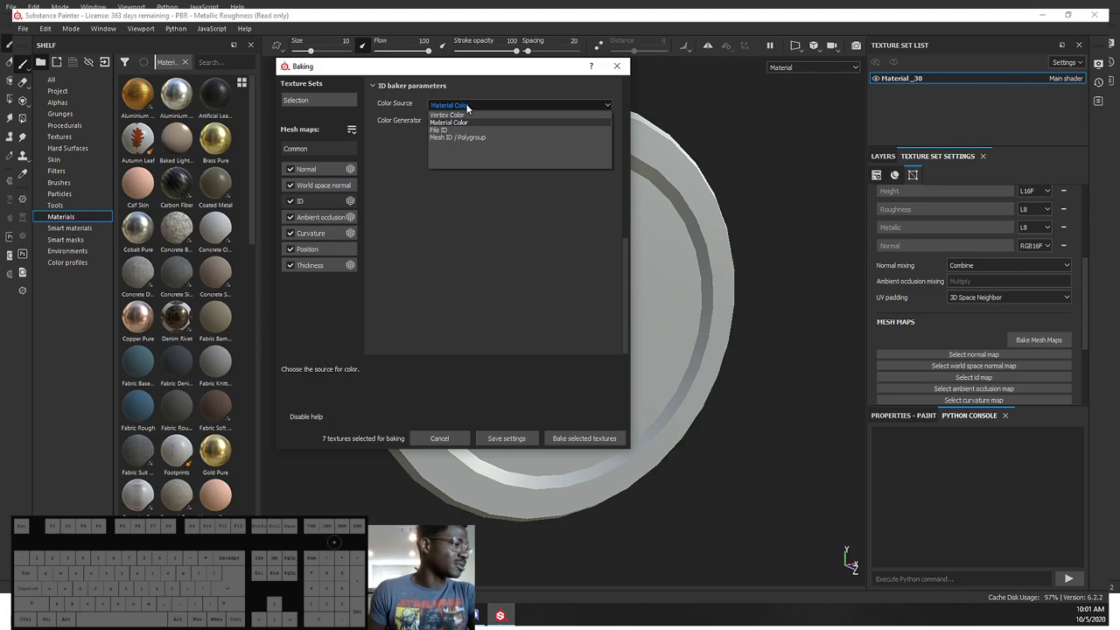
pyautogui.click(468, 106)
pyautogui.click(293, 202)
pyautogui.click(329, 217)
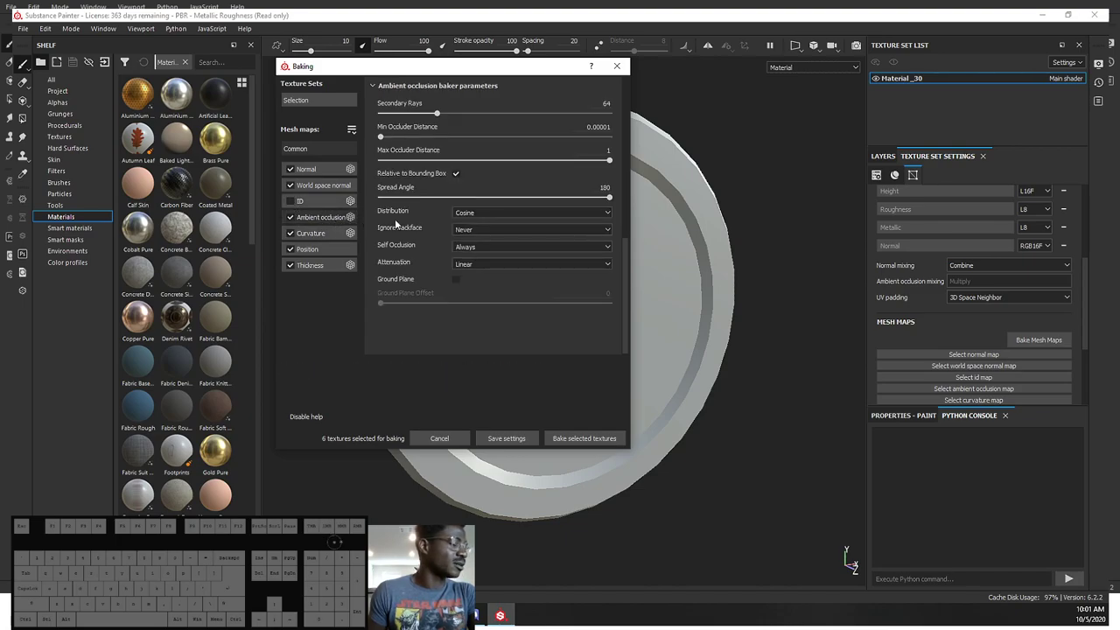
# Step: Set ambient occlusion distribution to Uniform and attenuation to Smooth
pyautogui.click(511, 218)
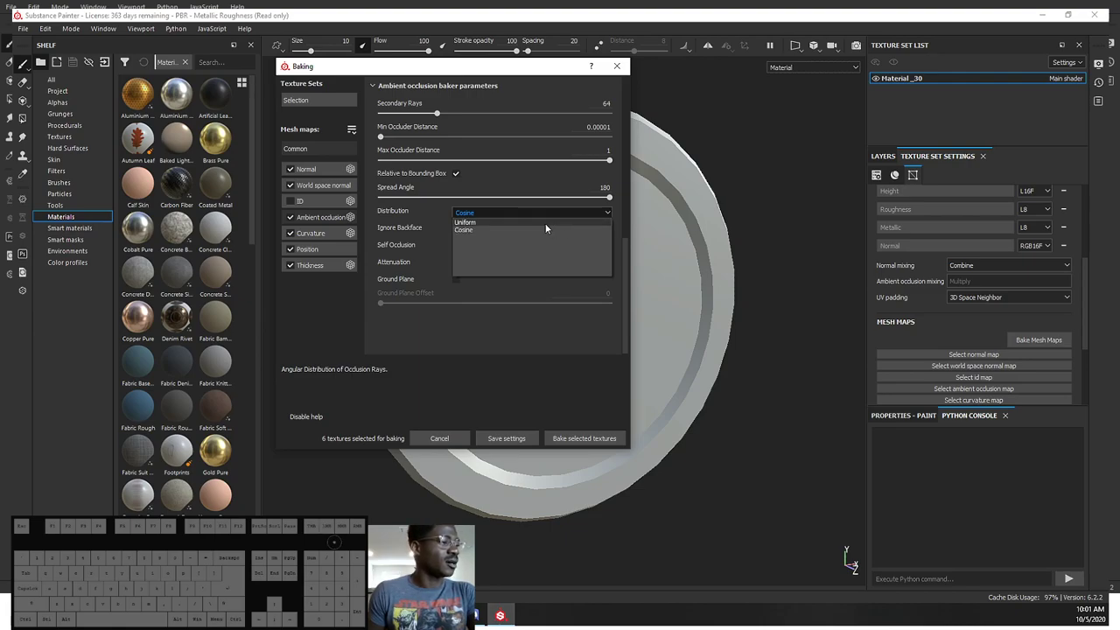
pyautogui.click(552, 227)
pyautogui.click(502, 235)
pyautogui.click(502, 235)
pyautogui.click(465, 265)
pyautogui.click(465, 283)
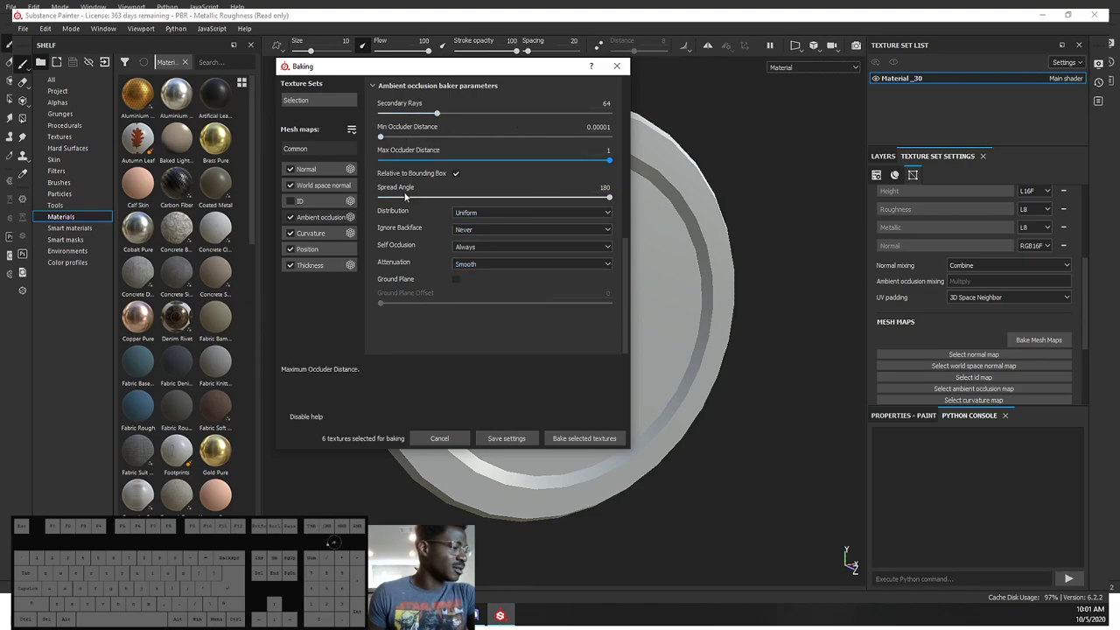
pyautogui.click(332, 239)
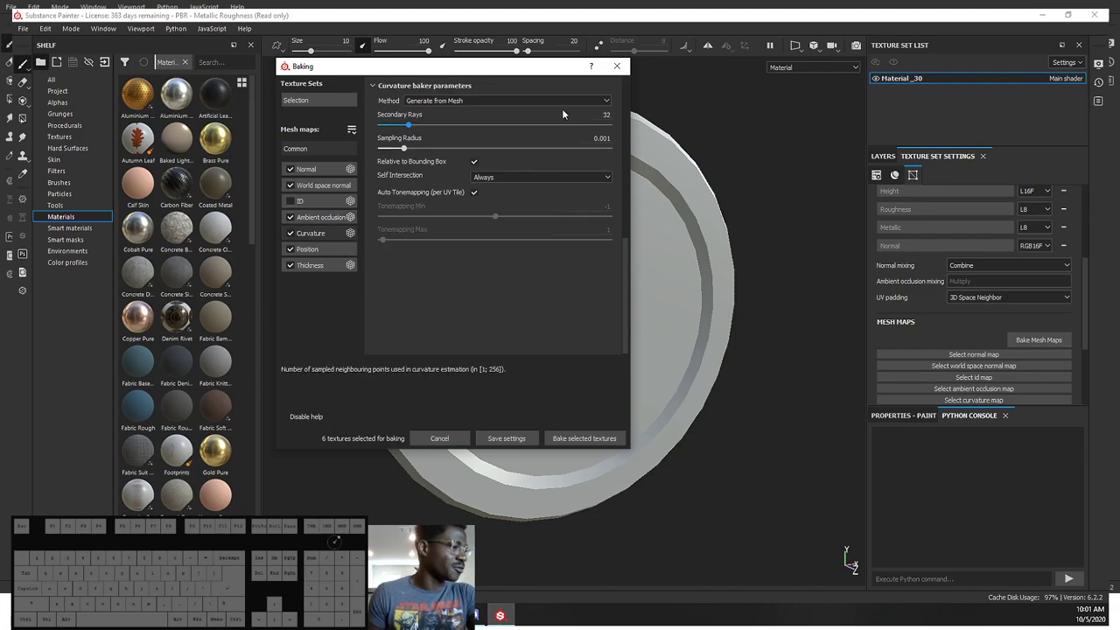
# Step: Keep curvature generated from the mesh, review position settings, and exclude the thickness map
pyautogui.click(445, 106)
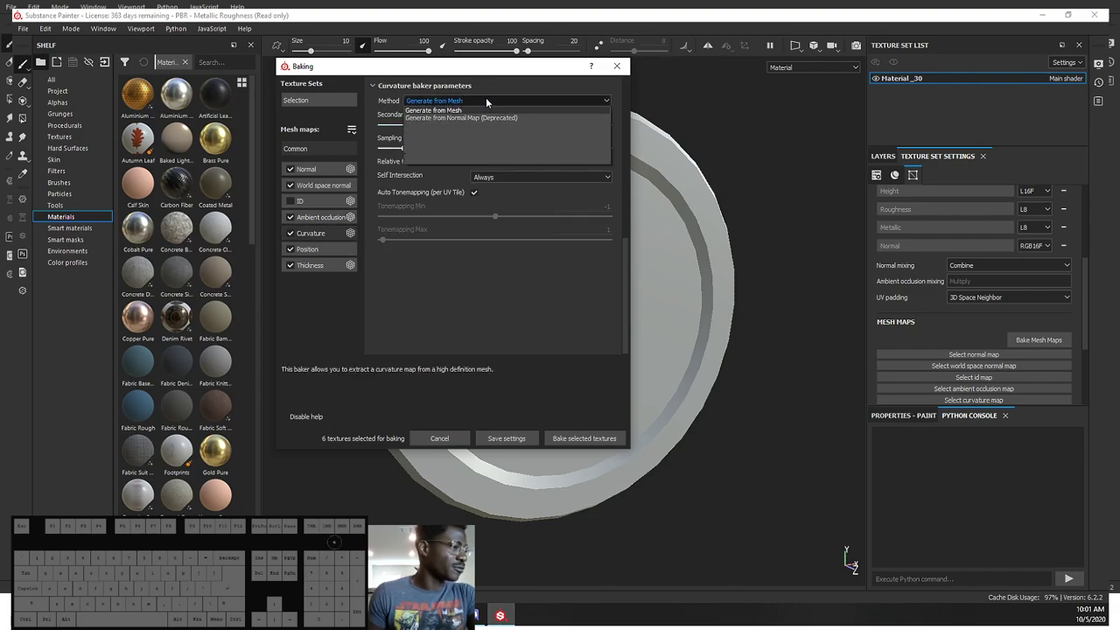
pyautogui.click(492, 102)
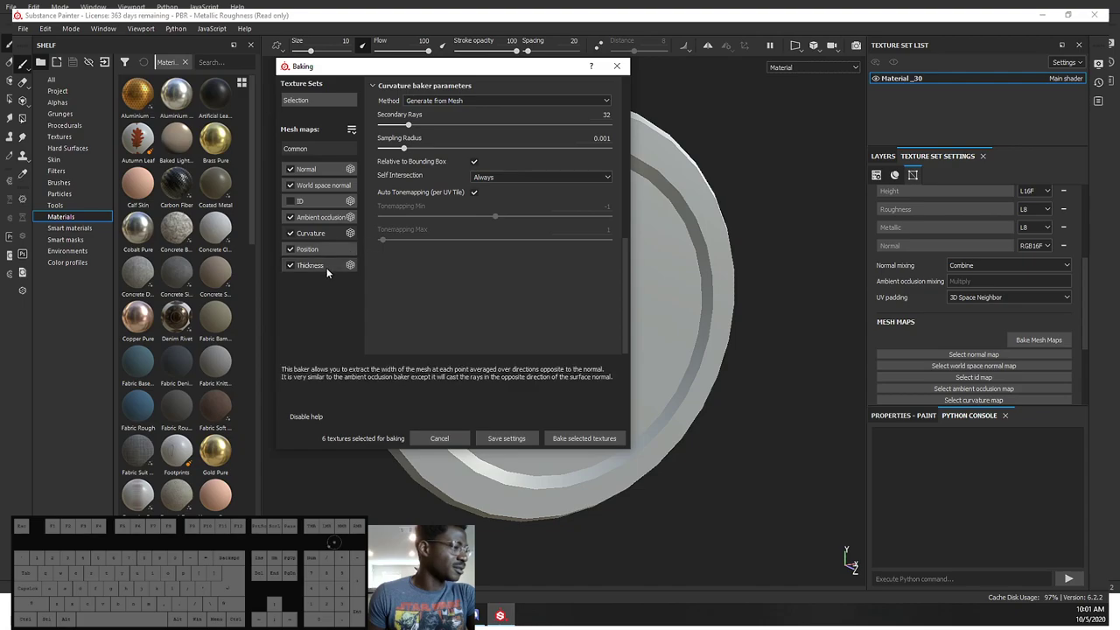
pyautogui.click(329, 259)
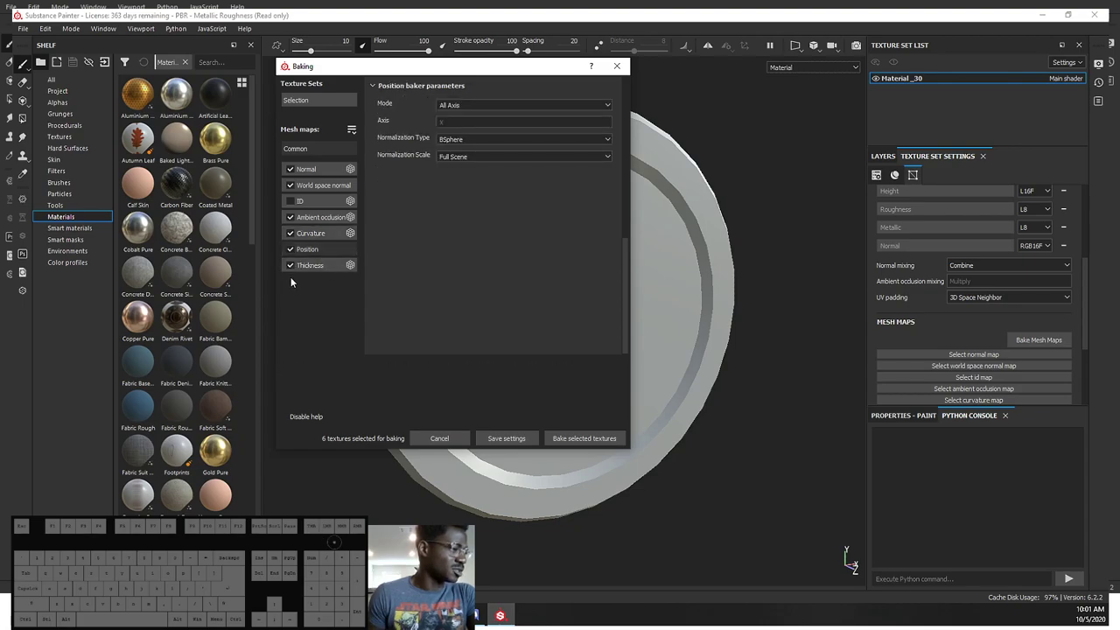
pyautogui.click(320, 272)
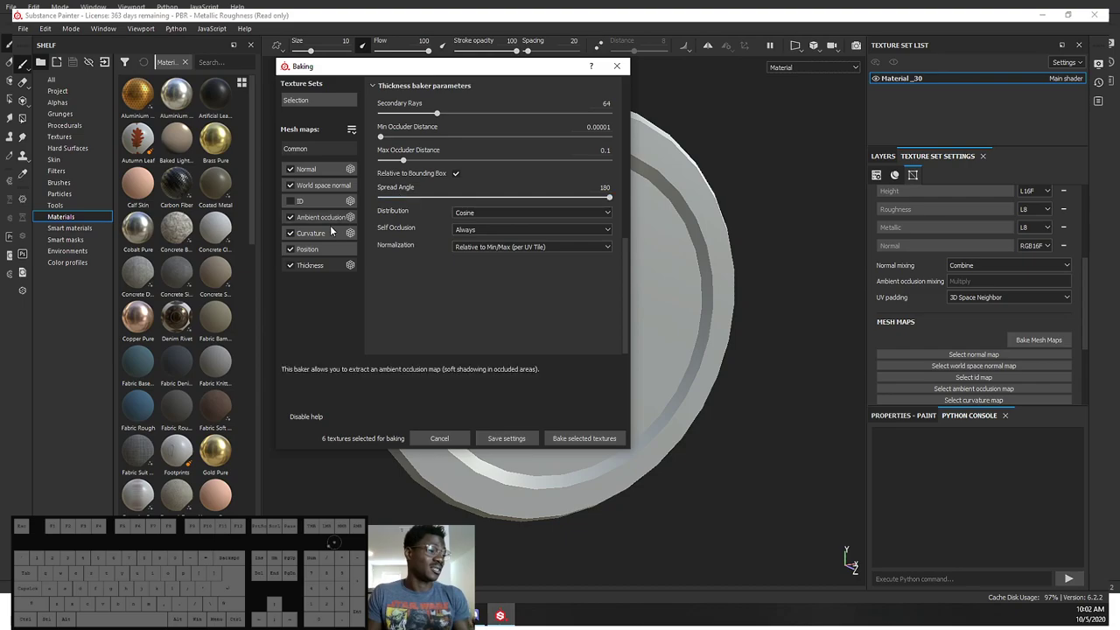
pyautogui.click(299, 267)
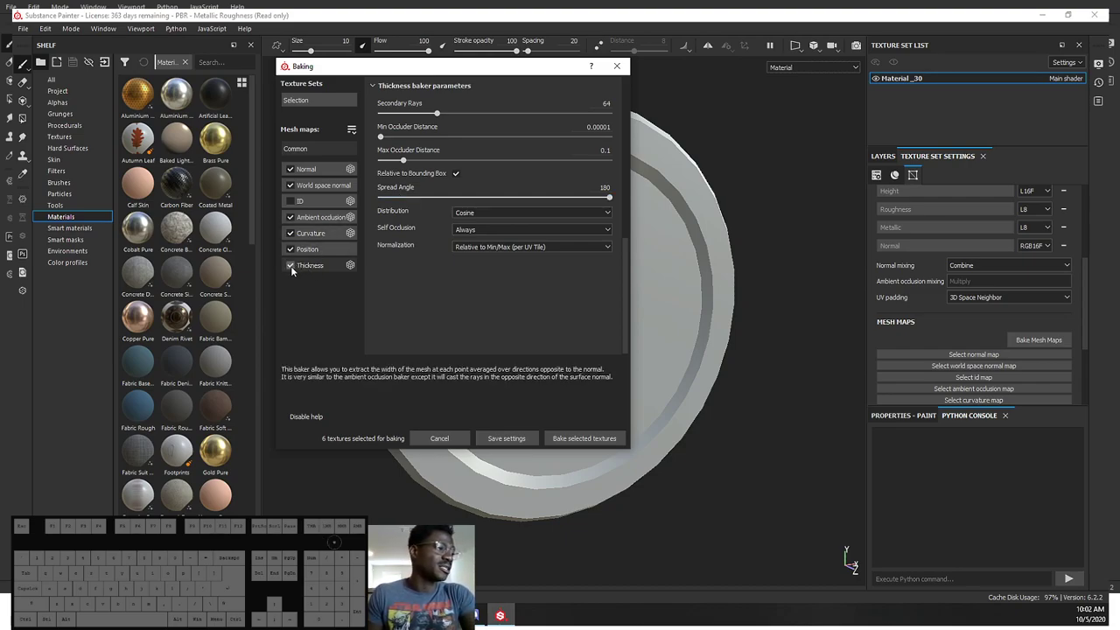
# Step: Set antialiasing to Subsampling 2x2 in the common baking parameters
pyautogui.click(294, 270)
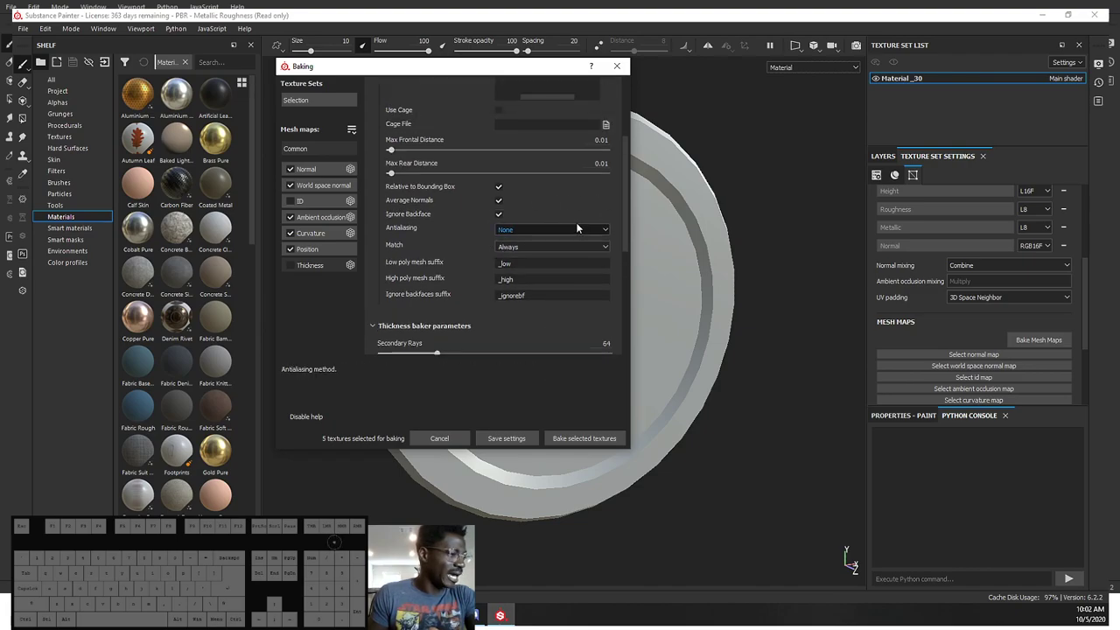
pyautogui.click(577, 233)
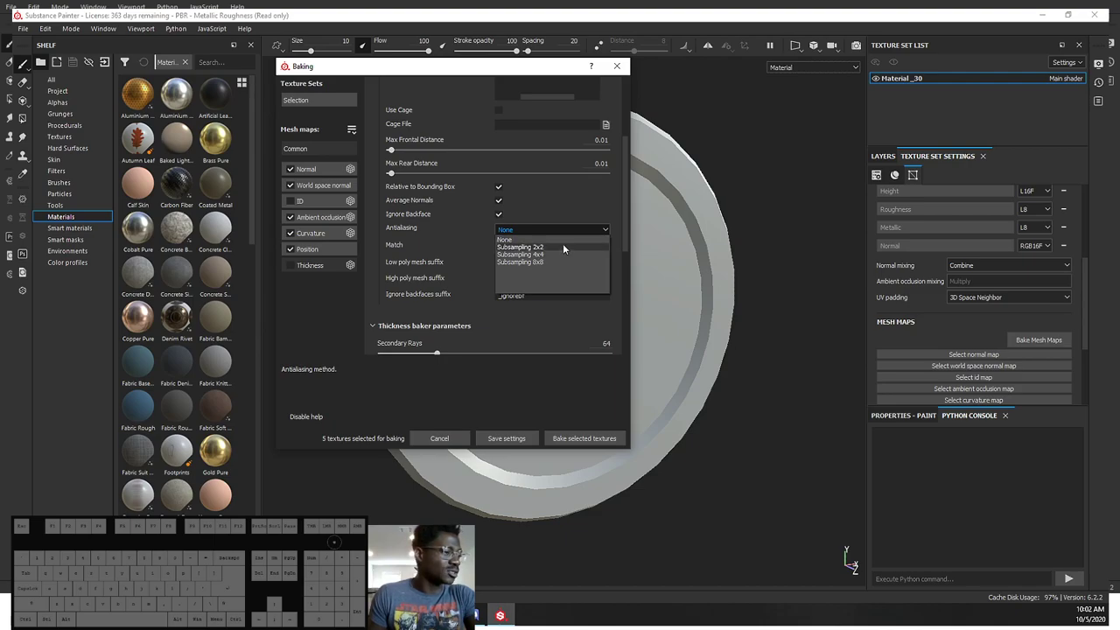
pyautogui.click(564, 246)
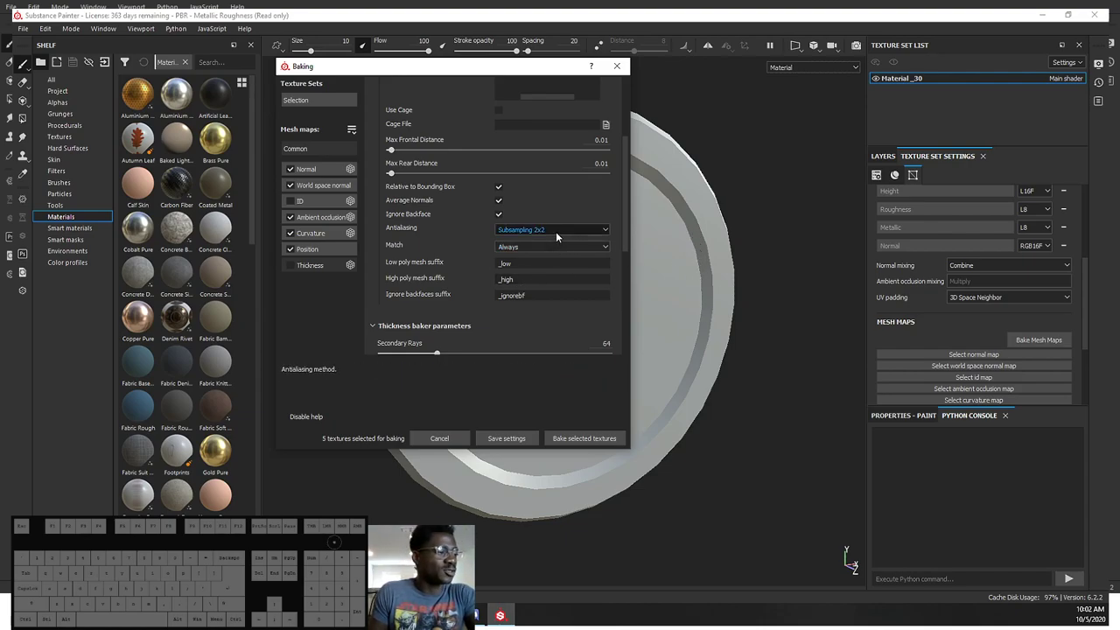
pyautogui.click(556, 234)
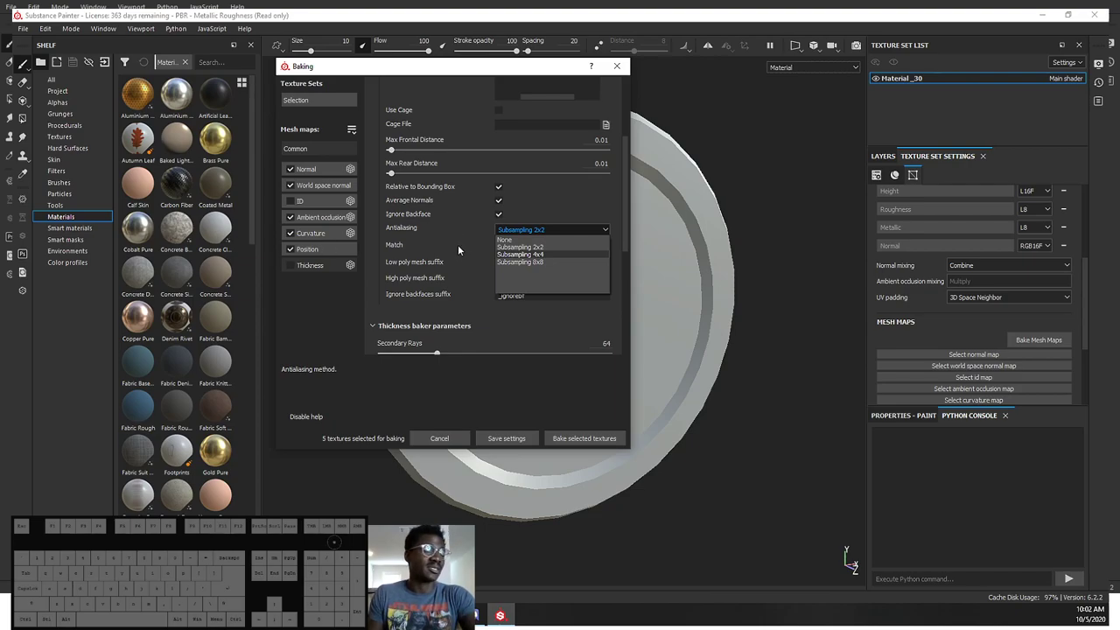
pyautogui.click(574, 202)
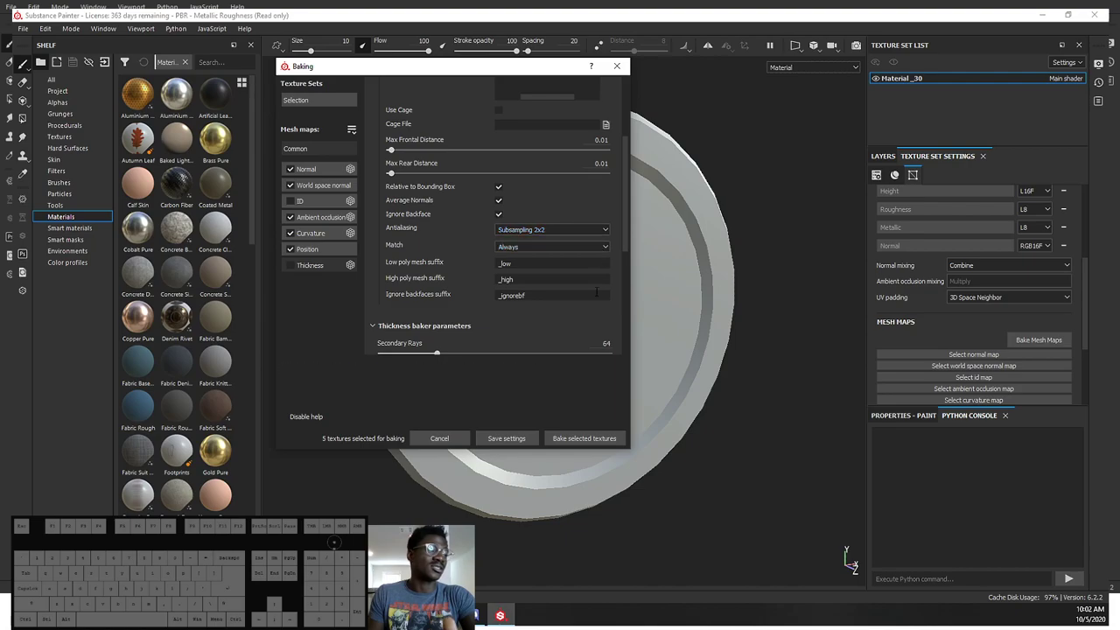
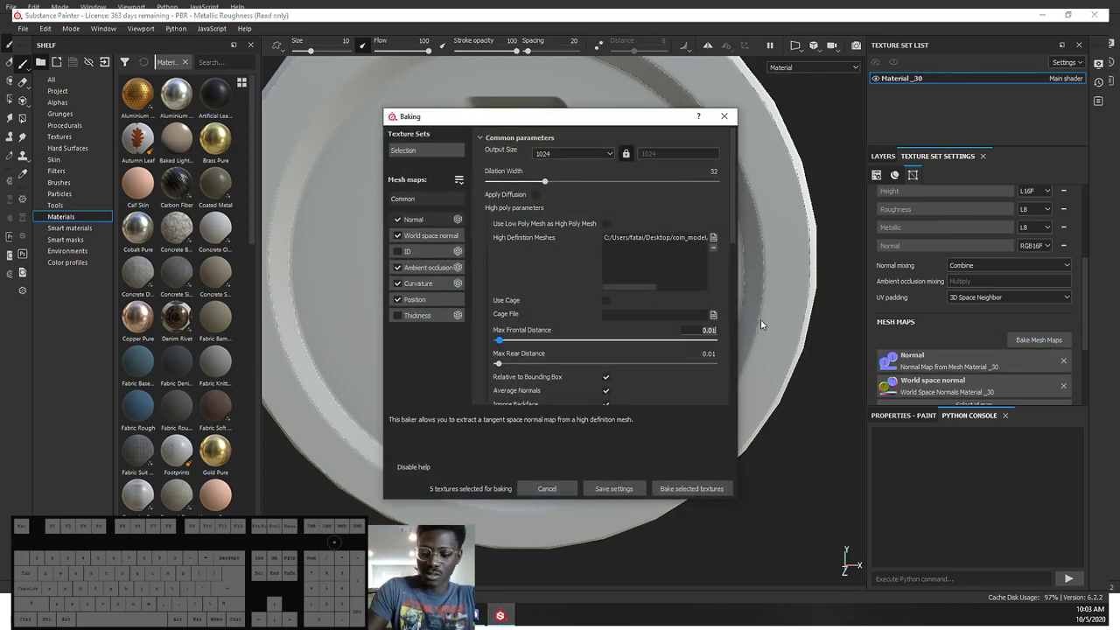
# Step: Set max frontal distance to 0.001 and bake the five selected mesh maps
pyautogui.press('0')
pyautogui.press('Return')
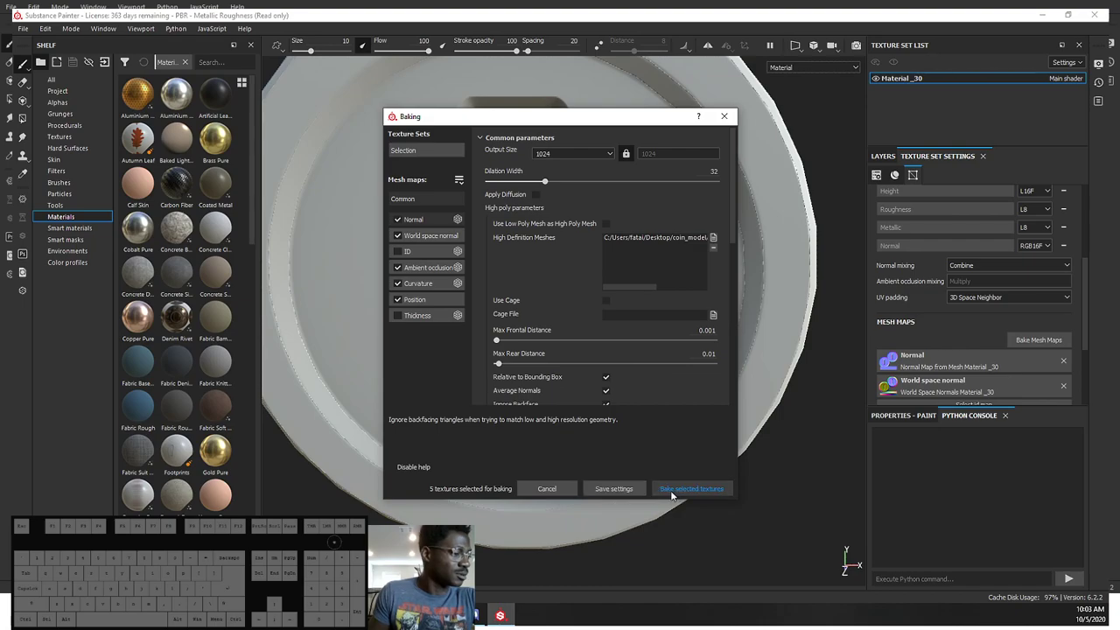
pyautogui.click(698, 496)
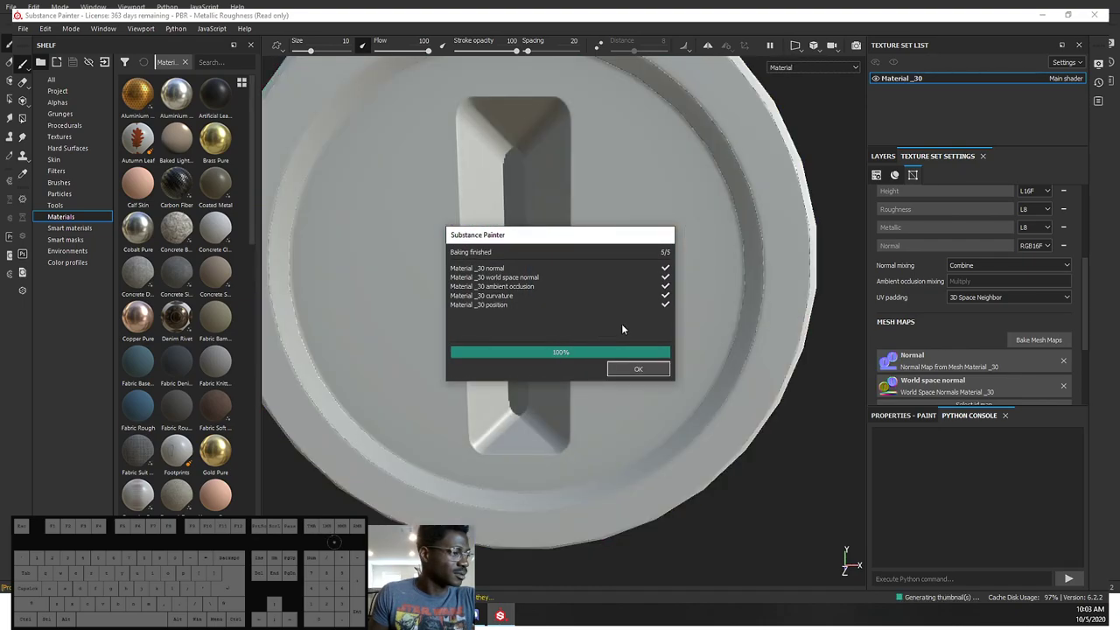
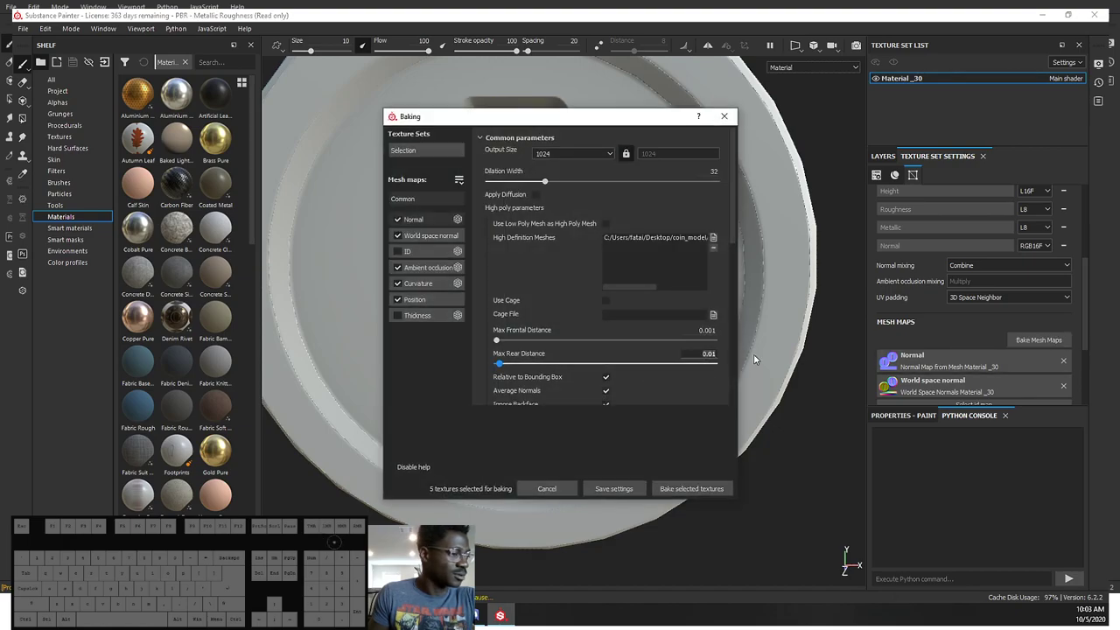
# Step: Edit the max rear distance, bake, and reopen the mesh map baking settings
pyautogui.press('0')
pyautogui.press('Return')
pyautogui.click(686, 489)
pyautogui.click(635, 371)
pyautogui.click(1025, 342)
# Step: Raise the max rear distance by slider up to 0.158 and rebake the mesh maps twice
pyautogui.moveTo(495, 364); pyautogui.dragTo(509, 365)
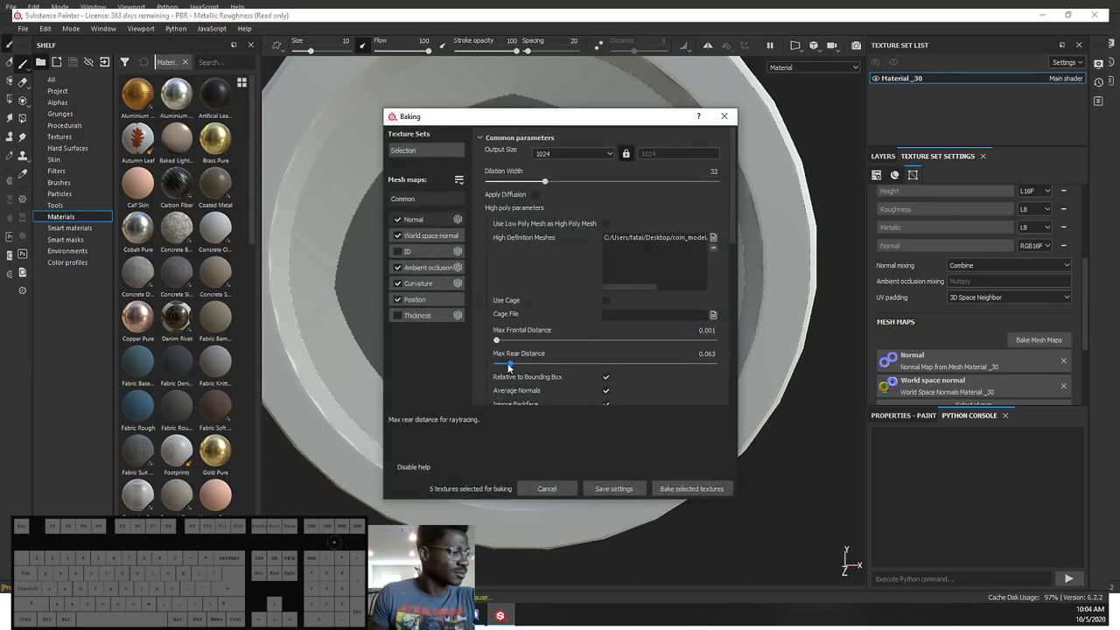
pyautogui.click(693, 486)
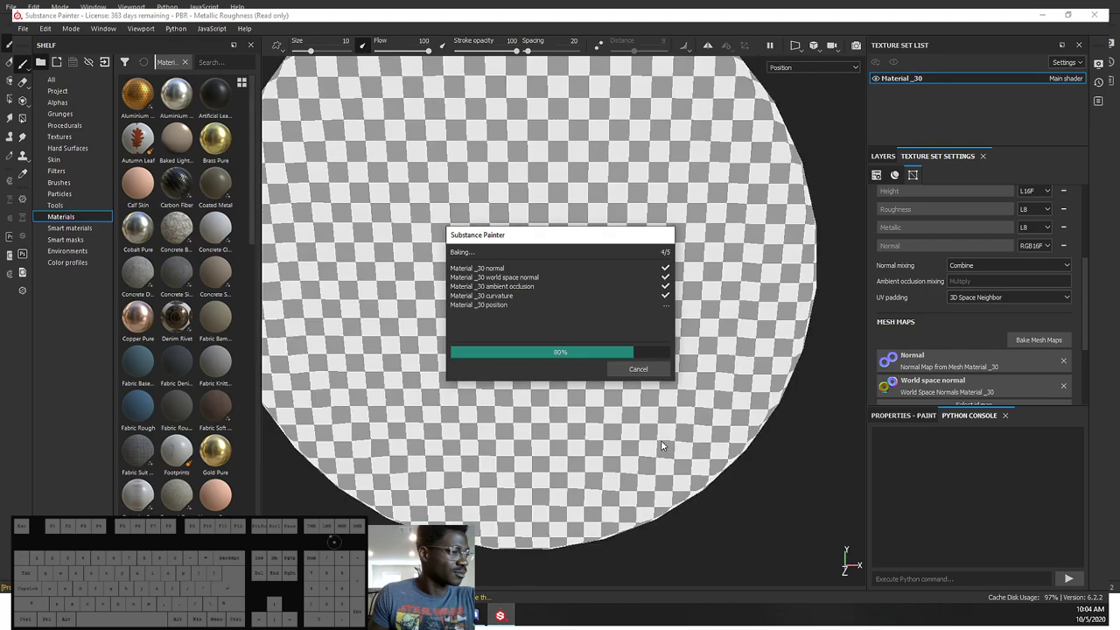
pyautogui.click(635, 373)
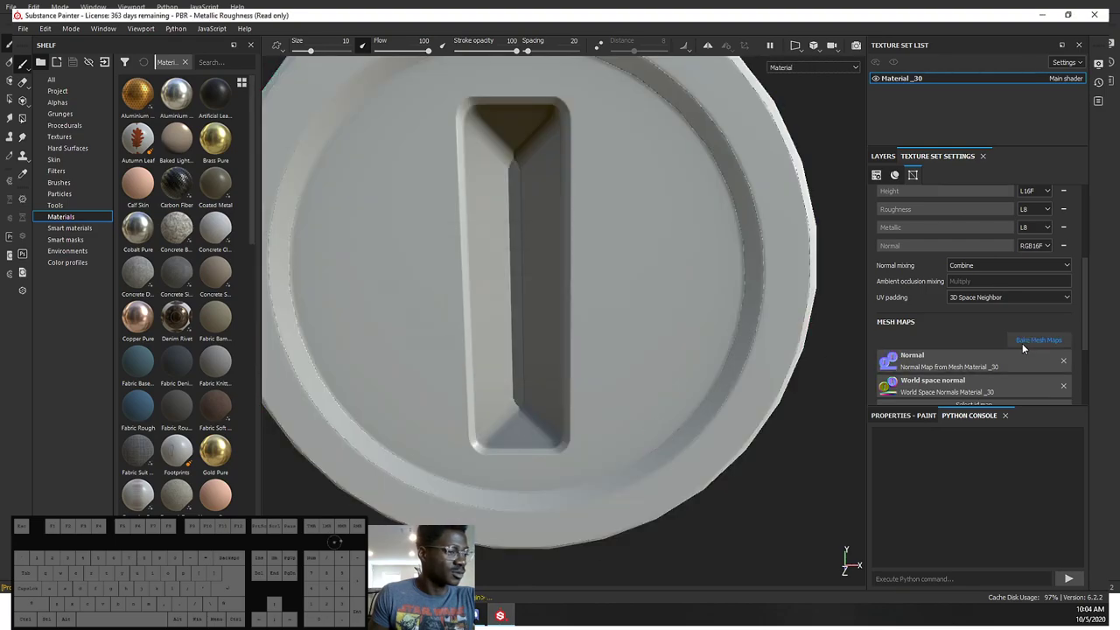
pyautogui.click(1029, 342)
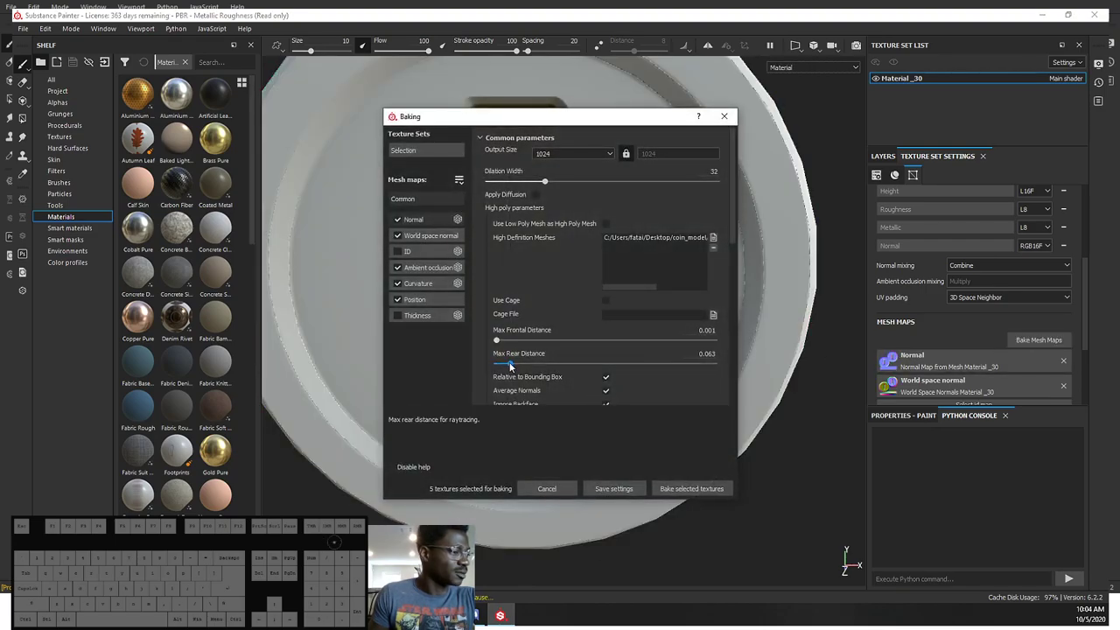
pyautogui.moveTo(511, 363); pyautogui.dragTo(533, 363)
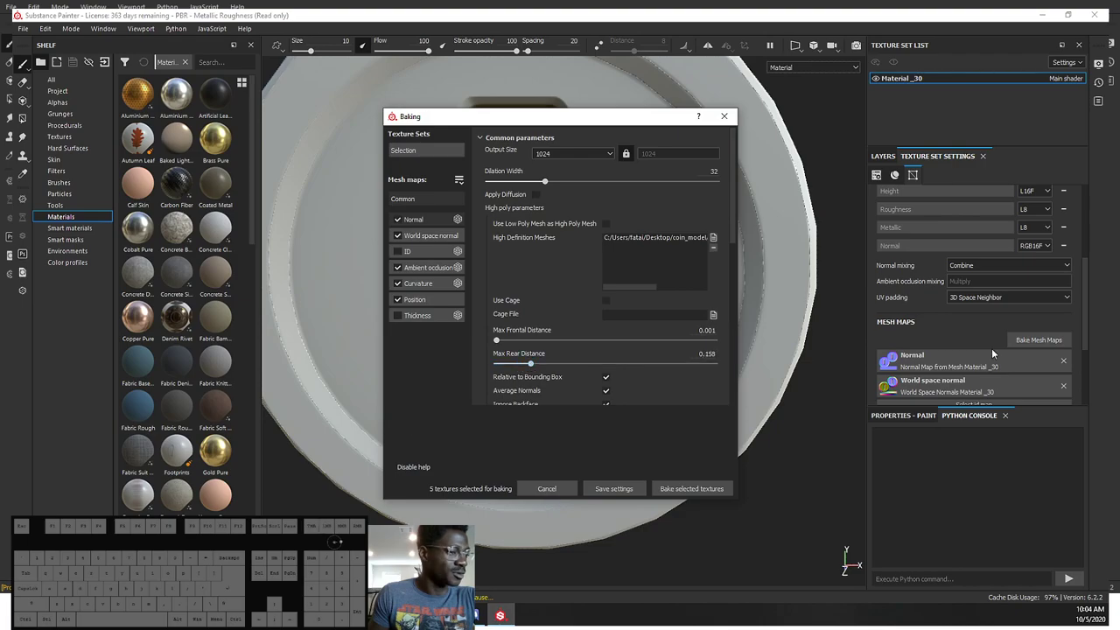
pyautogui.click(1036, 343)
pyautogui.click(691, 487)
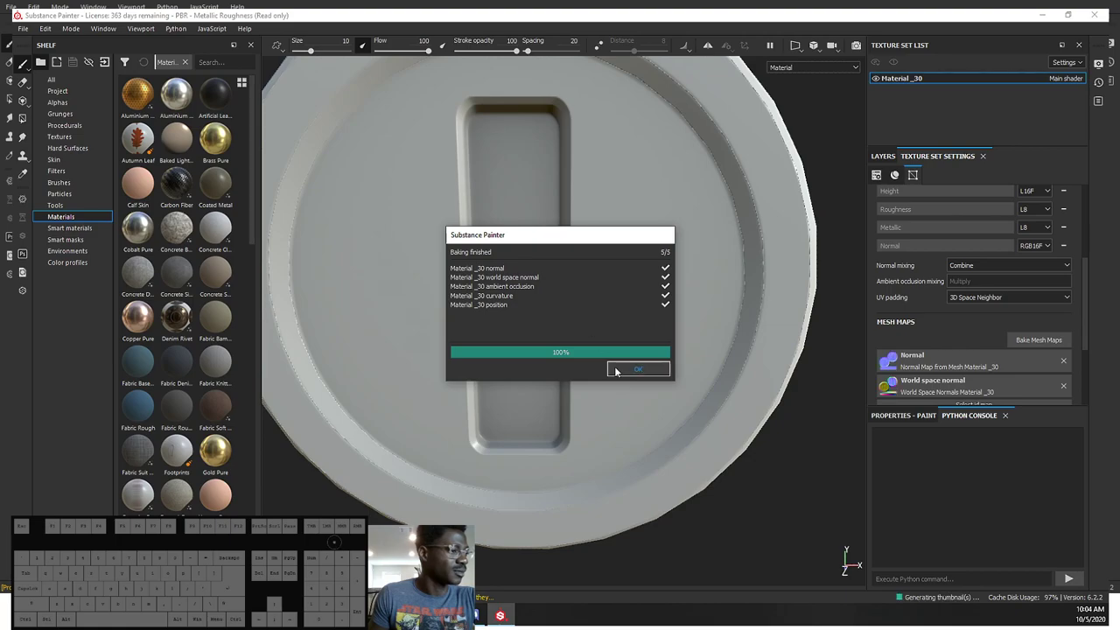
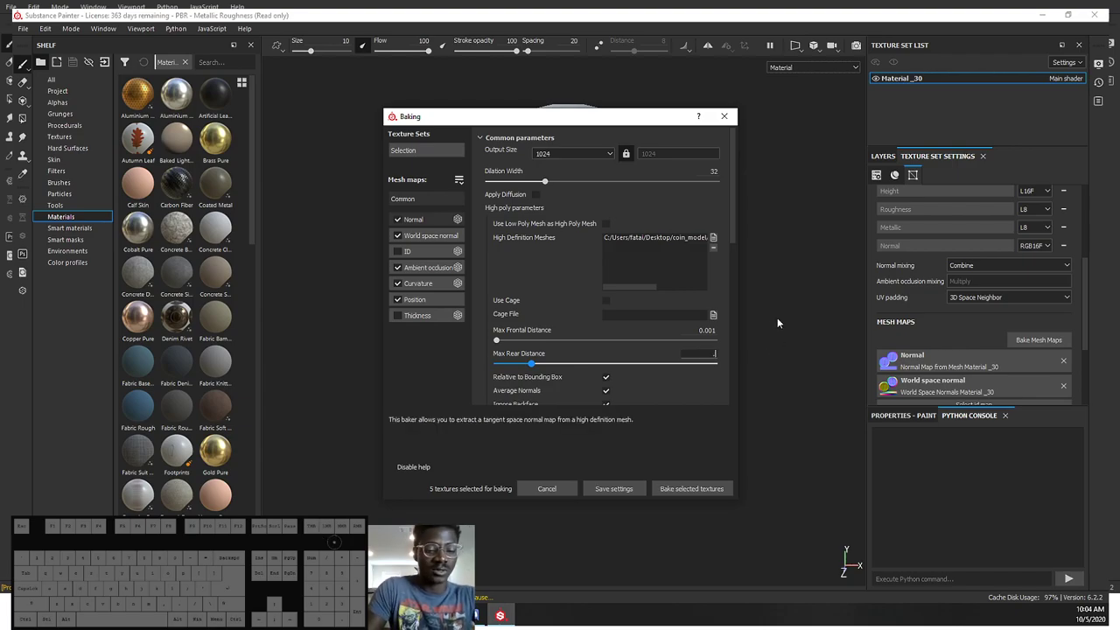
# Step: Enter a new max rear distance and rebake the five coin mesh maps
pyautogui.press('2')
pyautogui.press('Return')
pyautogui.click(696, 491)
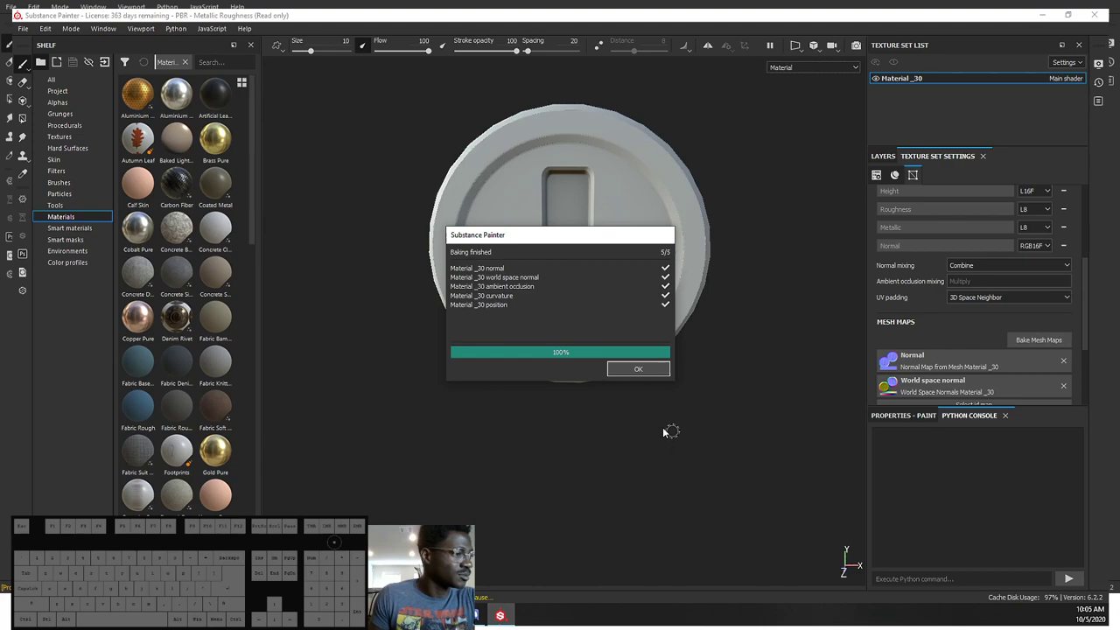
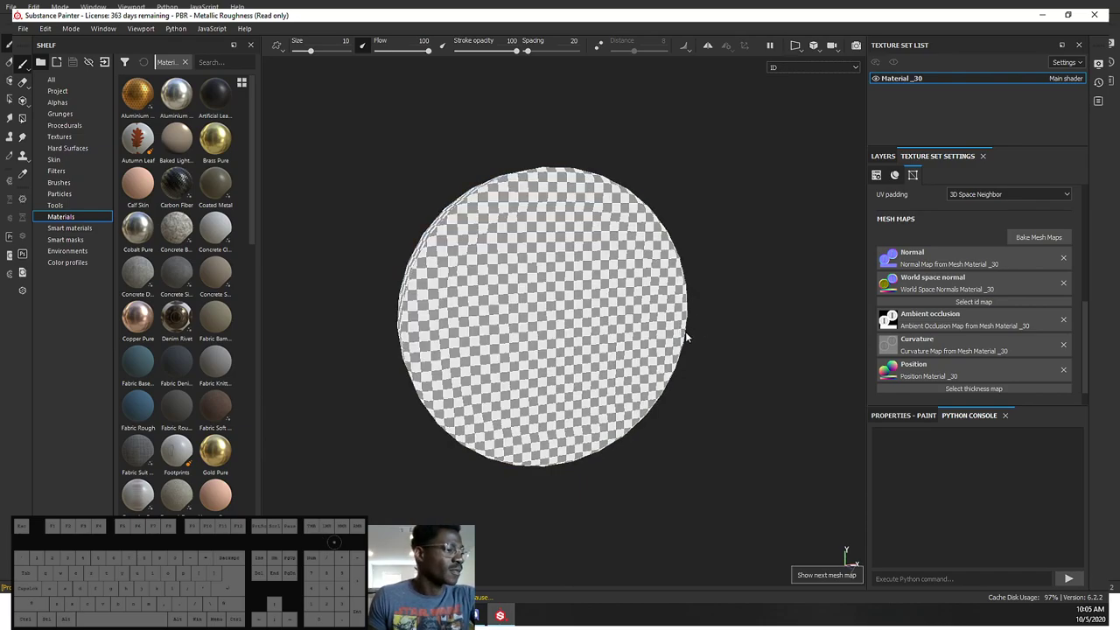
# Step: Cycle the viewport through each baked mesh map with B, ending on the normal map
pyautogui.press('b')
pyautogui.press('b')
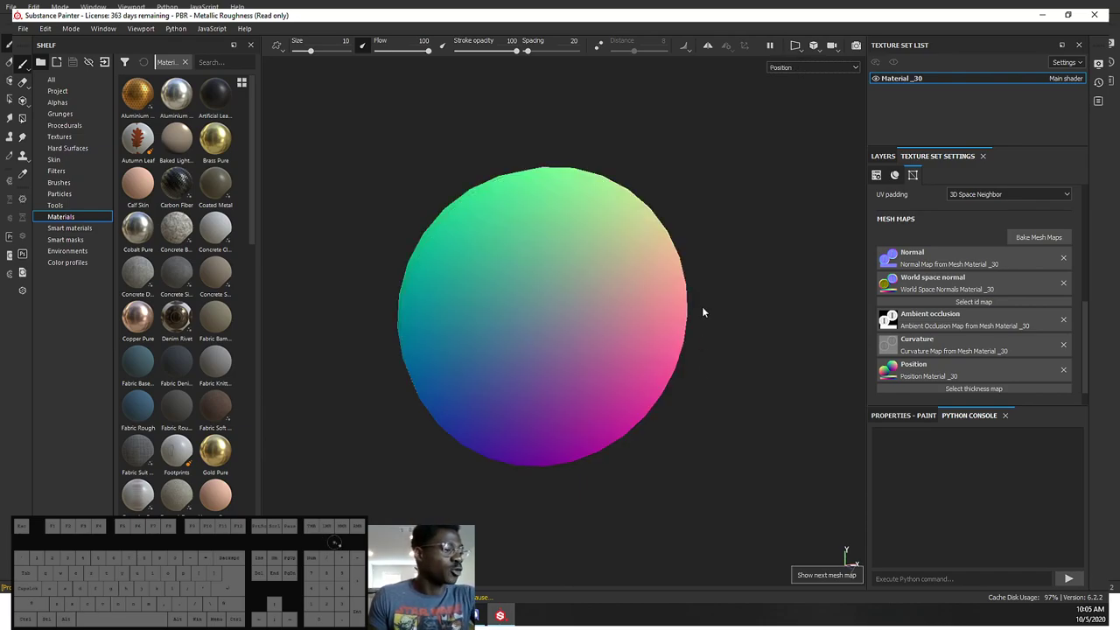
pyautogui.press('b')
pyautogui.press('b')
pyautogui.press('b')
pyautogui.press('b')
pyautogui.press('b')
pyautogui.press('b')
pyautogui.press('b')
pyautogui.press('b')
pyautogui.press('b')
pyautogui.press('b')
pyautogui.press('b')
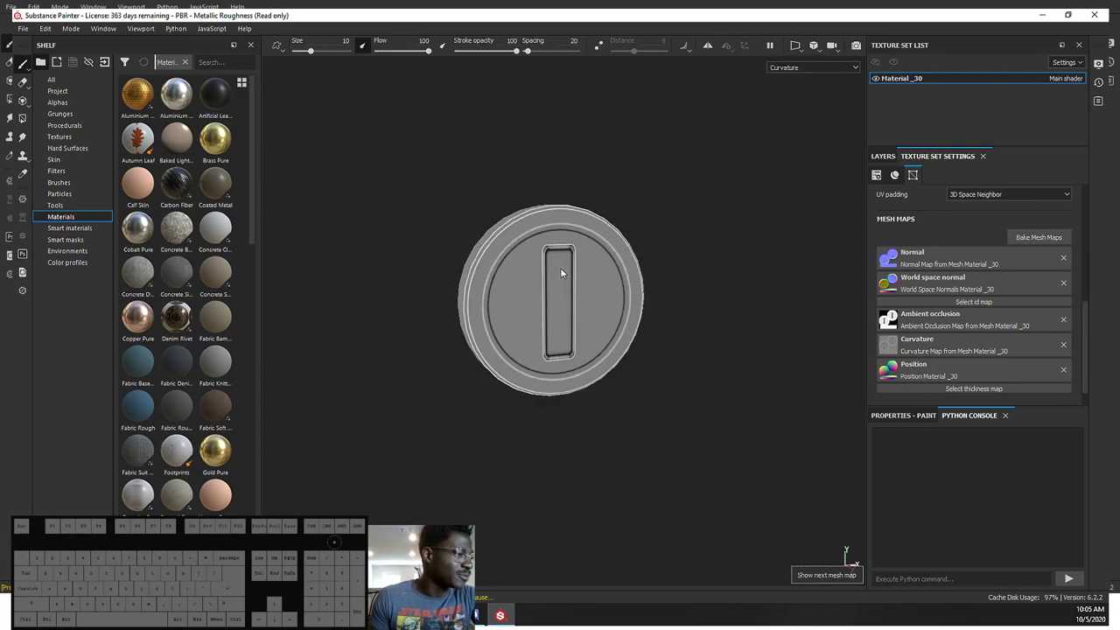
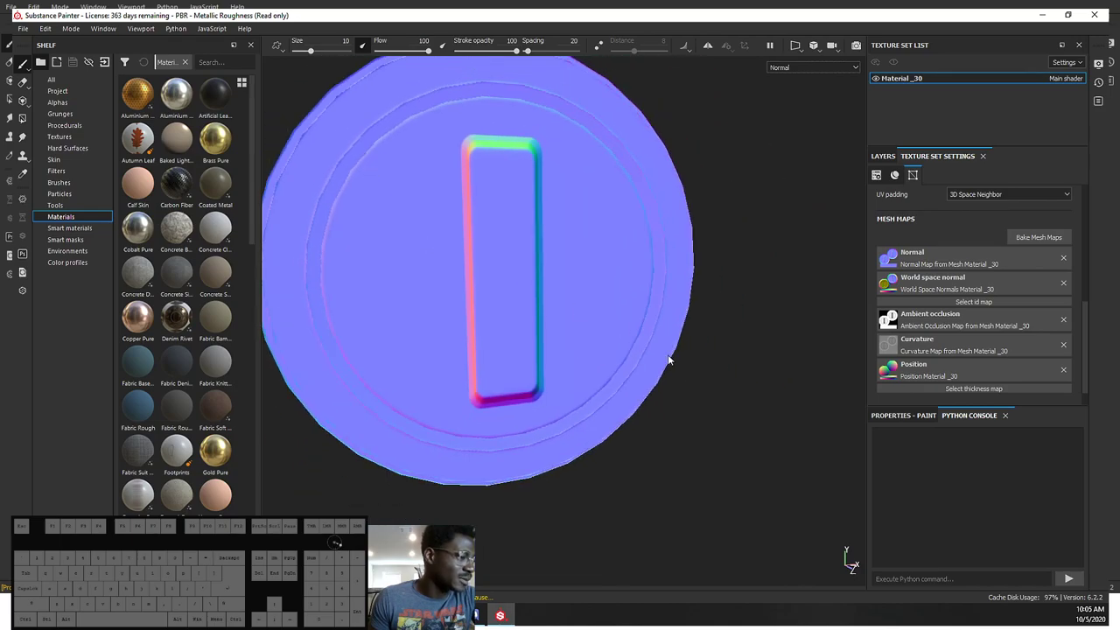
pyautogui.moveTo(693, 401); pyautogui.dragTo(732, 399)
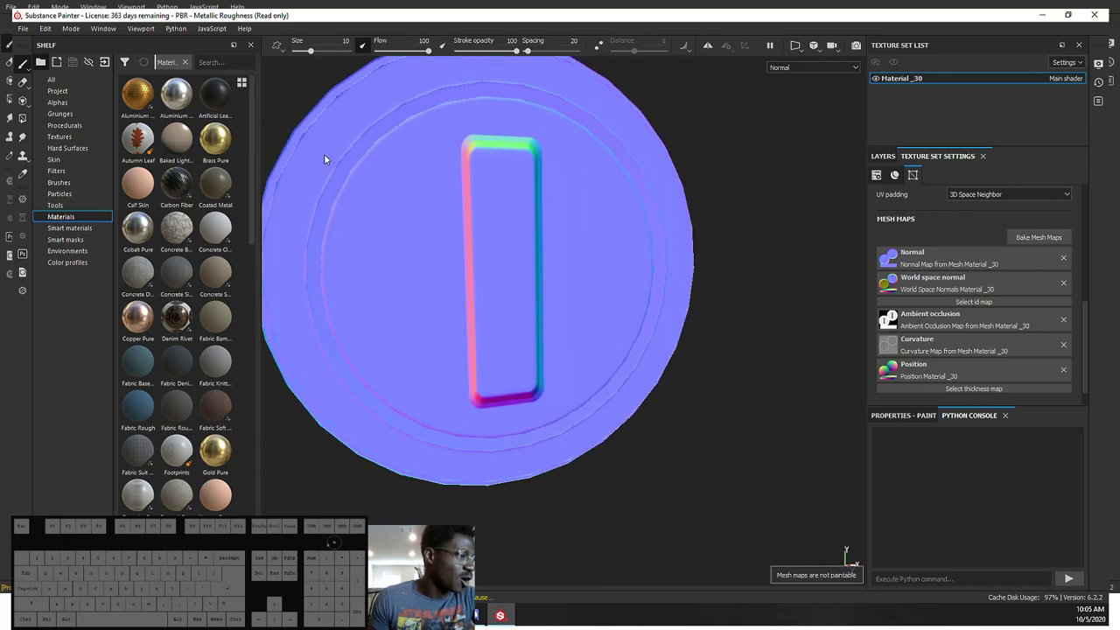
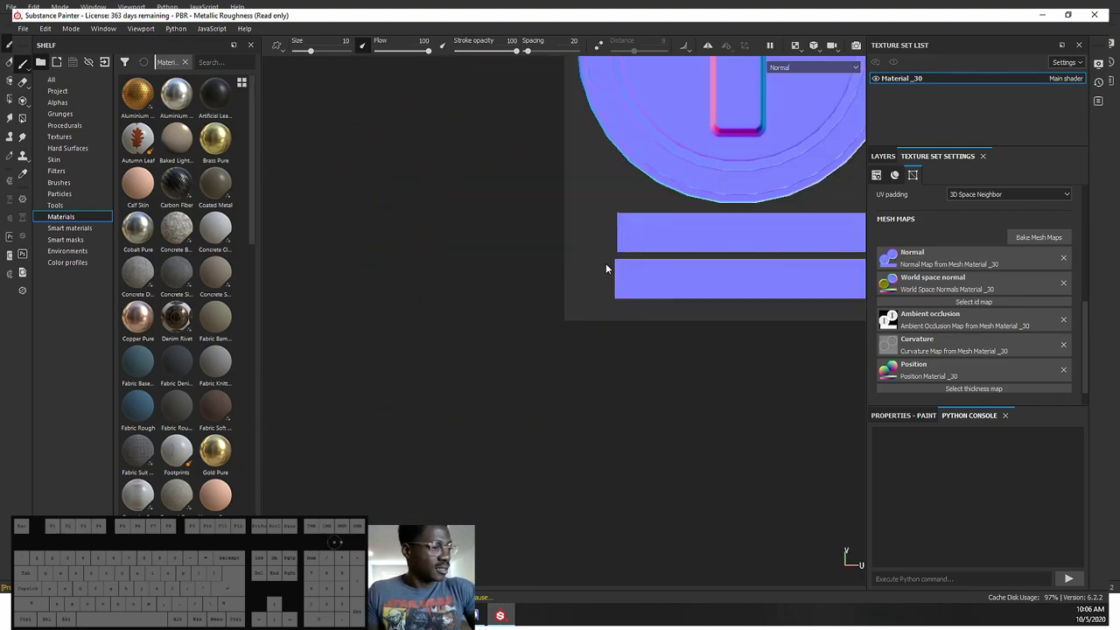
# Step: Toggle between 3D, UV layout and split views to inspect the baked coin, returning to 3D
pyautogui.press('F1')
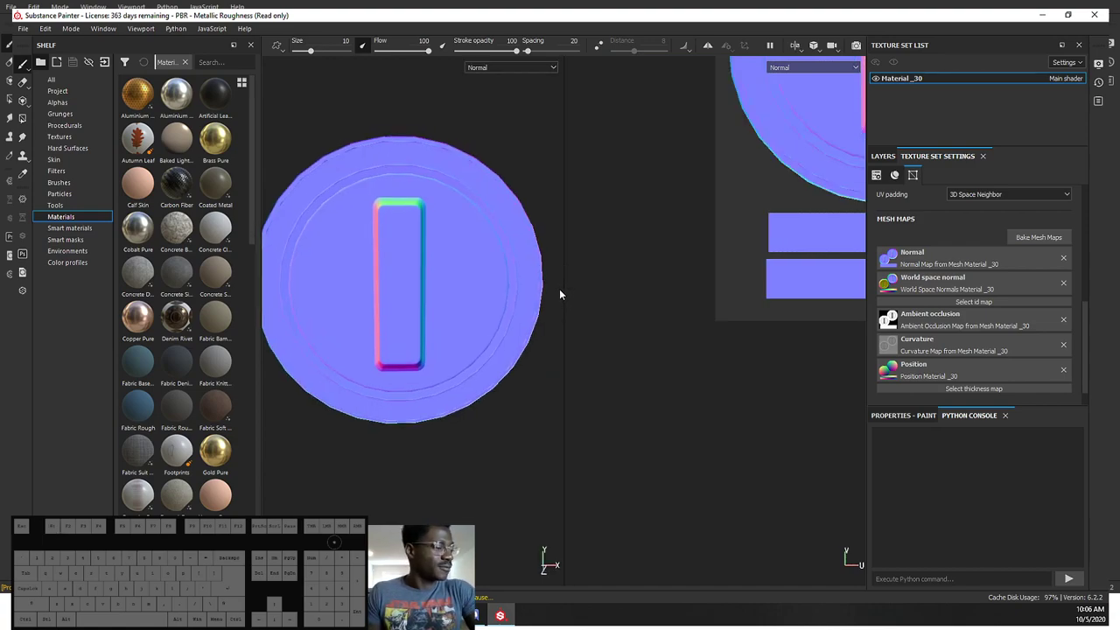
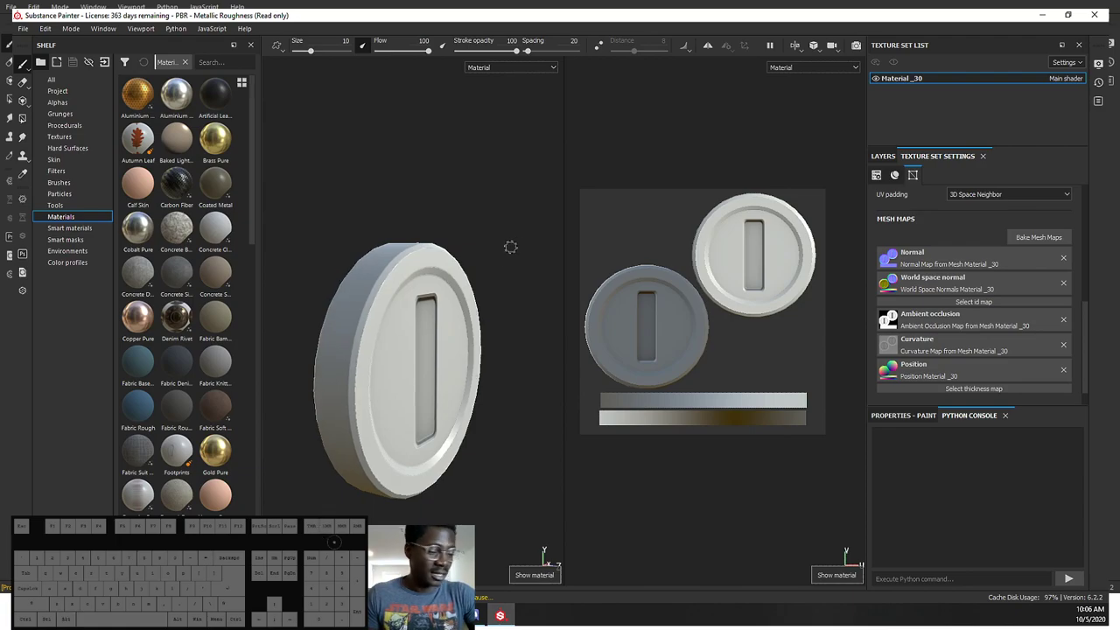
pyautogui.press('F1')
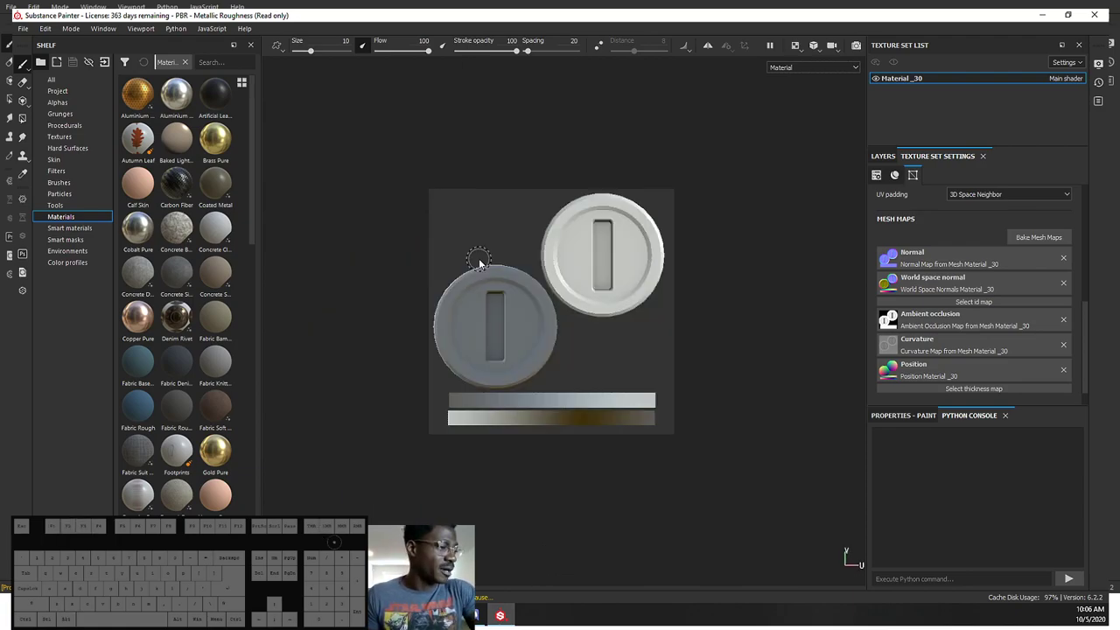
pyautogui.press('F1')
pyautogui.press('F2')
pyautogui.press('F1')
pyautogui.press('F2')
pyautogui.press('F1')
pyautogui.press('F2')
pyautogui.press('F1')
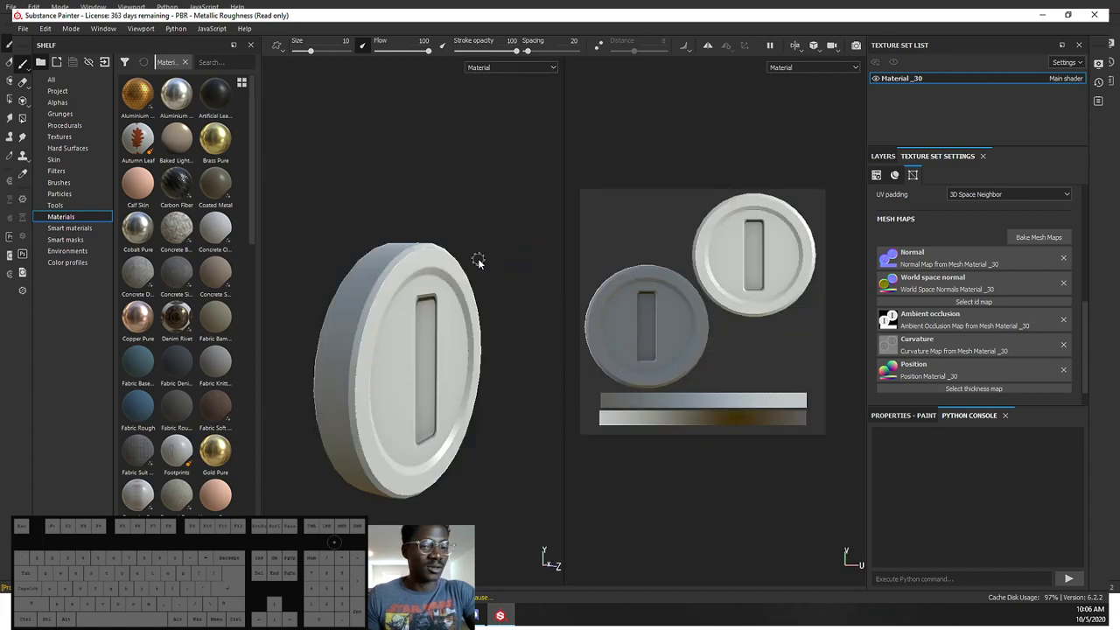
pyautogui.press('F1')
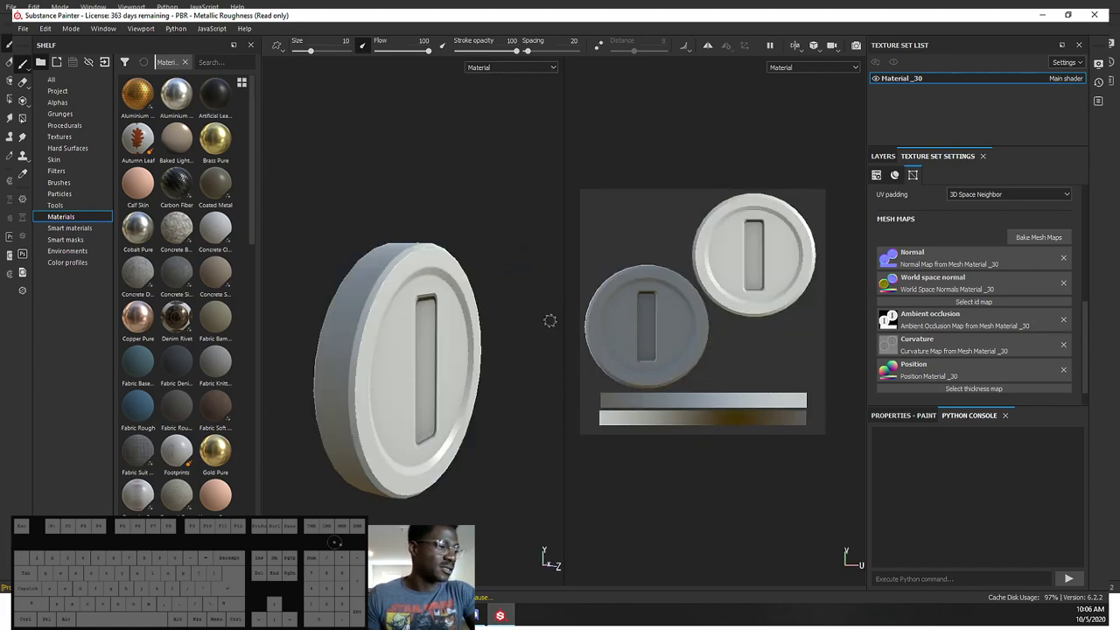
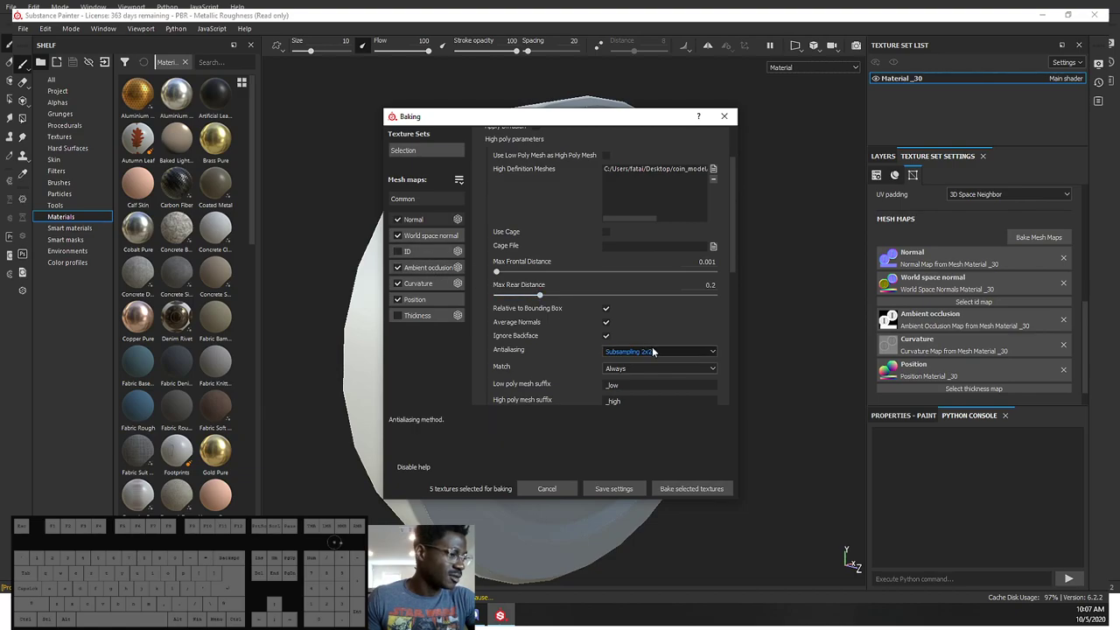
# Step: Review antialiasing and set the bake output size to 2048
pyautogui.click(655, 350)
pyautogui.click(565, 346)
pyautogui.click(663, 350)
pyautogui.click(649, 380)
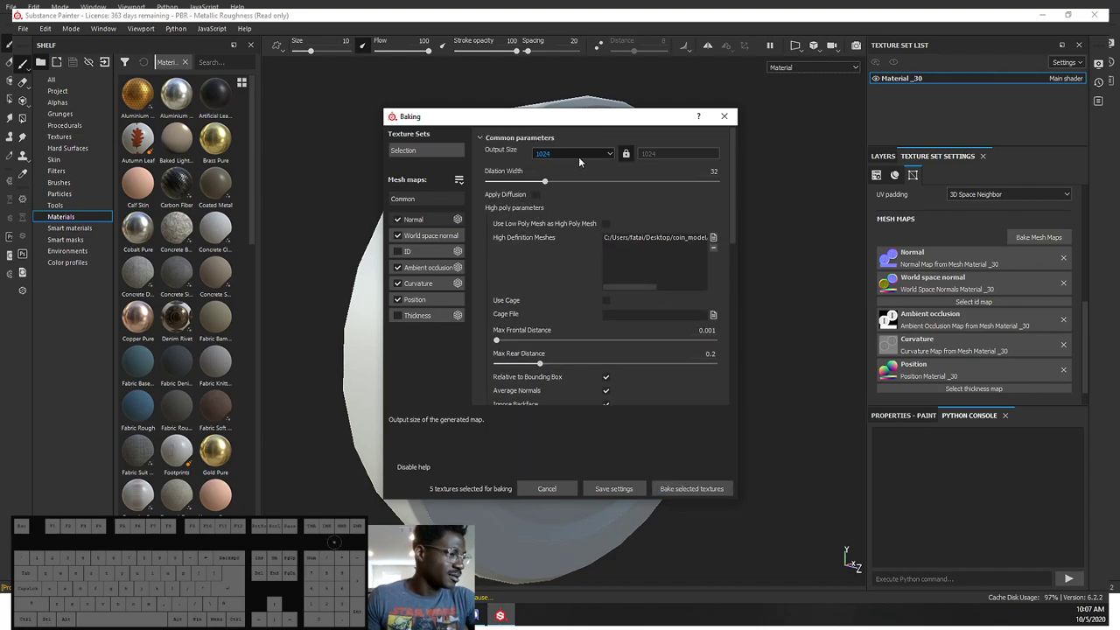
pyautogui.click(583, 158)
pyautogui.click(563, 212)
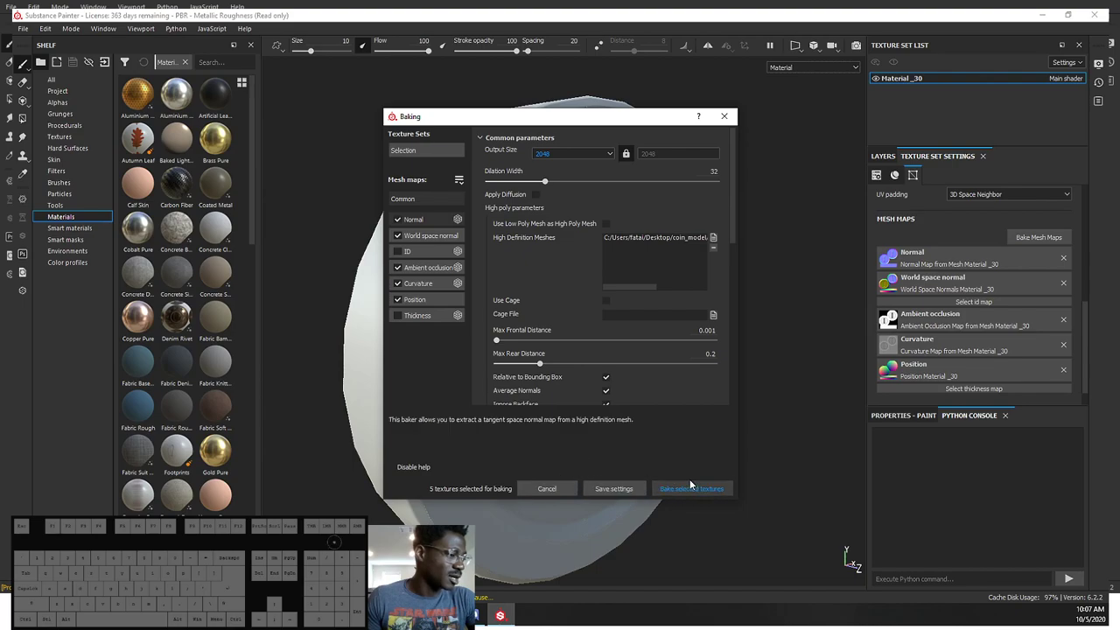
# Step: Rebake the five coin mesh maps and close the finished baking report
pyautogui.click(694, 487)
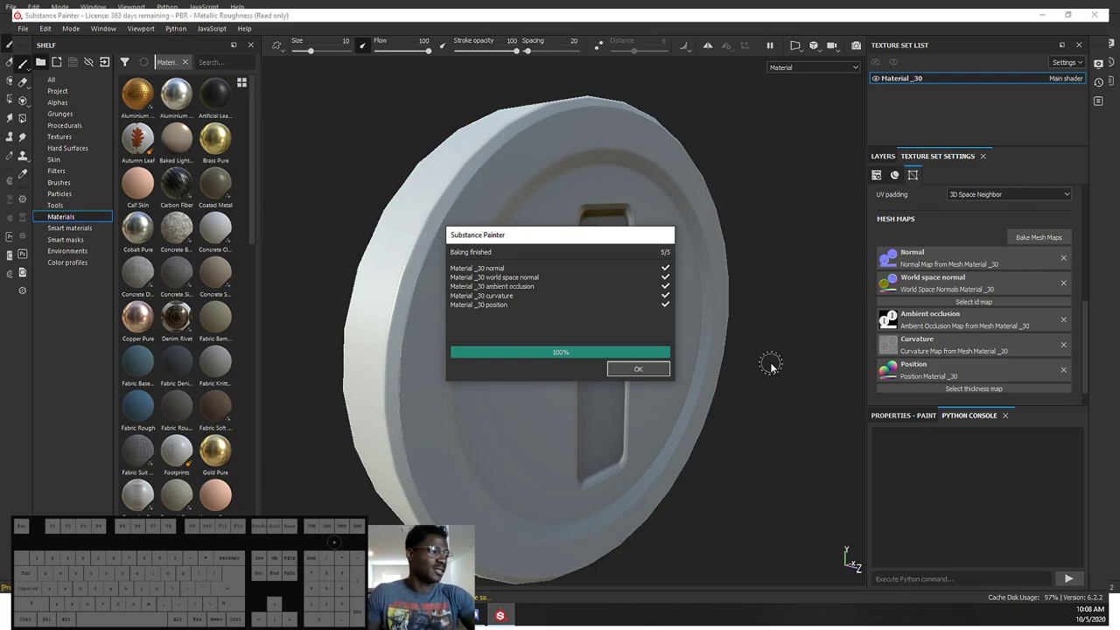
pyautogui.click(631, 370)
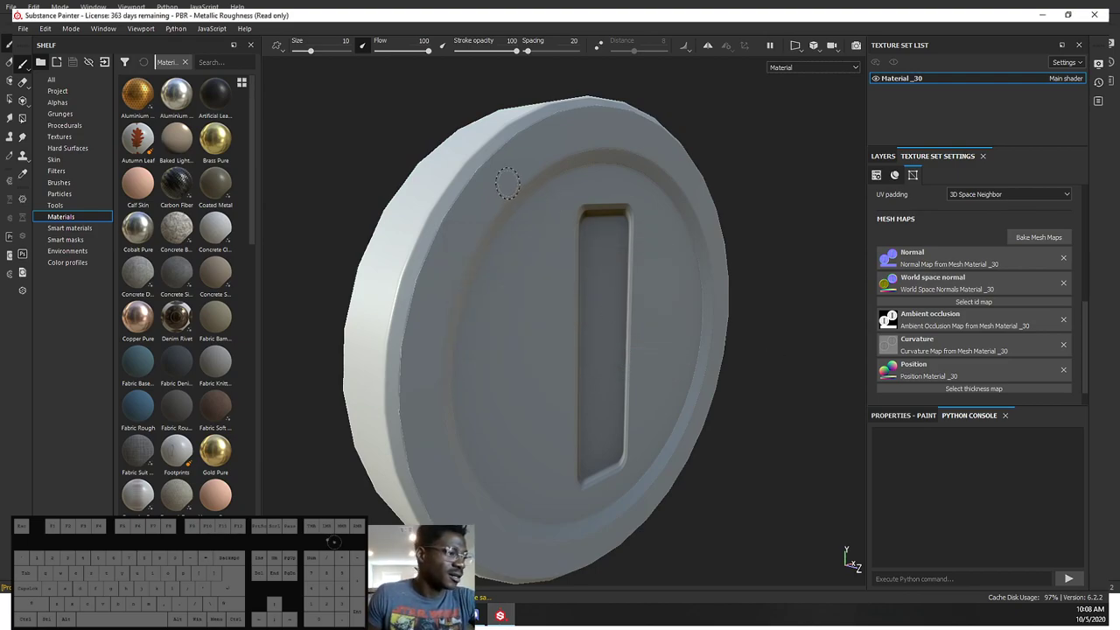
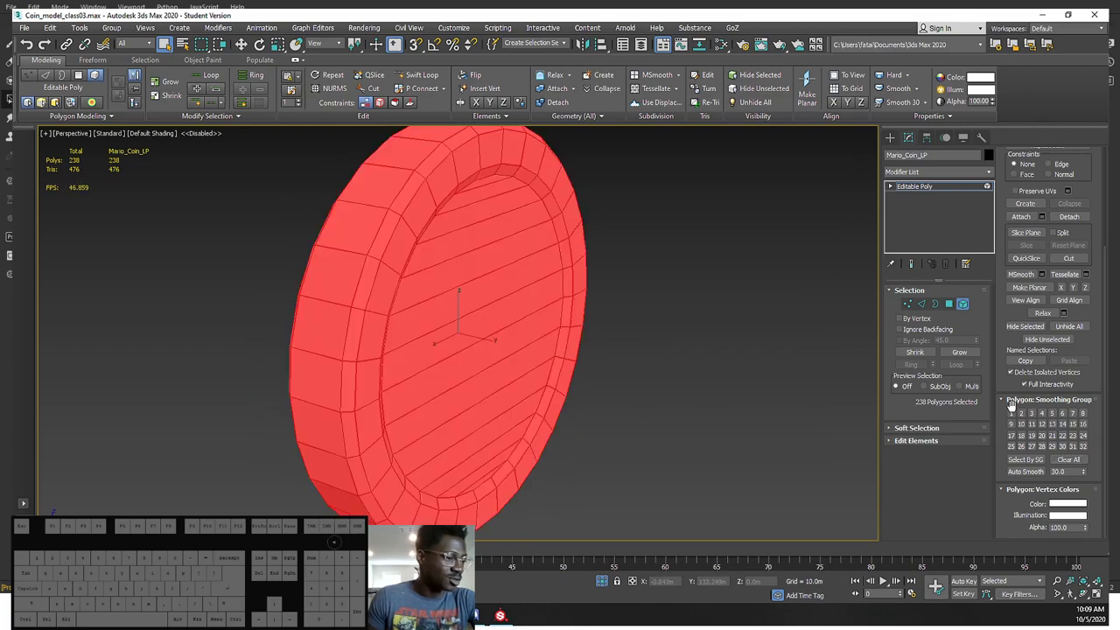
# Step: Smooth the selected coin faces, leave polygon mode, and start File > Export for the coin
pyautogui.click(1016, 417)
pyautogui.click(662, 375)
pyautogui.moveTo(662, 375); pyautogui.dragTo(629, 360)
pyautogui.click(893, 147)
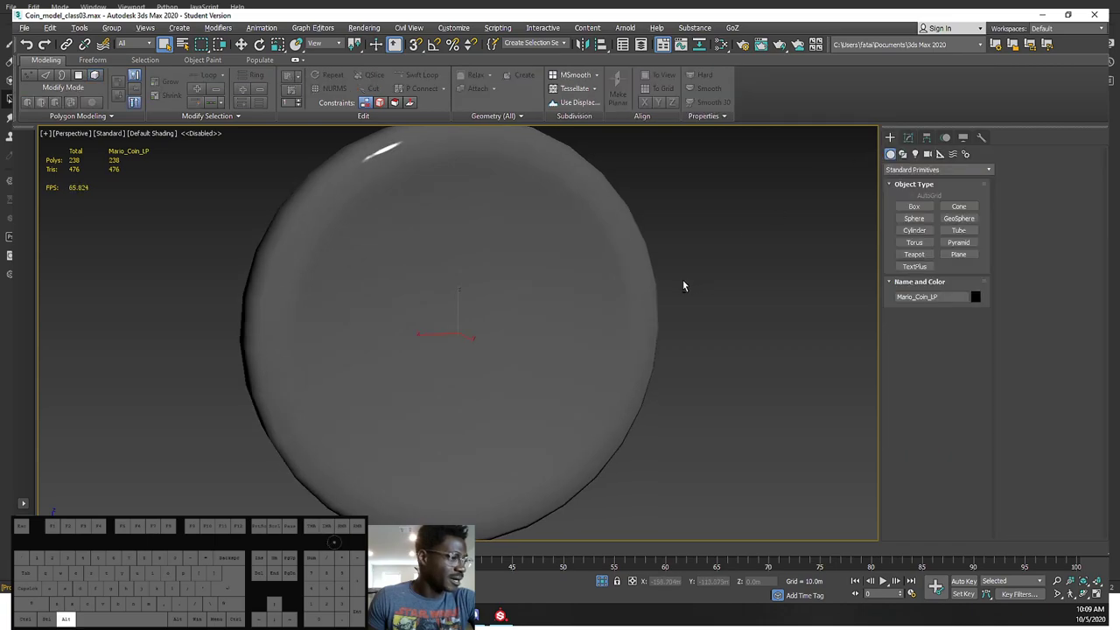
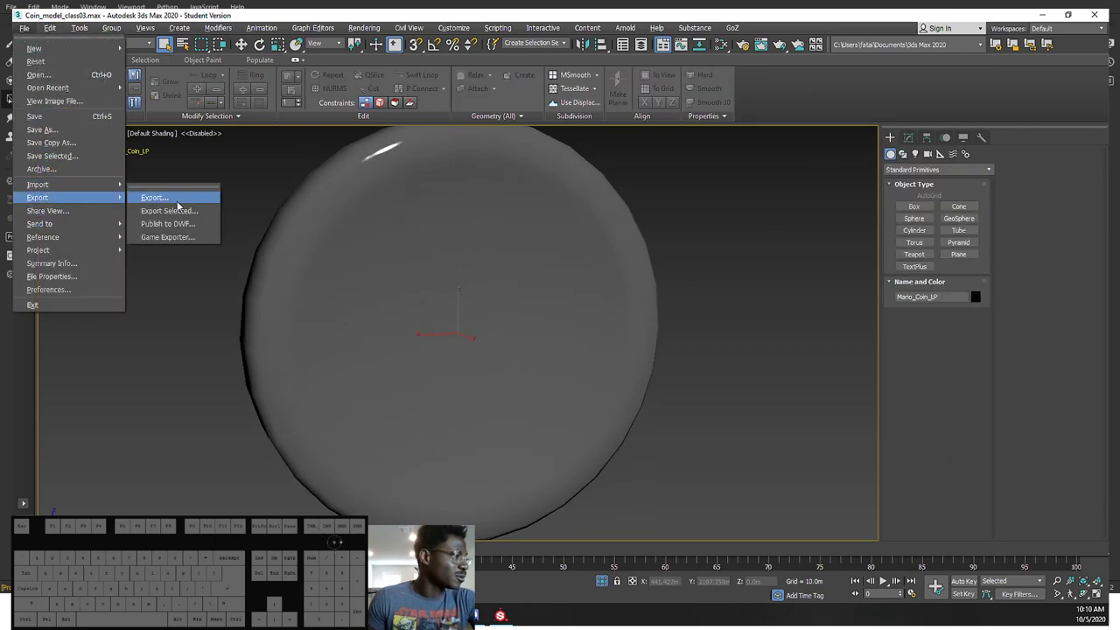
pyautogui.click(179, 215)
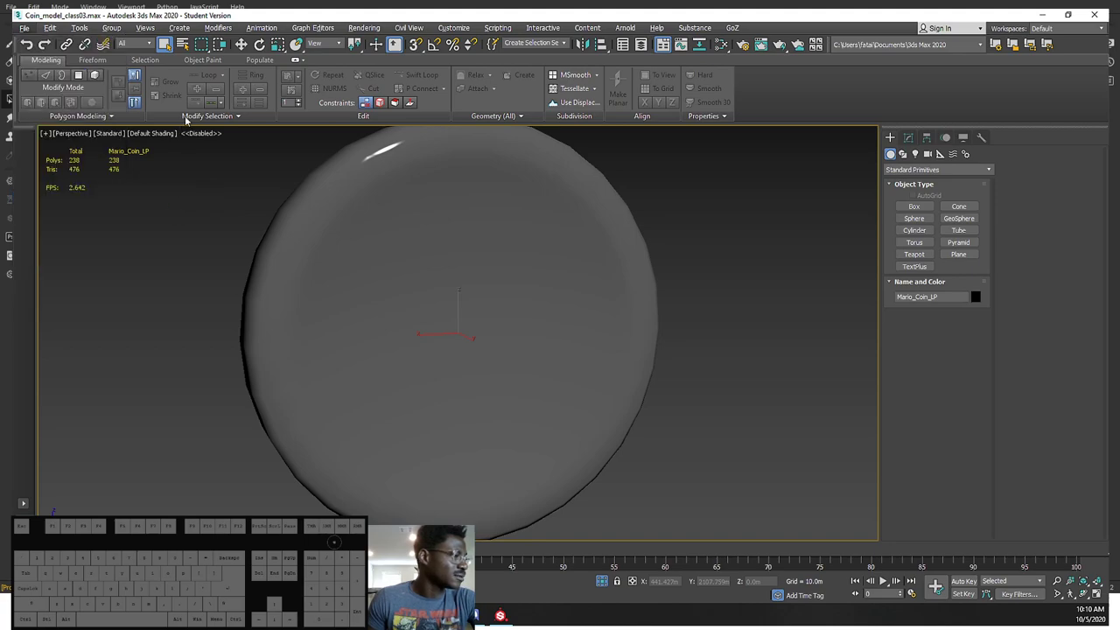
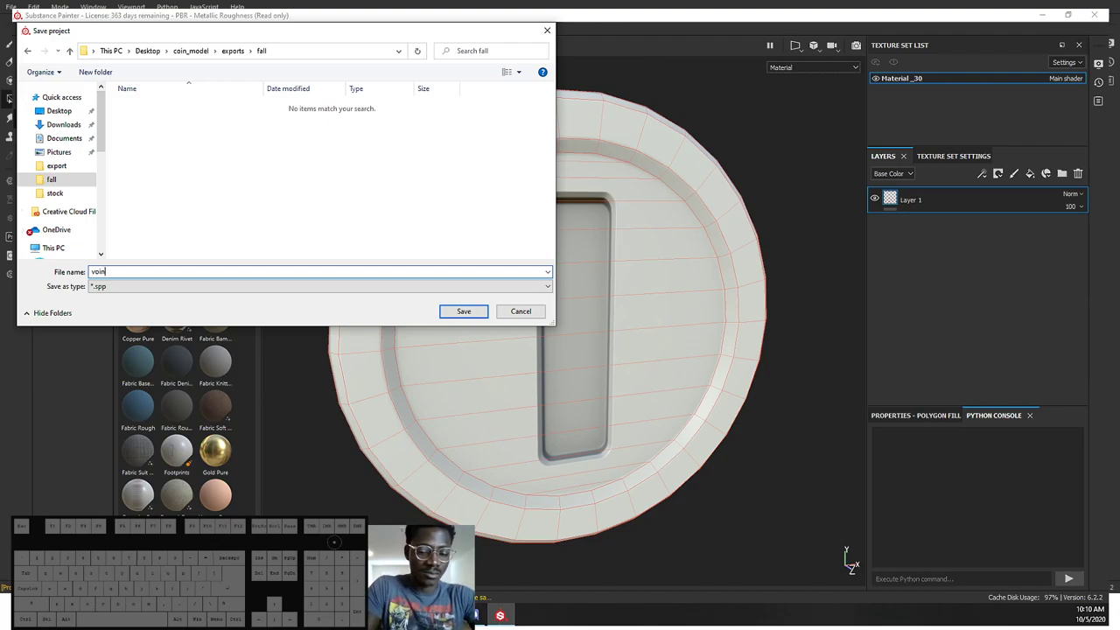
# Step: Correct the save name to coin_og in the exports fall folder
pyautogui.press('shift+-')
pyautogui.press('BackSpace')
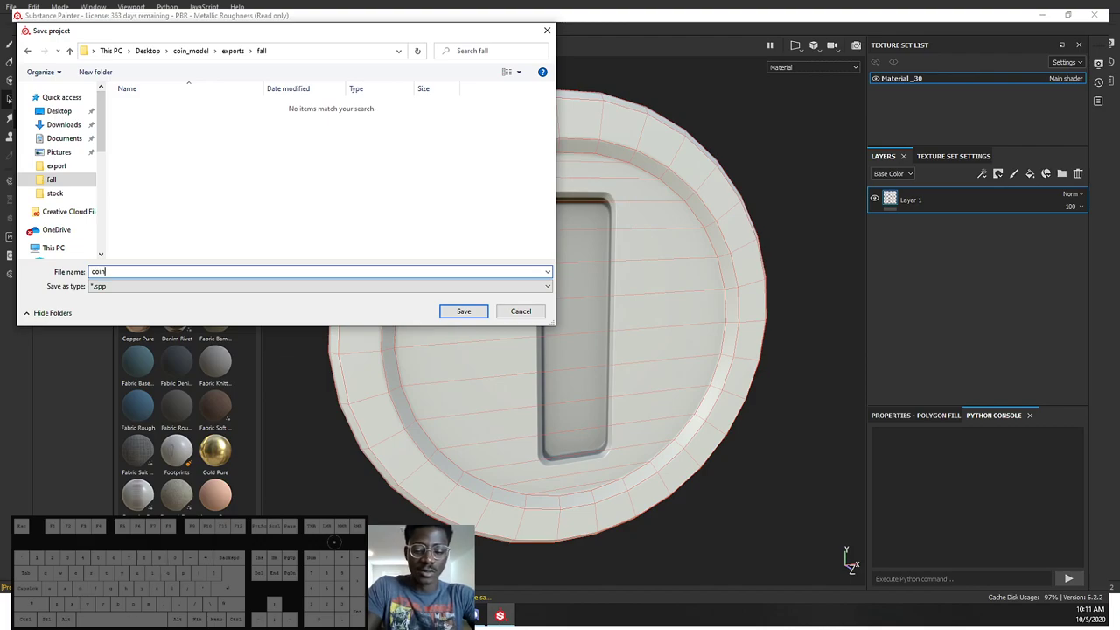
pyautogui.press('o')
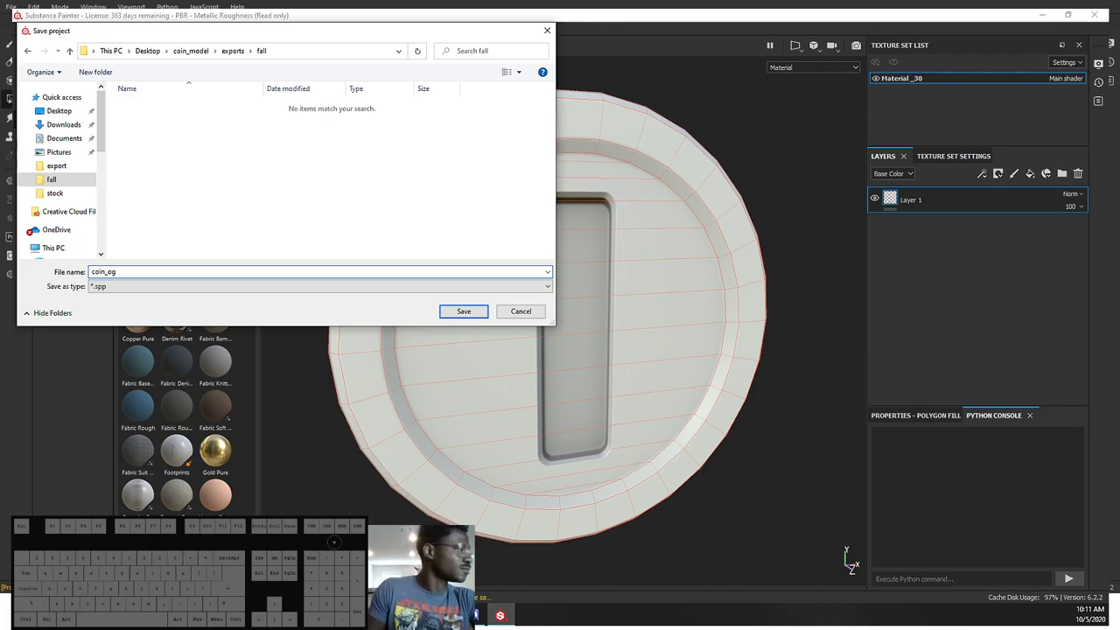
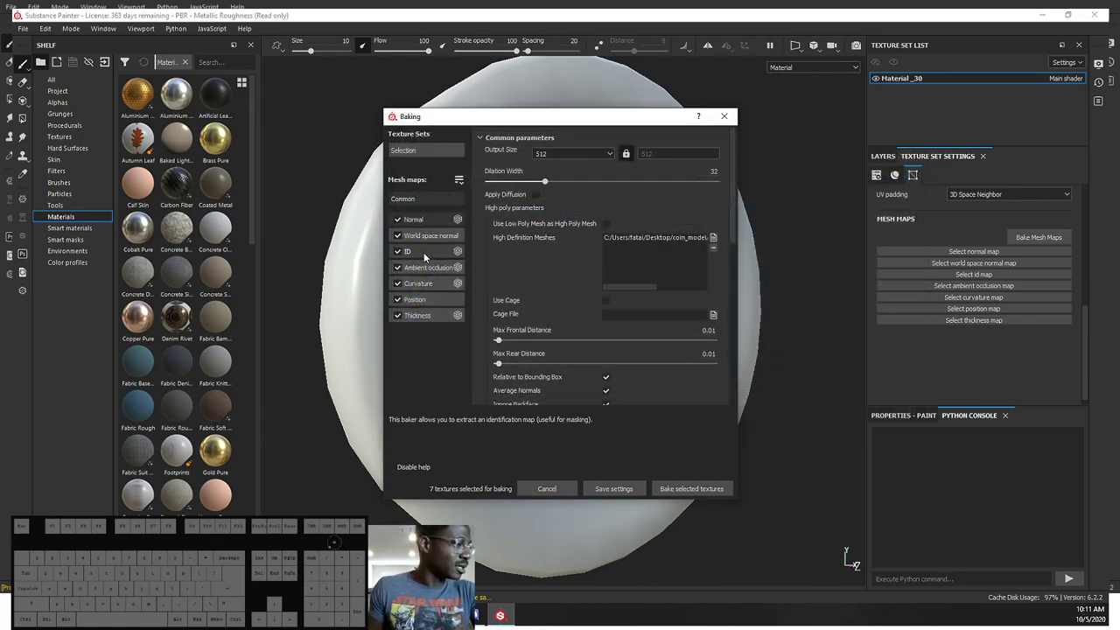
# Step: Exclude the ID and Thickness maps from baking and review the per-map baking parameters
pyautogui.click(398, 258)
pyautogui.click(399, 257)
pyautogui.click(399, 316)
pyautogui.click(430, 307)
pyautogui.click(426, 292)
pyautogui.click(430, 276)
pyautogui.click(577, 271)
pyautogui.click(597, 278)
pyautogui.click(594, 300)
pyautogui.click(599, 279)
pyautogui.click(599, 279)
pyautogui.click(590, 317)
pyautogui.click(583, 335)
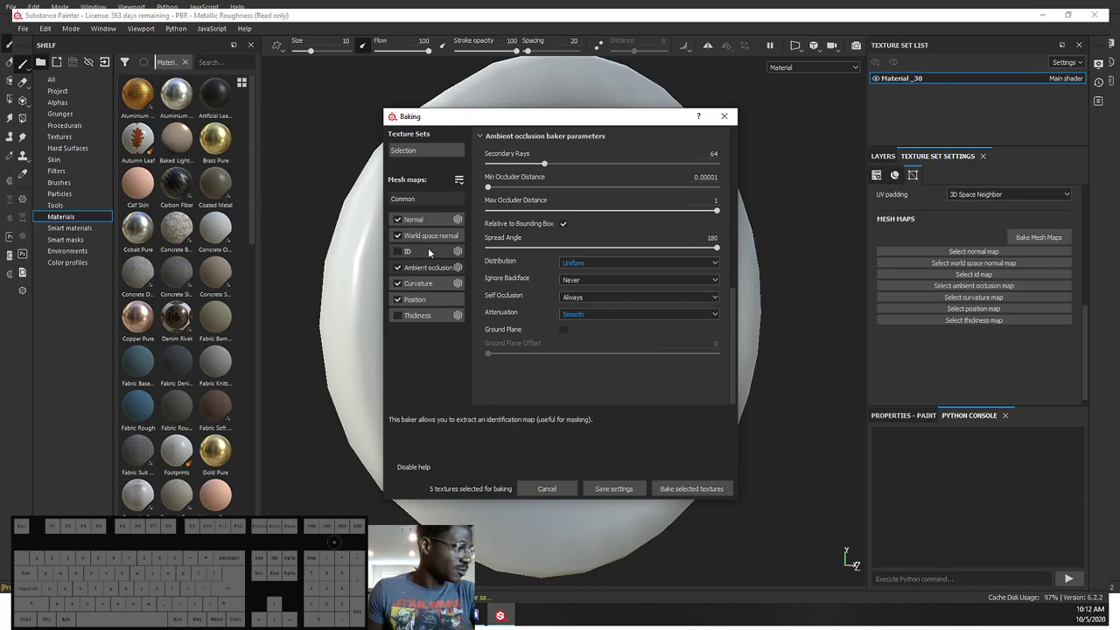
# Step: Set common baking to Subsampling 2x2 antialiasing and raise the max rear distance toward 0.2
pyautogui.click(437, 237)
pyautogui.click(431, 224)
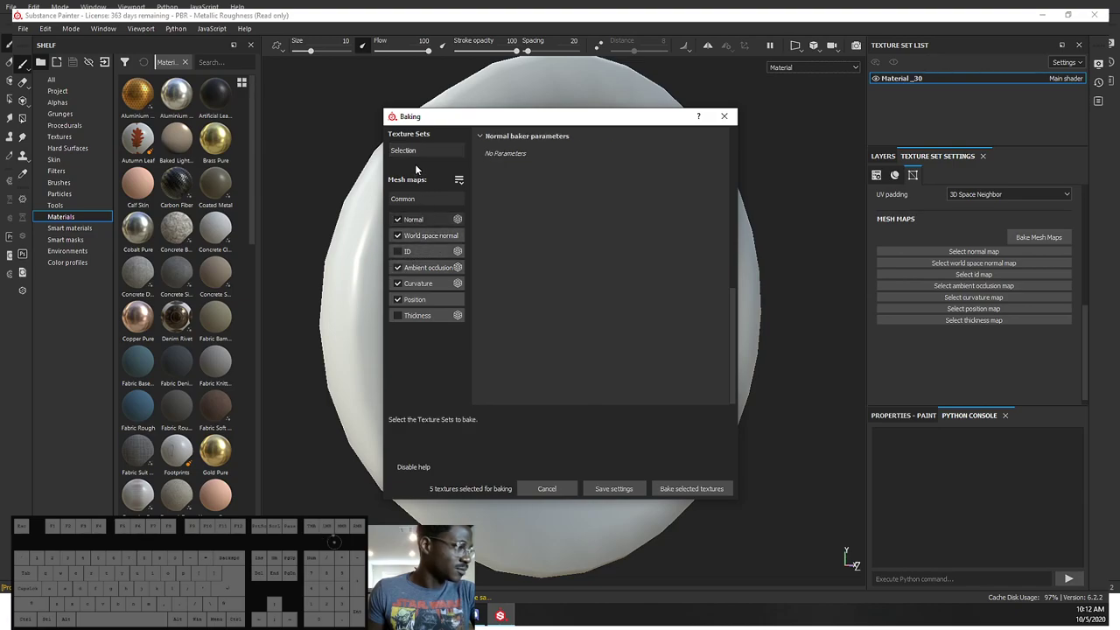
pyautogui.click(664, 231)
pyautogui.click(709, 194)
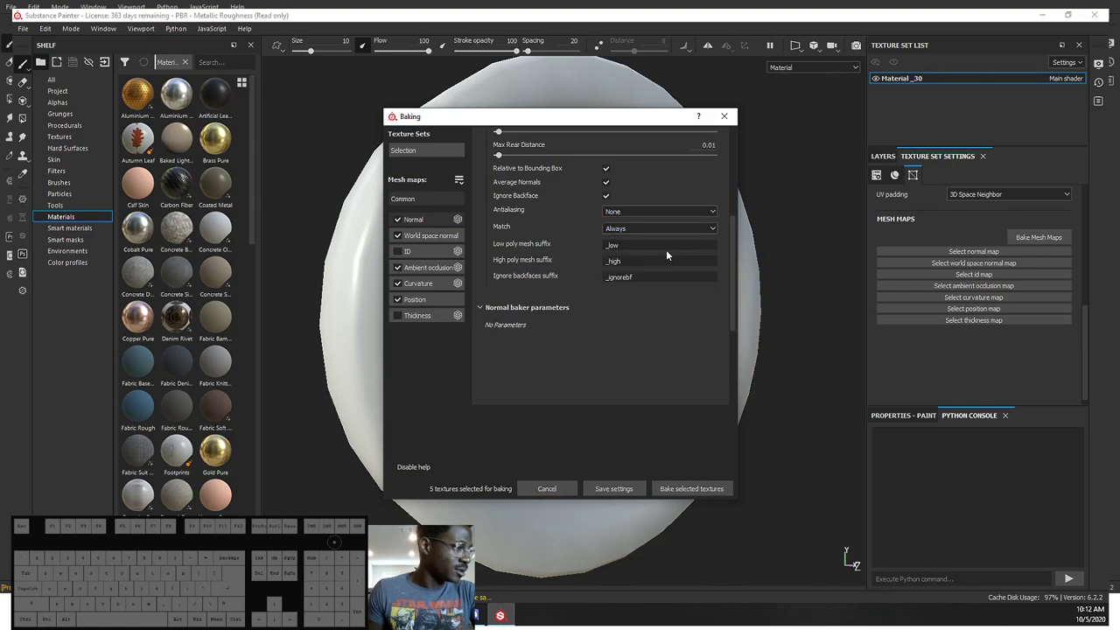
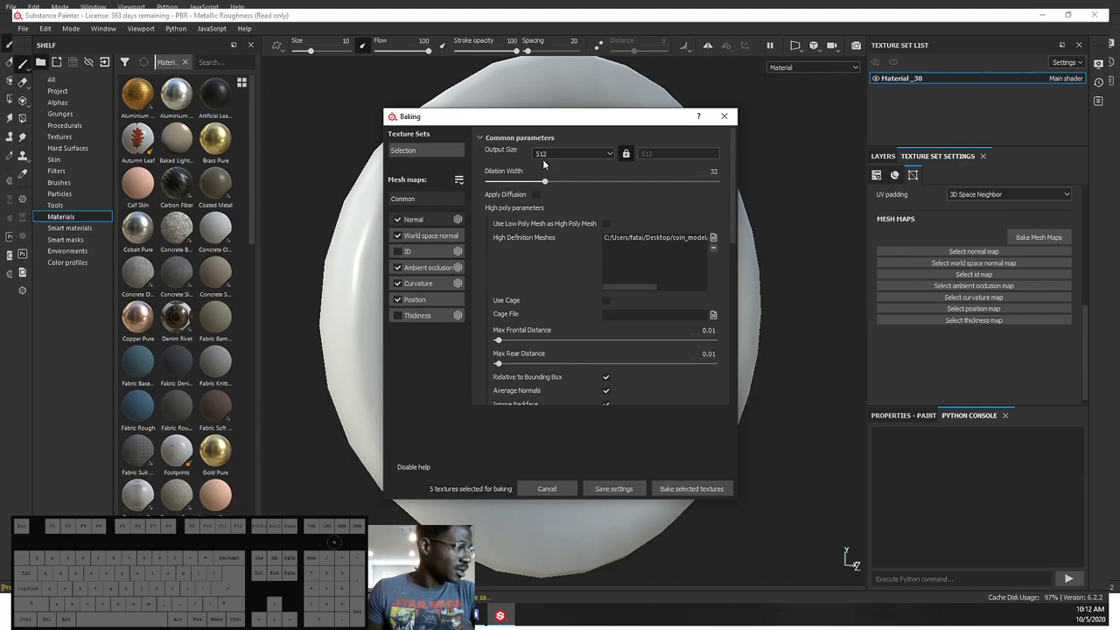
pyautogui.click(577, 151)
pyautogui.click(546, 203)
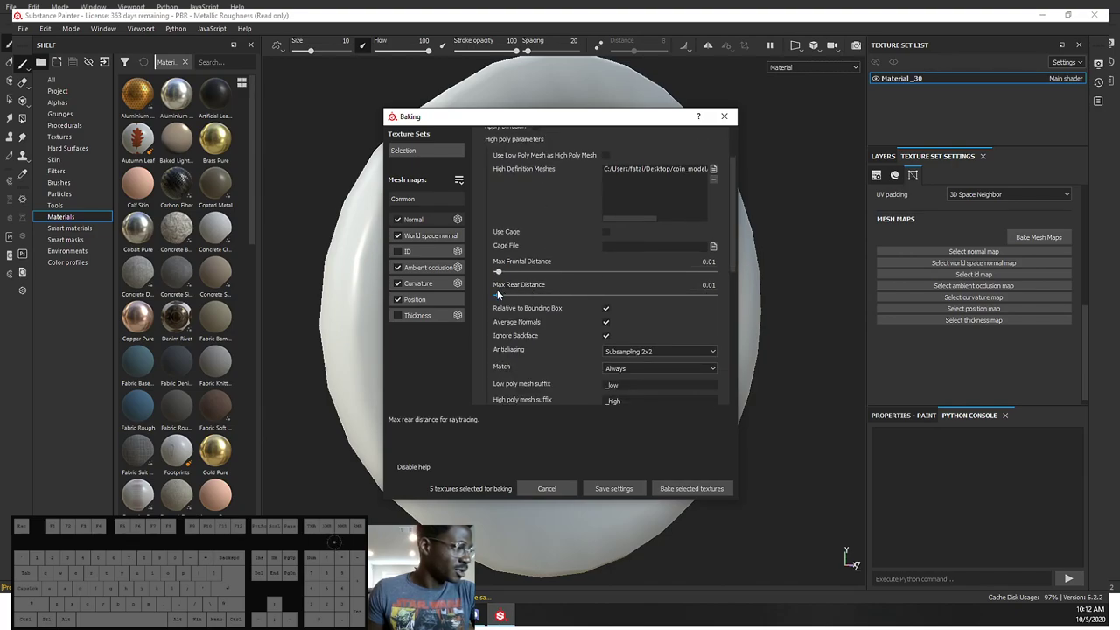
pyautogui.click(502, 299)
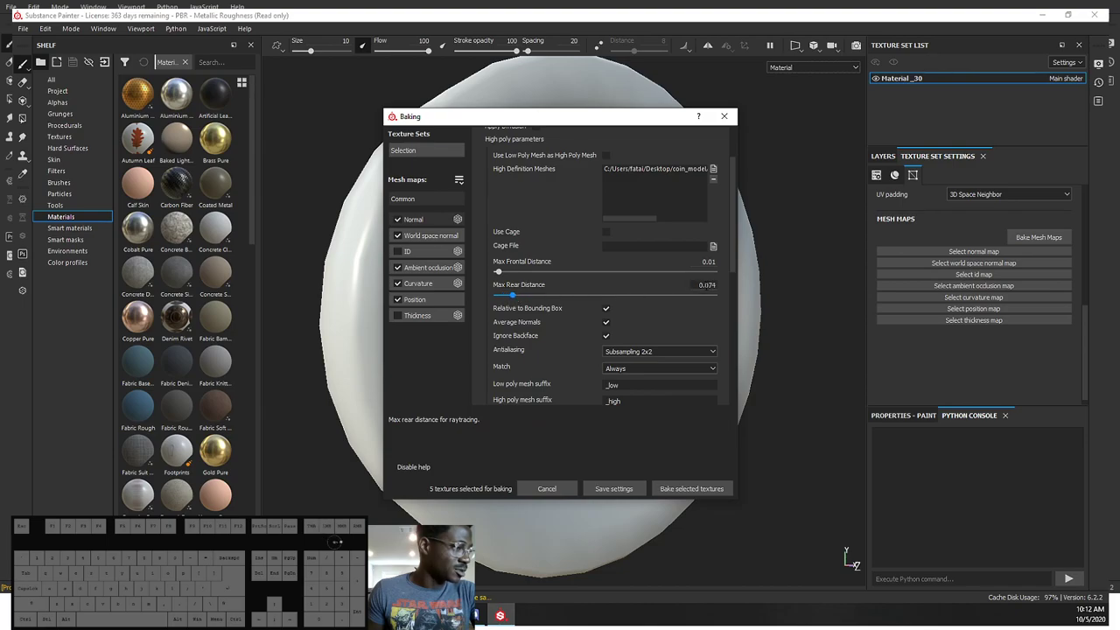
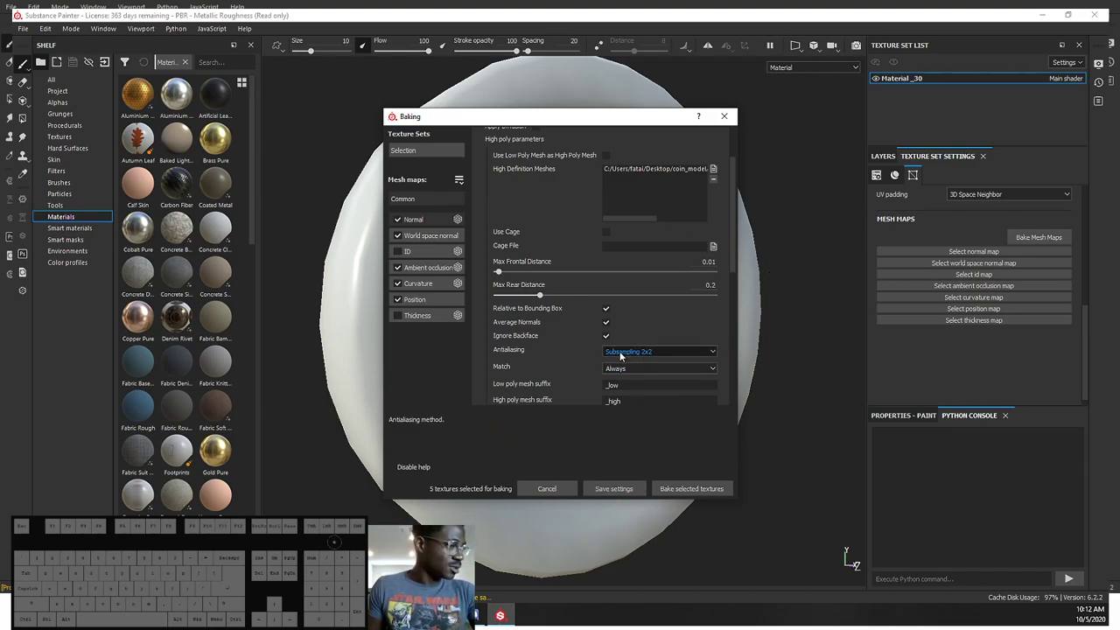
# Step: Bake the selected mesh maps for the coin
pyautogui.click(686, 493)
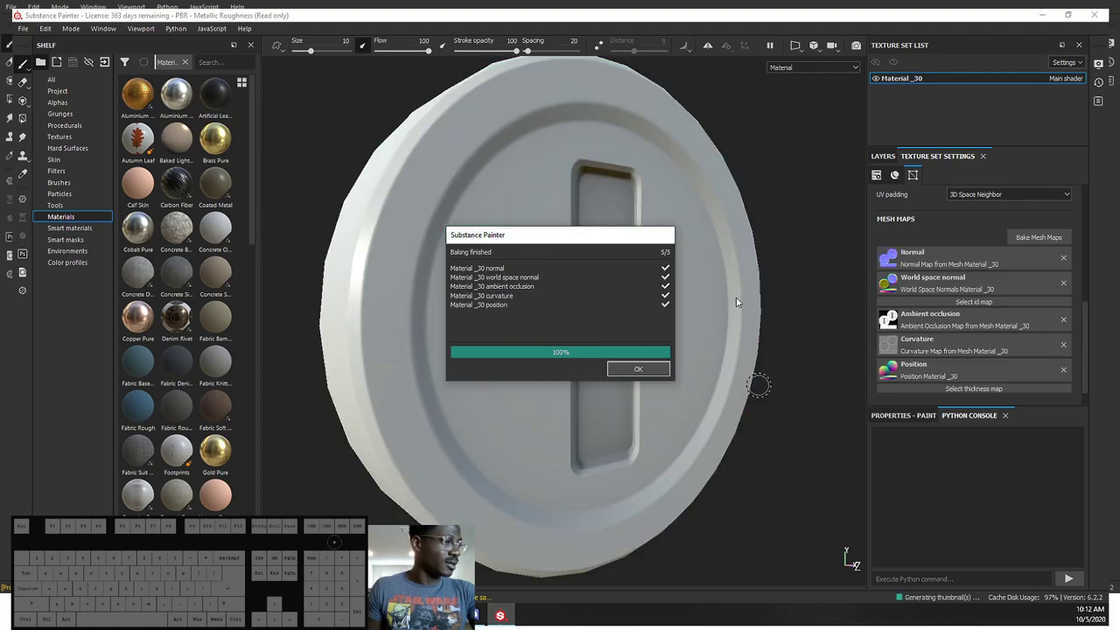
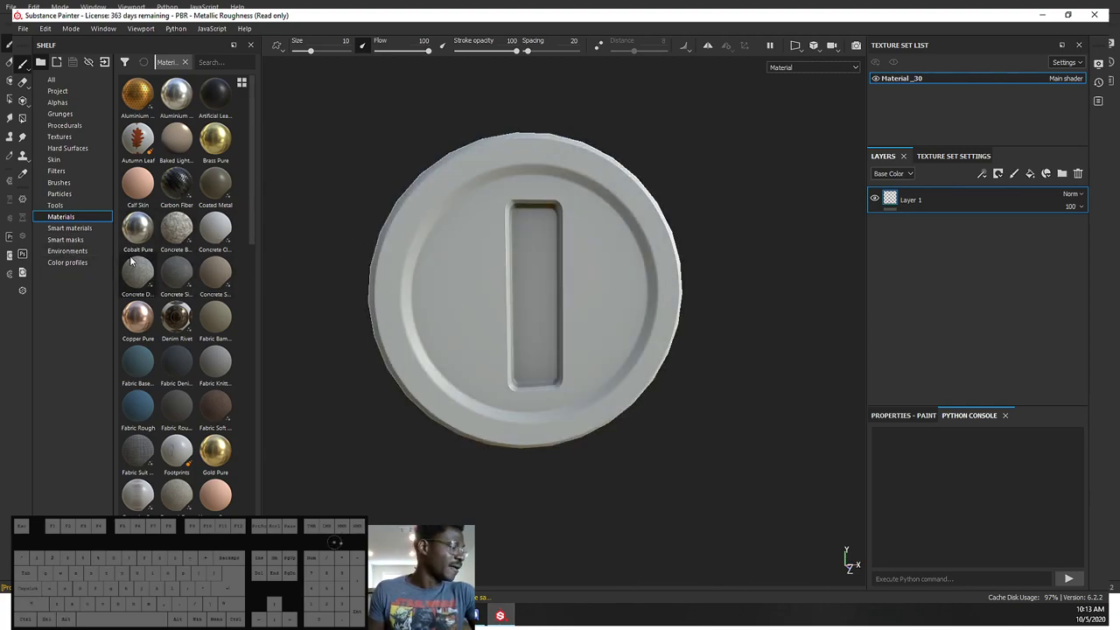
# Step: Light the coin with the Soft 1LowContrast Front environment and bring up texture set and display settings
pyautogui.click(64, 255)
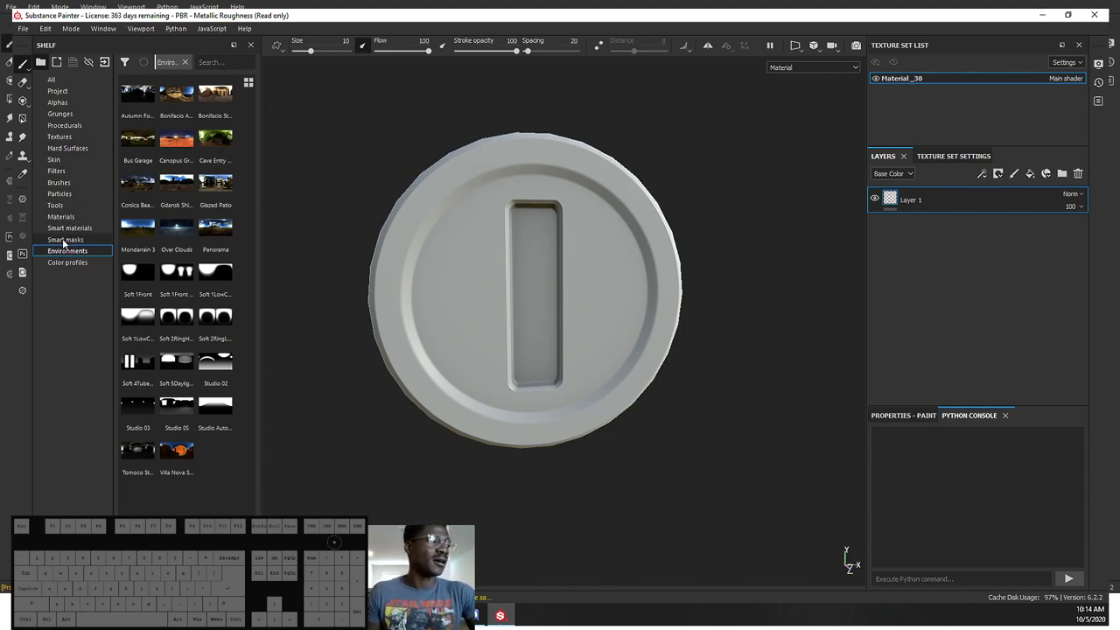
pyautogui.click(66, 241)
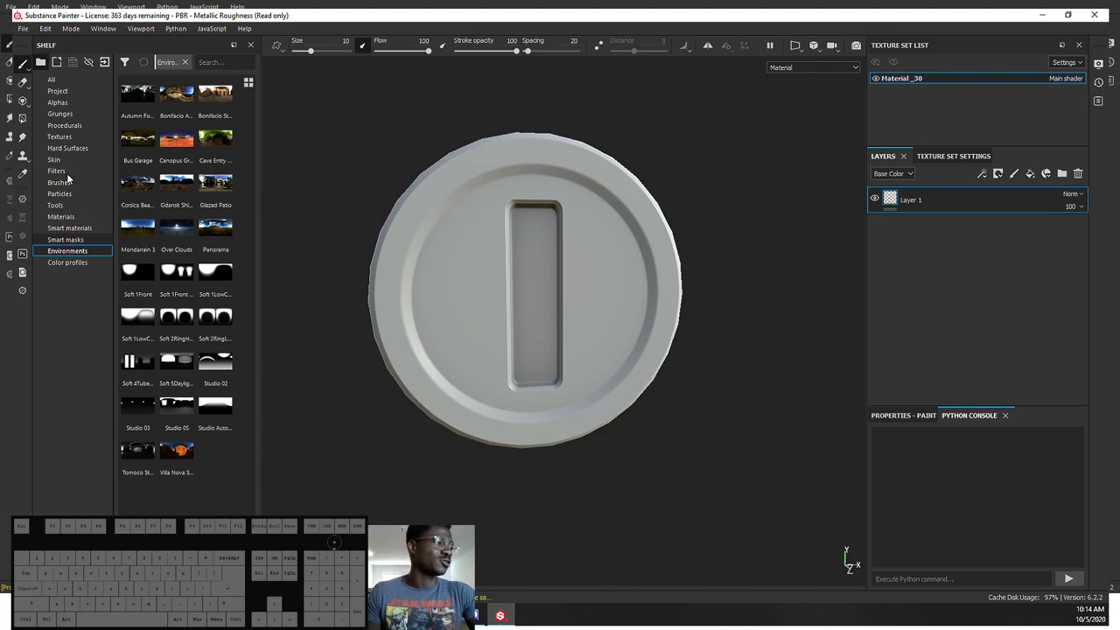
pyautogui.click(70, 256)
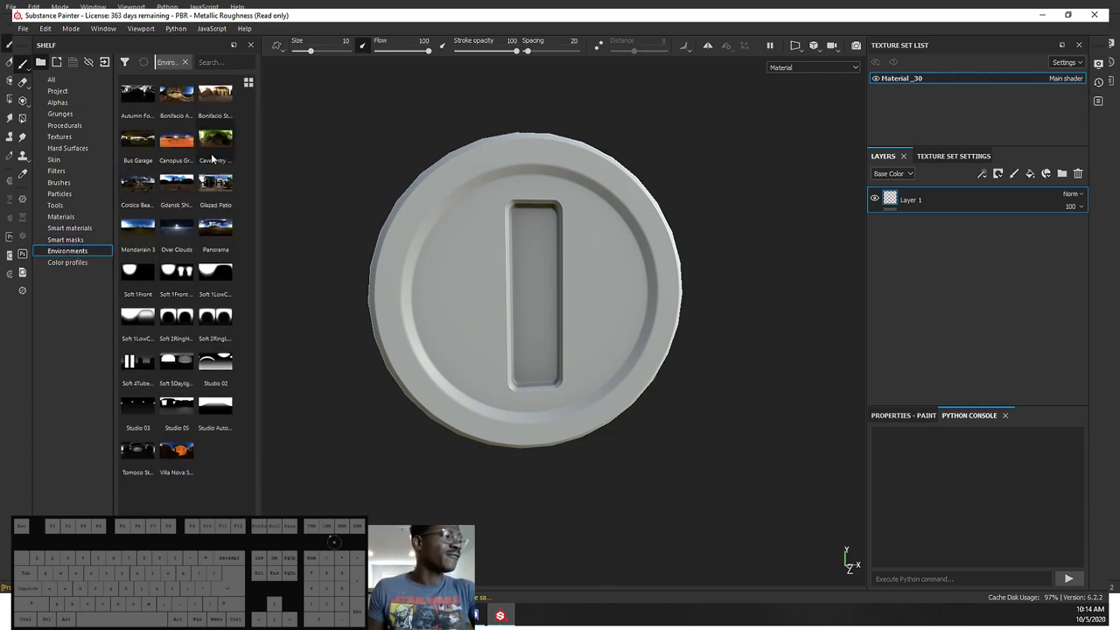
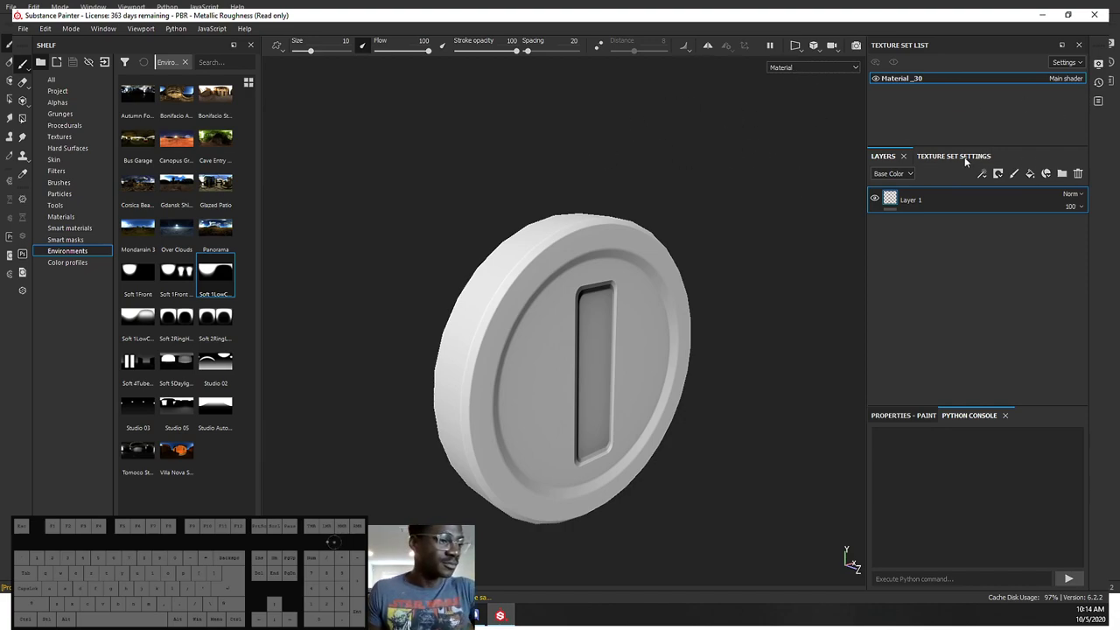
pyautogui.click(971, 162)
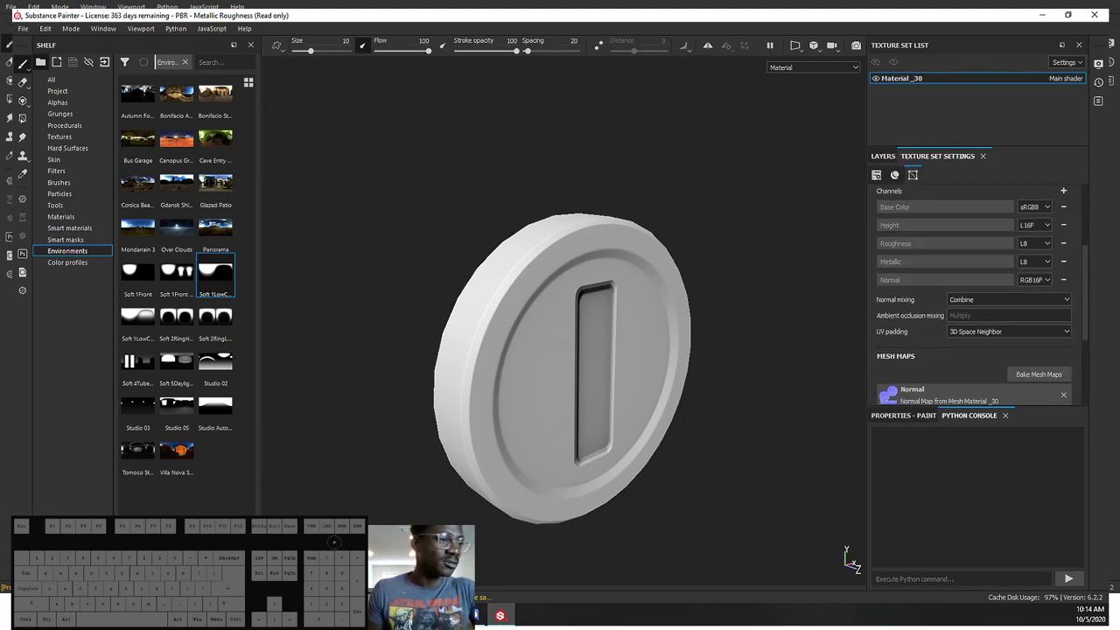
pyautogui.click(1116, 81)
# Step: Hide the environment background, blur it to about 40, and light the coin with Mondarrain 3
pyautogui.click(1115, 80)
pyautogui.click(1100, 69)
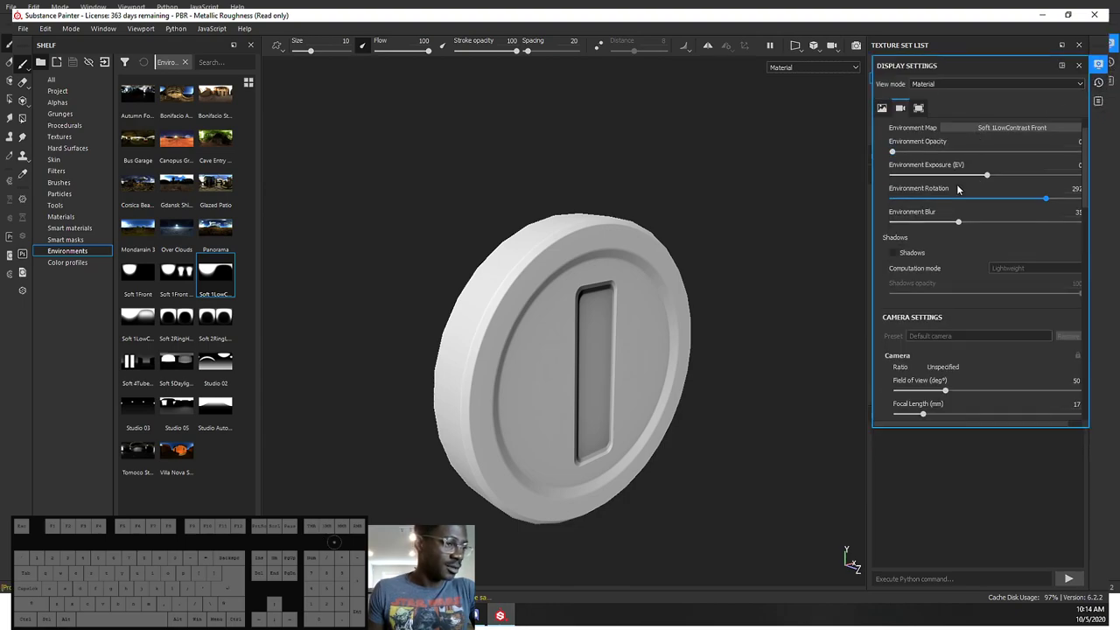
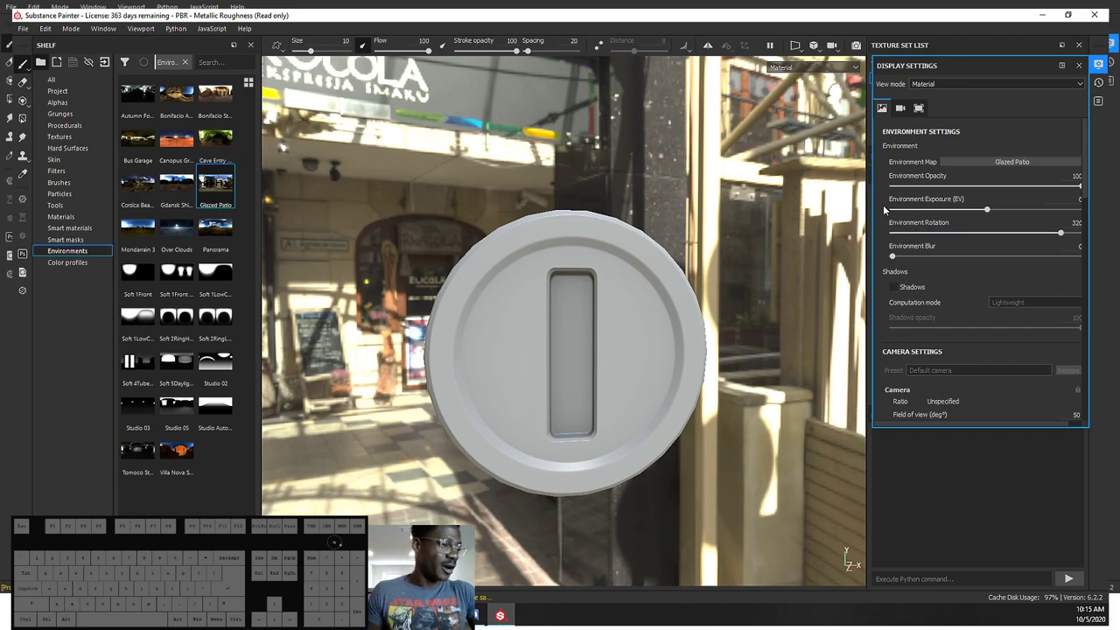
pyautogui.moveTo(907, 258); pyautogui.dragTo(979, 248)
pyautogui.moveTo(1077, 186); pyautogui.dragTo(737, 214)
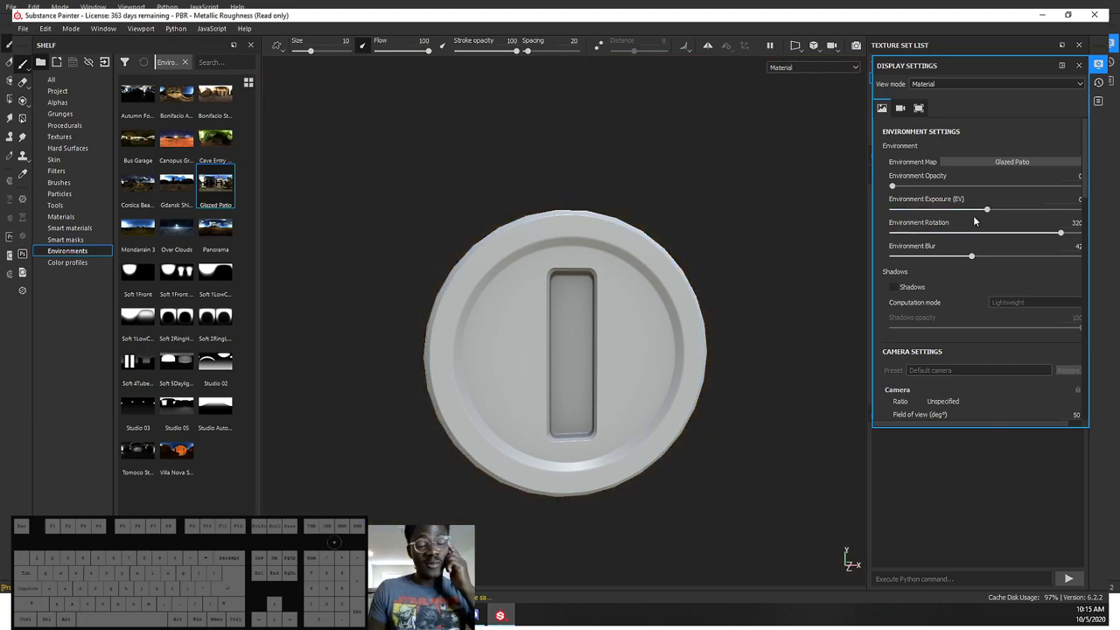
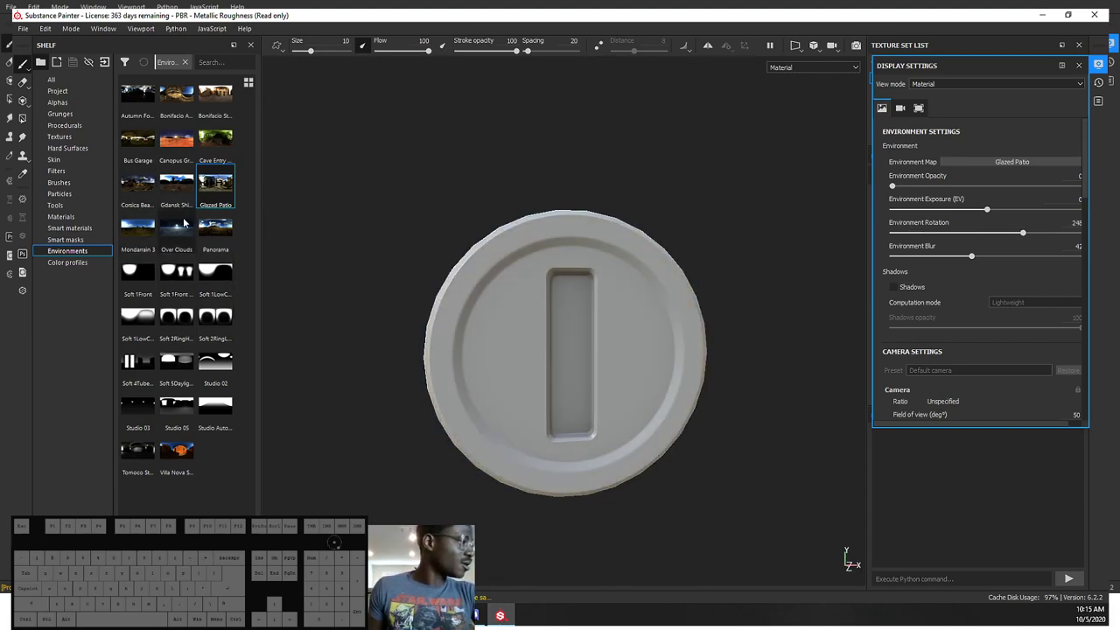
pyautogui.click(140, 229)
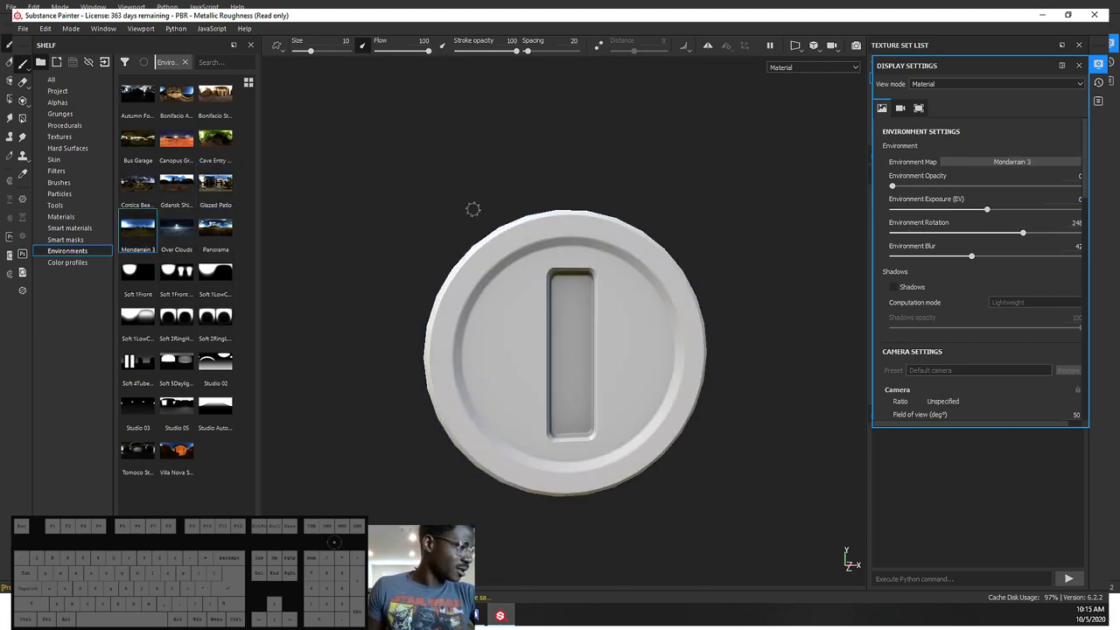
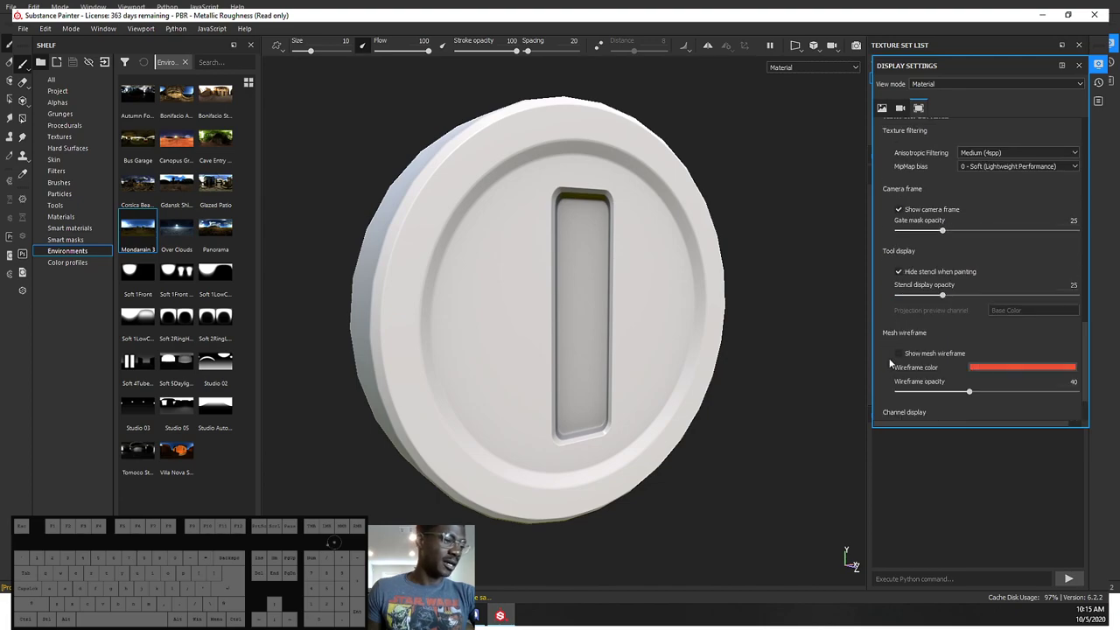
# Step: Set the mesh wireframe colour to black
pyautogui.click(899, 356)
pyautogui.click(1011, 368)
pyautogui.moveTo(1011, 413); pyautogui.dragTo(956, 504)
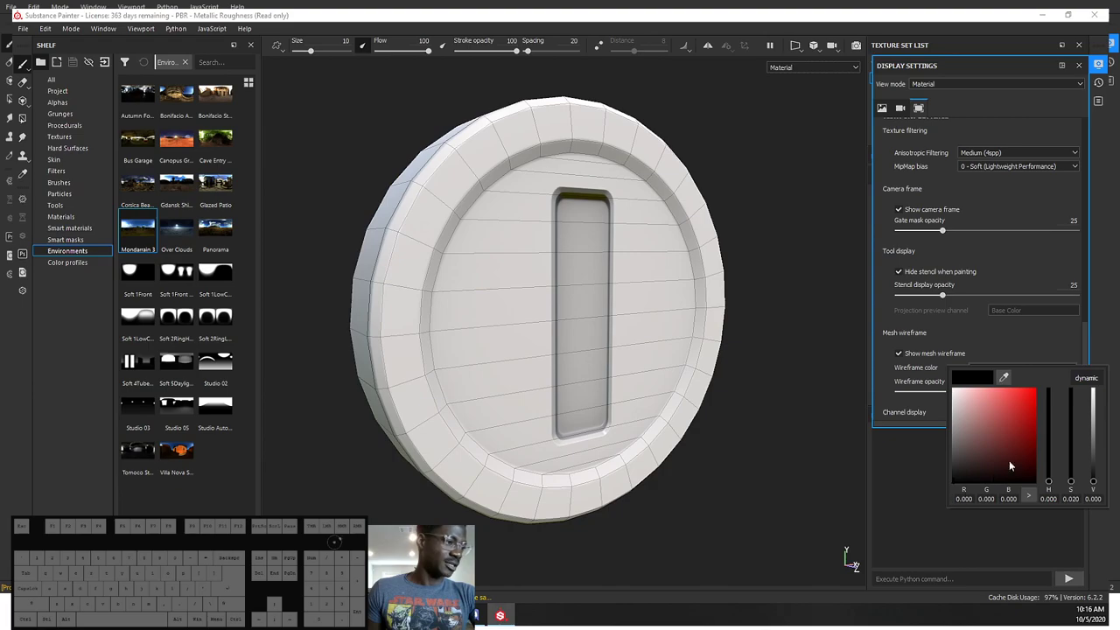
pyautogui.click(1088, 337)
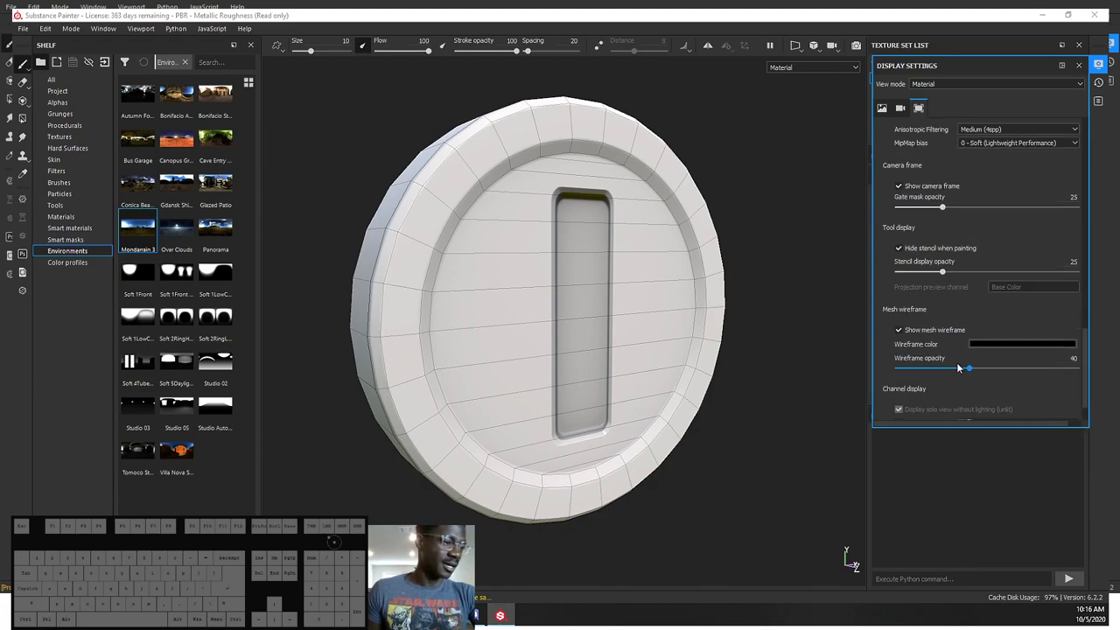
# Step: Raise the wireframe opacity to about 59, then switch the mesh wireframe off
pyautogui.moveTo(966, 367); pyautogui.dragTo(1088, 370)
pyautogui.moveTo(1050, 367); pyautogui.dragTo(934, 366)
pyautogui.moveTo(969, 367); pyautogui.dragTo(1006, 372)
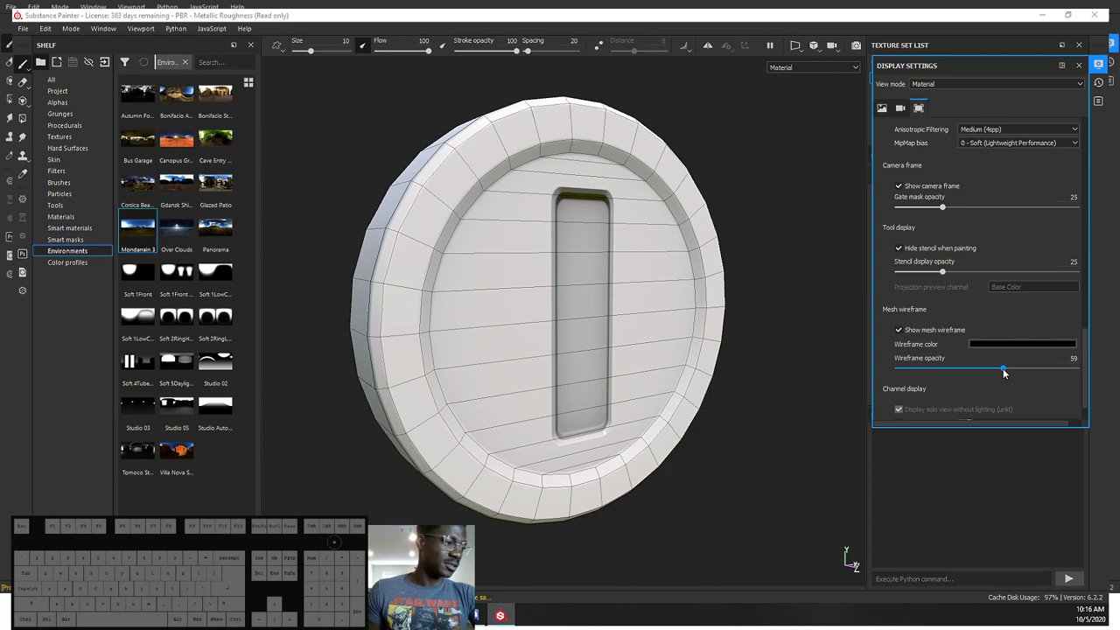
pyautogui.click(903, 333)
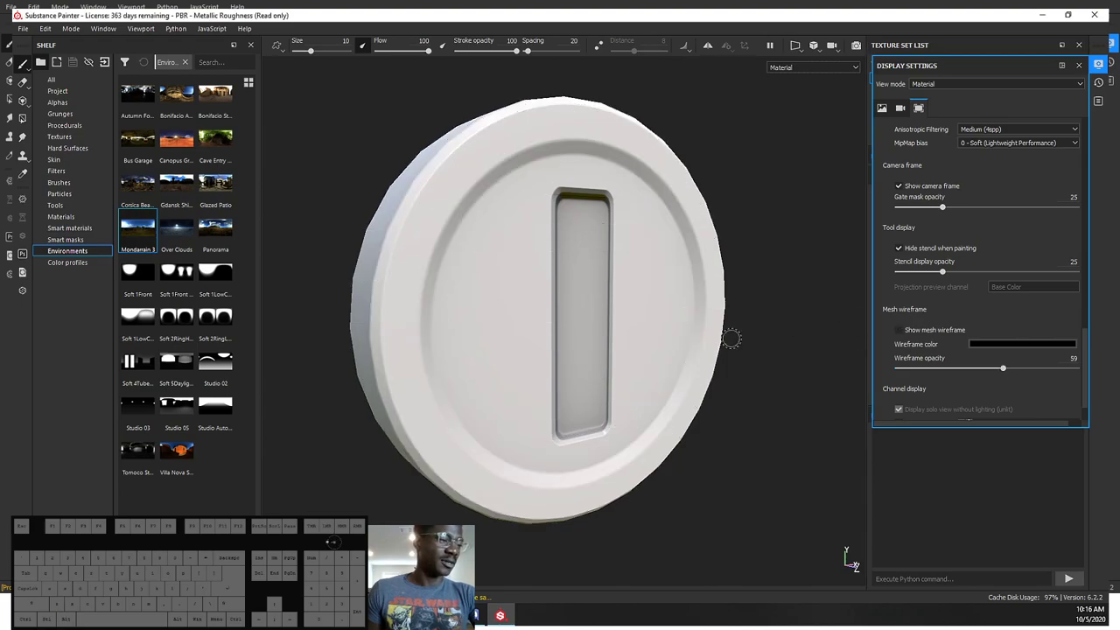
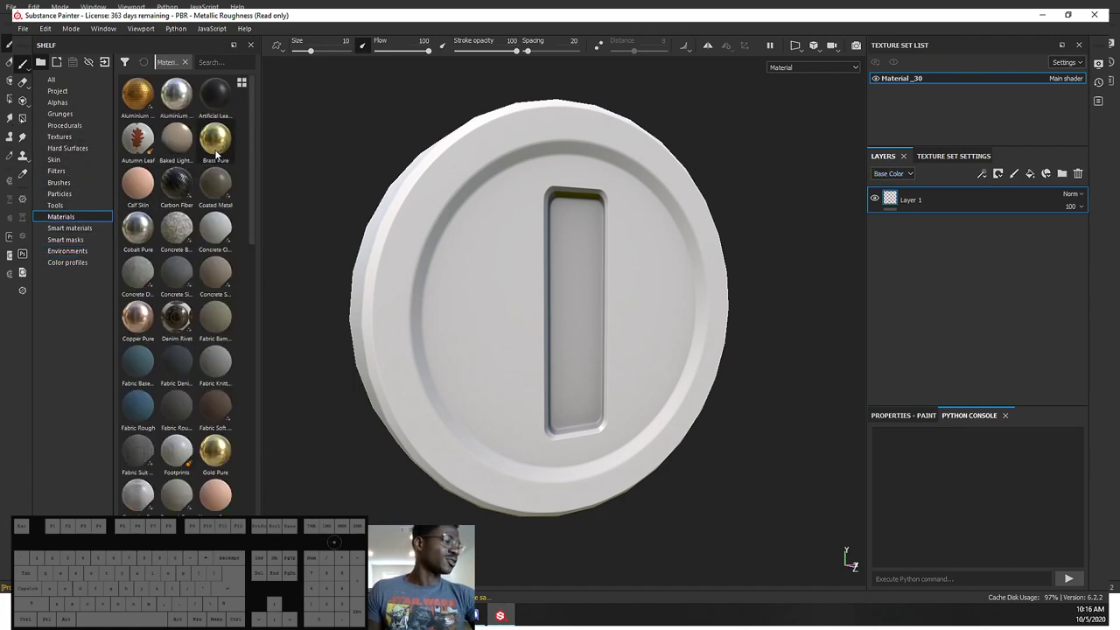
# Step: Try the Brass Pure material on the coin and undo it
pyautogui.click(216, 144)
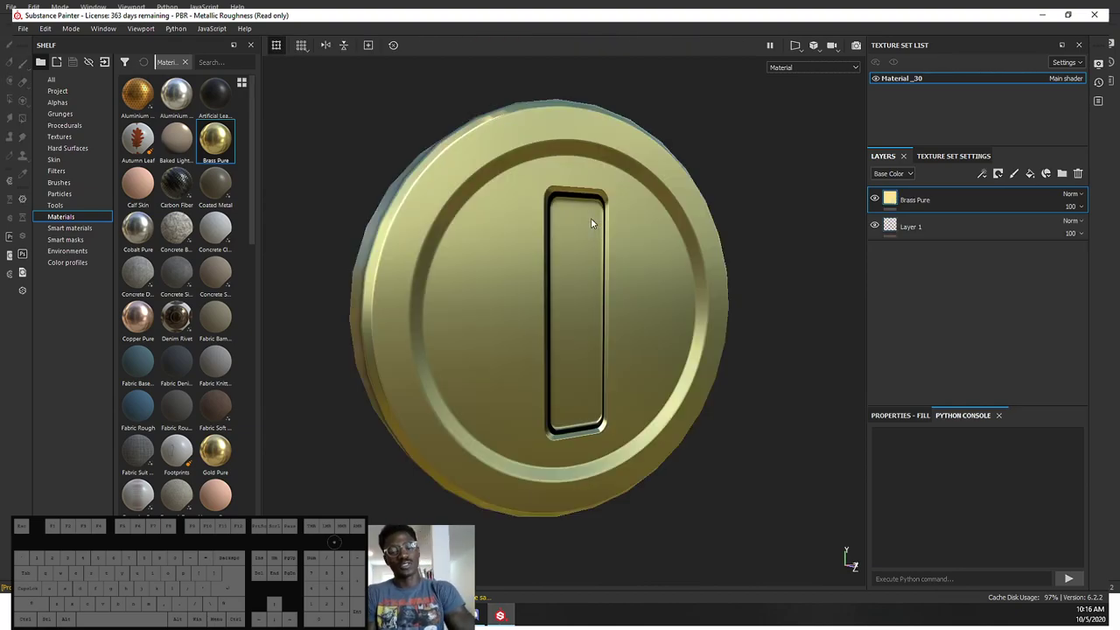
pyautogui.press('ctrl+z')
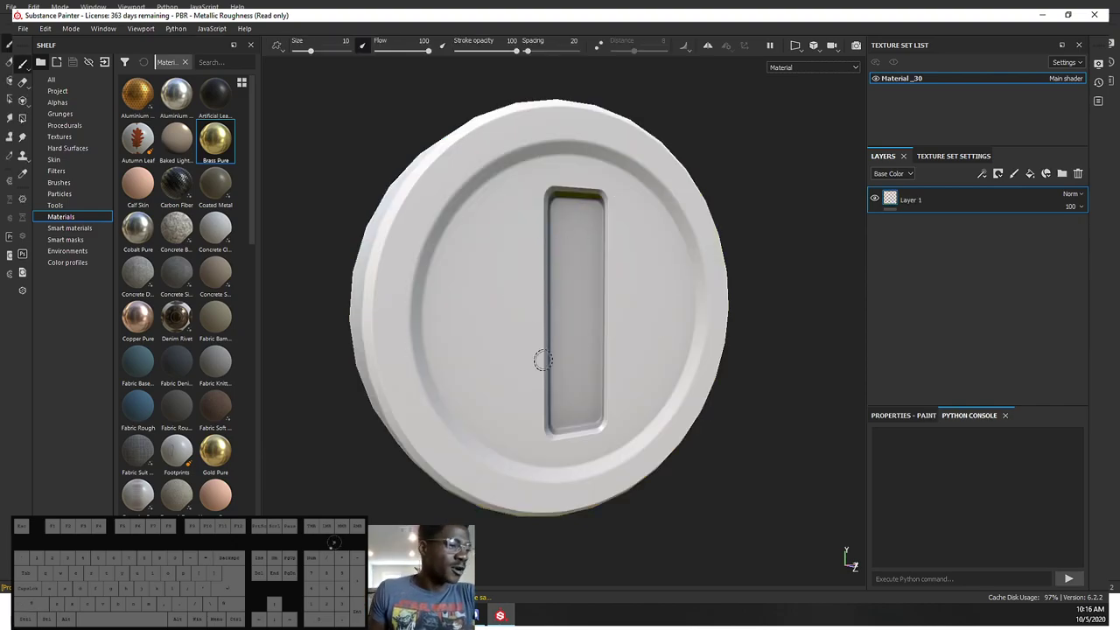
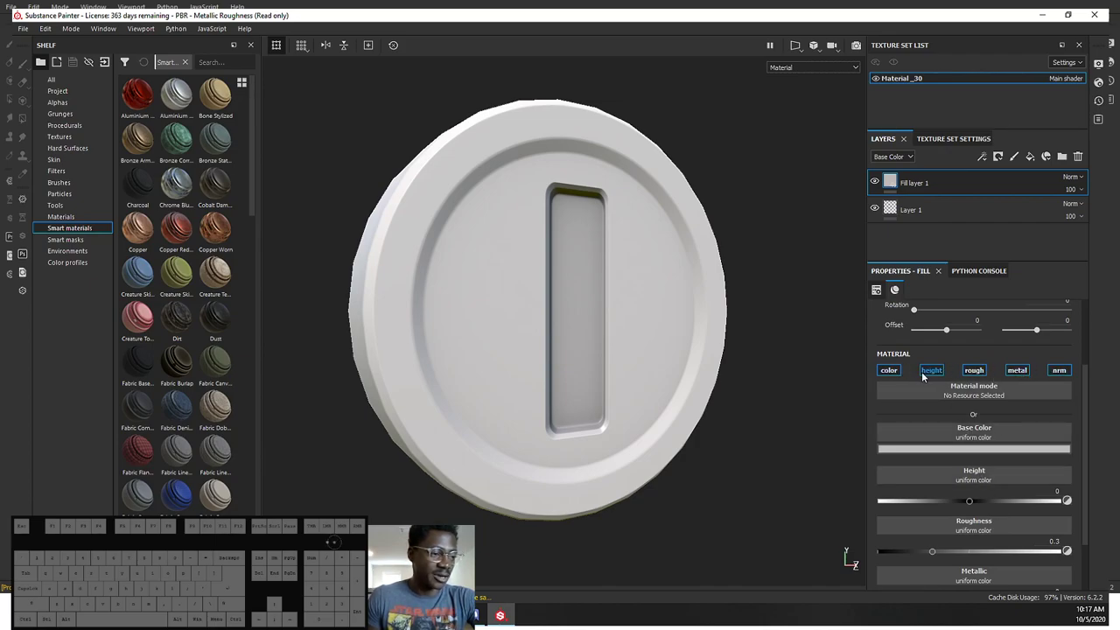
# Step: Toggle the fill layer's colour, height, rough, metal and normal channels off and back on
pyautogui.click(897, 373)
pyautogui.click(931, 372)
pyautogui.click(978, 371)
pyautogui.click(1019, 371)
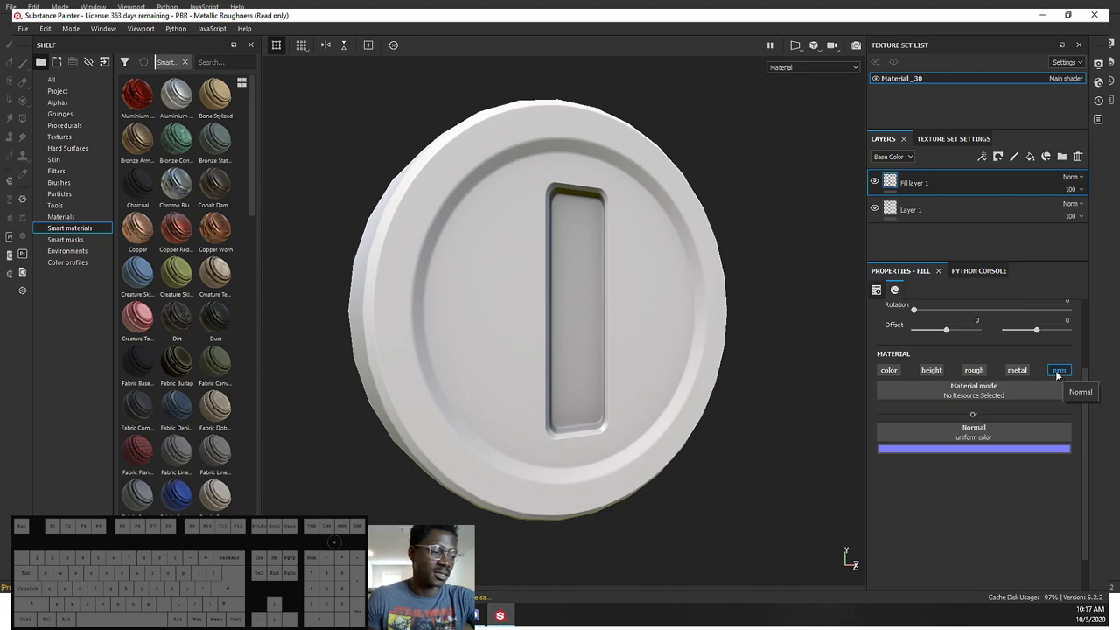
pyautogui.click(1067, 375)
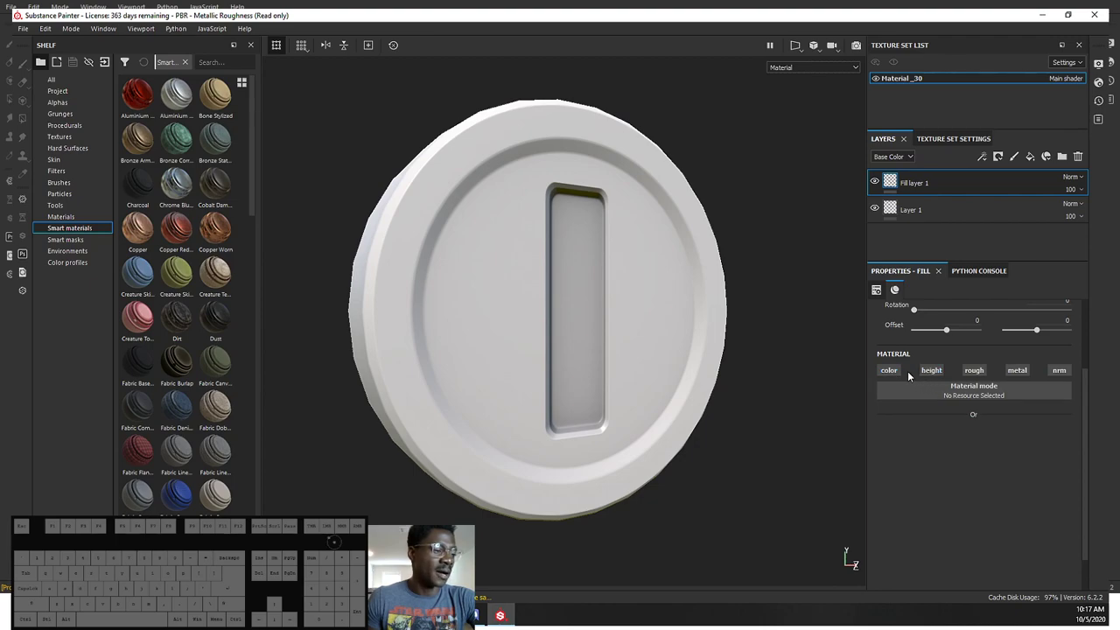
pyautogui.click(896, 368)
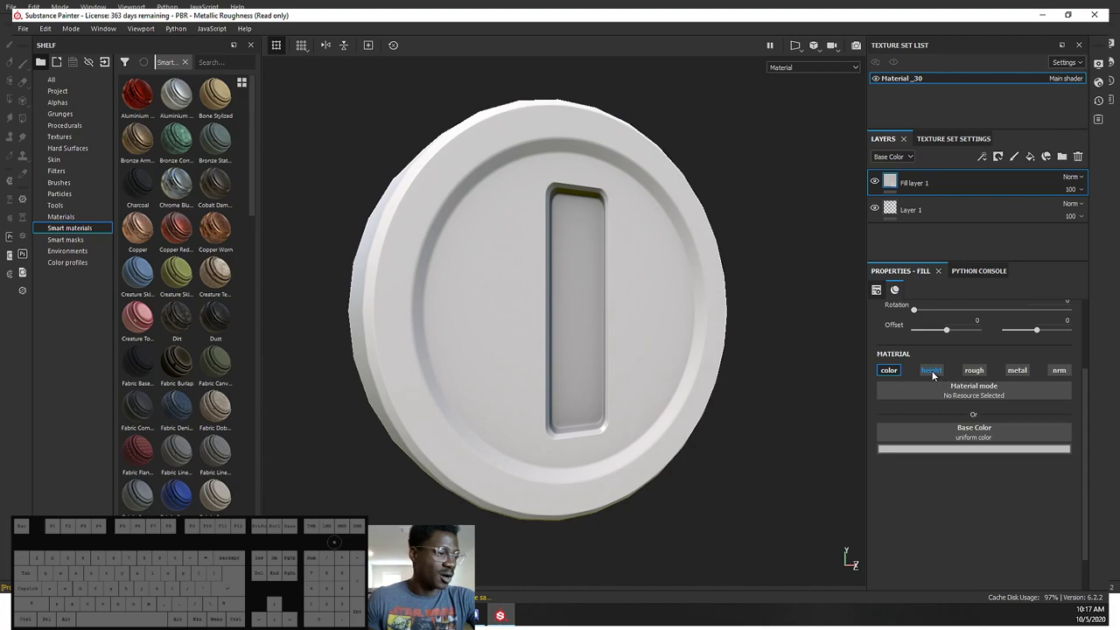
pyautogui.click(977, 370)
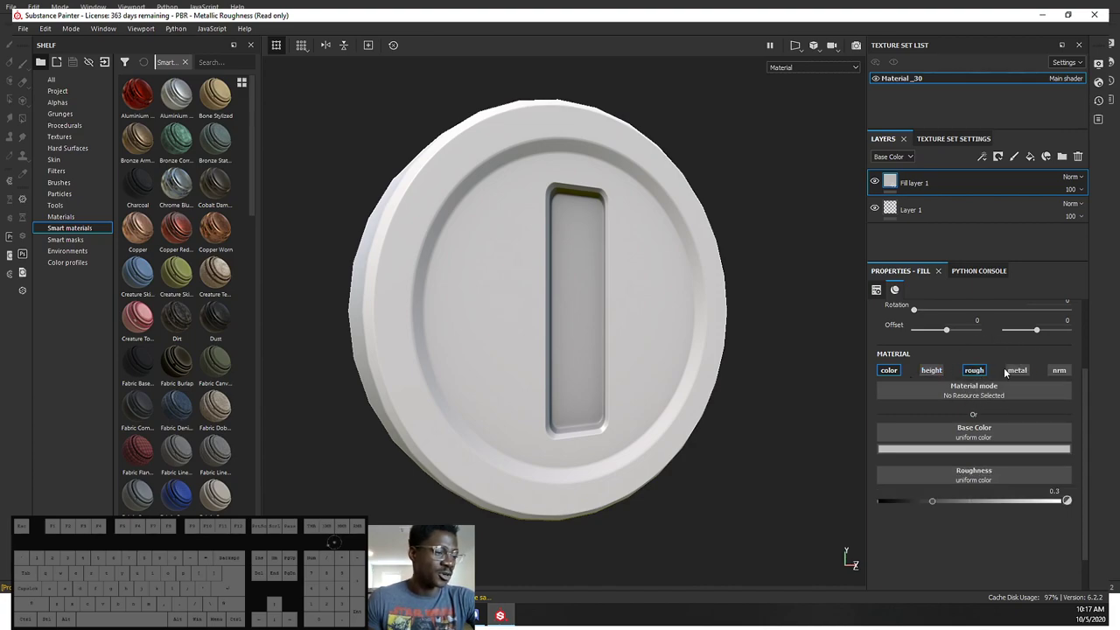
pyautogui.click(1022, 373)
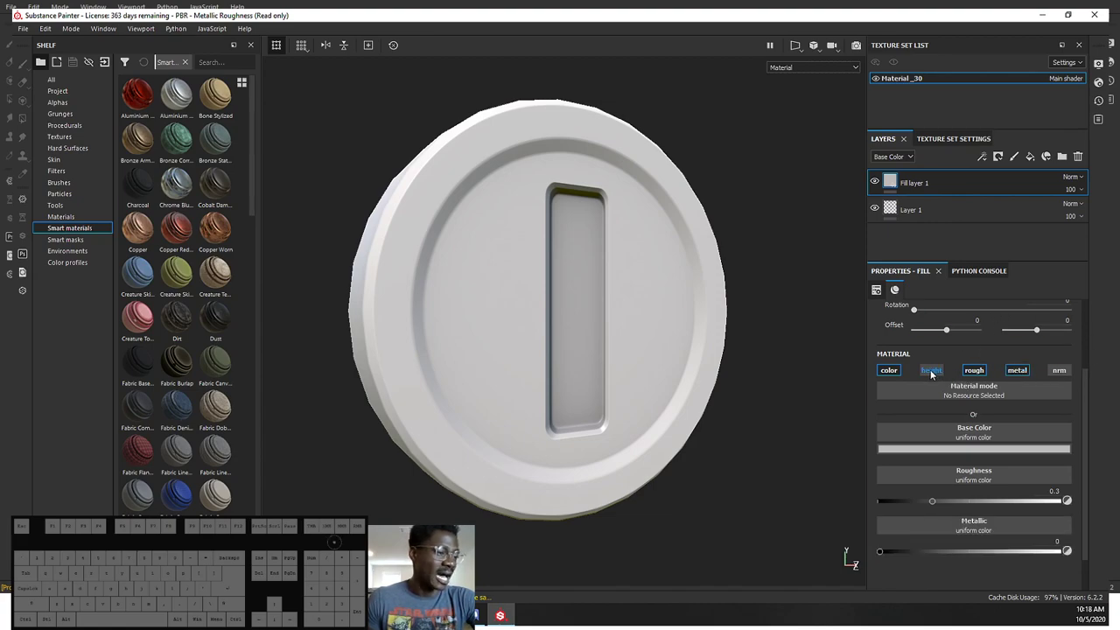
pyautogui.click(932, 372)
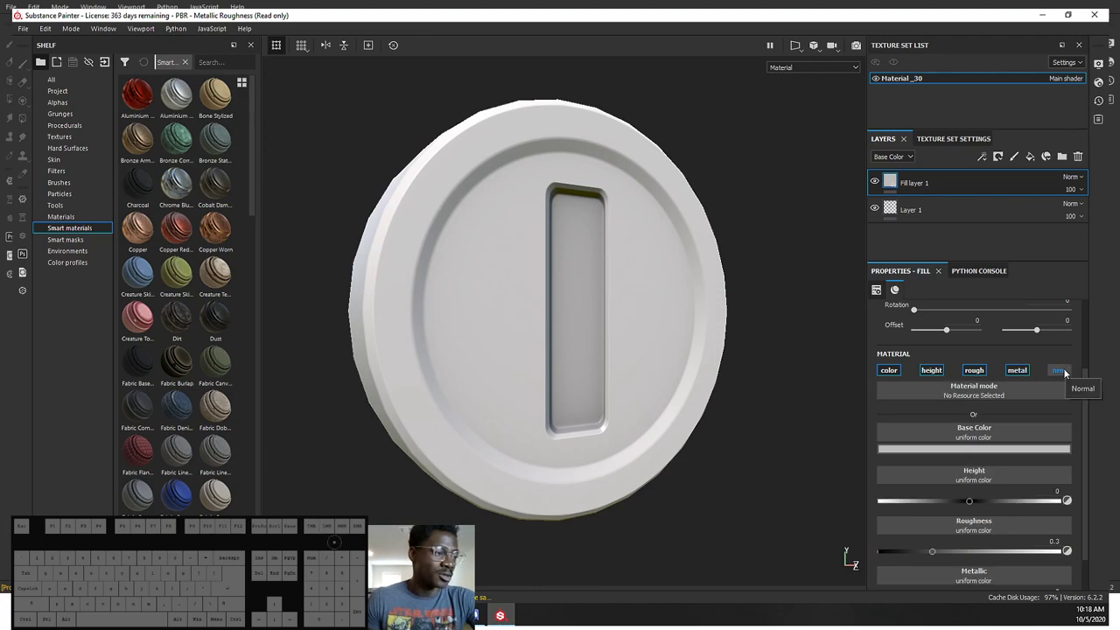
pyautogui.click(1068, 370)
# Step: Disable height, roughness, metallic and normal so the fill affects only base colour
pyautogui.scroll(-3)
pyautogui.scroll(3)
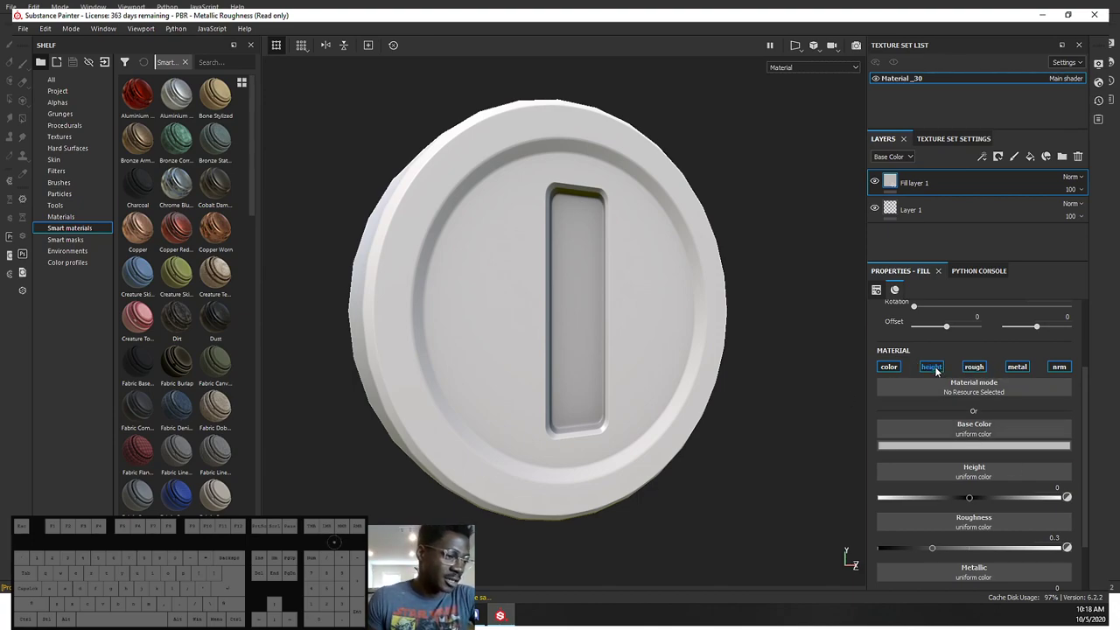
pyautogui.click(939, 368)
pyautogui.click(979, 368)
pyautogui.click(1016, 365)
pyautogui.click(1068, 368)
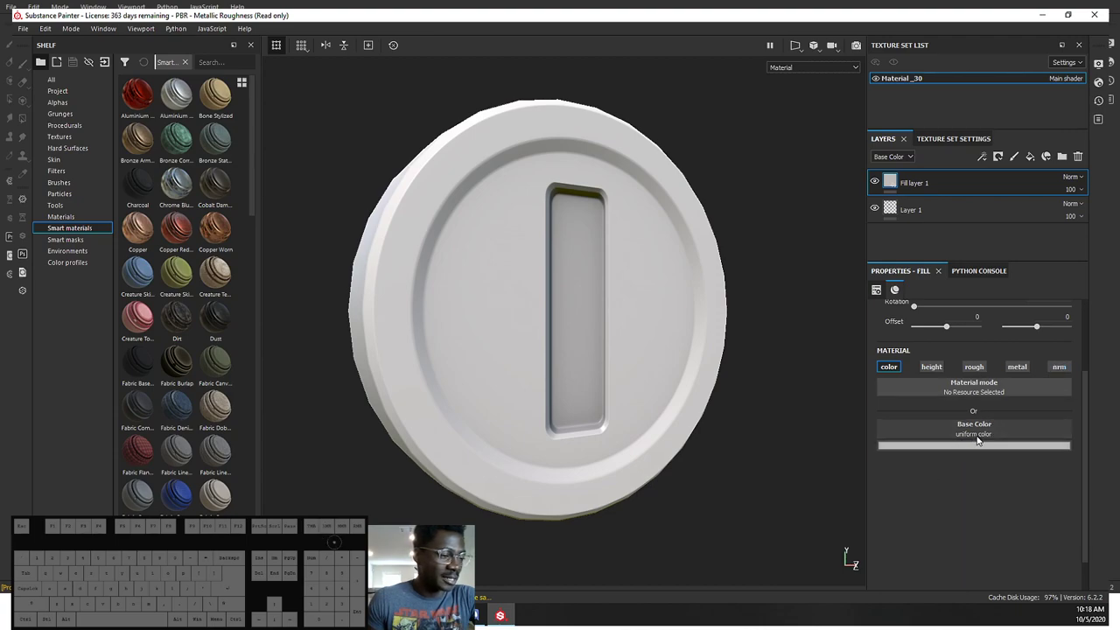
# Step: Search the base colour resources for a gold texture, then dismiss the list
pyautogui.click(982, 438)
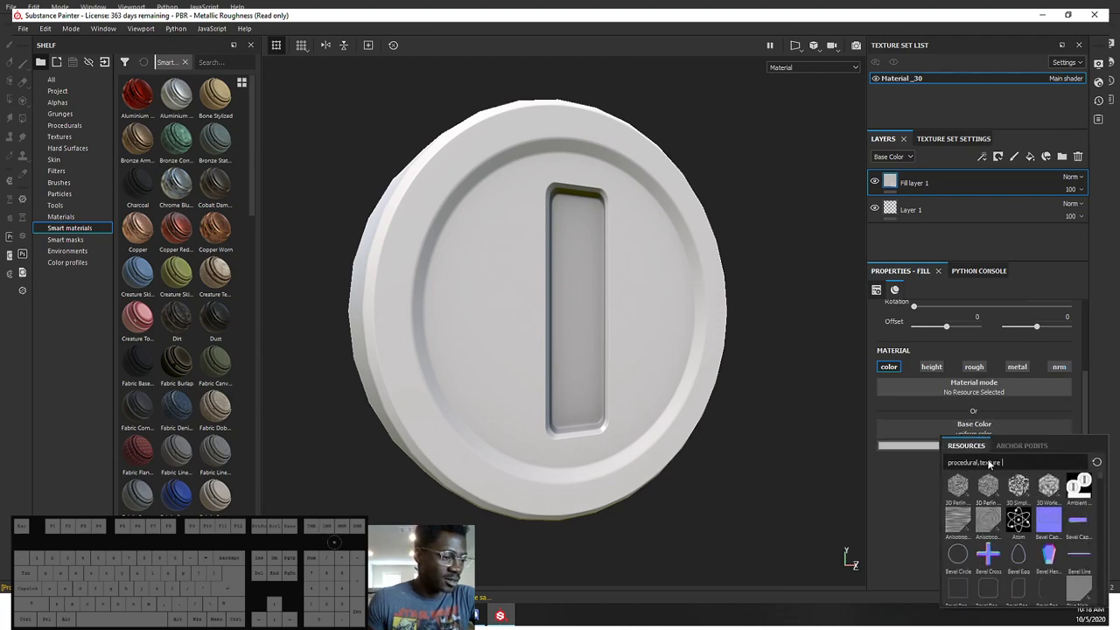
pyautogui.click(1025, 464)
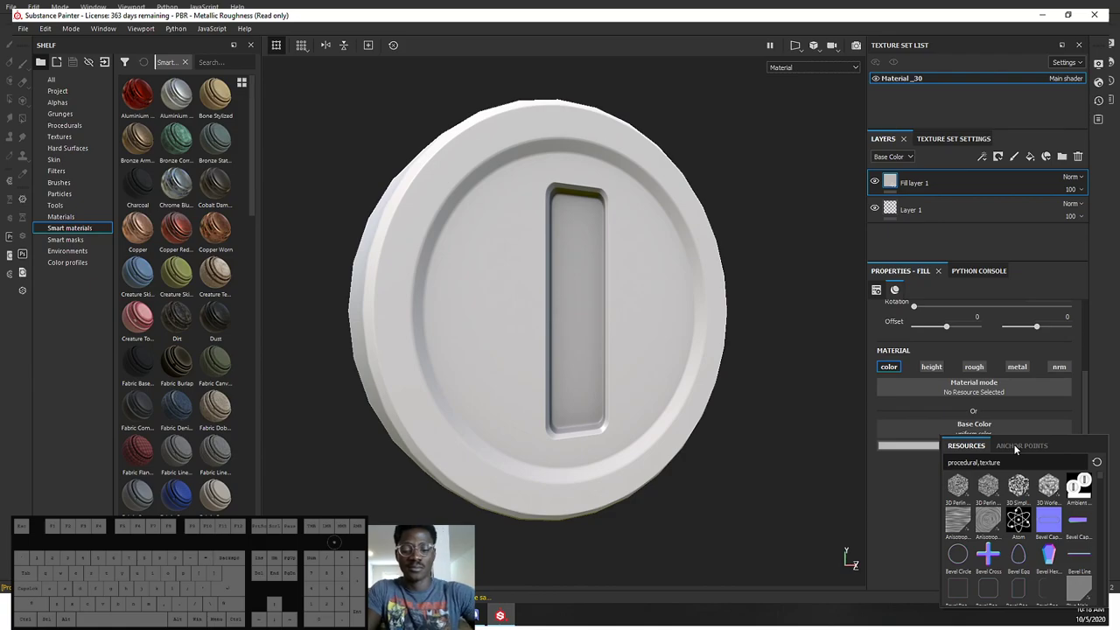
pyautogui.press('g')
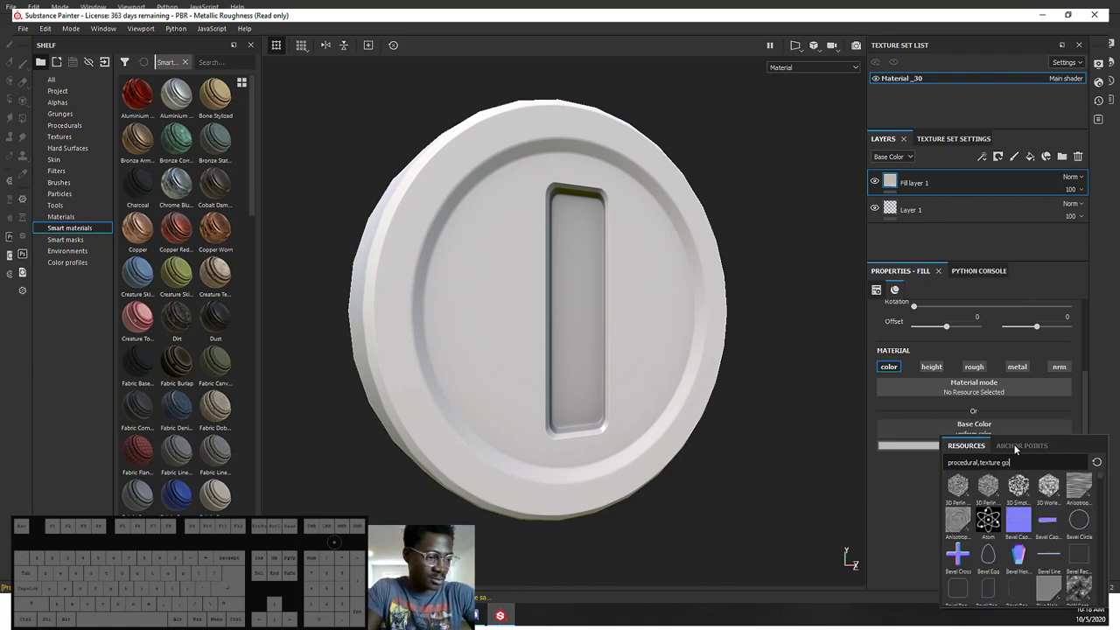
pyautogui.press('BackSpace')
pyautogui.click(911, 492)
pyautogui.click(972, 444)
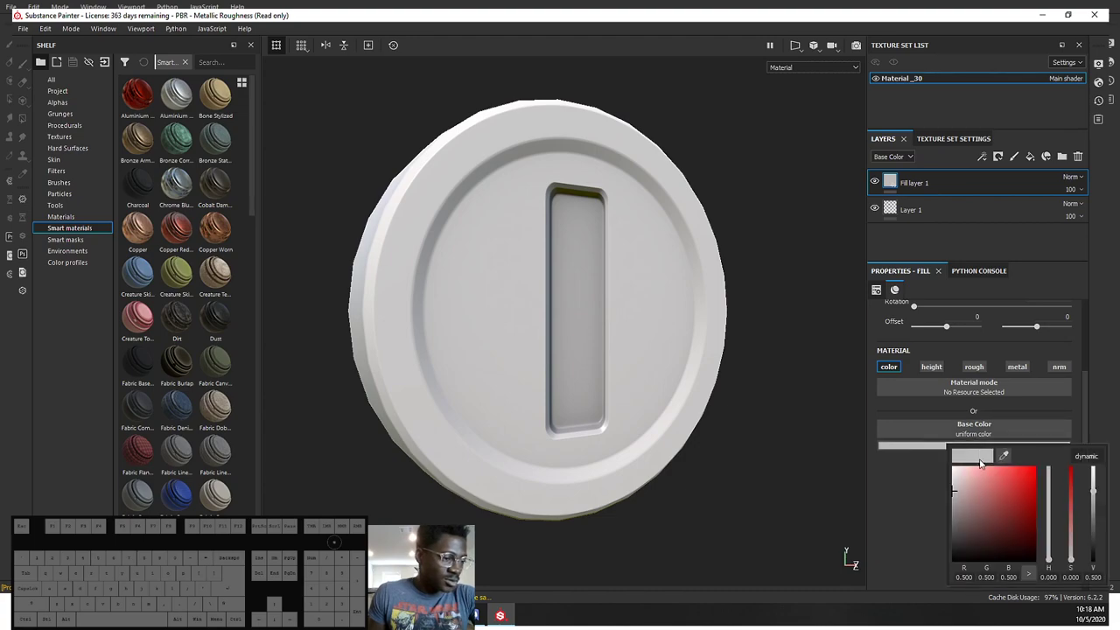
# Step: Pick a bright yellow base colour for the coin's fill layer
pyautogui.click(1050, 545)
pyautogui.click(1067, 530)
pyautogui.moveTo(1069, 529); pyautogui.dragTo(1034, 530)
pyautogui.click(997, 498)
pyautogui.click(1047, 541)
pyautogui.moveTo(1050, 538); pyautogui.dragTo(1021, 537)
pyautogui.moveTo(983, 514); pyautogui.dragTo(1020, 474)
pyautogui.click(1051, 549)
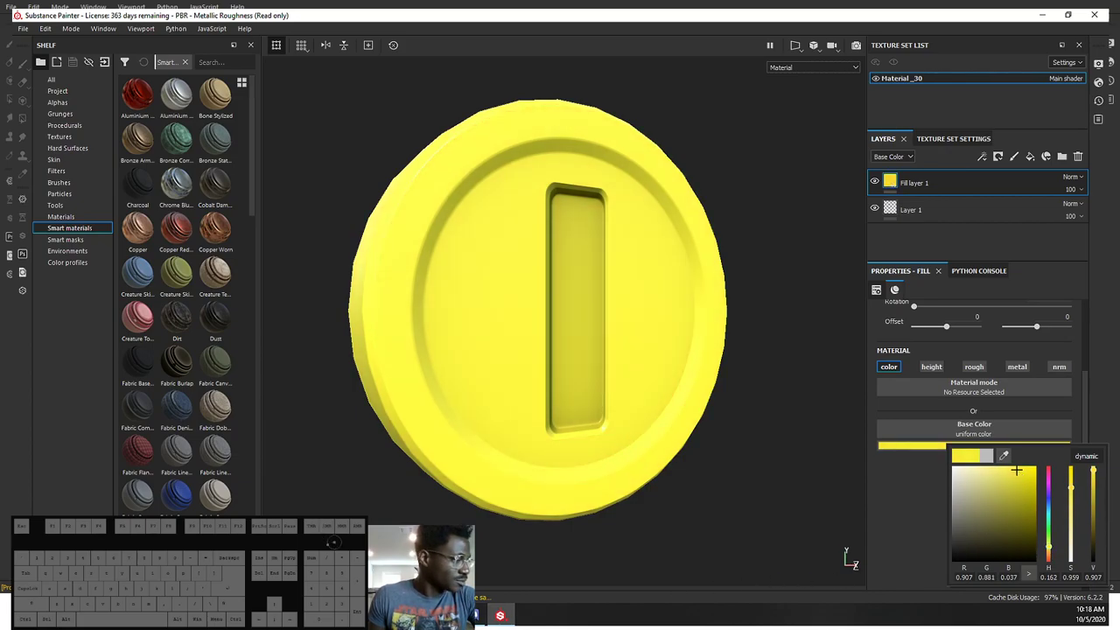
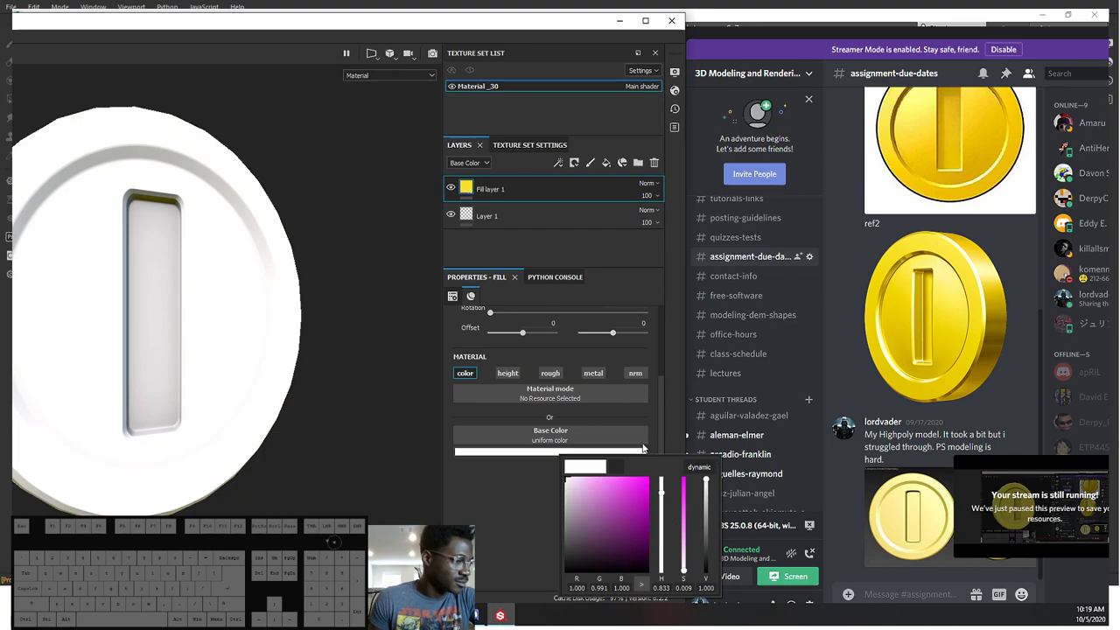
# Step: Push the fill layer's base colour to full saturation and shift its hue through magenta to yellow
pyautogui.click(566, 452)
pyautogui.click(552, 453)
pyautogui.moveTo(573, 478); pyautogui.dragTo(645, 469)
pyautogui.moveTo(644, 468); pyautogui.dragTo(671, 469)
pyautogui.moveTo(665, 464); pyautogui.dragTo(694, 452)
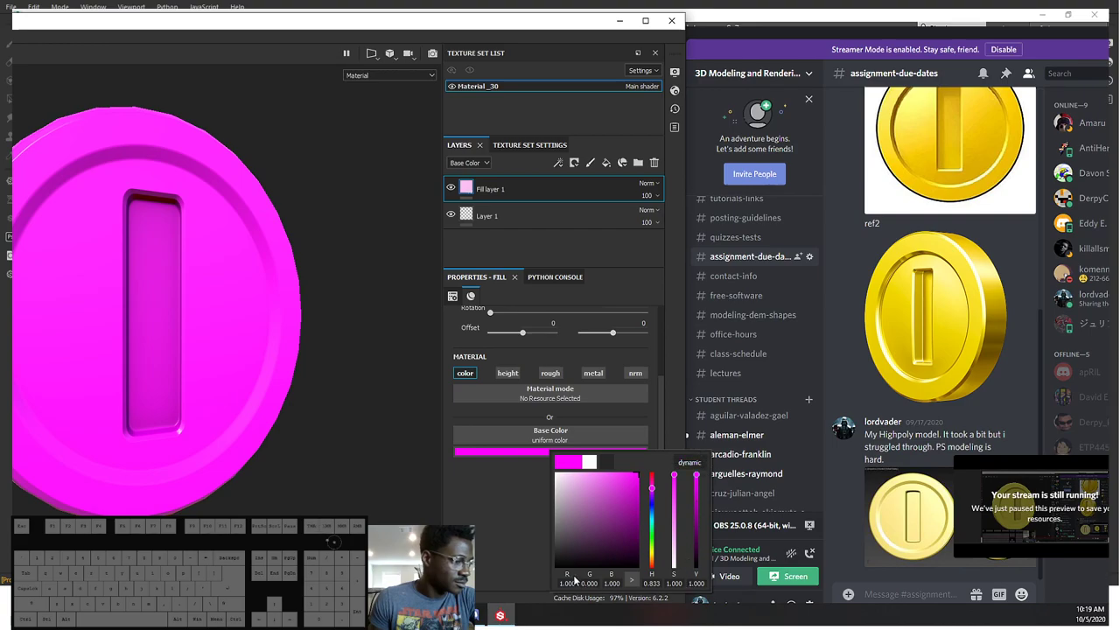
pyautogui.click(692, 463)
pyautogui.click(686, 463)
# Step: Bring up the resource browser of procedural textures for the base colour slot
pyautogui.click(451, 480)
pyautogui.click(524, 435)
pyautogui.click(501, 444)
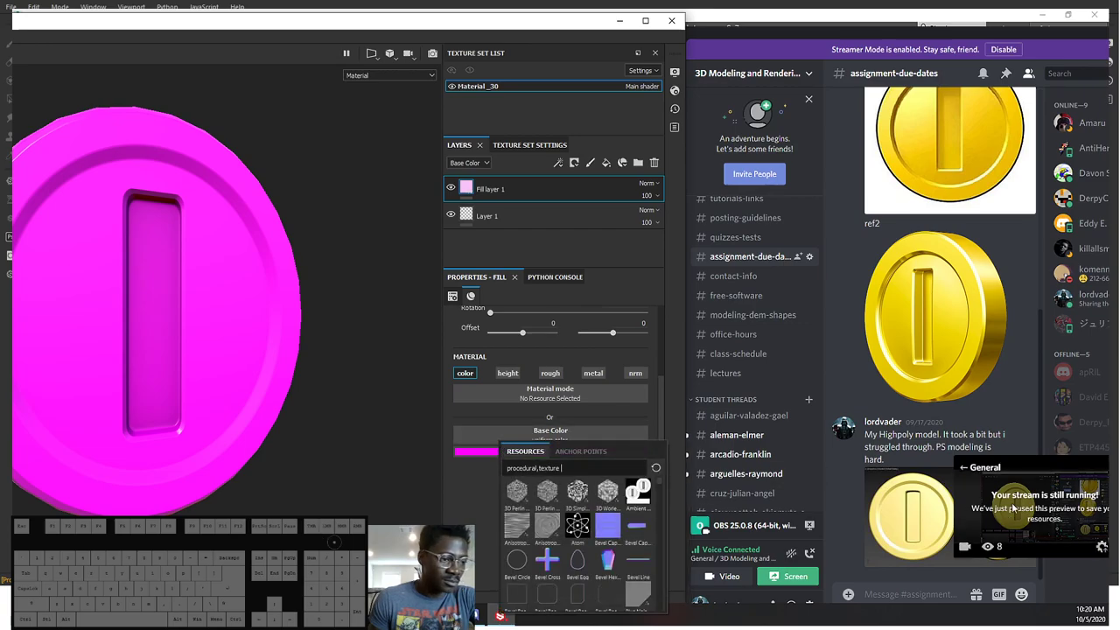
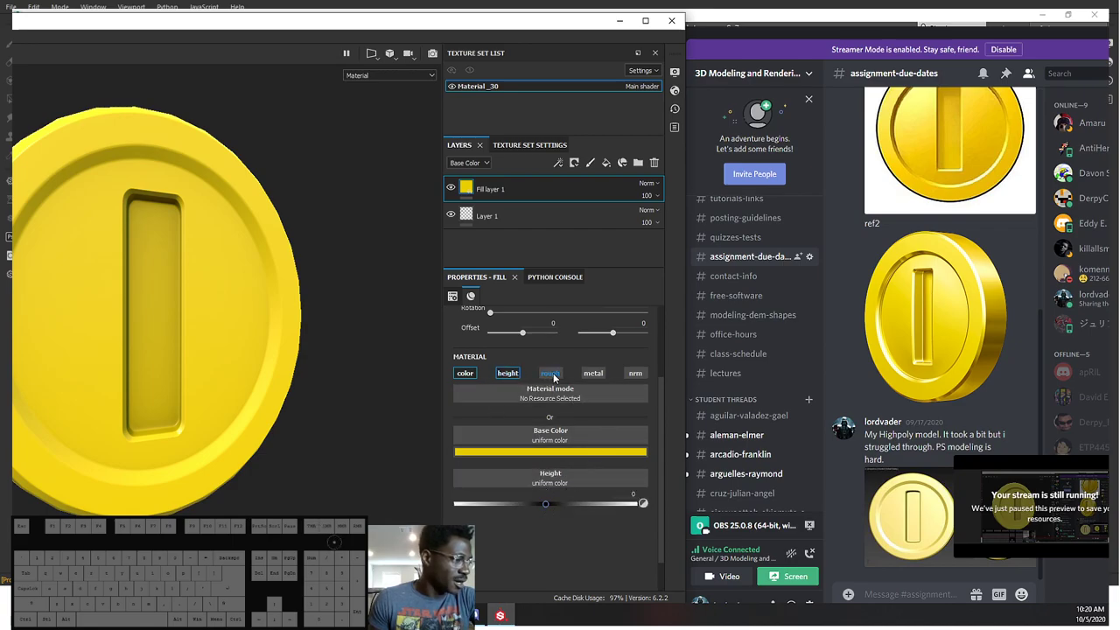
# Step: Turn off the height and roughness channels and enable the metallic channel on the fill layer
pyautogui.click(560, 378)
pyautogui.click(508, 376)
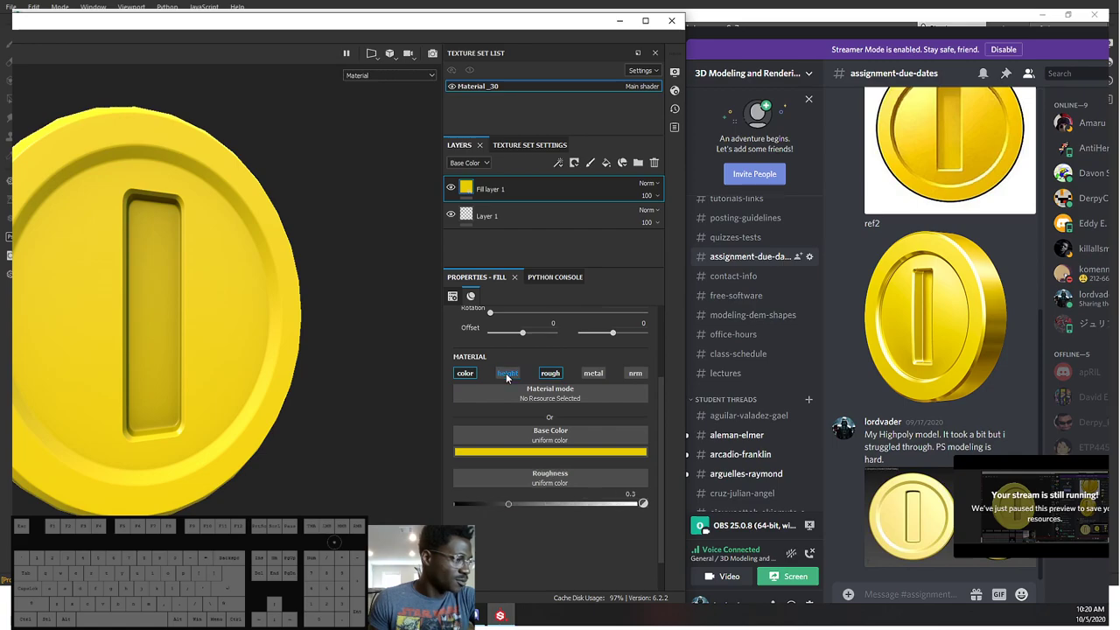
pyautogui.click(551, 377)
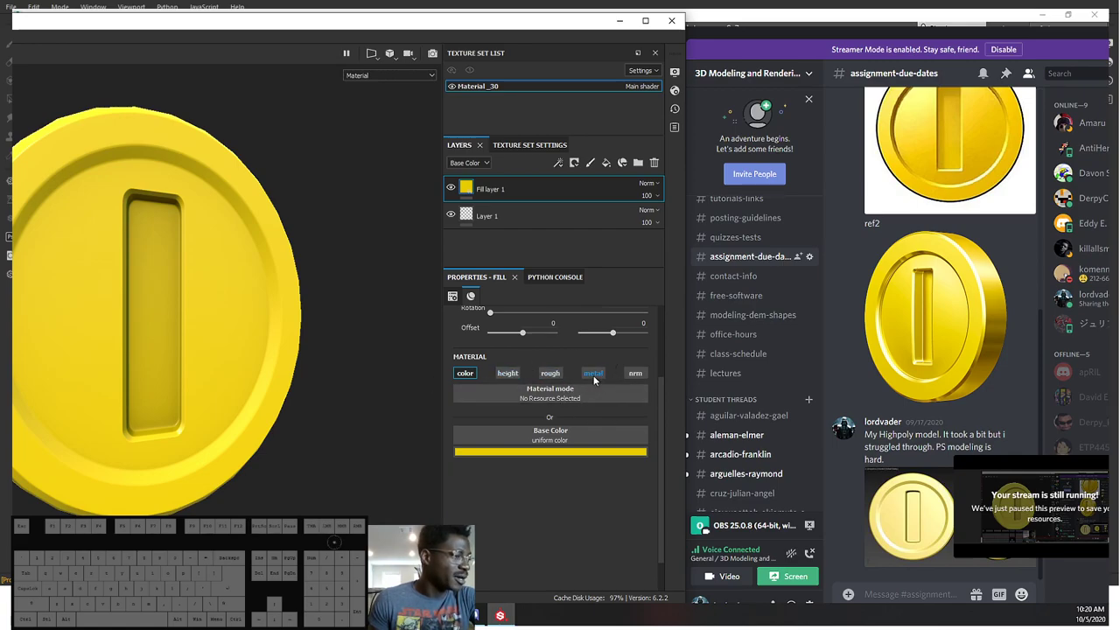
pyautogui.click(600, 379)
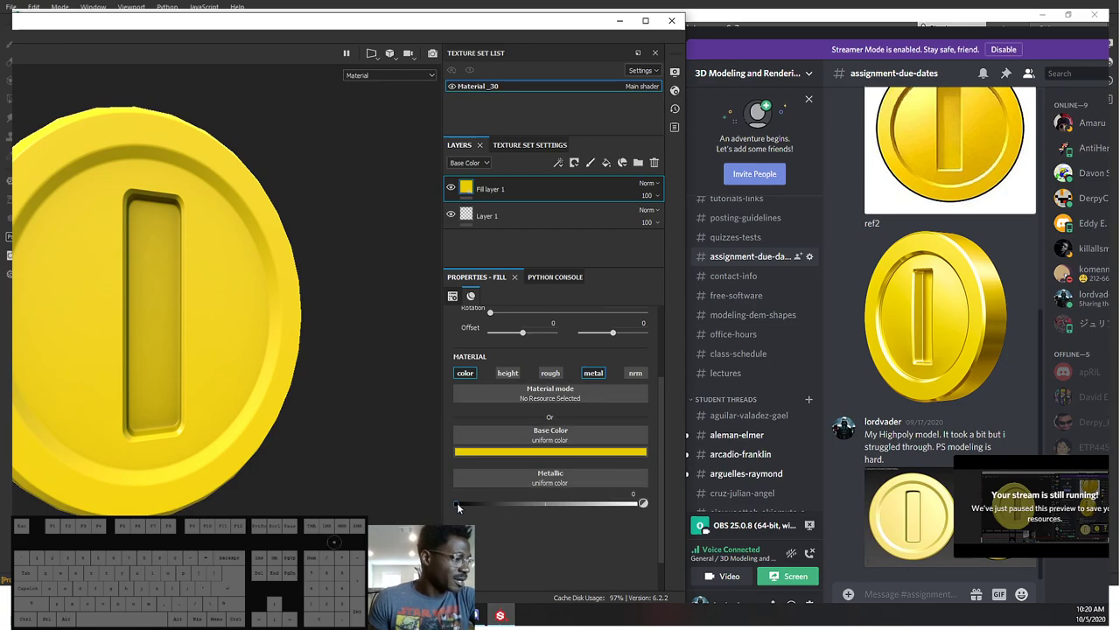
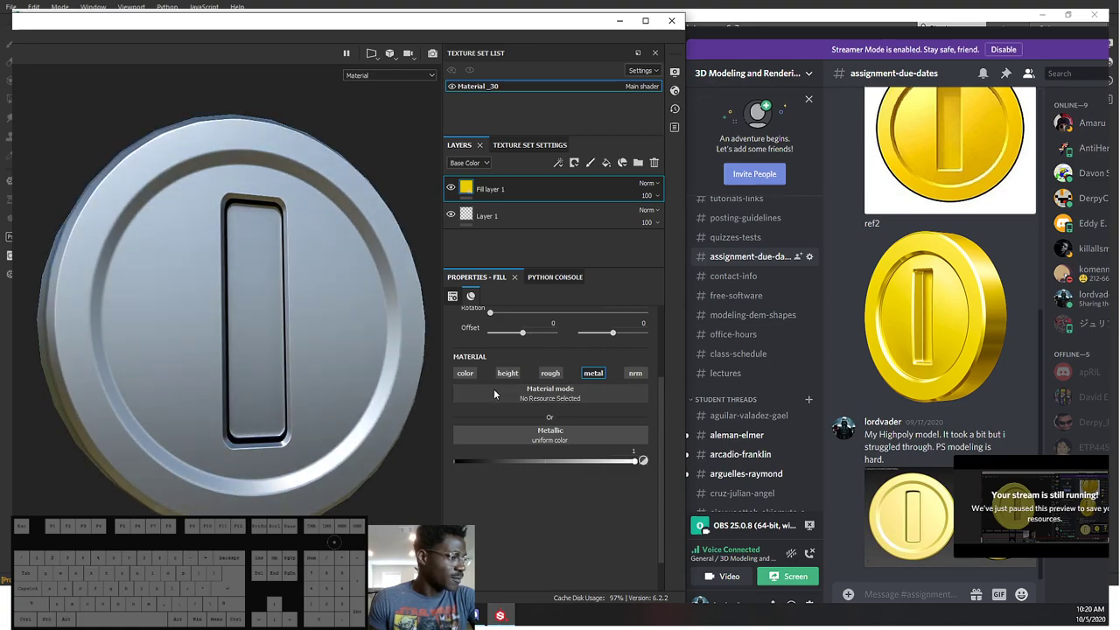
# Step: Enable roughness on the fill layer and settle its slider at about 0.12 for polished metal
pyautogui.click(553, 374)
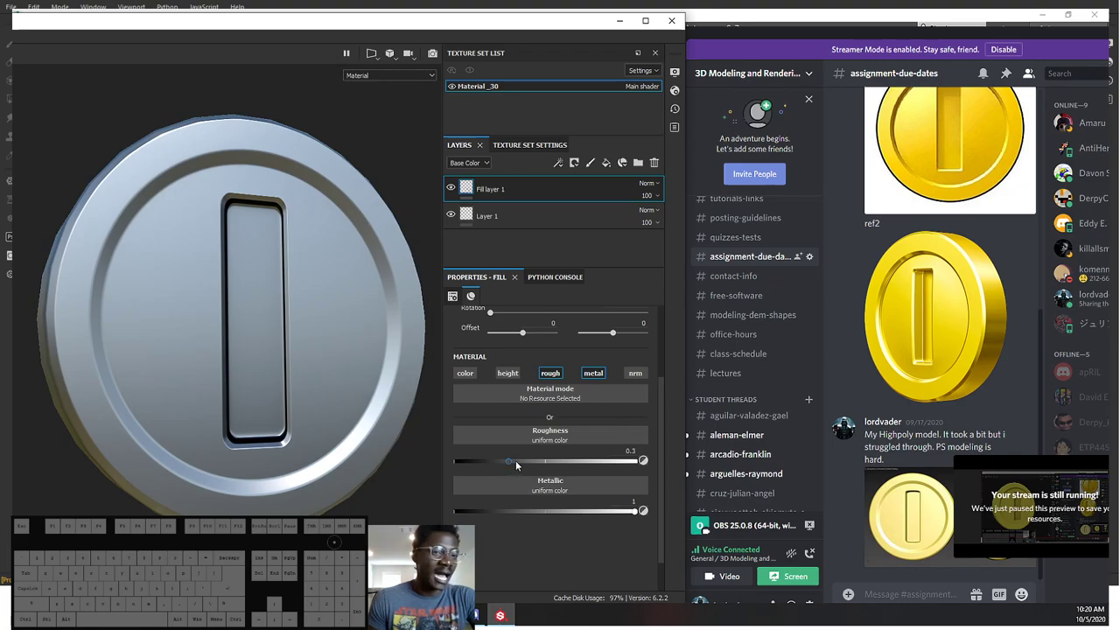
pyautogui.moveTo(517, 464); pyautogui.dragTo(447, 460)
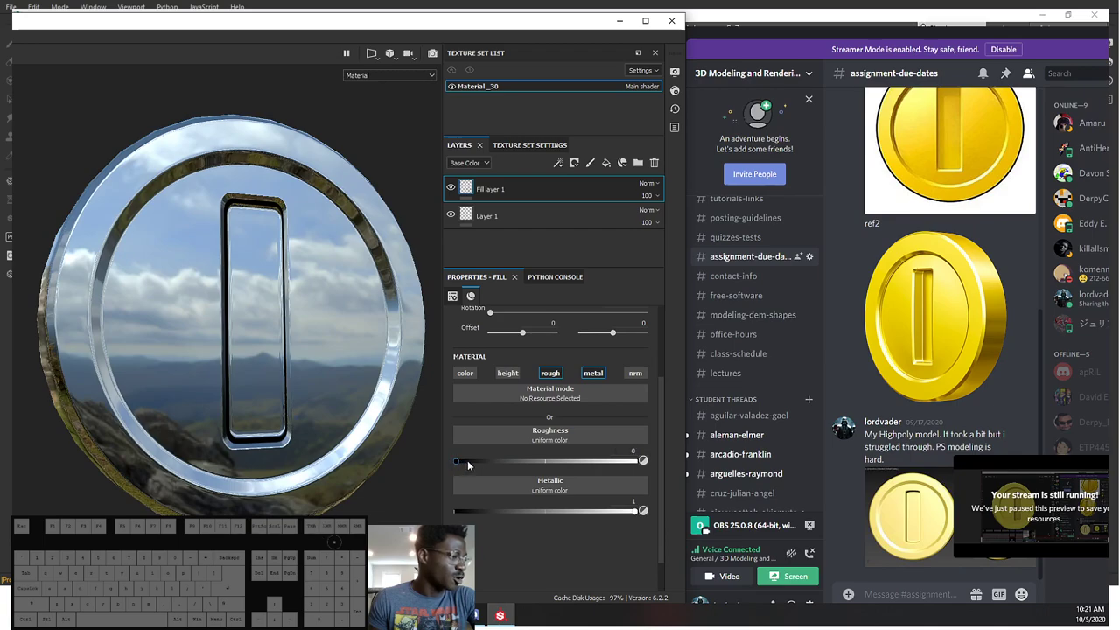
pyautogui.moveTo(458, 462); pyautogui.dragTo(481, 450)
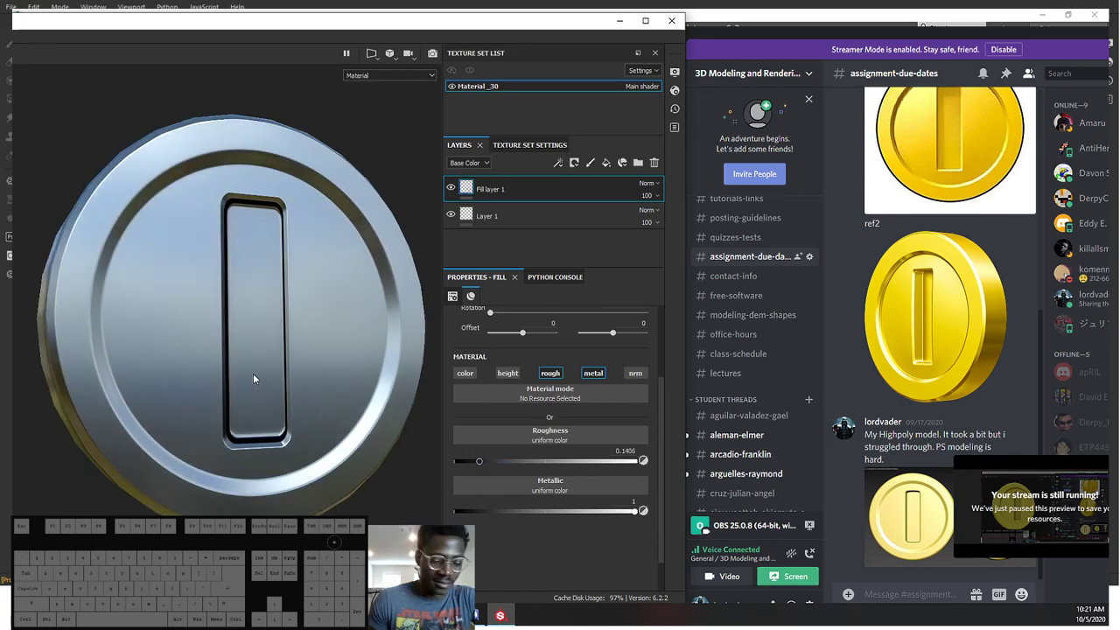
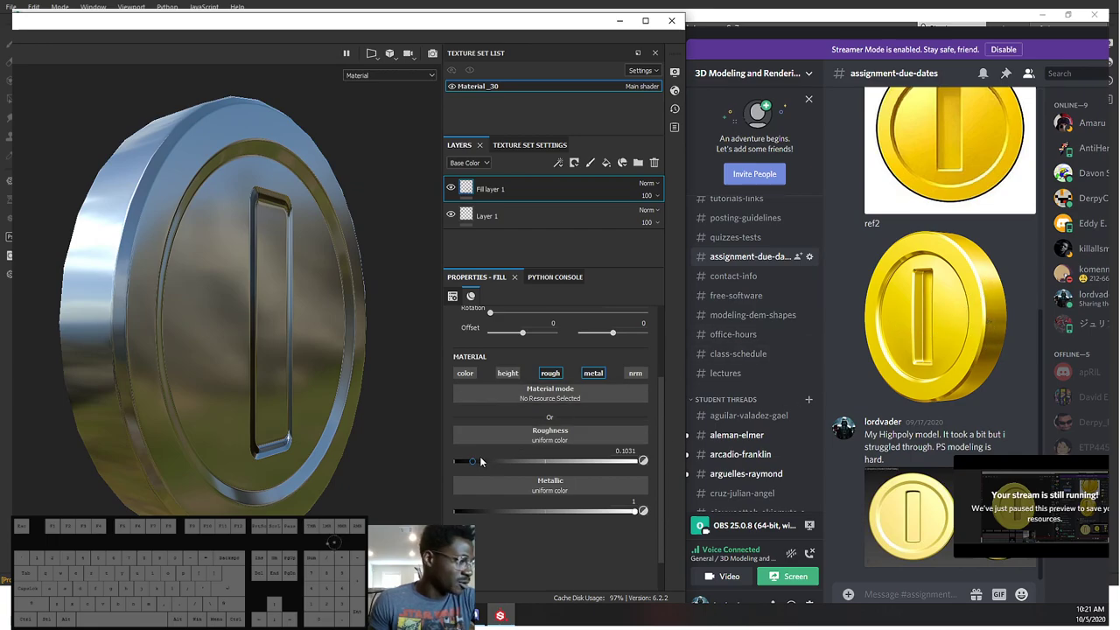
pyautogui.moveTo(474, 464); pyautogui.dragTo(479, 459)
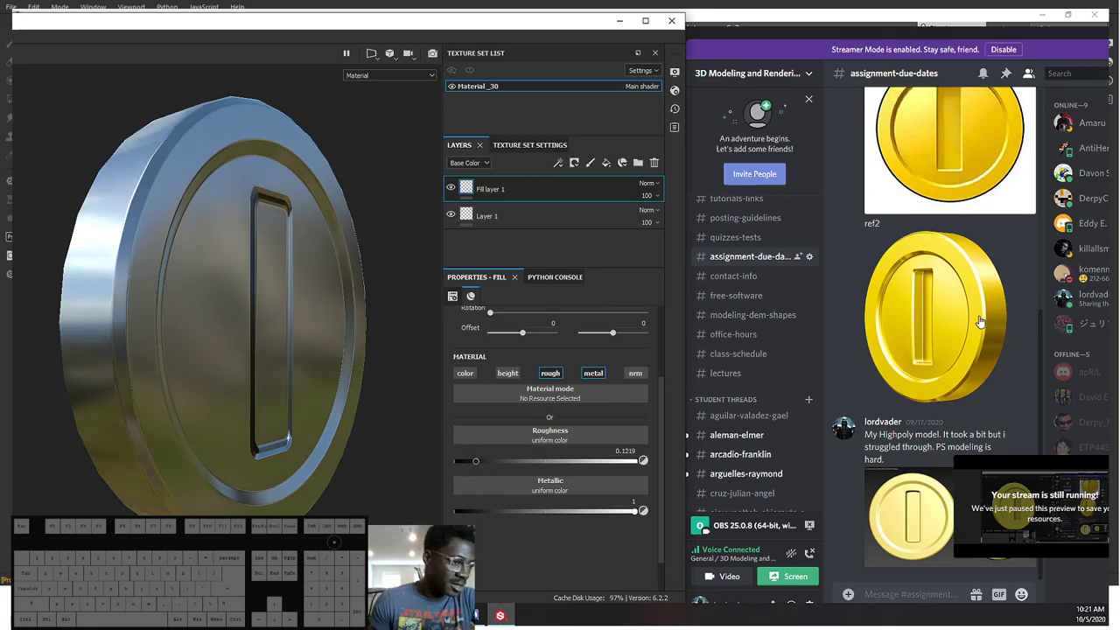
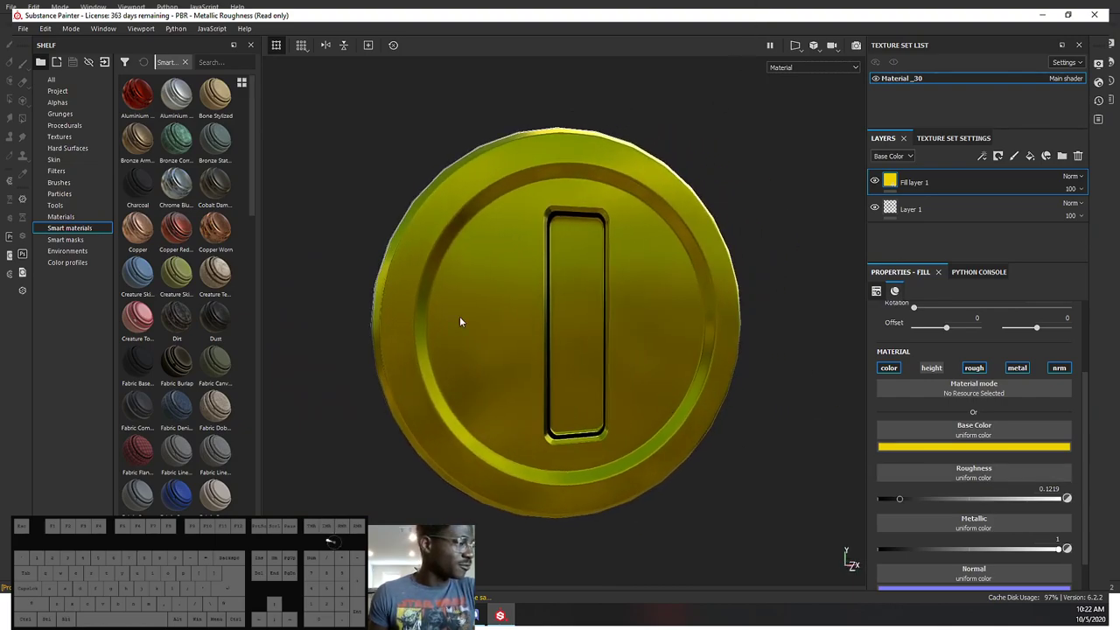
# Step: Drive the fill layer's roughness with the Dirt 4 procedural texture from Resources
pyautogui.click(83, 241)
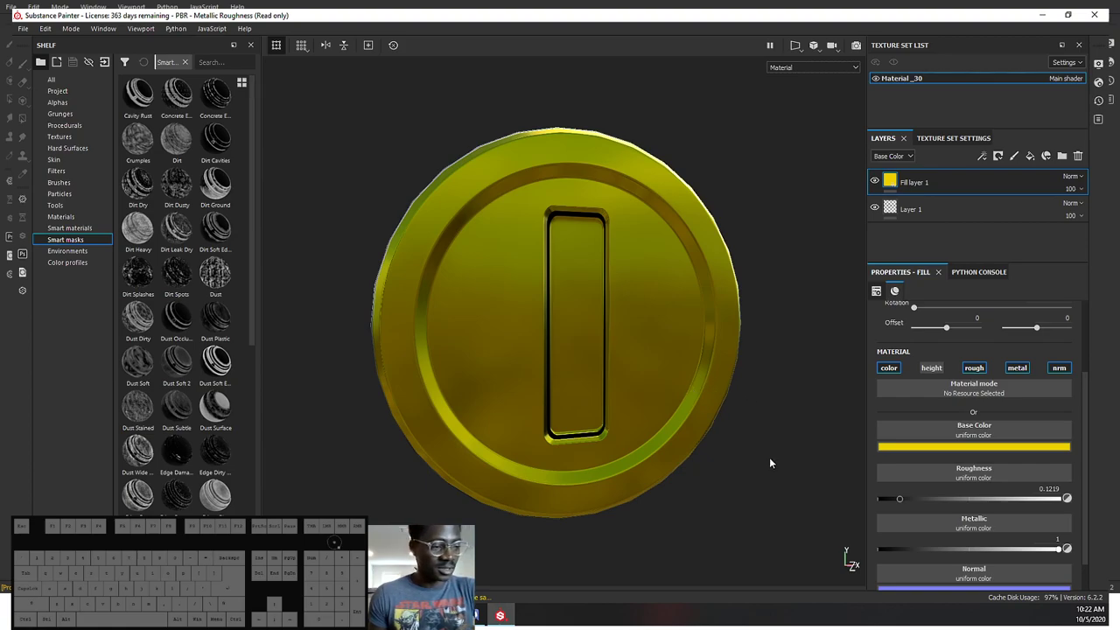
pyautogui.click(997, 476)
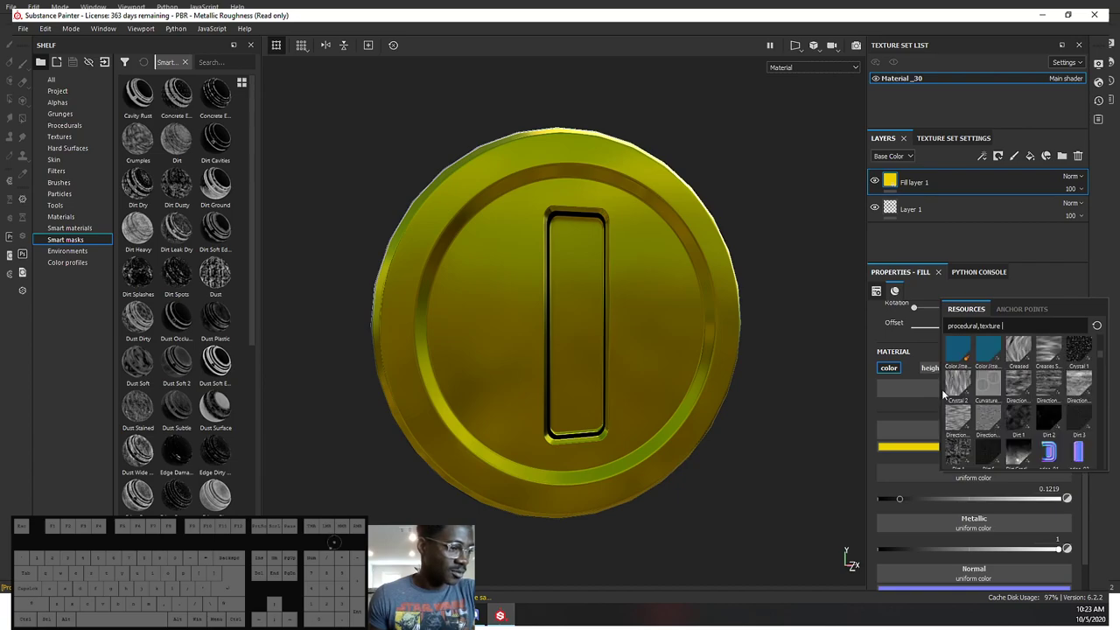
pyautogui.click(961, 450)
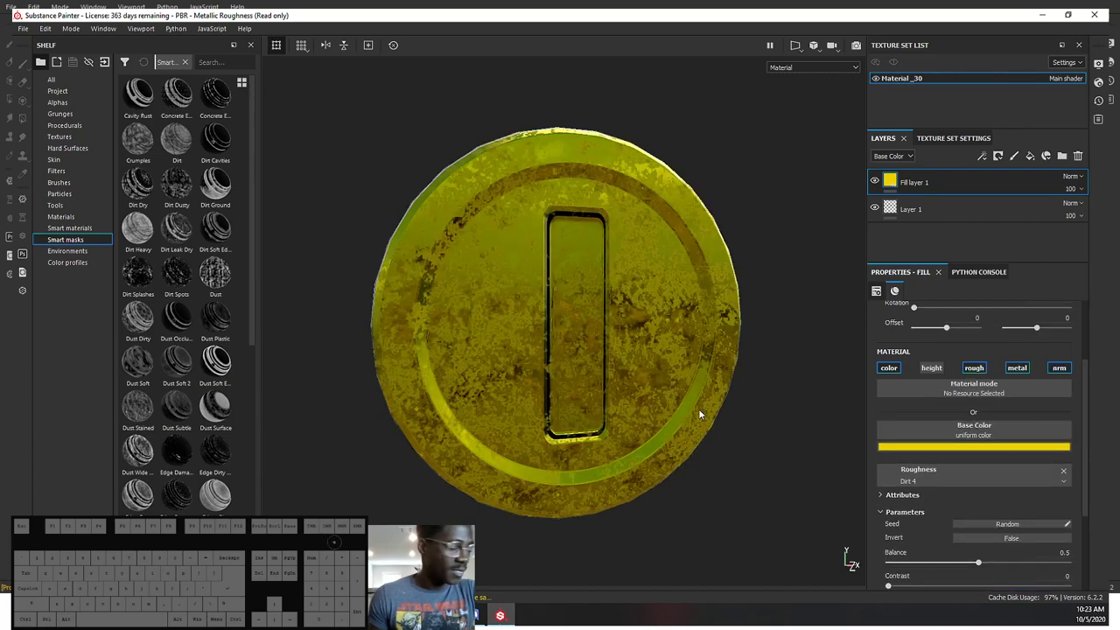
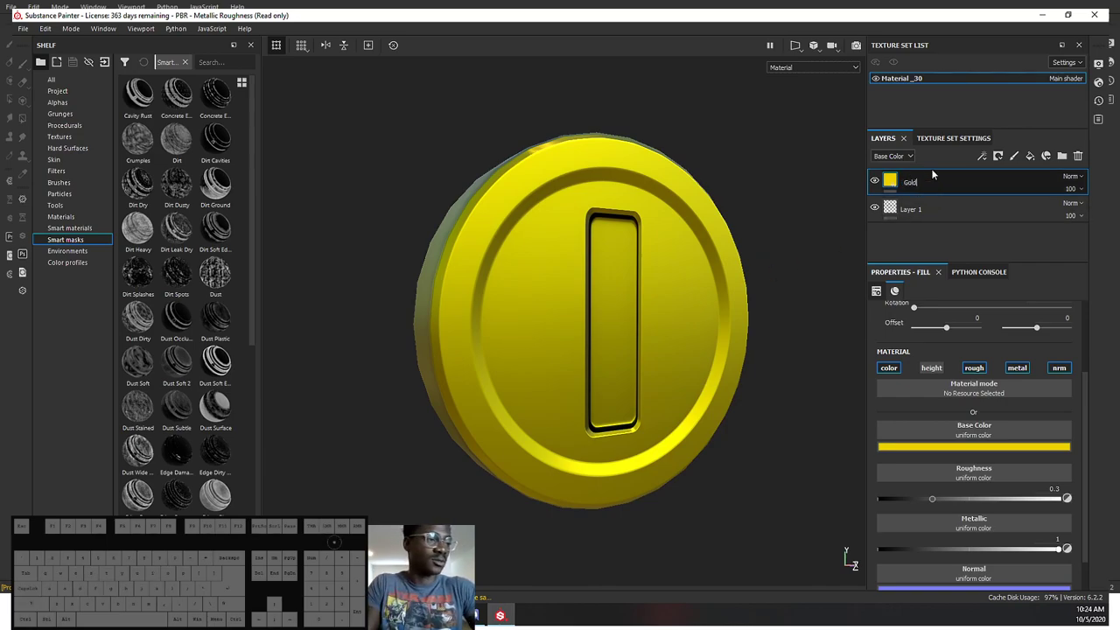
# Step: Finish typing GoldMaterial as the fill layer's name and confirm it
pyautogui.press('m')
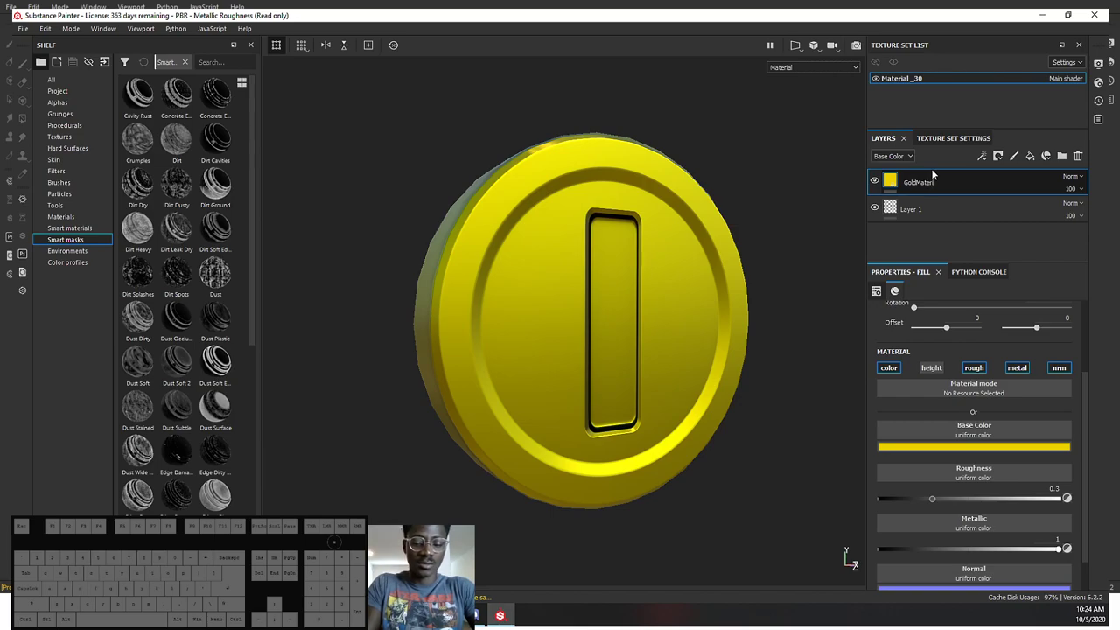
pyautogui.press('Return')
# Step: Select the paint layer sitting under GoldMaterial
pyautogui.click(947, 213)
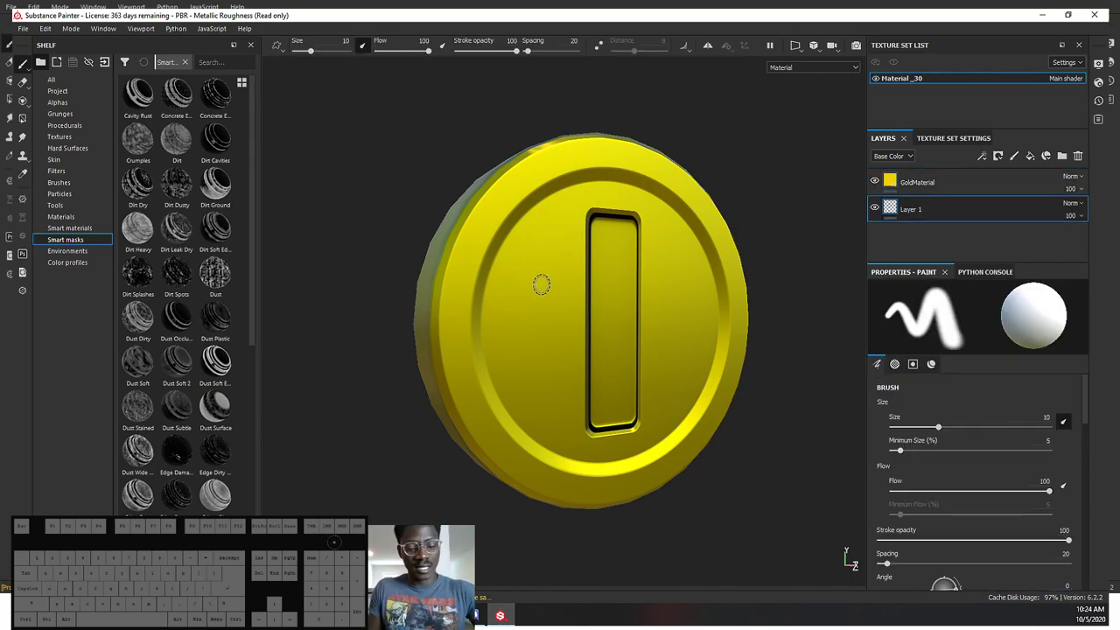
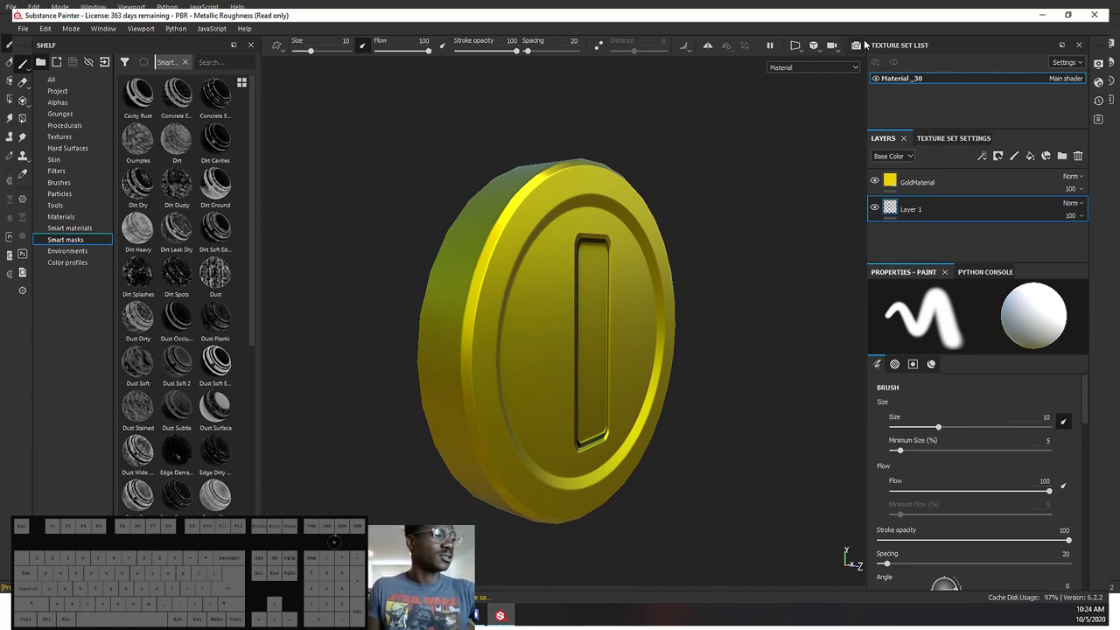
# Step: Switch the viewport to the Iray render and step through the Environment, Camera and Viewport display settings
pyautogui.click(862, 50)
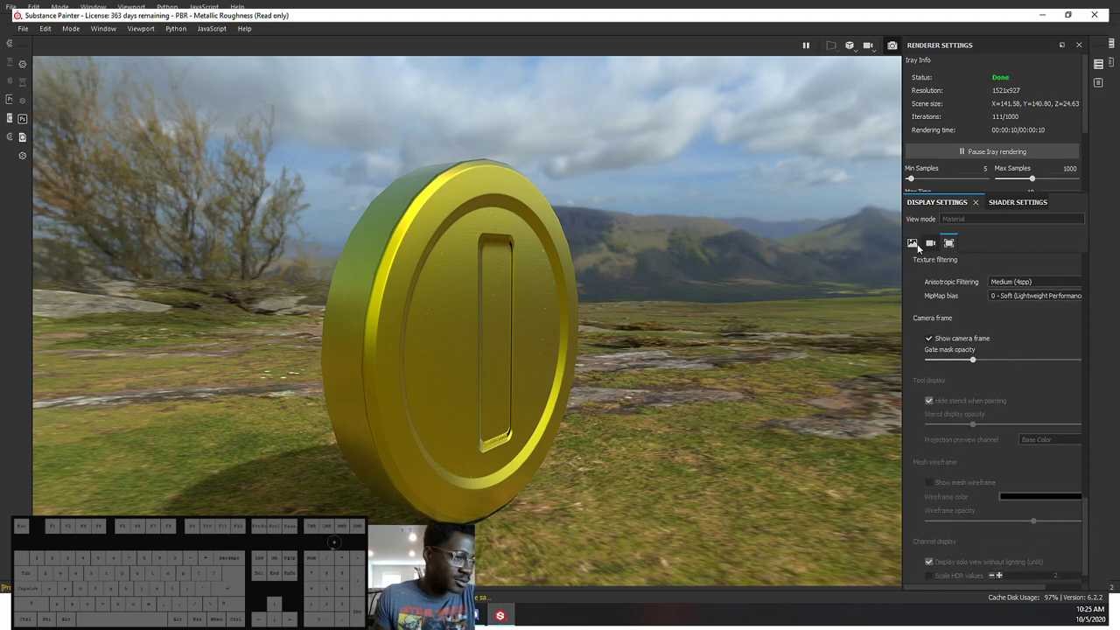
pyautogui.click(923, 252)
pyautogui.click(932, 248)
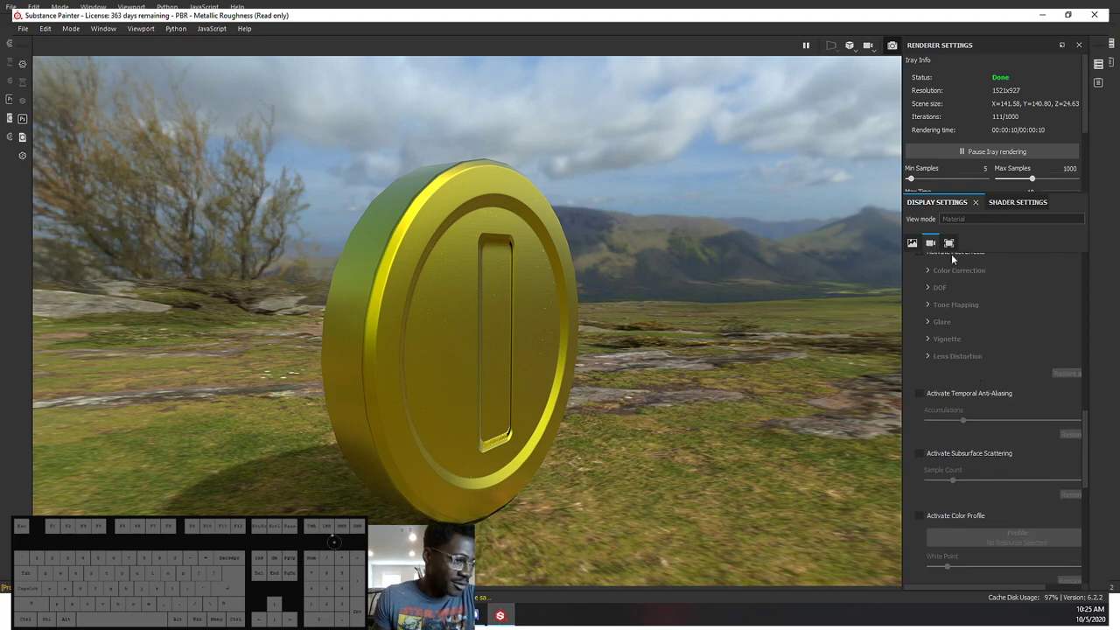
pyautogui.click(956, 241)
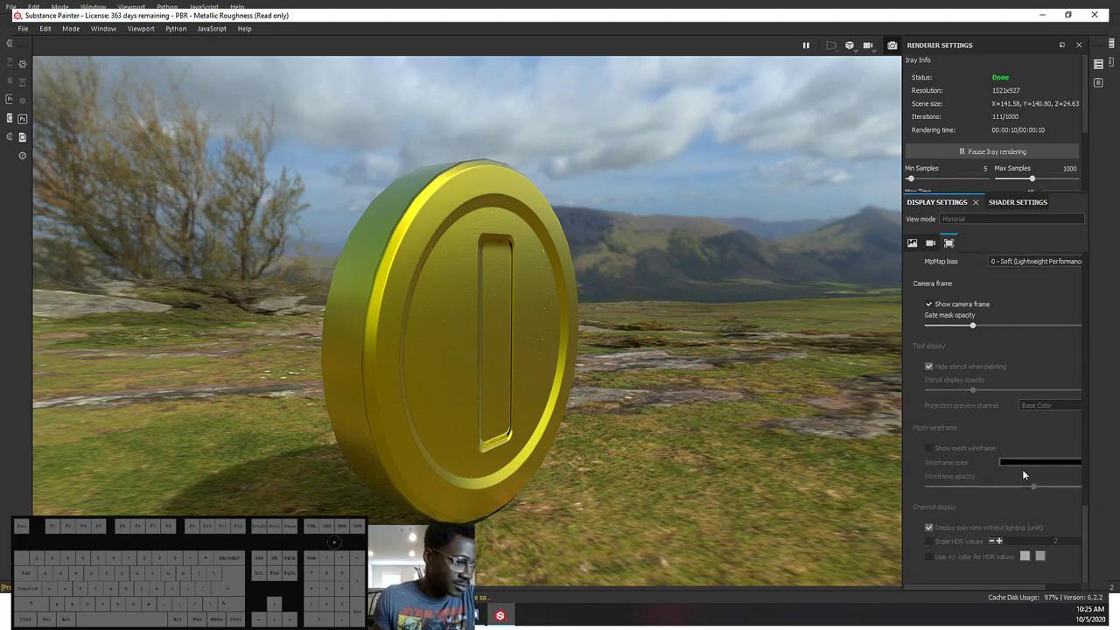
# Step: Widen the Display Settings panel and review the dome type choices, keeping sphere with ground for now
pyautogui.moveTo(1093, 549); pyautogui.dragTo(1077, 304)
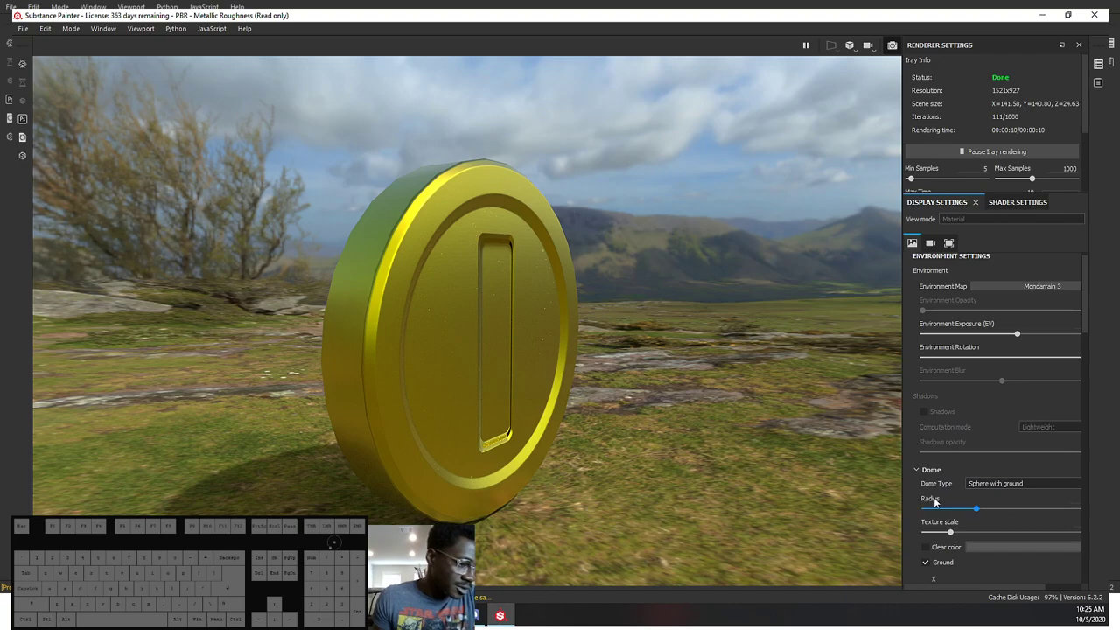
pyautogui.click(1000, 483)
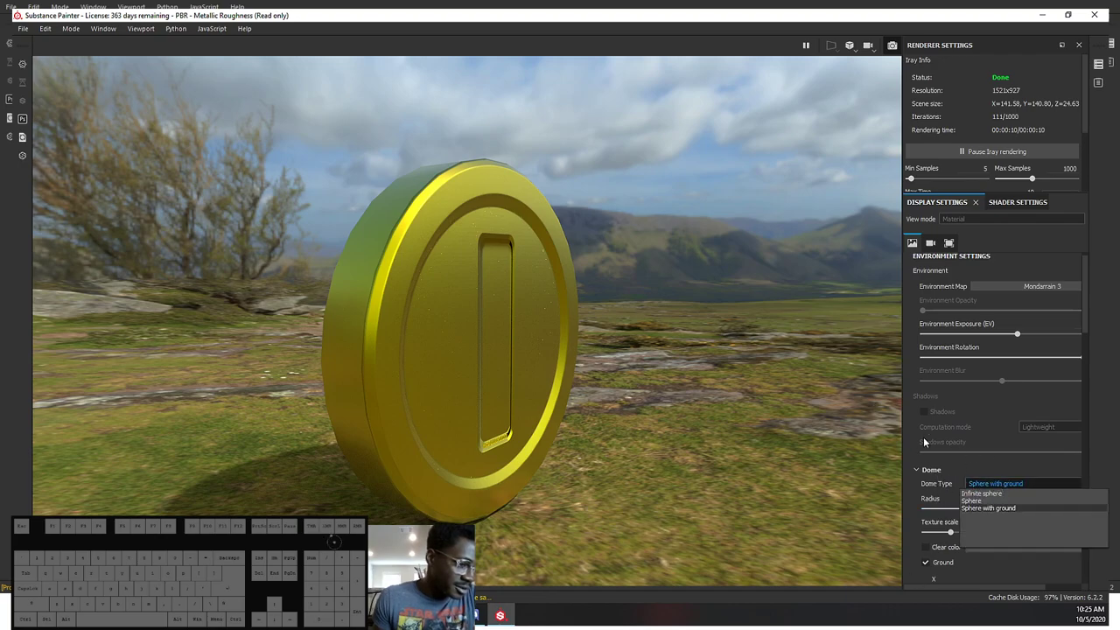
pyautogui.click(905, 363)
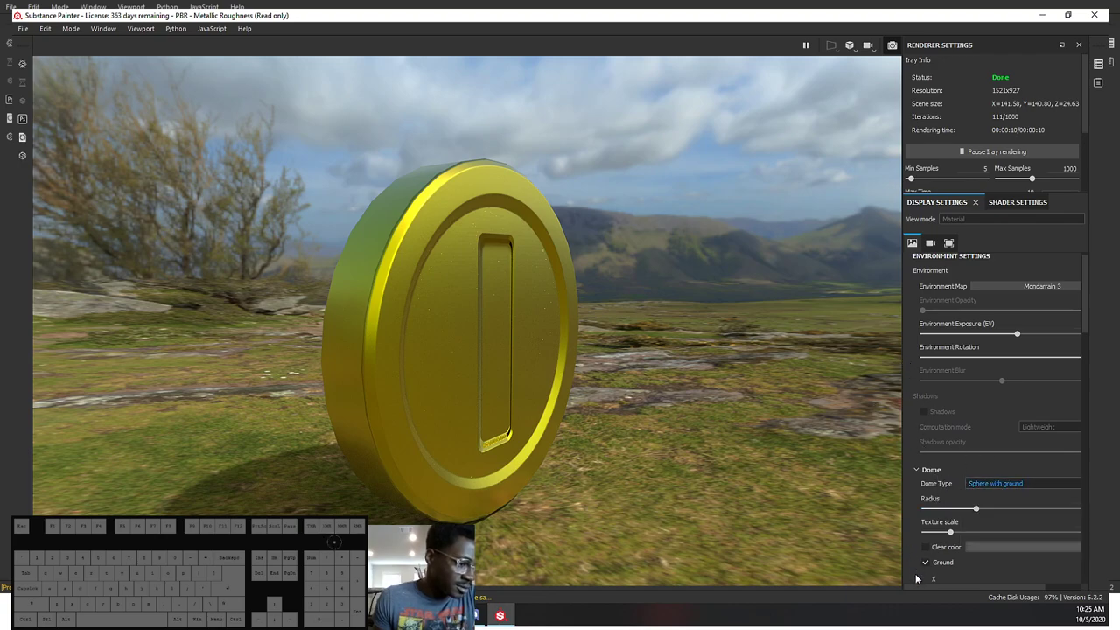
pyautogui.moveTo(920, 591); pyautogui.dragTo(934, 579)
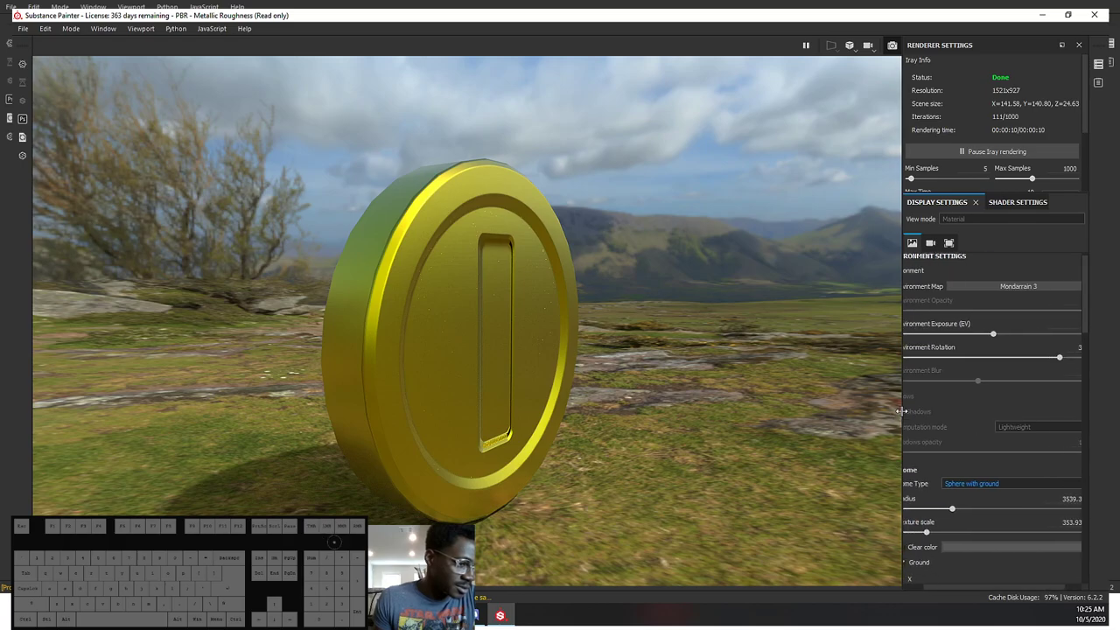
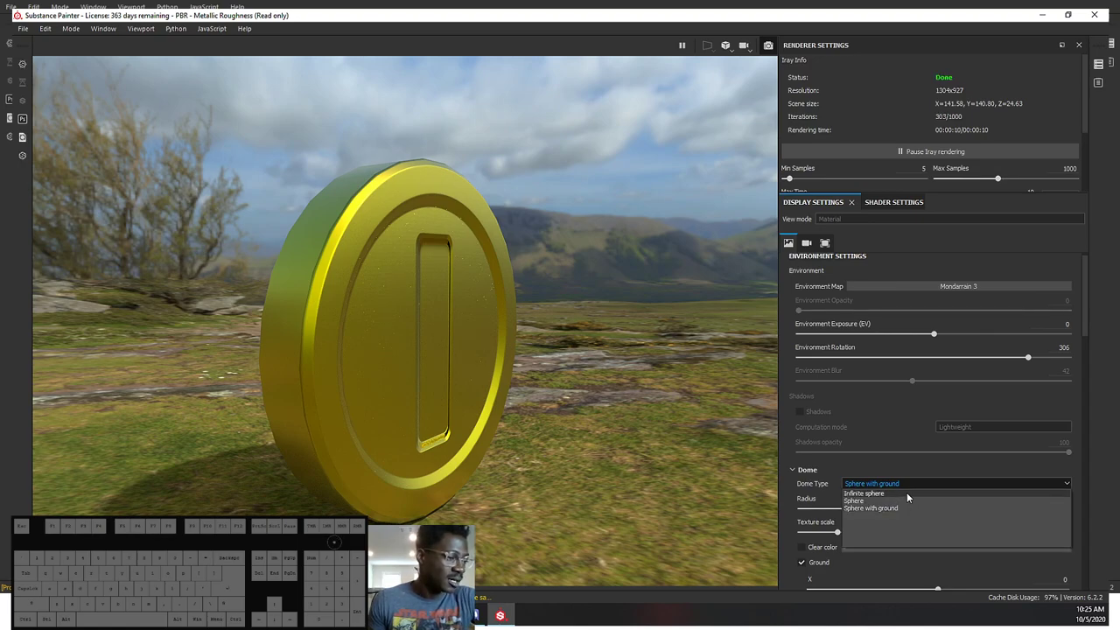
# Step: Set the environment Dome Type to Infinite sphere after trying the plain sphere
pyautogui.click(904, 498)
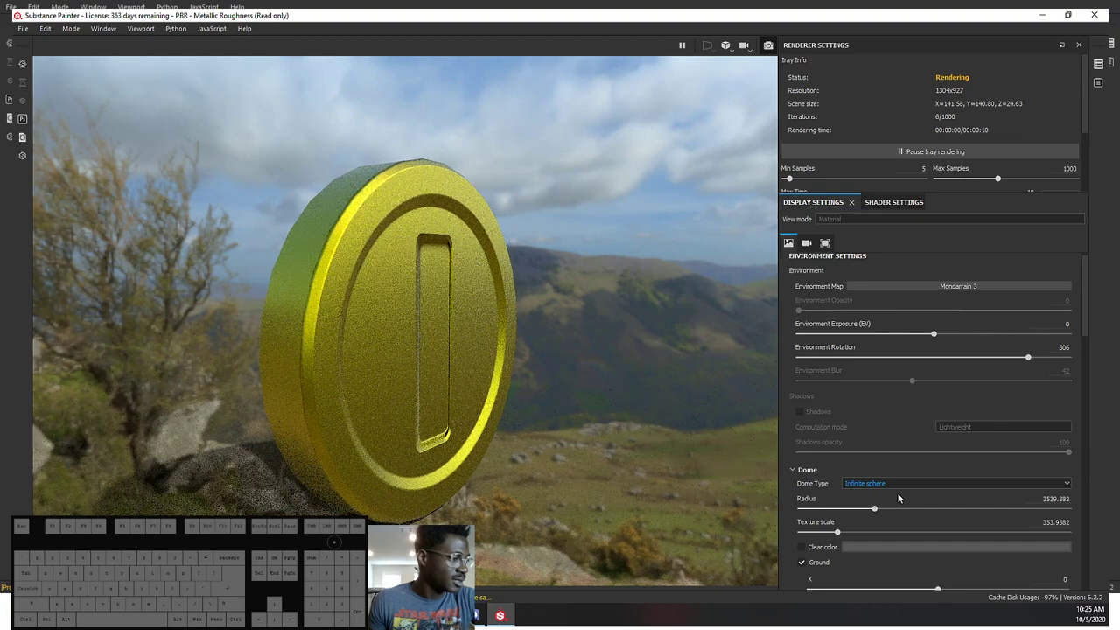
pyautogui.click(903, 487)
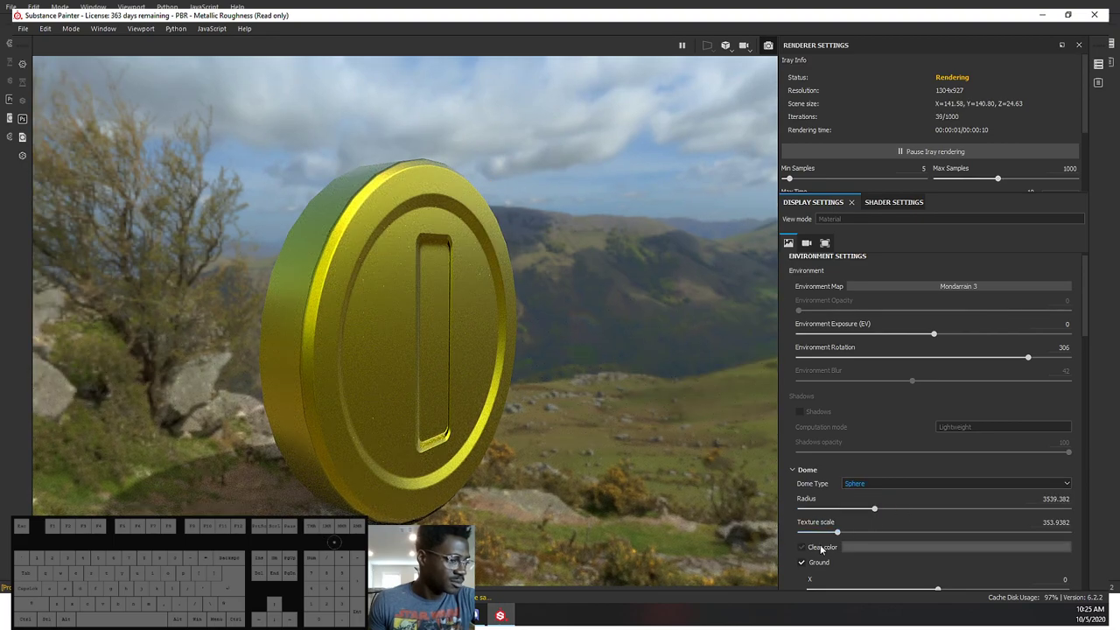
pyautogui.click(800, 493)
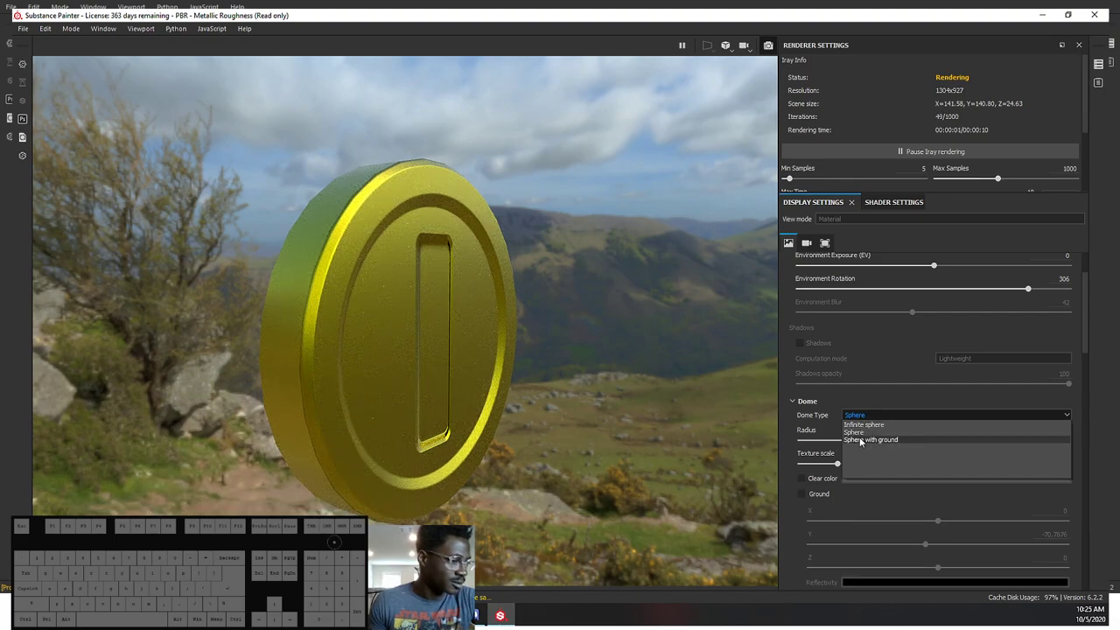
pyautogui.click(870, 428)
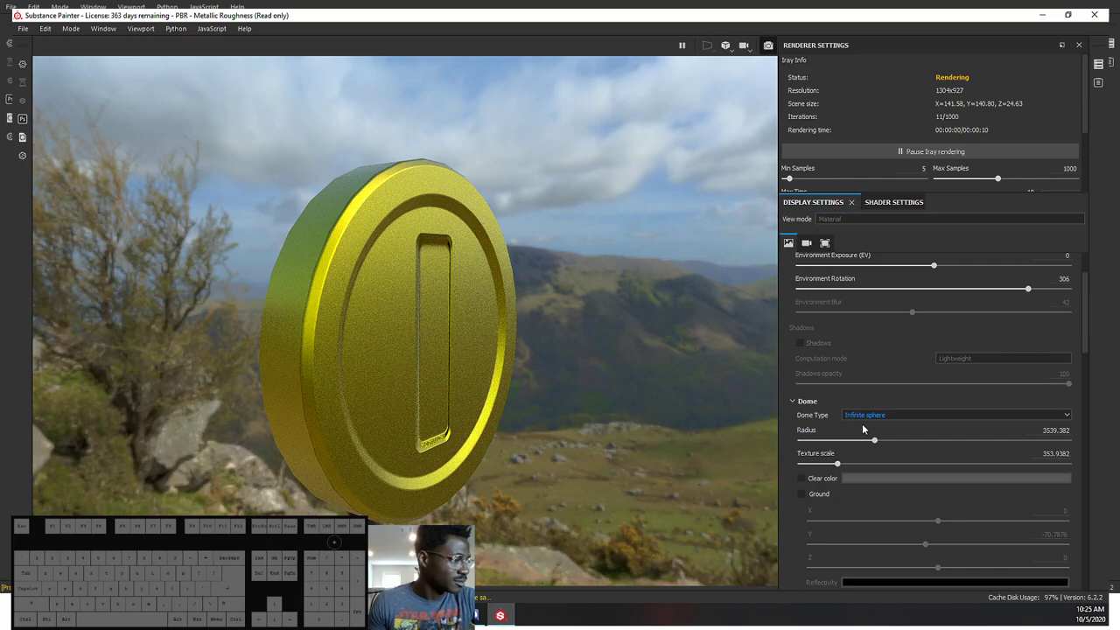
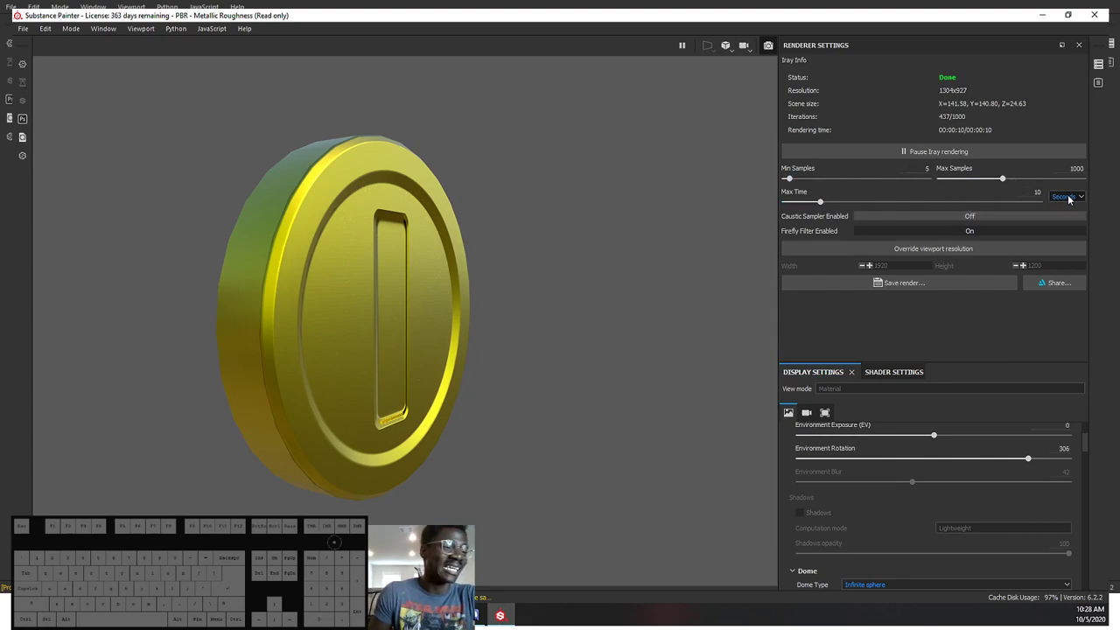
# Step: Bring the Iray Max Time down to 1 and change its unit from Seconds to Minutes
pyautogui.click(1080, 202)
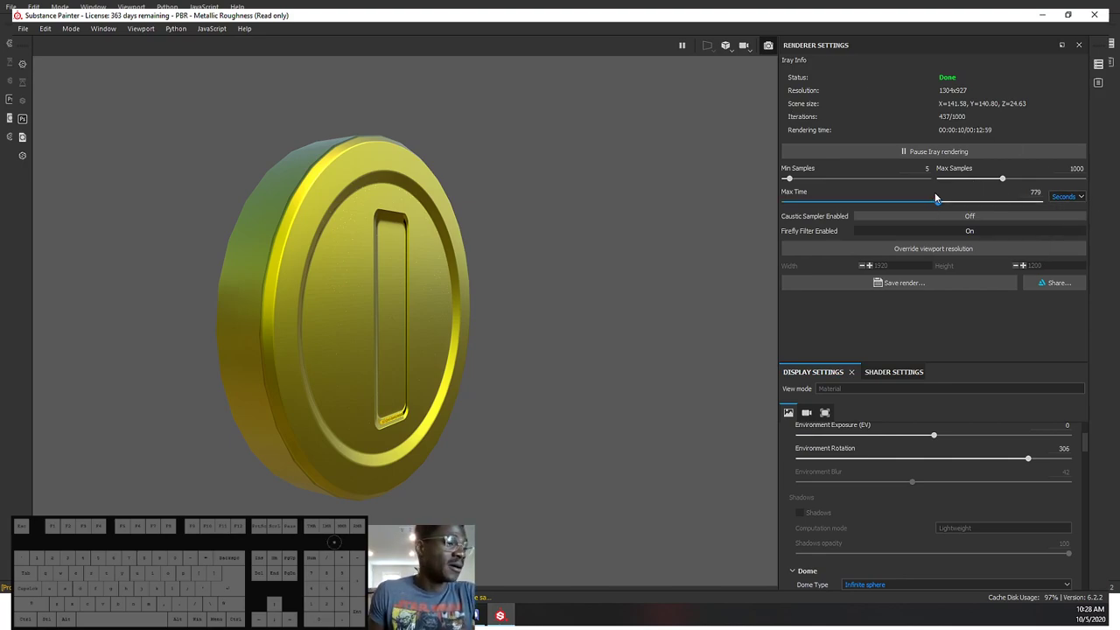
pyautogui.click(1066, 196)
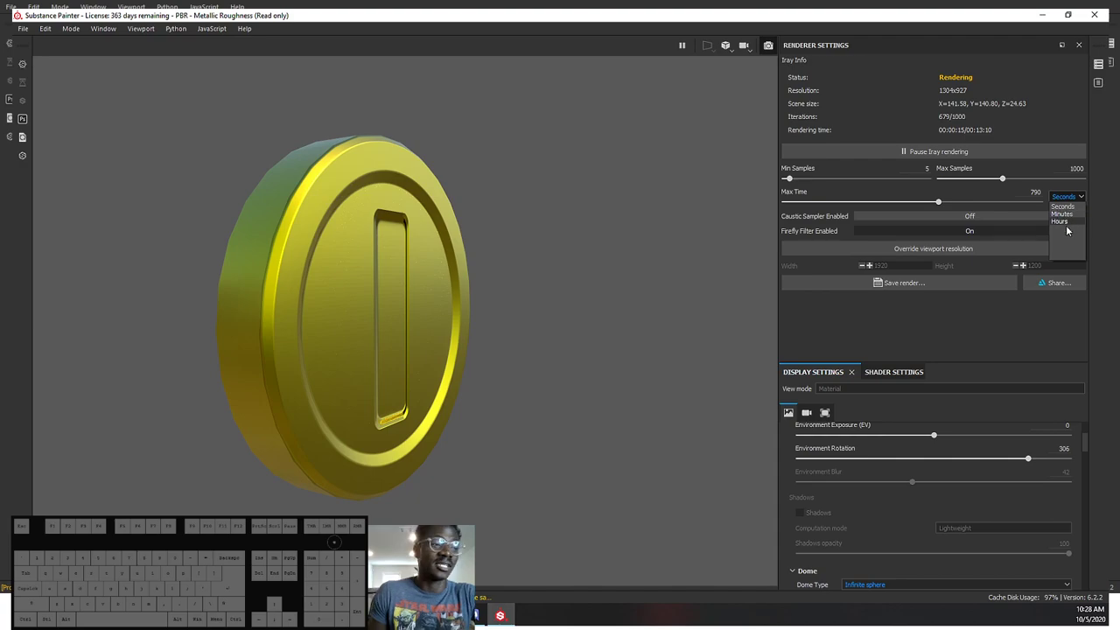
pyautogui.moveTo(1032, 193); pyautogui.dragTo(1074, 189)
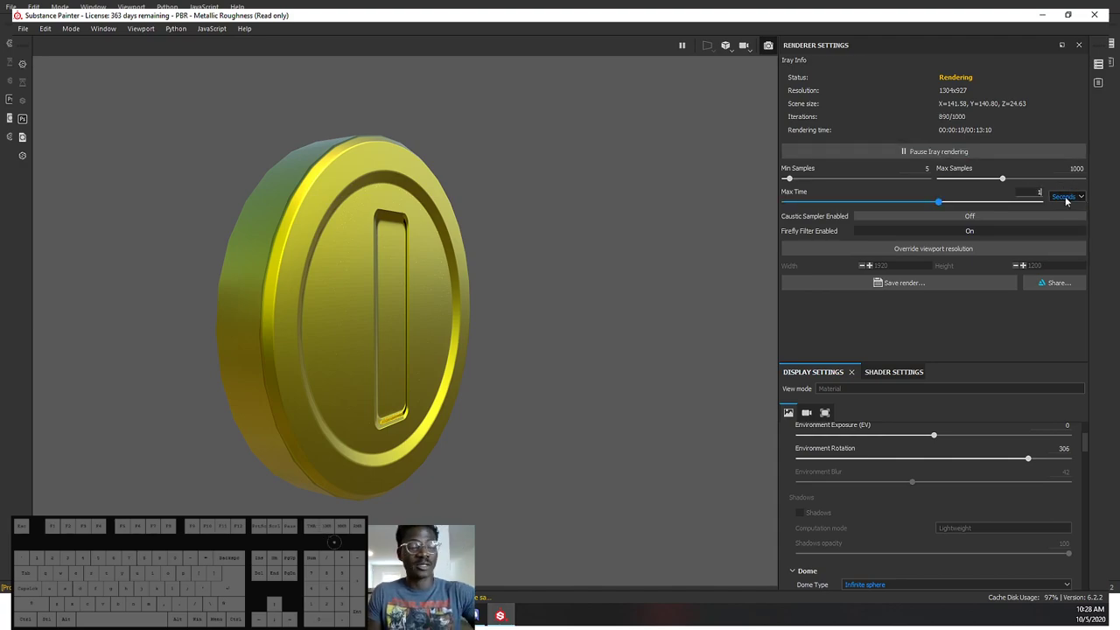
pyautogui.click(1072, 197)
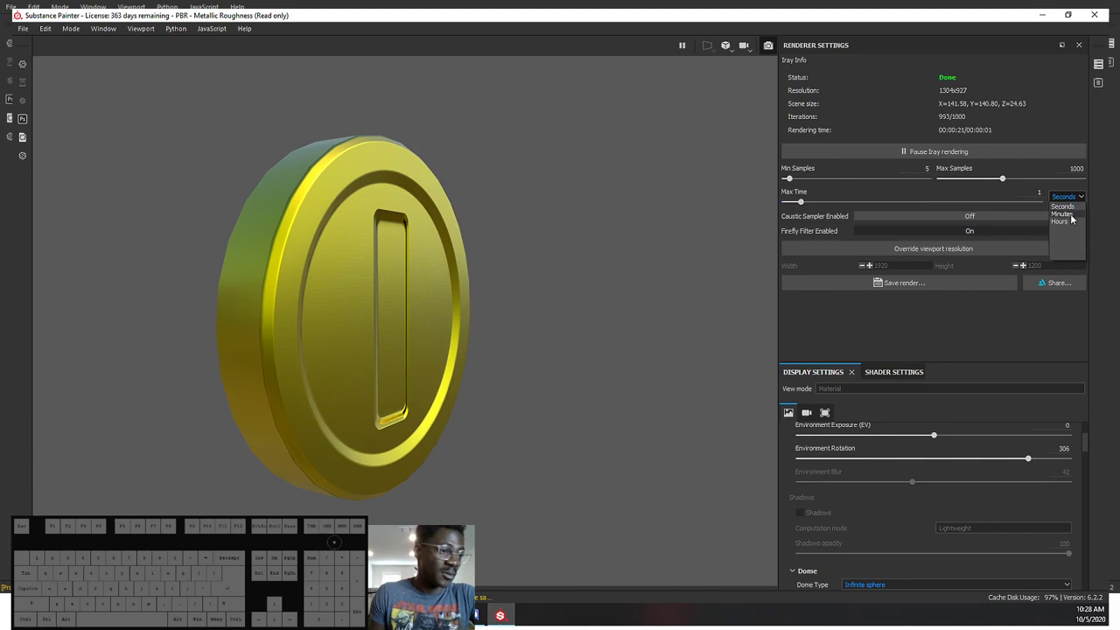
pyautogui.click(1074, 216)
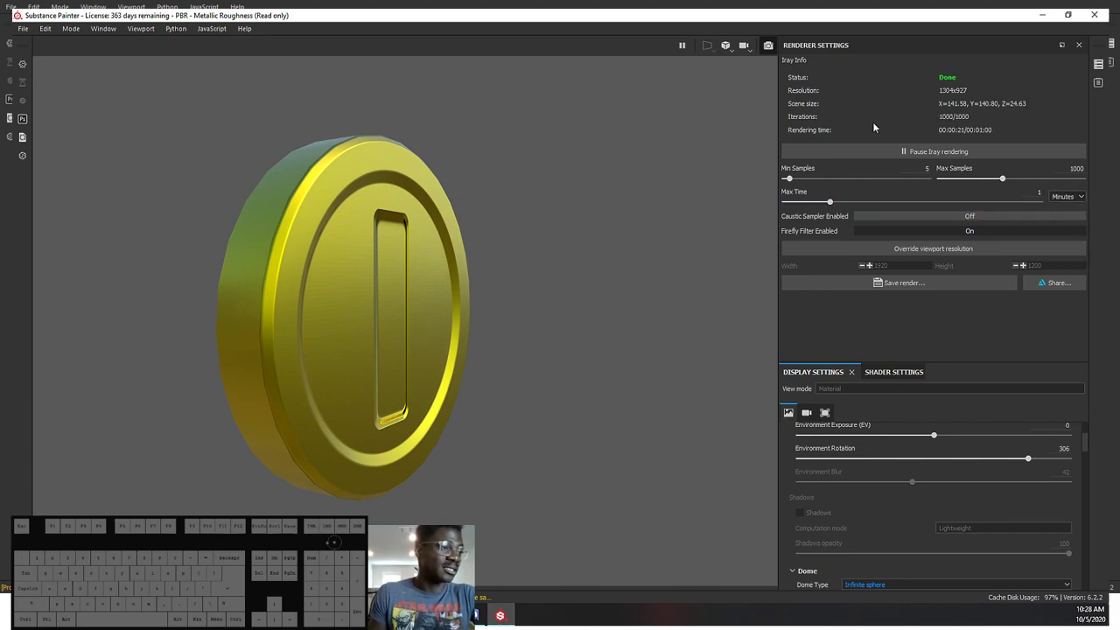
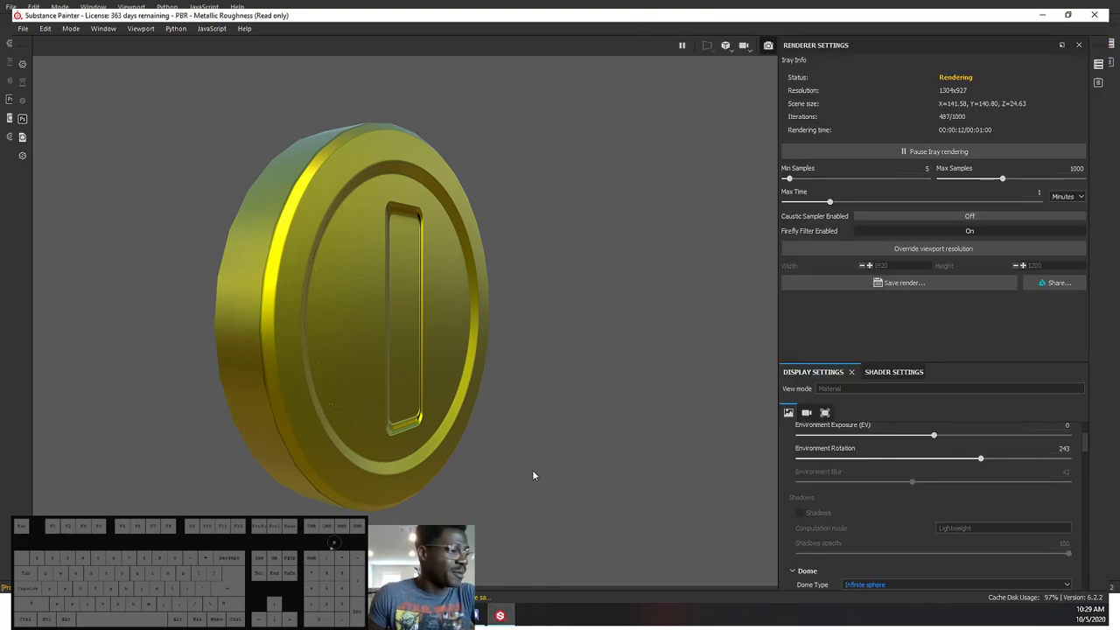
# Step: Drag the Environment Rotation slider to relight the coin's face, leaving it around 328
pyautogui.moveTo(601, 204); pyautogui.dragTo(510, 192)
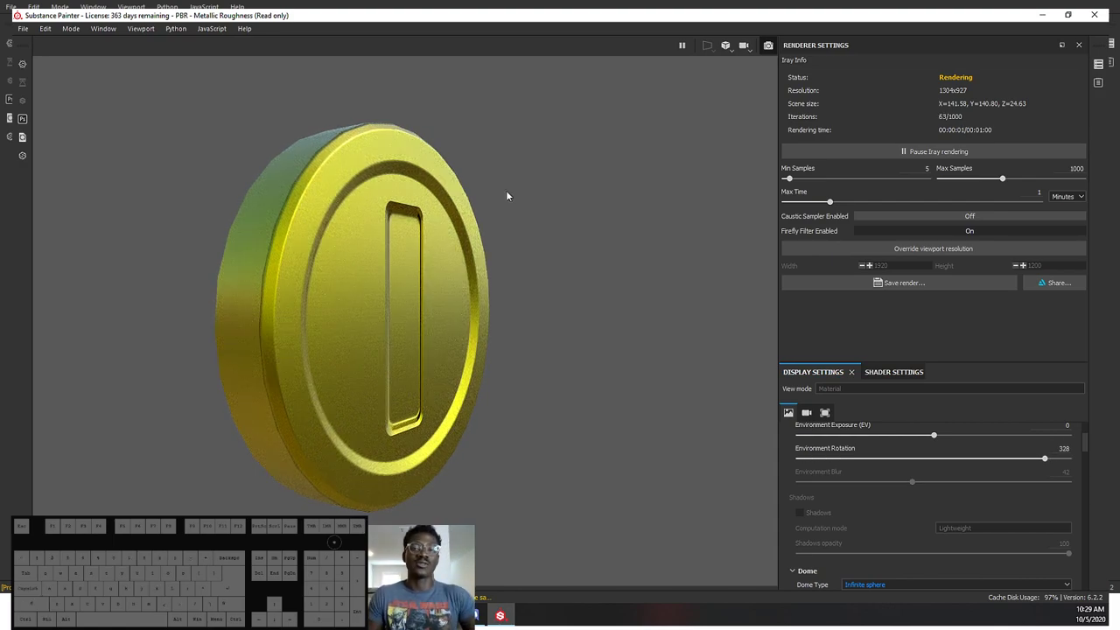
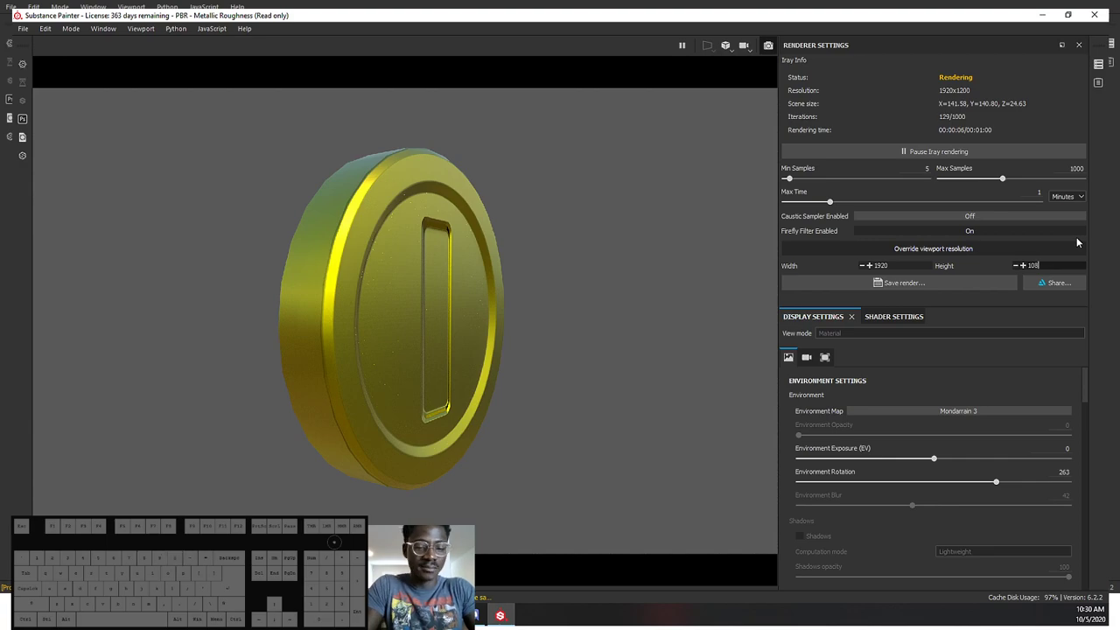
# Step: Reframe and turn the coin slightly while Iray renders at the overridden resolution
pyautogui.moveTo(1079, 242); pyautogui.dragTo(965, 268)
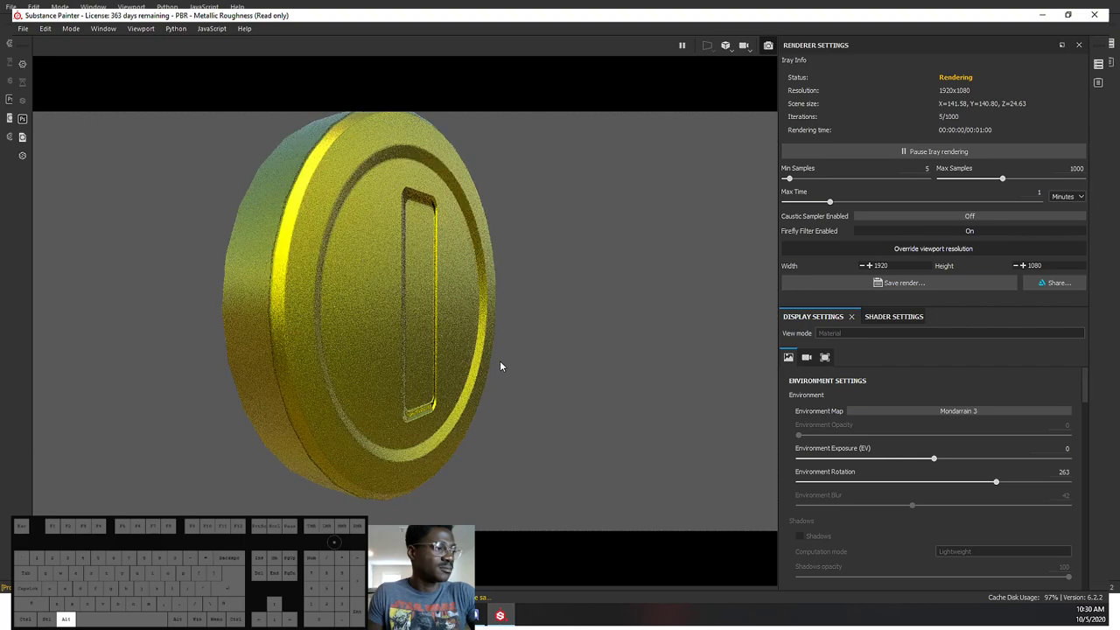
pyautogui.moveTo(503, 364); pyautogui.dragTo(504, 383)
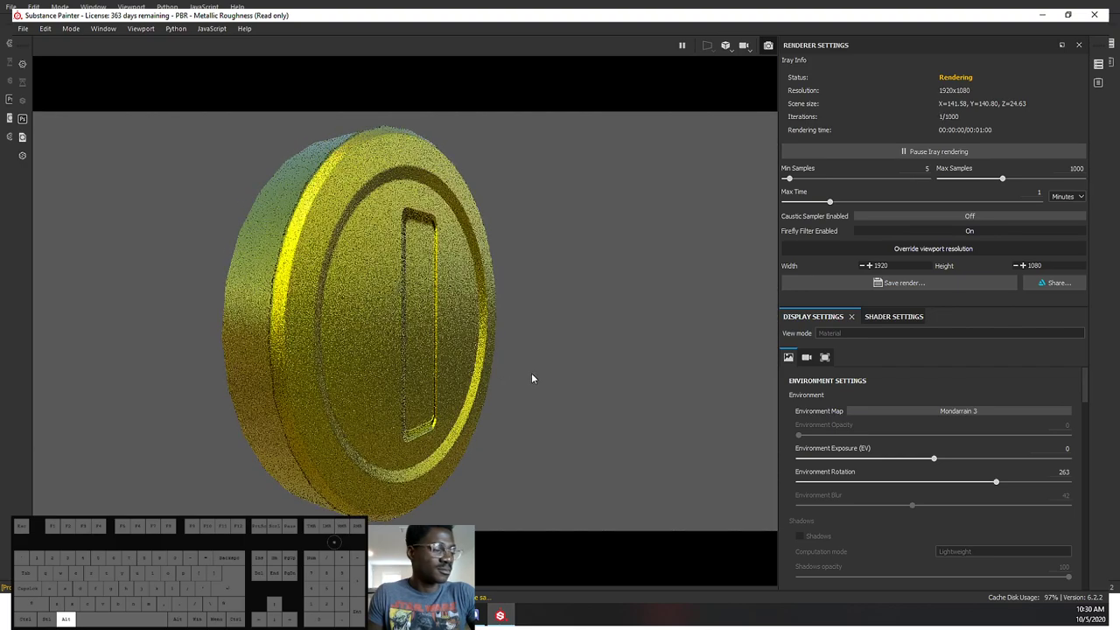
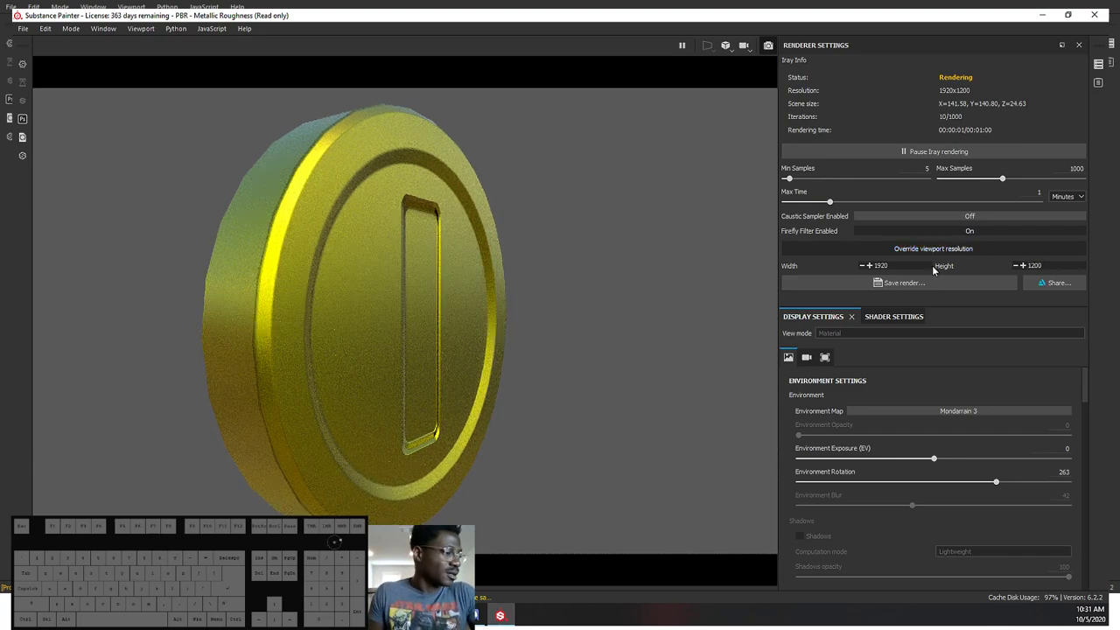
# Step: Switch the render back to the viewport's native resolution
pyautogui.click(971, 250)
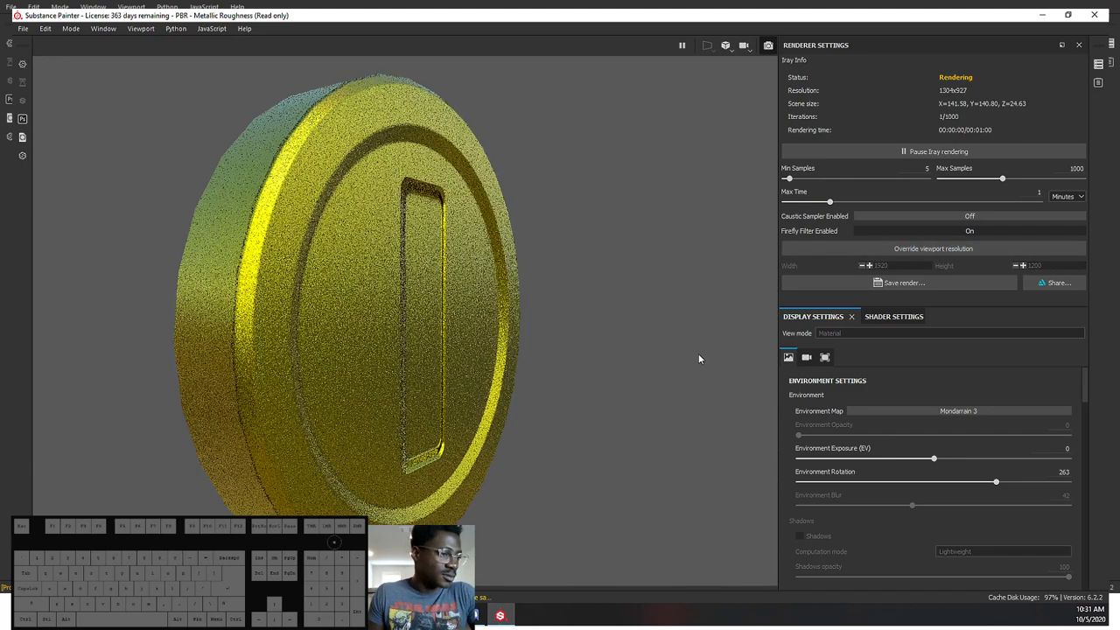
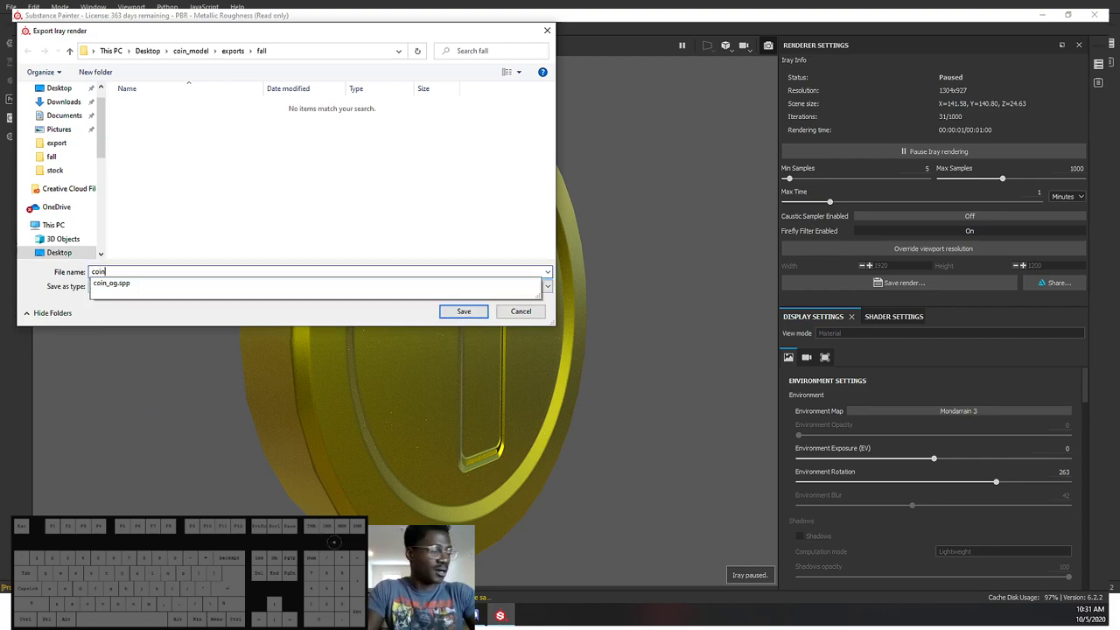
# Step: Name the render coin3q and create a new folder named fall inside renders for it
pyautogui.press('q')
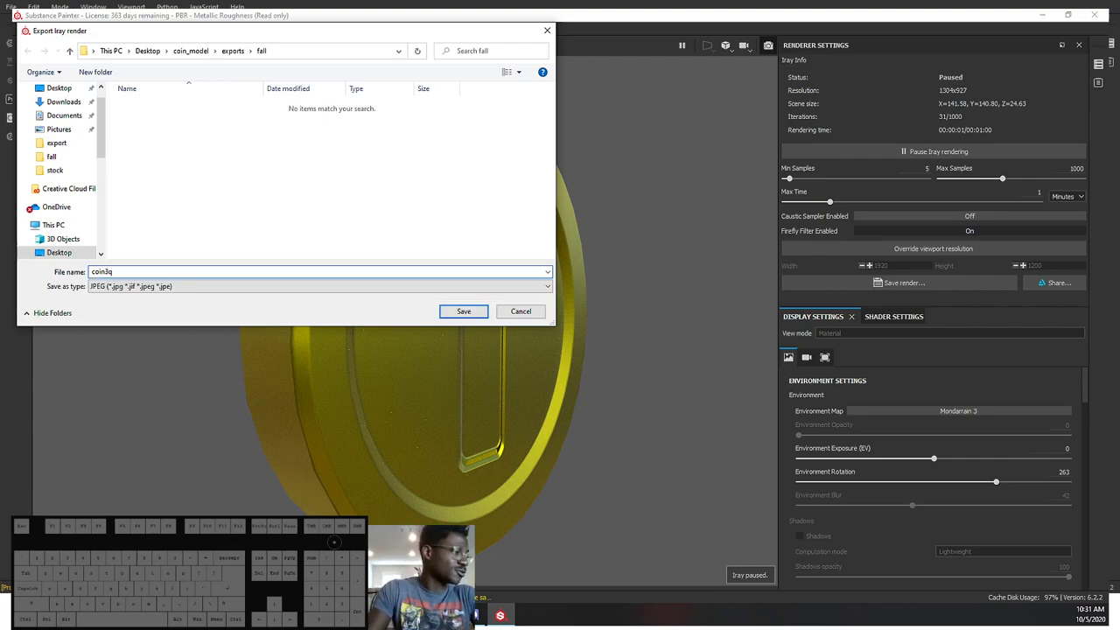
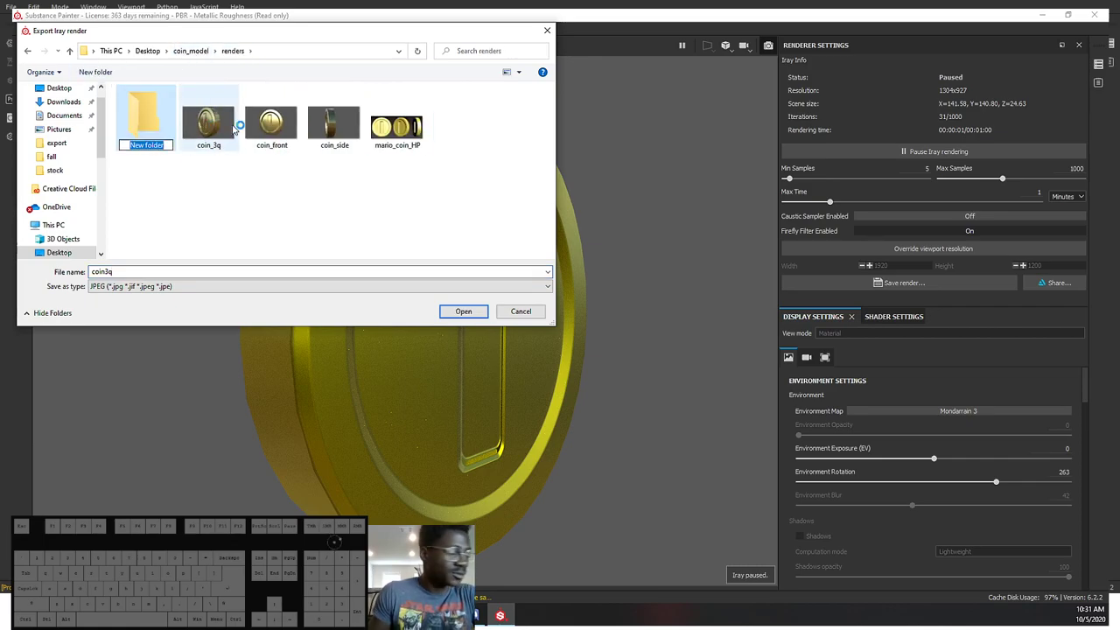
pyautogui.press('l')
pyautogui.press('BackSpace')
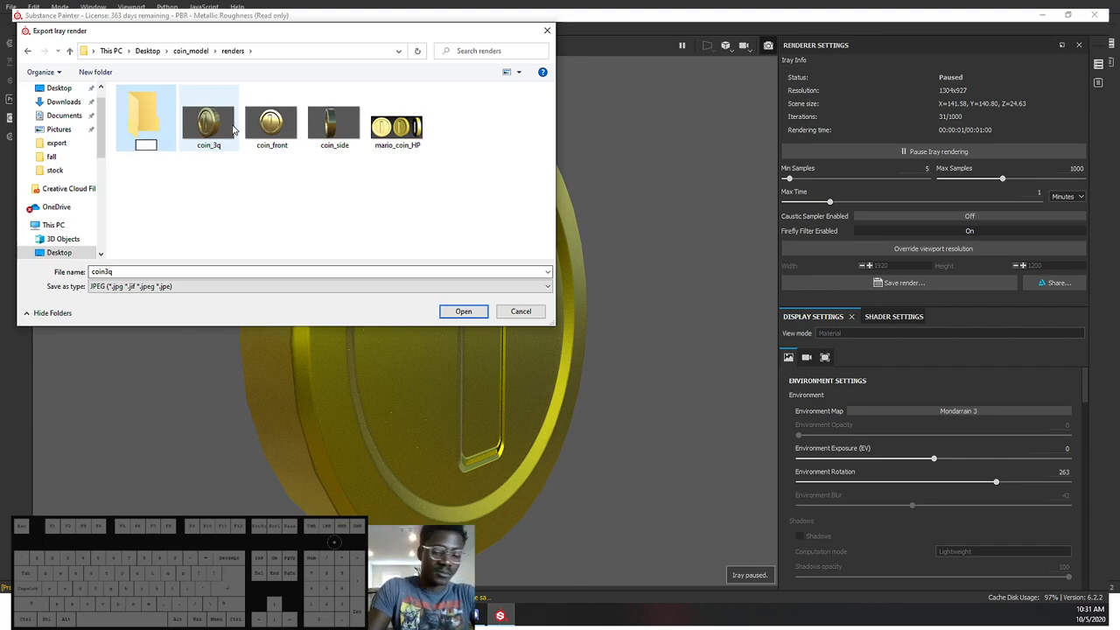
pyautogui.press('a')
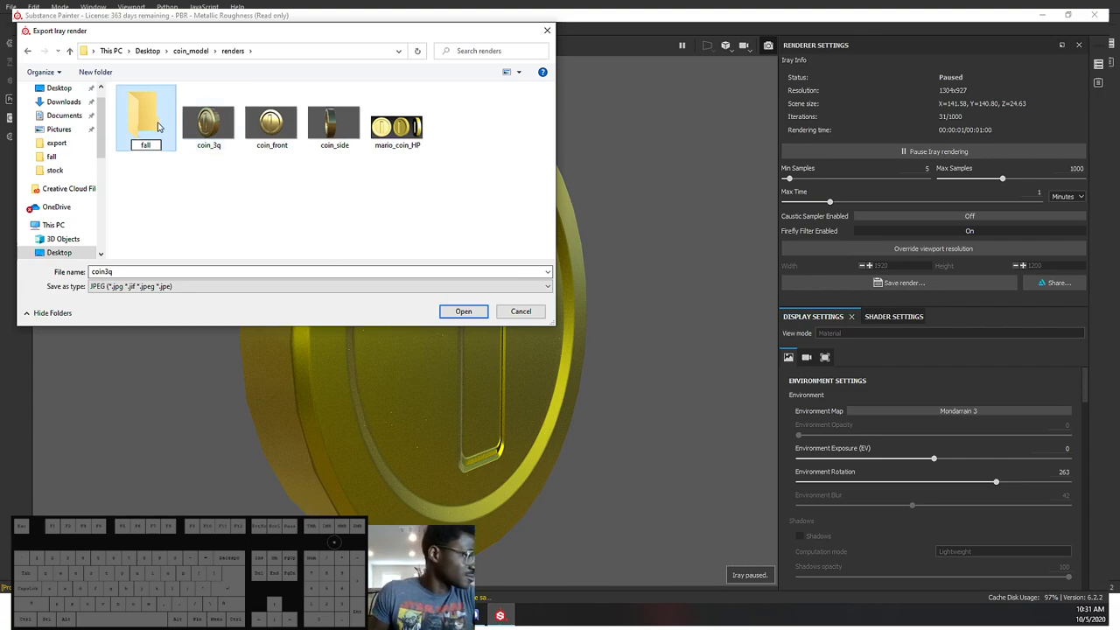
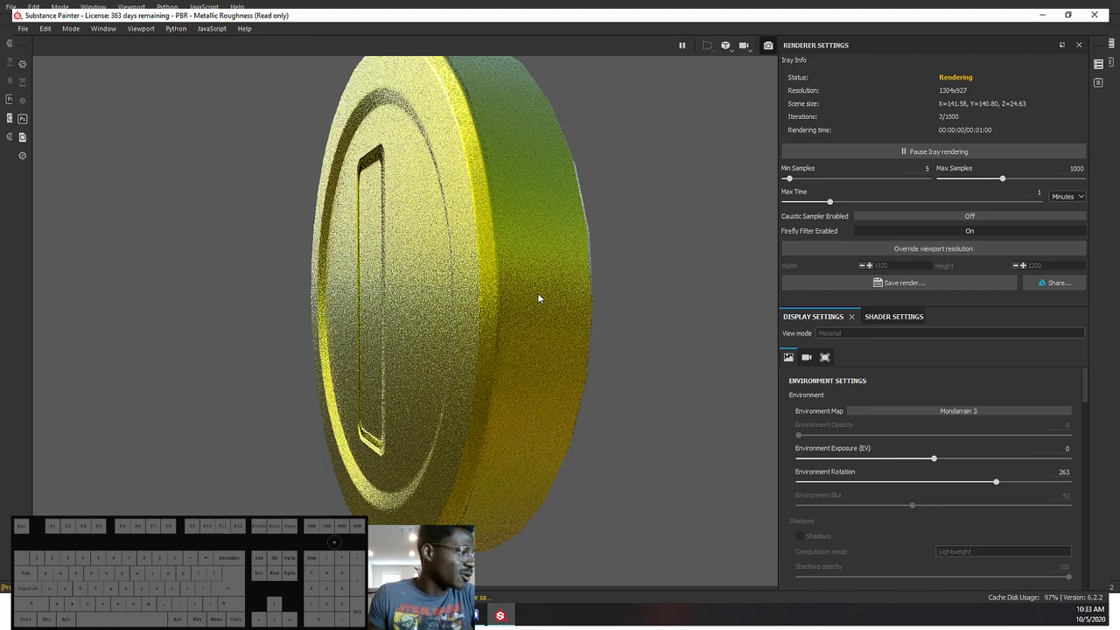
# Step: Orbit the coin to a side view and save that render as coinside in the fall folder
pyautogui.moveTo(544, 280); pyautogui.dragTo(540, 302)
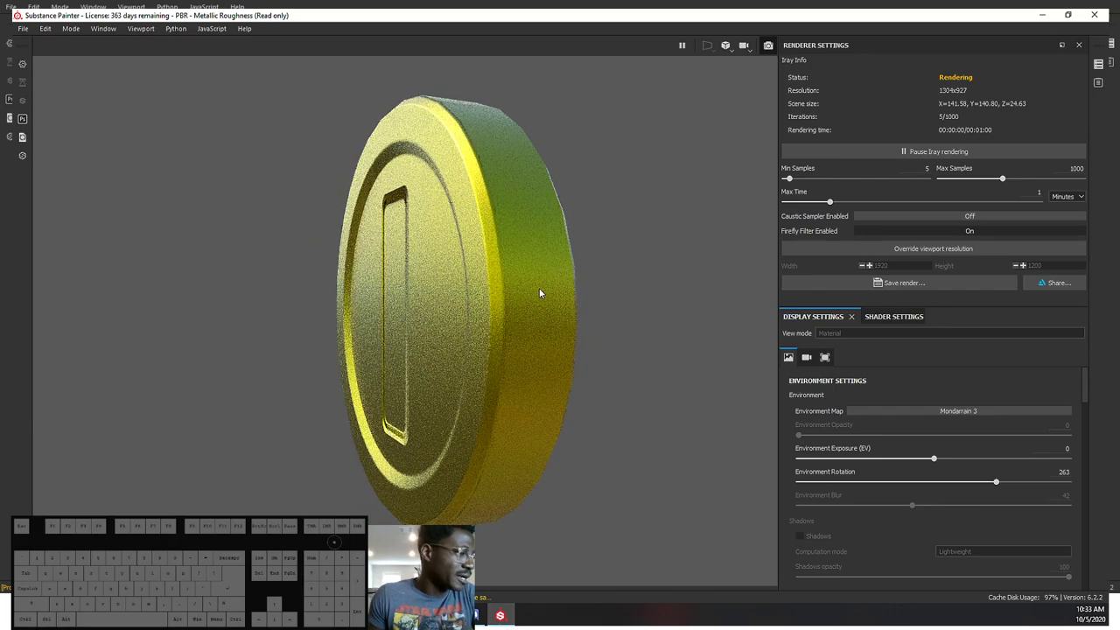
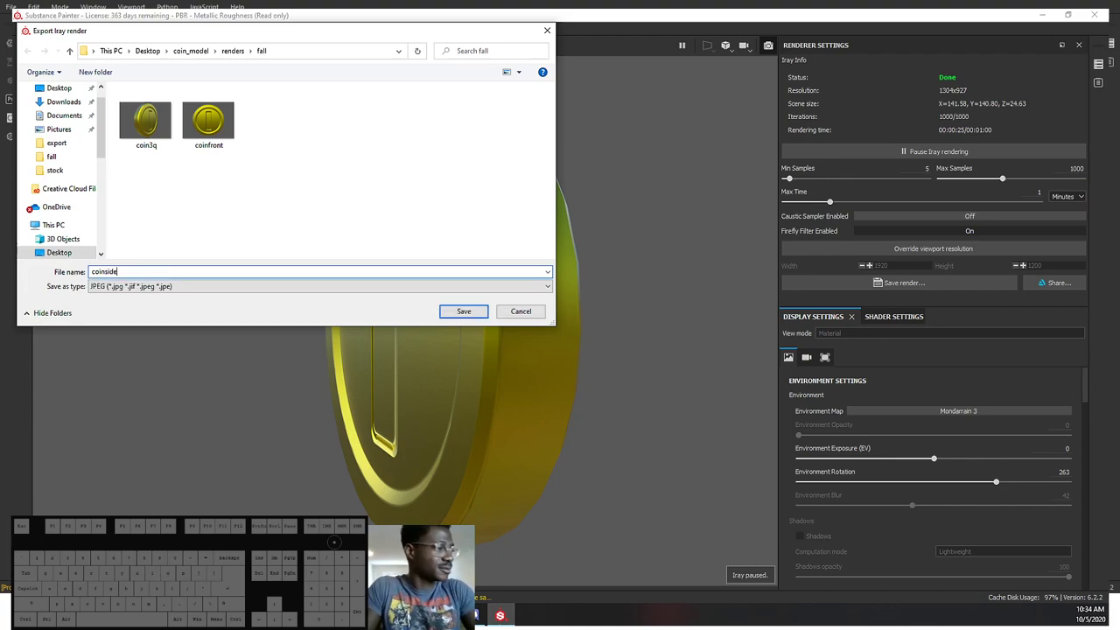
pyautogui.press('Return')
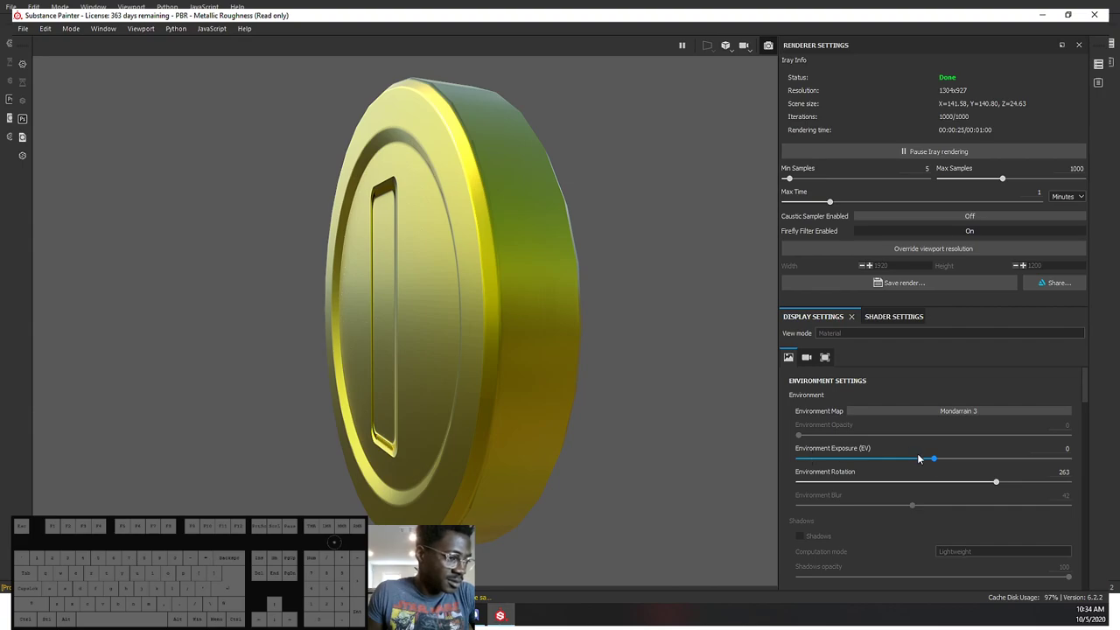
# Step: Widen the camera field of view to about 52 and switch on post effects with colour correction shown
pyautogui.moveTo(937, 460); pyautogui.dragTo(955, 454)
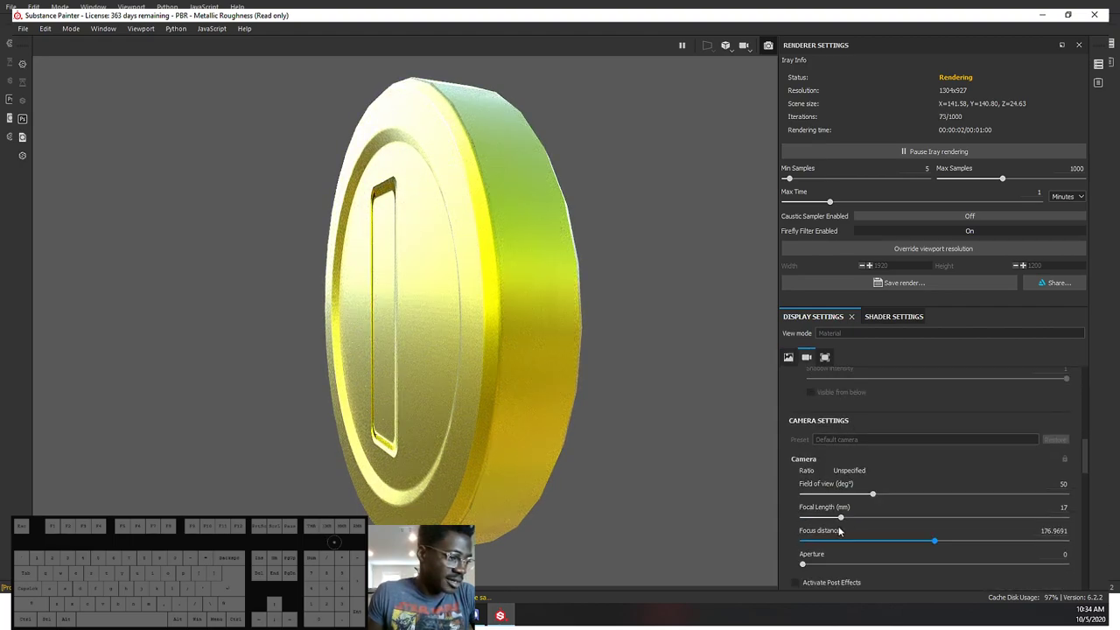
pyautogui.moveTo(873, 465); pyautogui.dragTo(881, 460)
pyautogui.moveTo(864, 465); pyautogui.dragTo(878, 462)
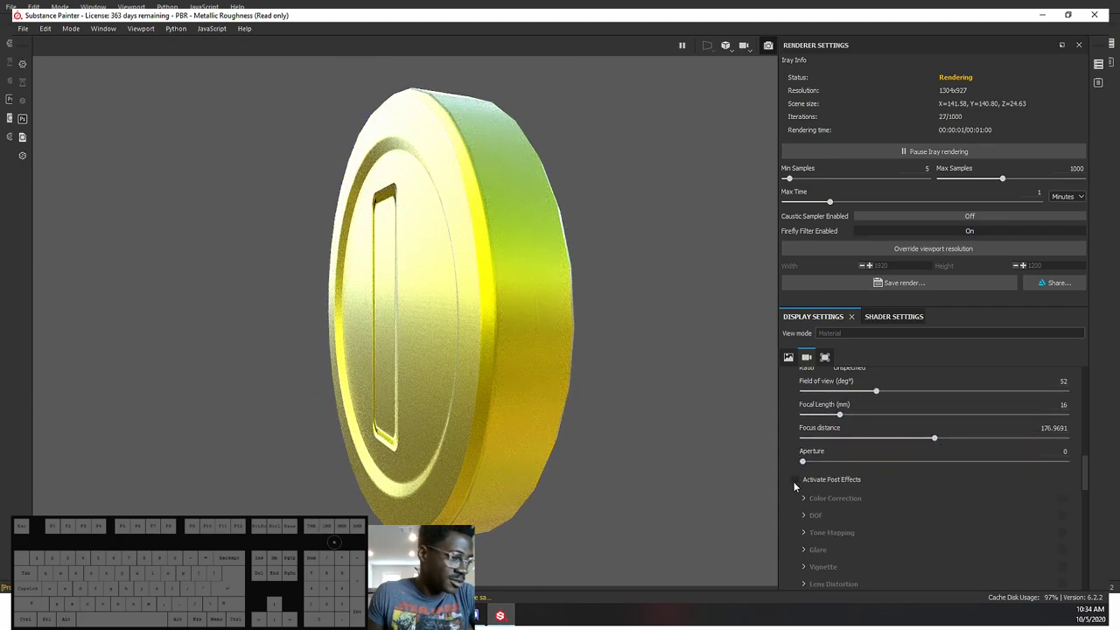
pyautogui.click(809, 484)
pyautogui.click(810, 483)
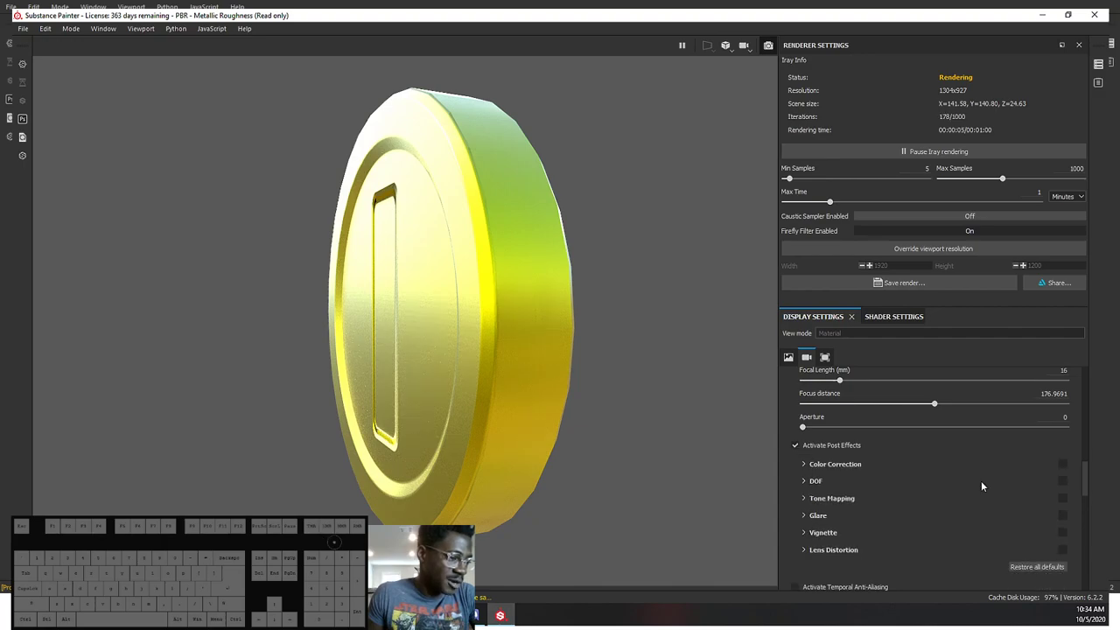
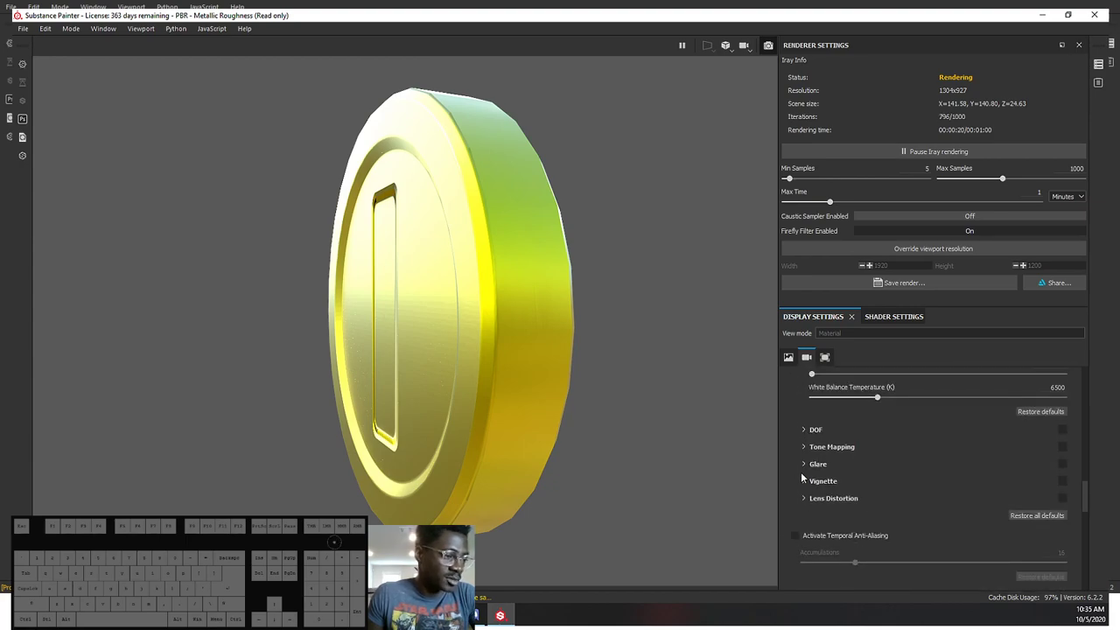
# Step: Enable the glare effect and try out the vignette settings before hiding them again
pyautogui.click(1062, 465)
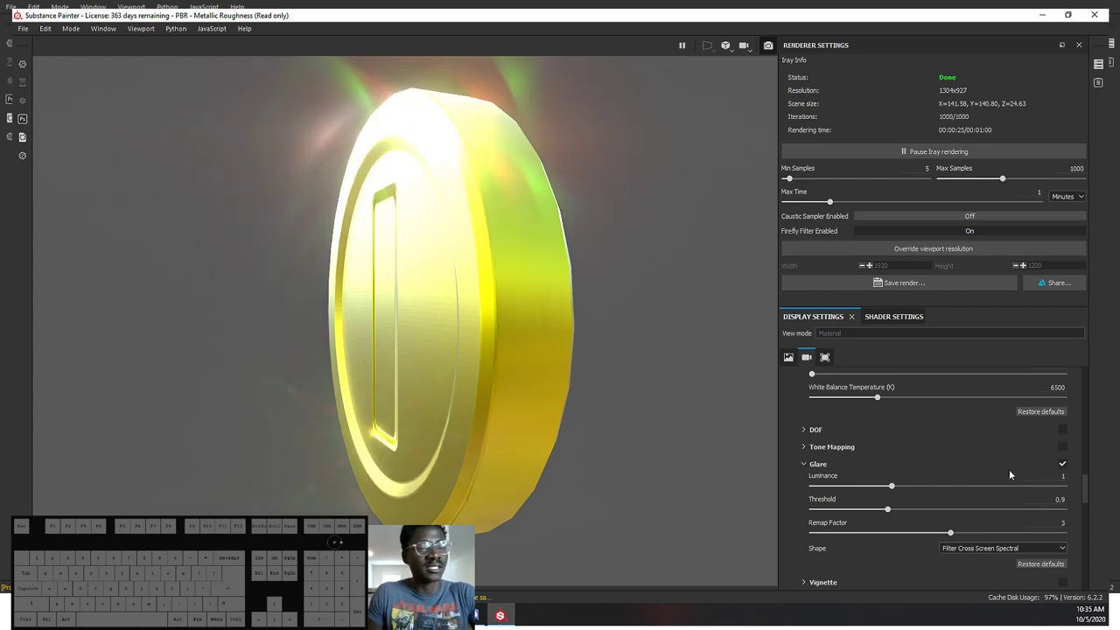
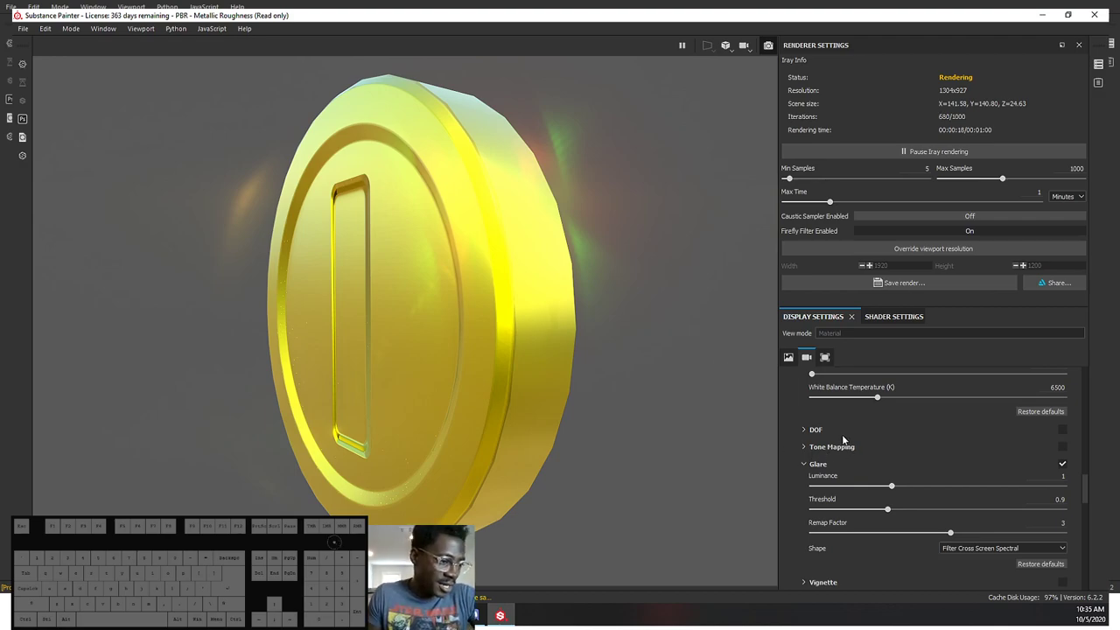
pyautogui.click(811, 481)
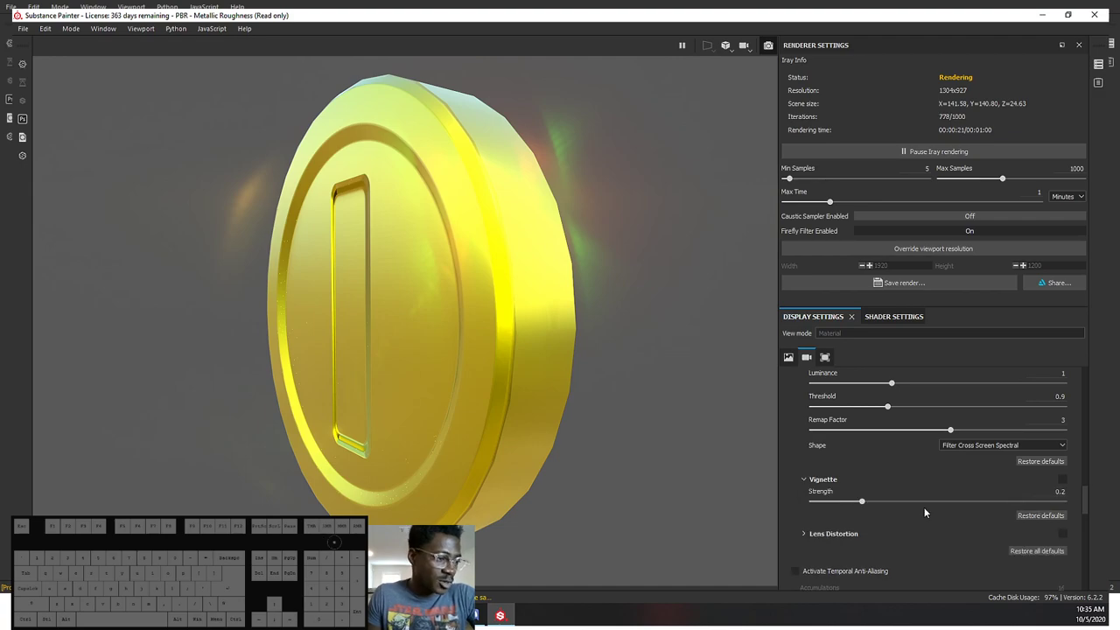
pyautogui.moveTo(898, 504); pyautogui.dragTo(1024, 494)
pyautogui.click(1058, 484)
pyautogui.click(1067, 482)
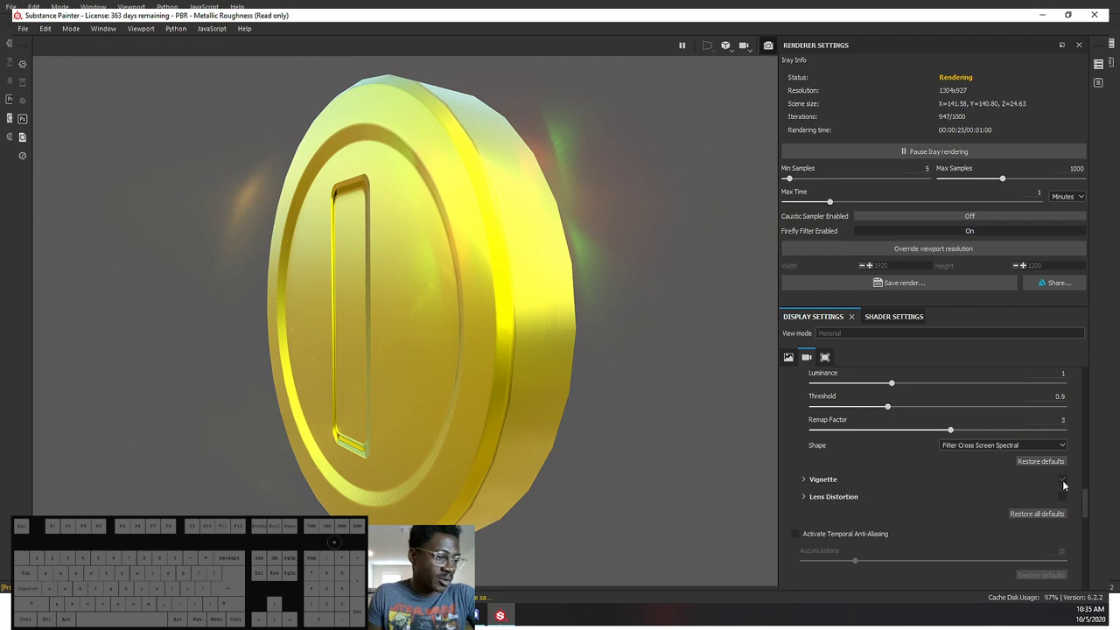
# Step: Adjust further post-effect options, then bring up the main shader's parameters
pyautogui.click(801, 481)
pyautogui.click(807, 480)
pyautogui.moveTo(941, 506); pyautogui.dragTo(886, 505)
pyautogui.click(812, 469)
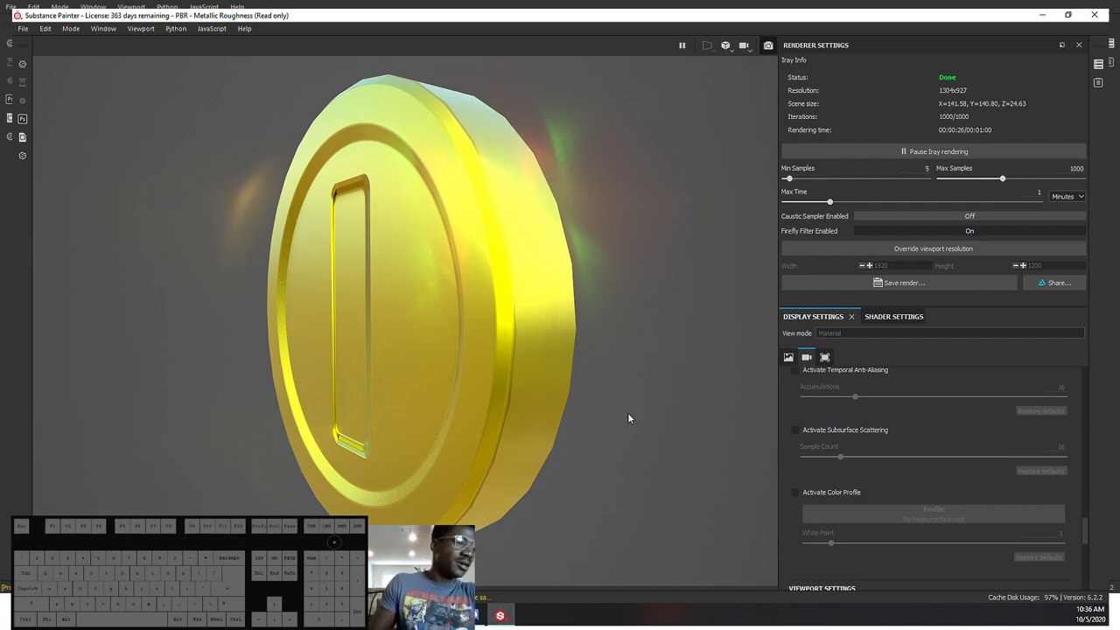
pyautogui.click(896, 320)
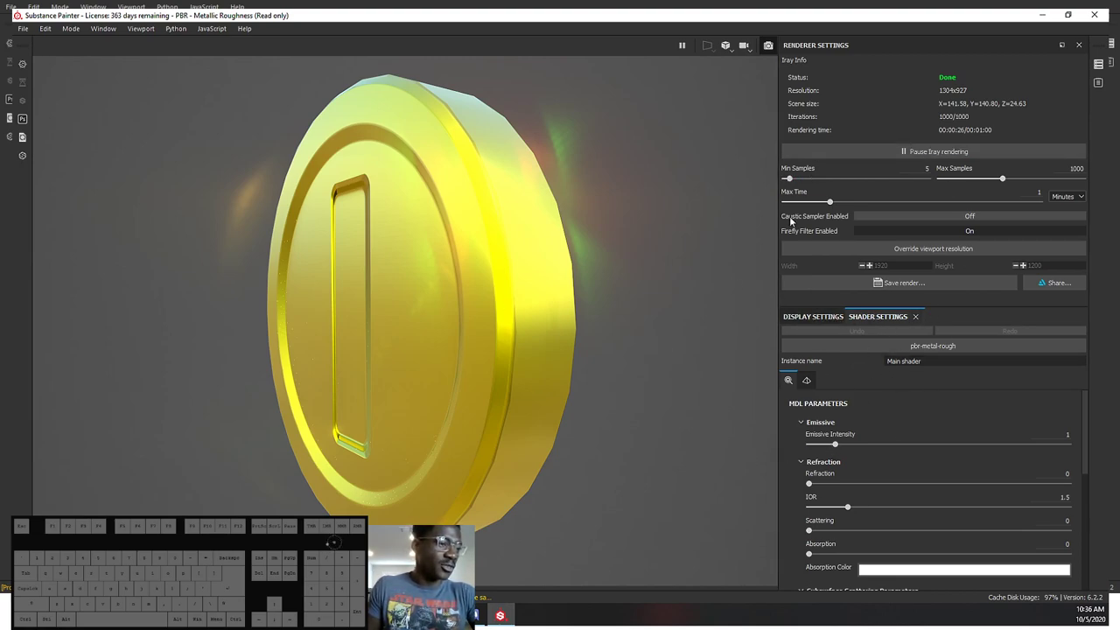
# Step: Re-render the coin against a plain grey backdrop without the coloured light glints
pyautogui.press('space')
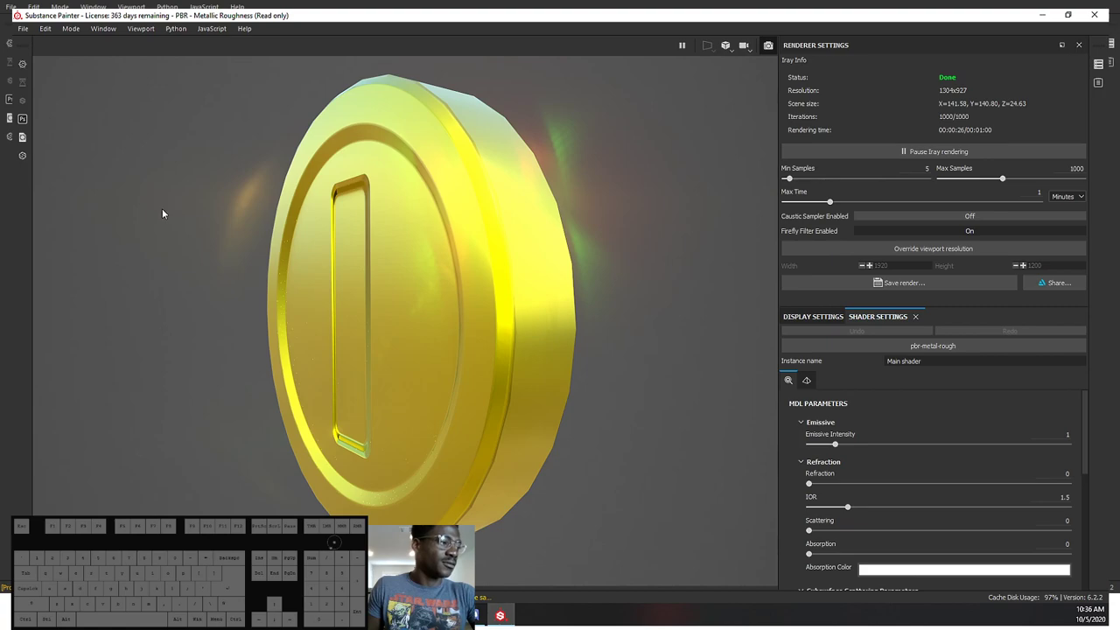
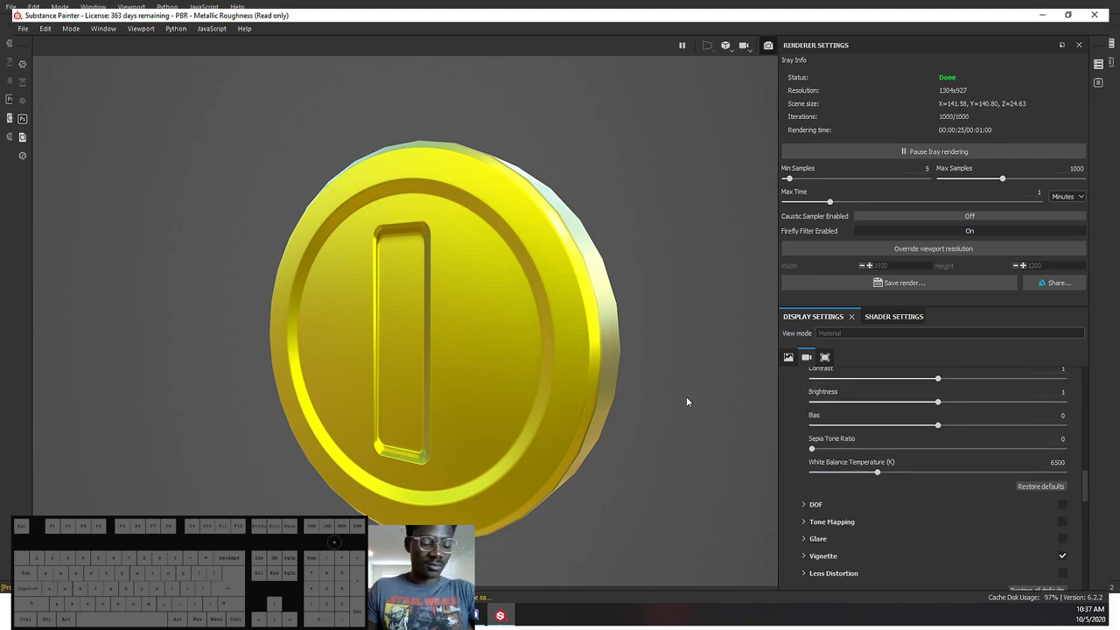
# Step: Return to Display Settings, browse the camera options and turn off Activate Post Effects
pyautogui.click(889, 317)
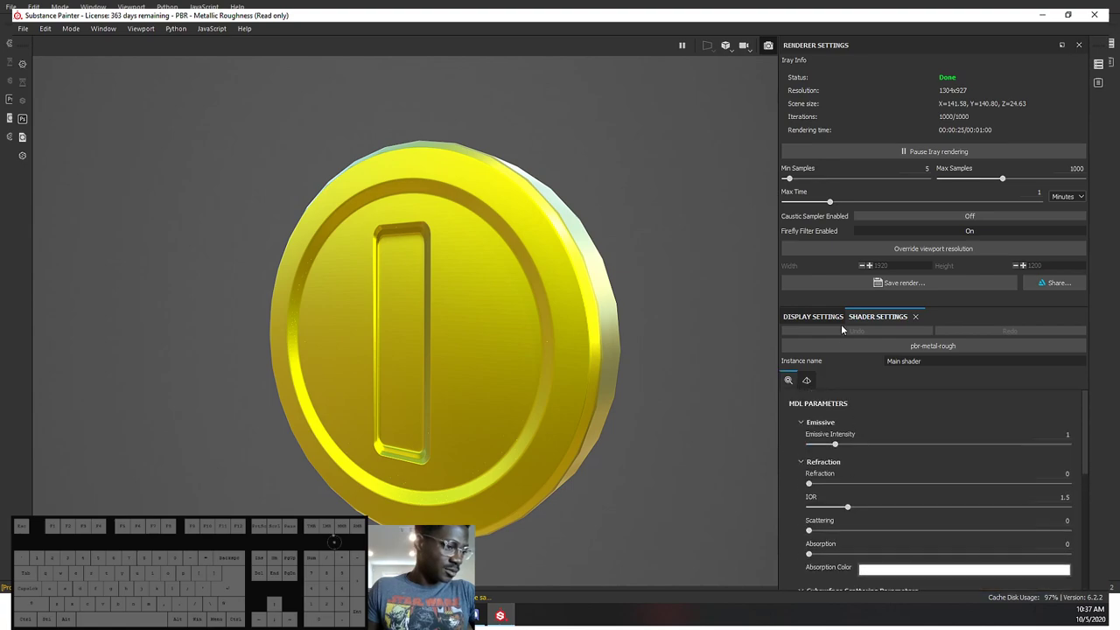
pyautogui.click(824, 318)
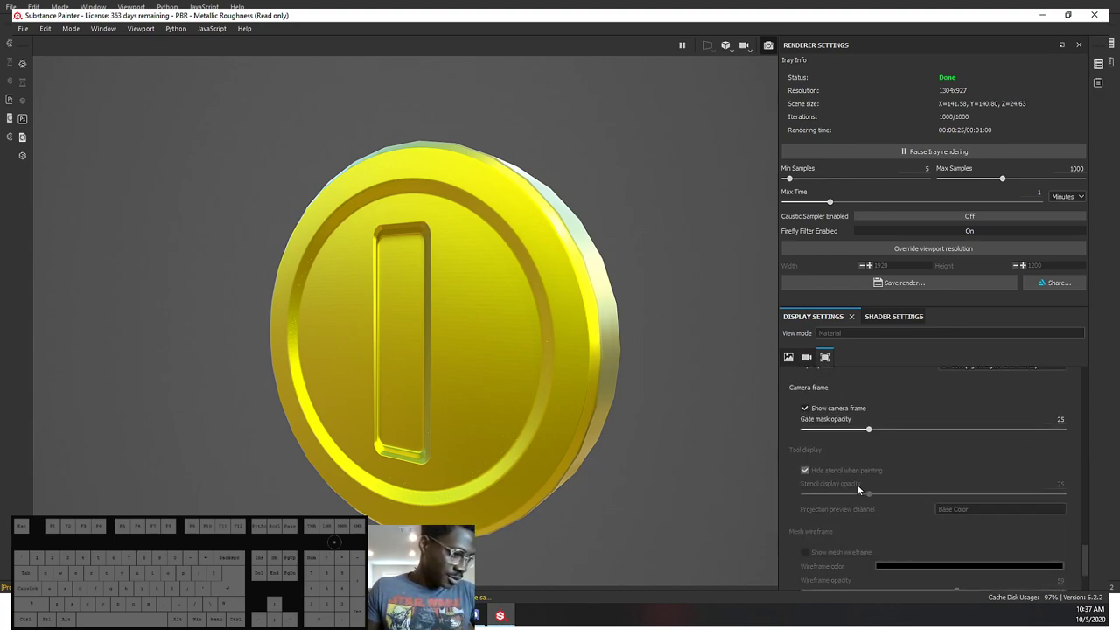
pyautogui.click(802, 519)
pyautogui.click(812, 521)
pyautogui.doubleClick(810, 524)
pyautogui.click(906, 529)
pyautogui.click(916, 546)
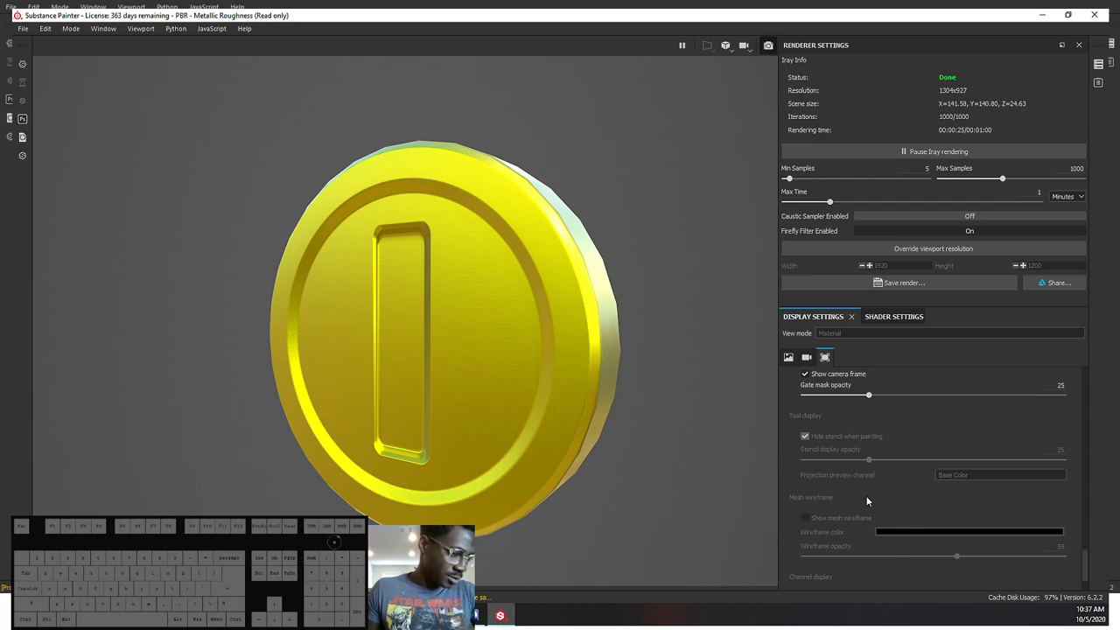
pyautogui.click(814, 447)
pyautogui.click(813, 447)
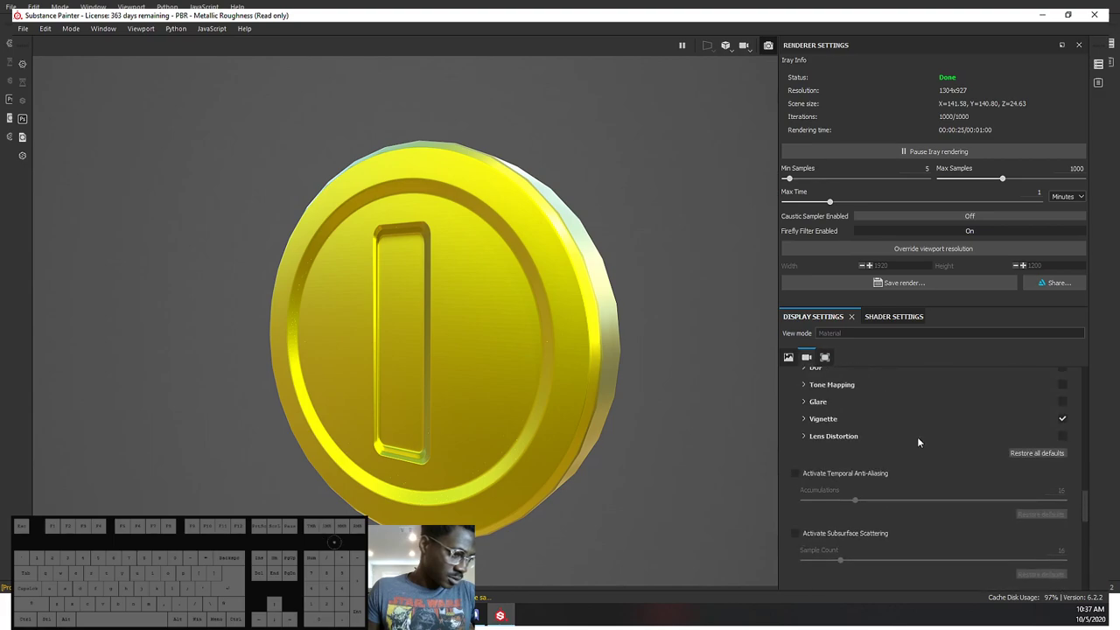
pyautogui.click(1065, 490)
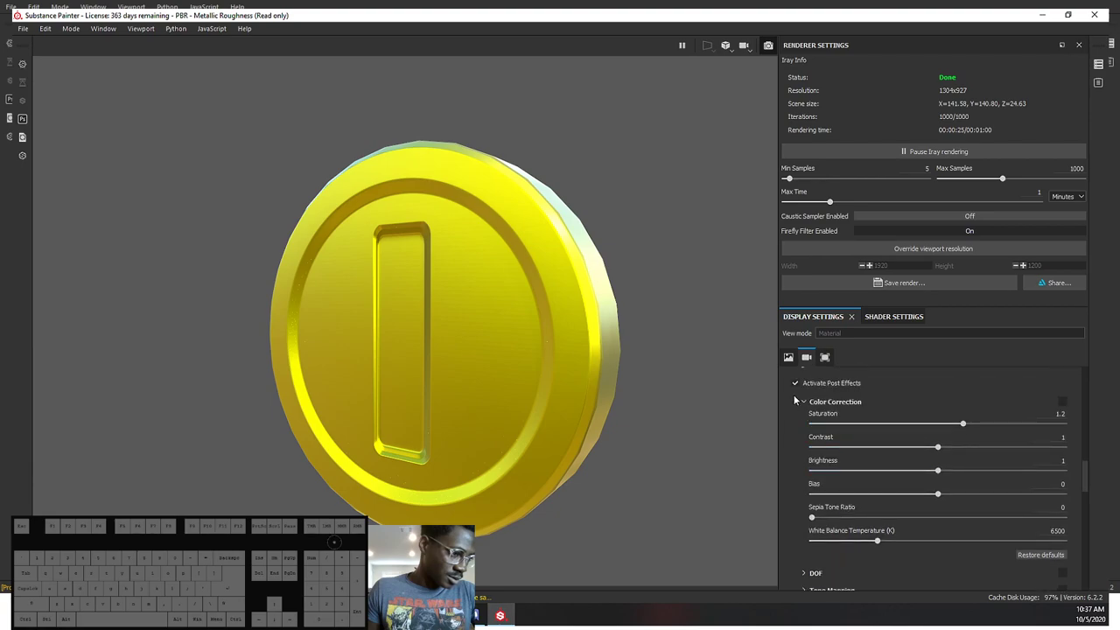
pyautogui.click(801, 387)
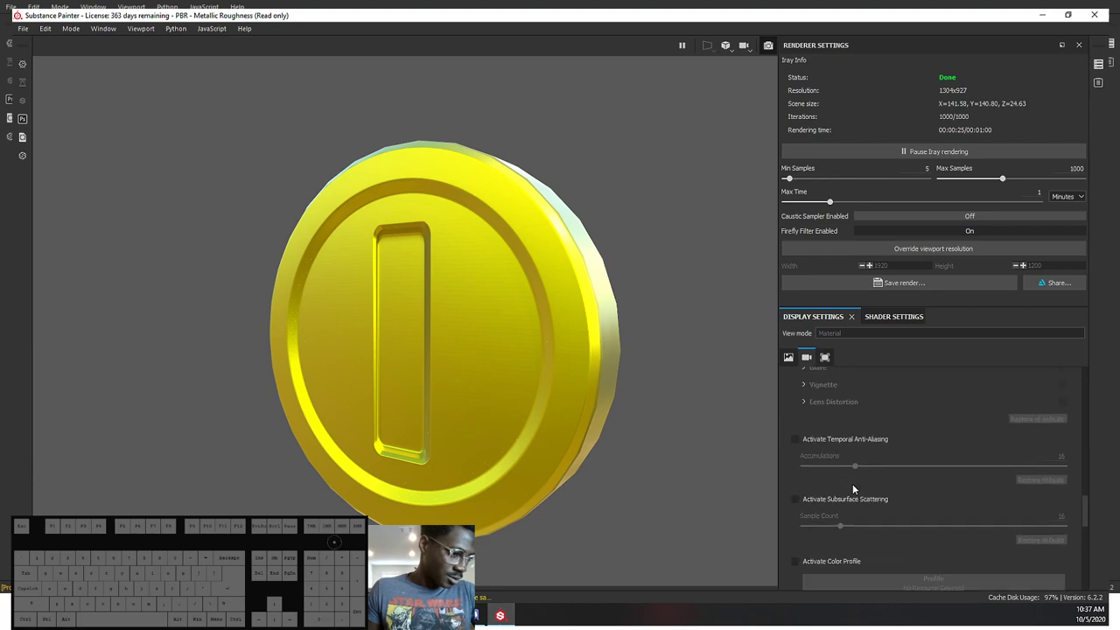
# Step: Browse the viewport and environment settings, leaving Mondarrain 3 lighting at exposure 1.55
pyautogui.click(815, 465)
pyautogui.click(804, 536)
pyautogui.click(937, 476)
pyautogui.click(954, 493)
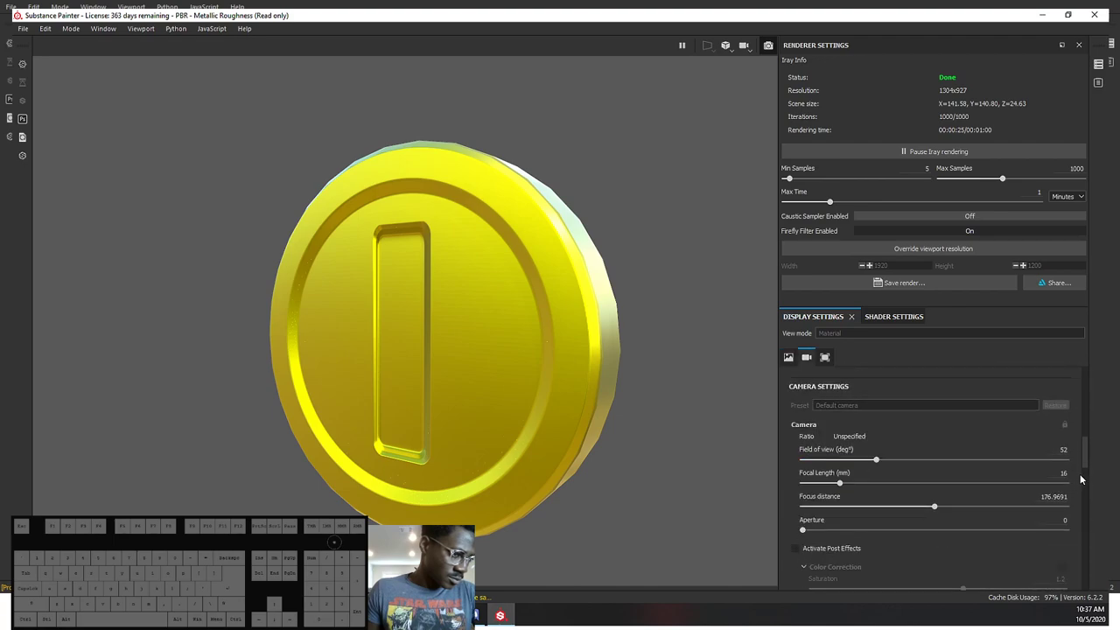
pyautogui.moveTo(1091, 482); pyautogui.dragTo(1075, 578)
pyautogui.click(814, 456)
pyautogui.click(819, 482)
pyautogui.moveTo(937, 500); pyautogui.dragTo(897, 508)
pyautogui.click(808, 538)
pyautogui.click(813, 541)
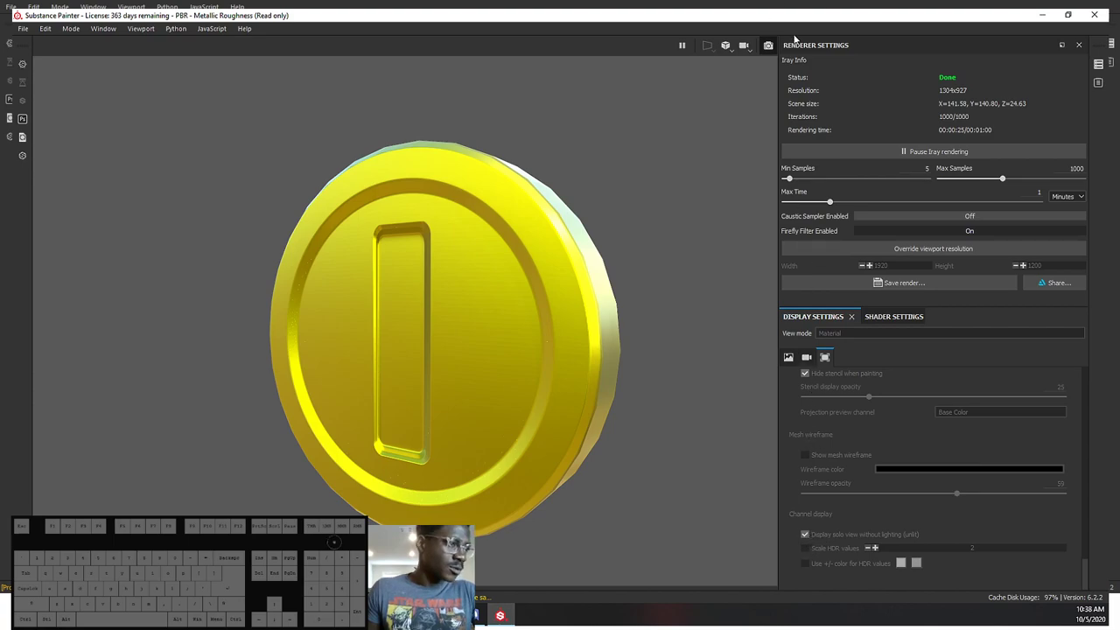
# Step: Back in the painting view, show the mesh wireframe and raise its opacity to 79
pyautogui.click(768, 53)
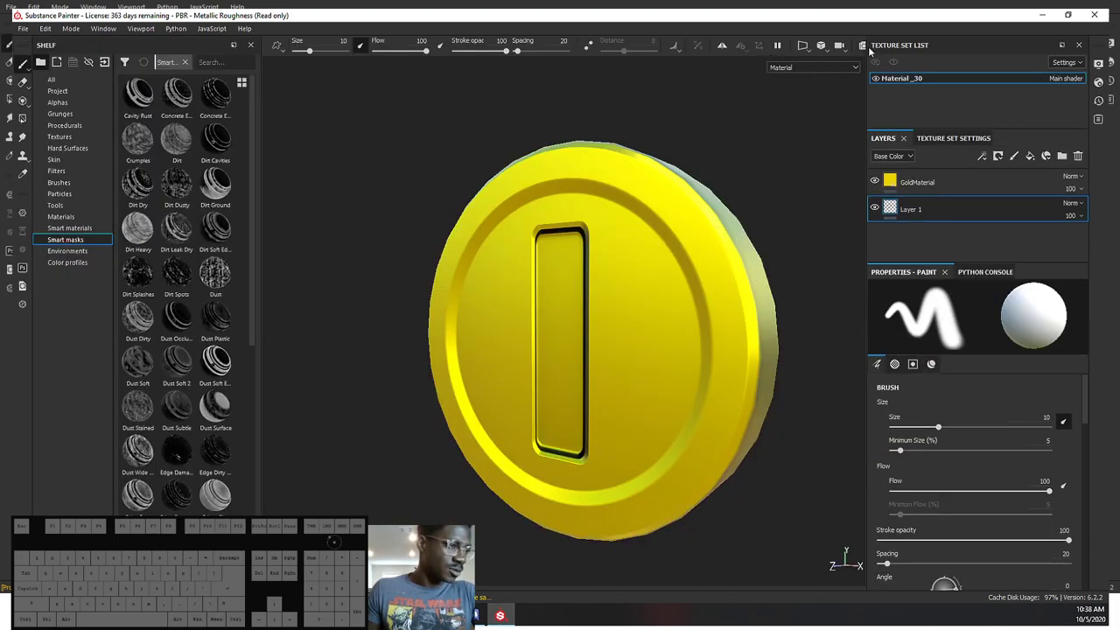
pyautogui.click(1102, 68)
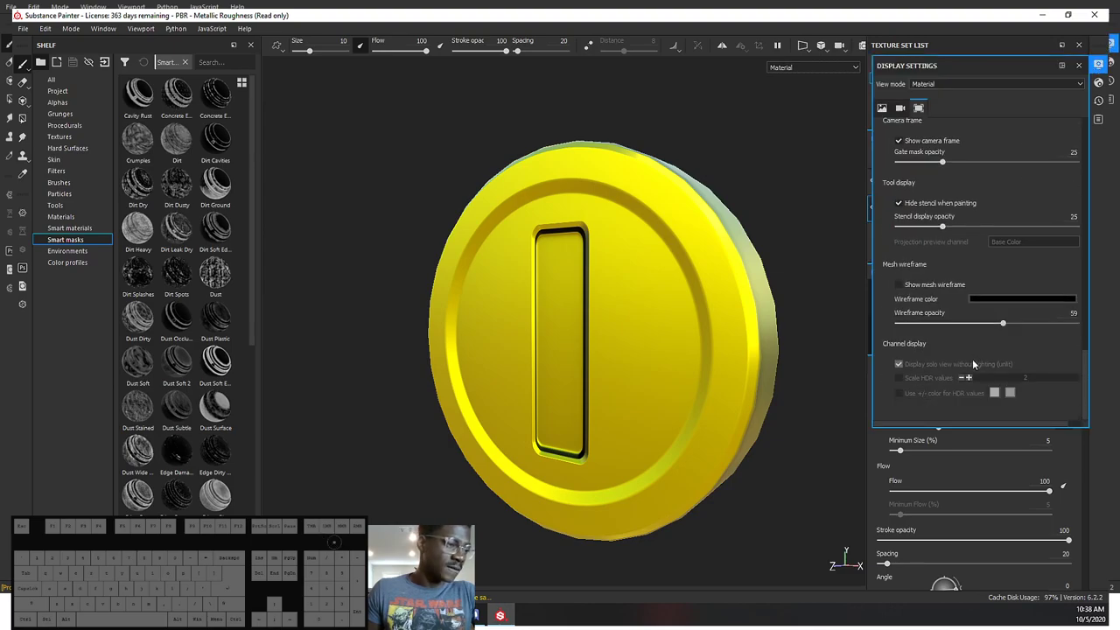
pyautogui.click(910, 282)
pyautogui.moveTo(1005, 322); pyautogui.dragTo(1034, 320)
# Step: Return to the Iray render and restart it from a more face-on angle
pyautogui.click(864, 44)
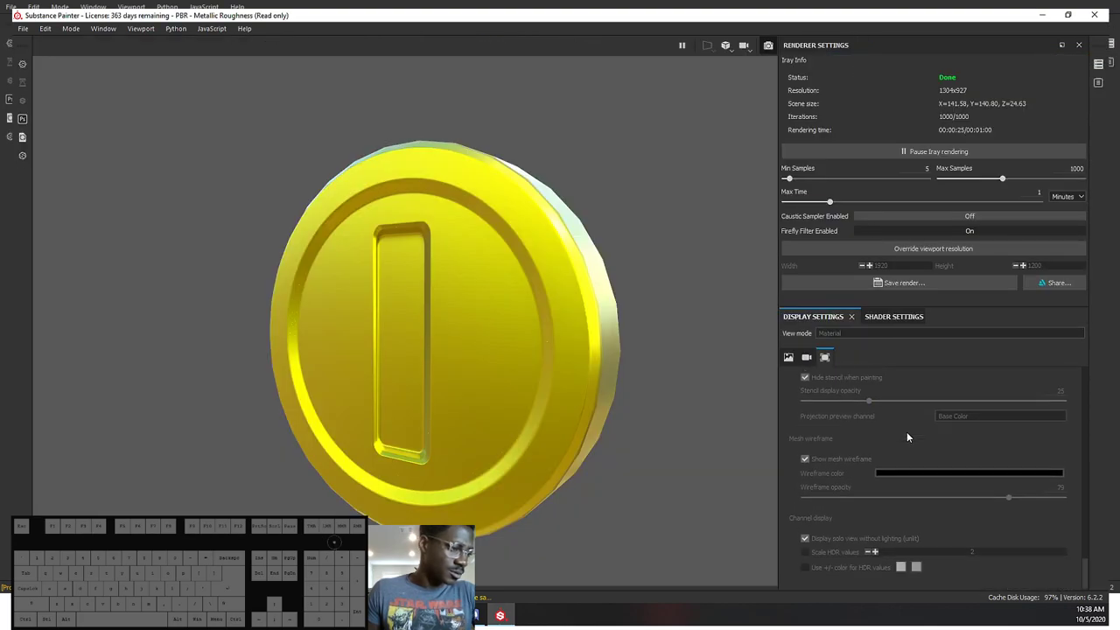
pyautogui.click(875, 469)
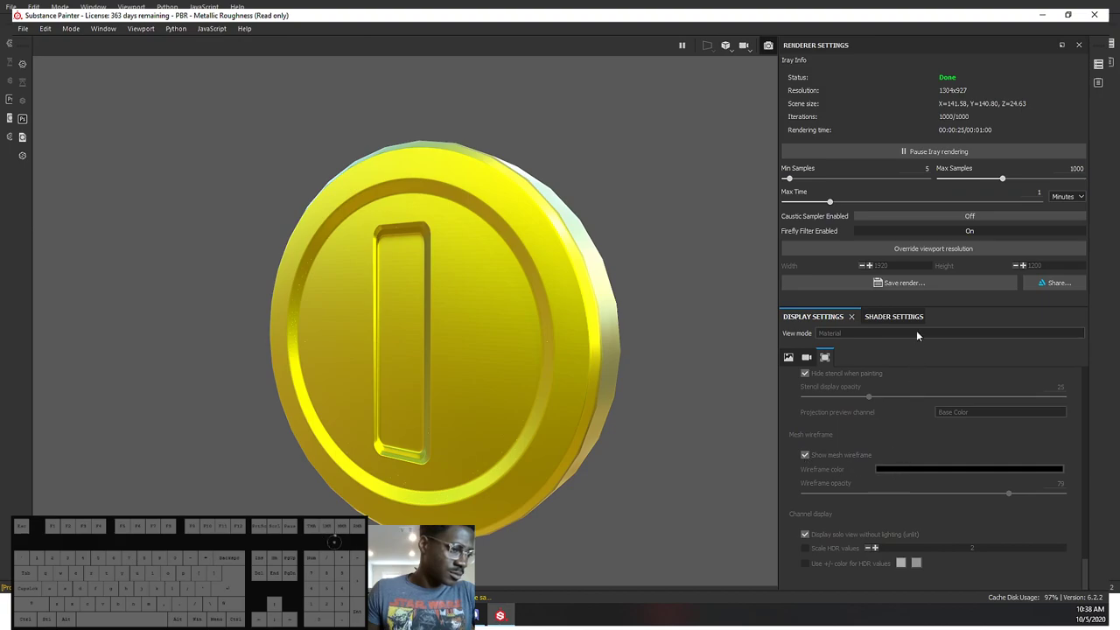
# Step: Orbit the coin face-on and enable the dome's Clear color background in Display Settings
pyautogui.moveTo(655, 327); pyautogui.dragTo(656, 323)
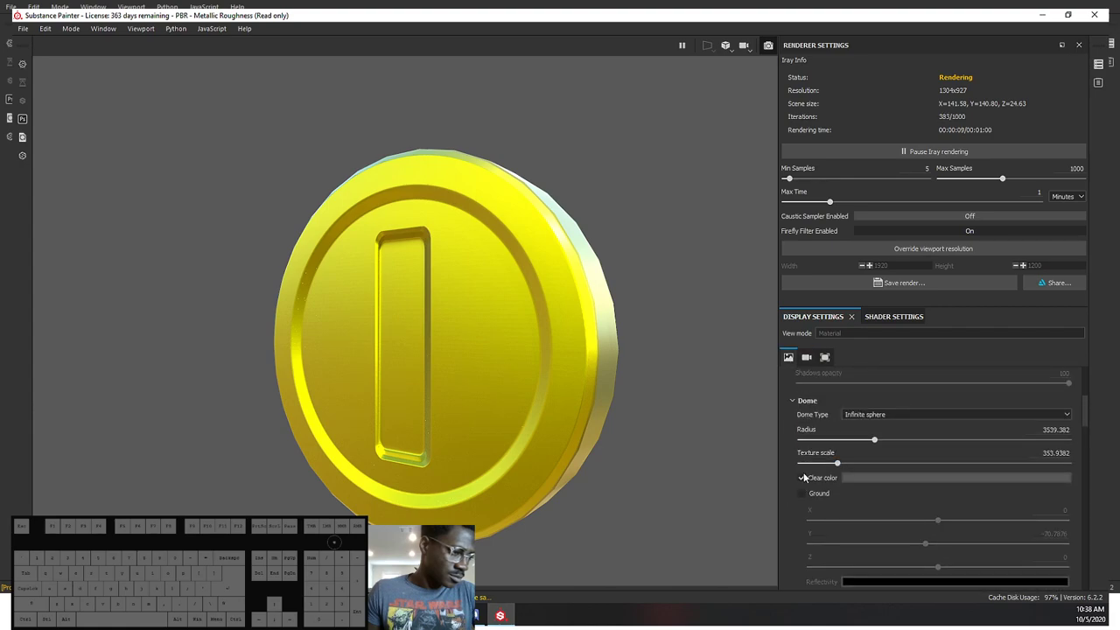
pyautogui.click(808, 482)
pyautogui.click(806, 480)
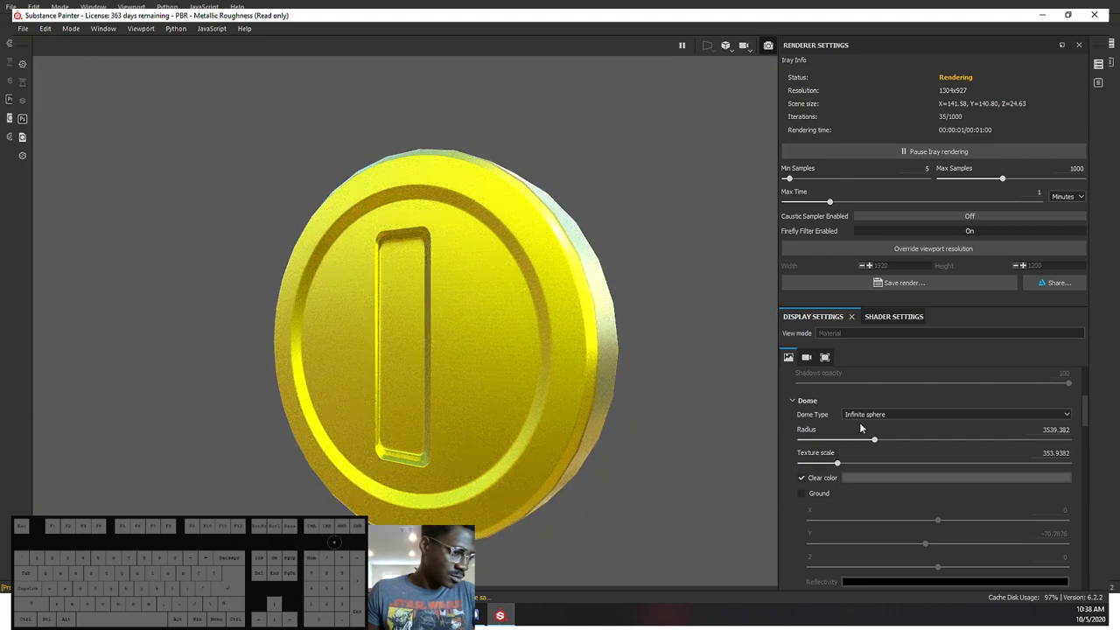
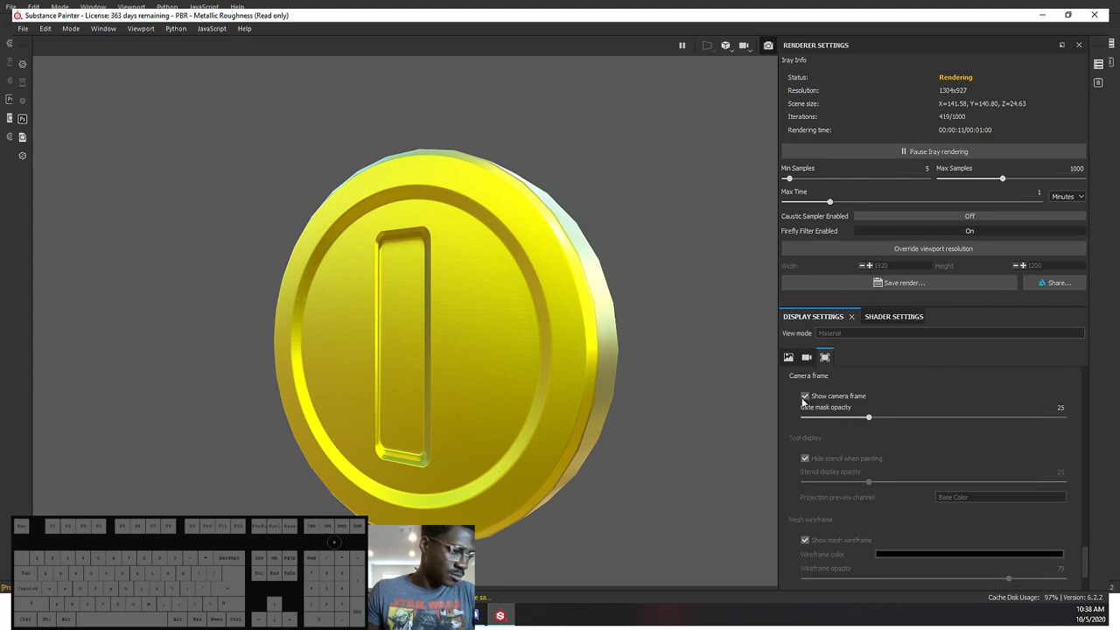
pyautogui.click(812, 397)
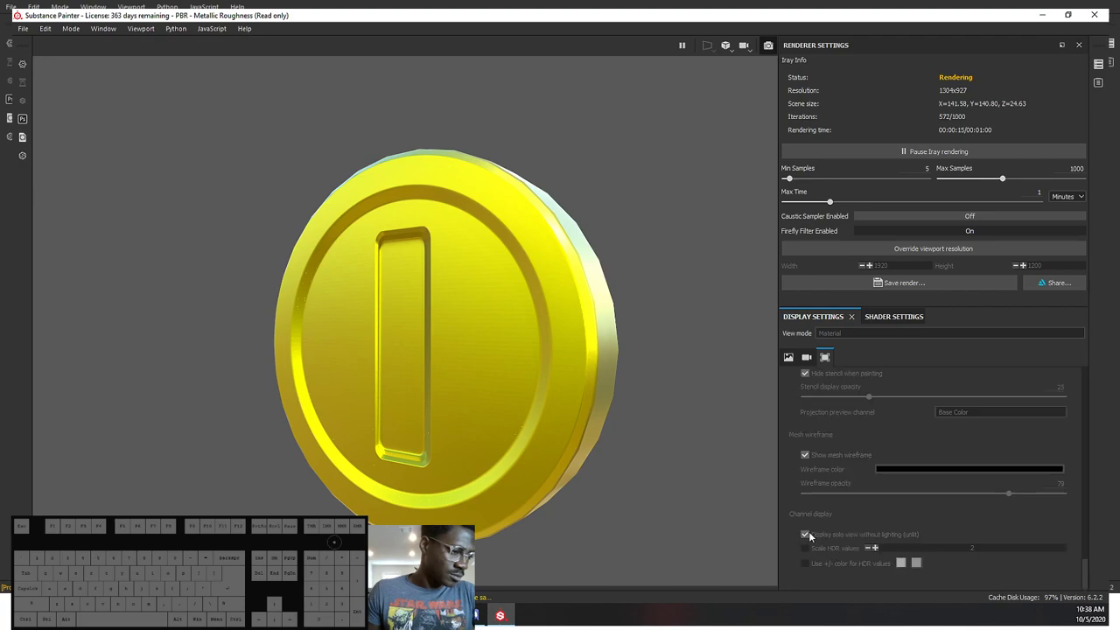
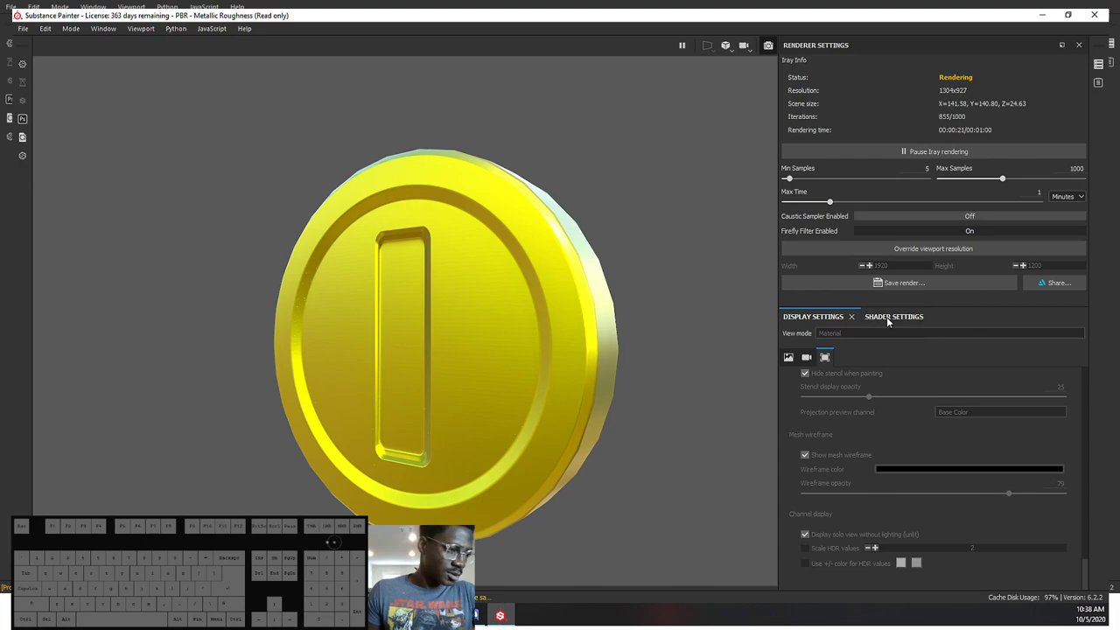
# Step: Enable displacement in the main shader's second parameter set
pyautogui.click(890, 321)
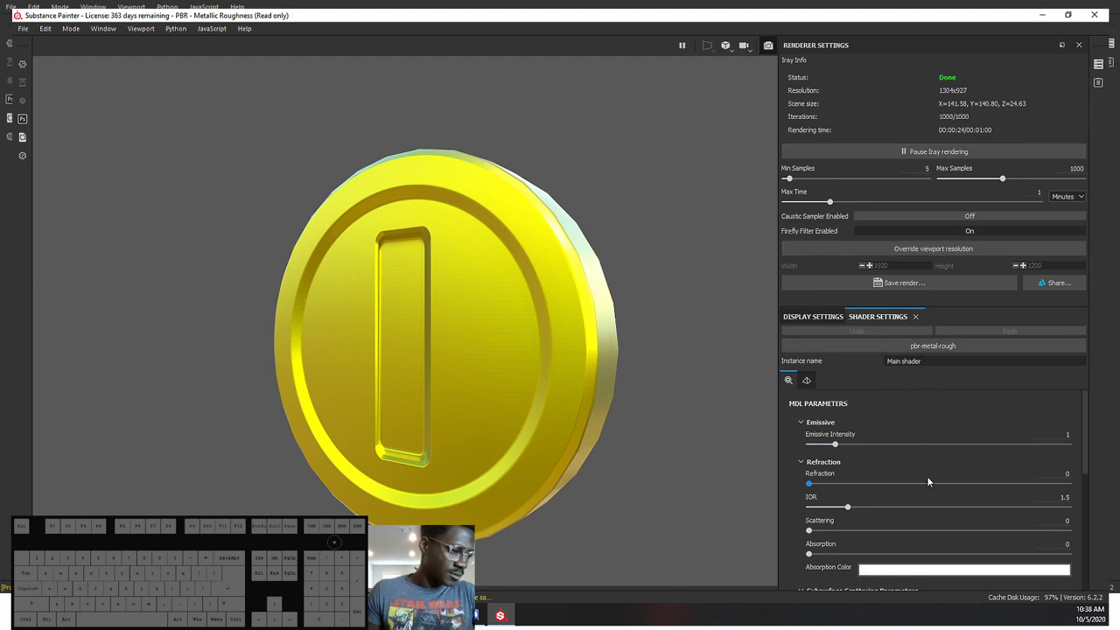
pyautogui.click(842, 468)
pyautogui.click(847, 467)
pyautogui.click(846, 467)
pyautogui.click(845, 464)
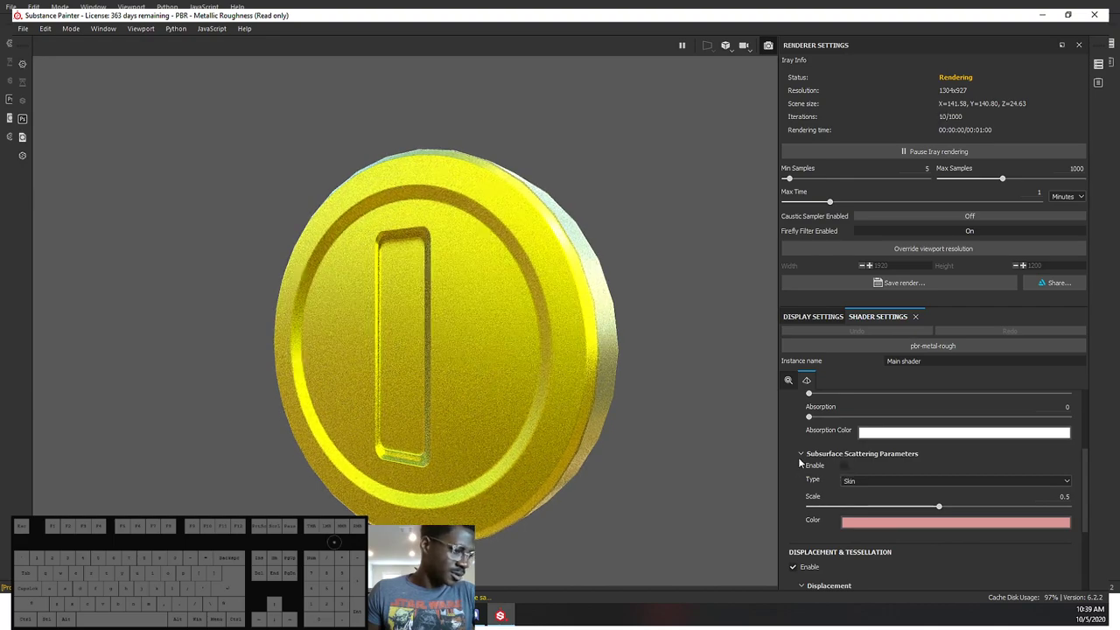
pyautogui.click(864, 485)
pyautogui.click(863, 484)
# Step: Enable tessellation options, then return to the main MDL shader parameters
pyautogui.click(805, 460)
pyautogui.click(796, 463)
pyautogui.click(797, 465)
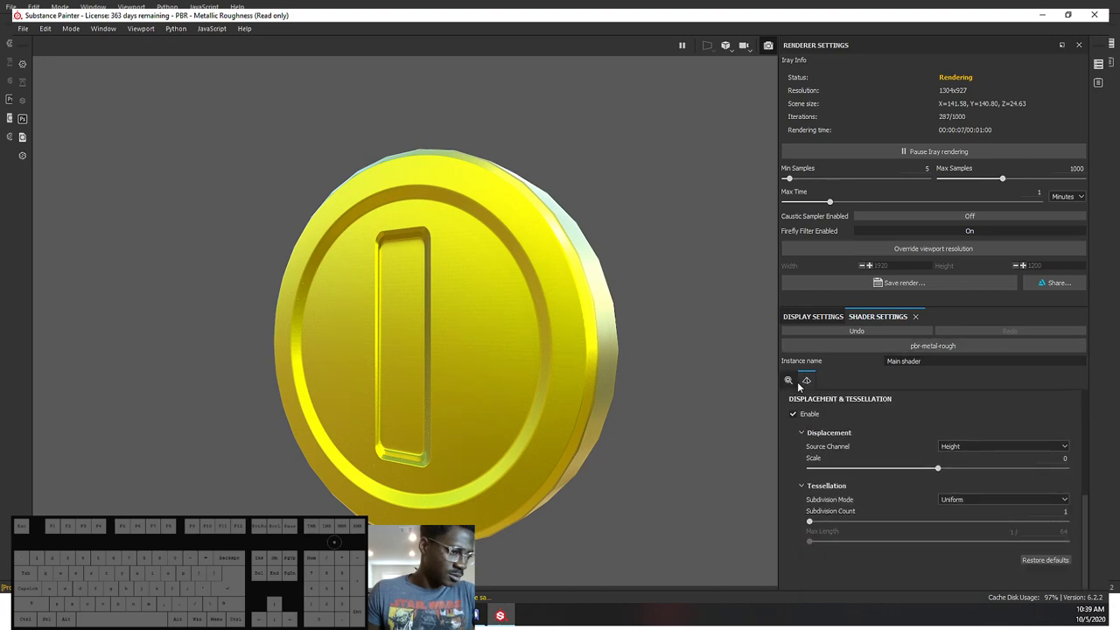
pyautogui.click(796, 384)
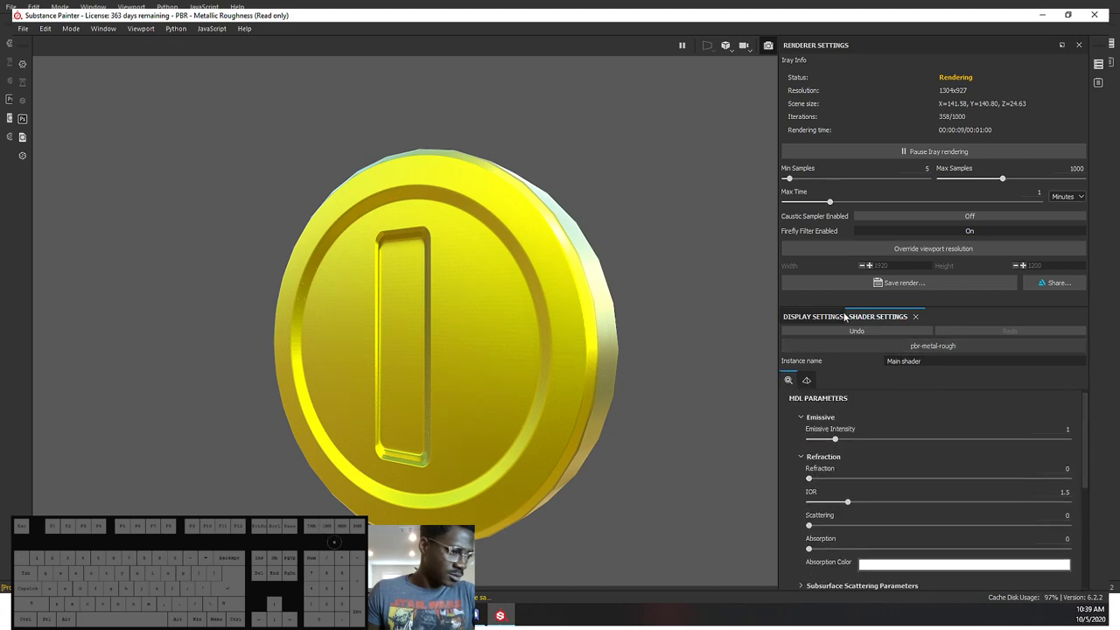
# Step: Lower the environment lighting exposure to 1.08 and let Iray re-render the coin
pyautogui.click(825, 319)
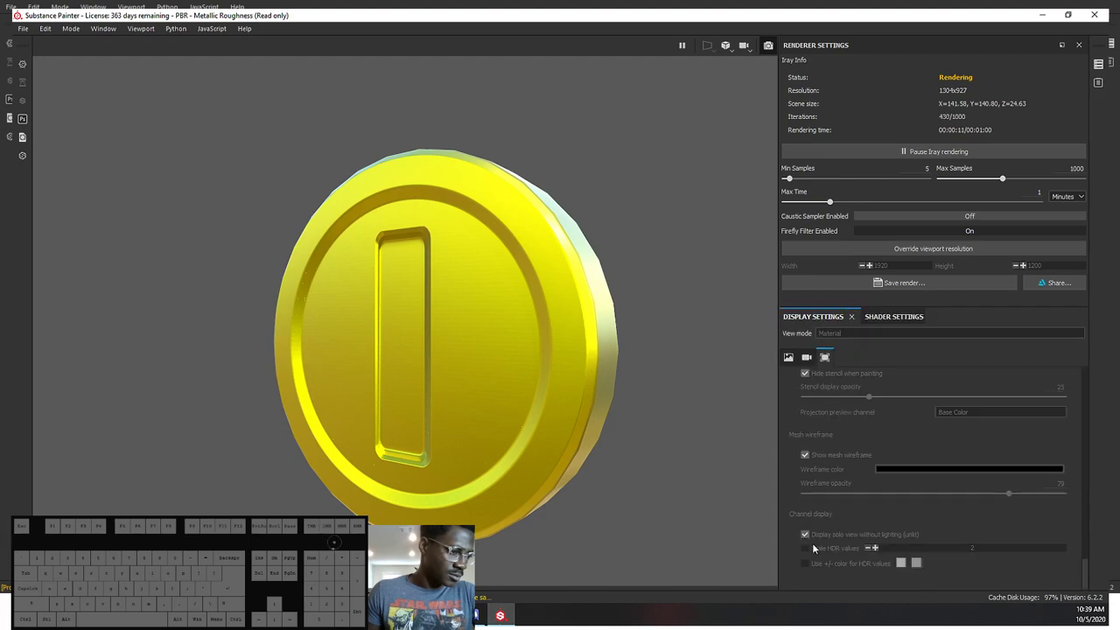
pyautogui.click(809, 533)
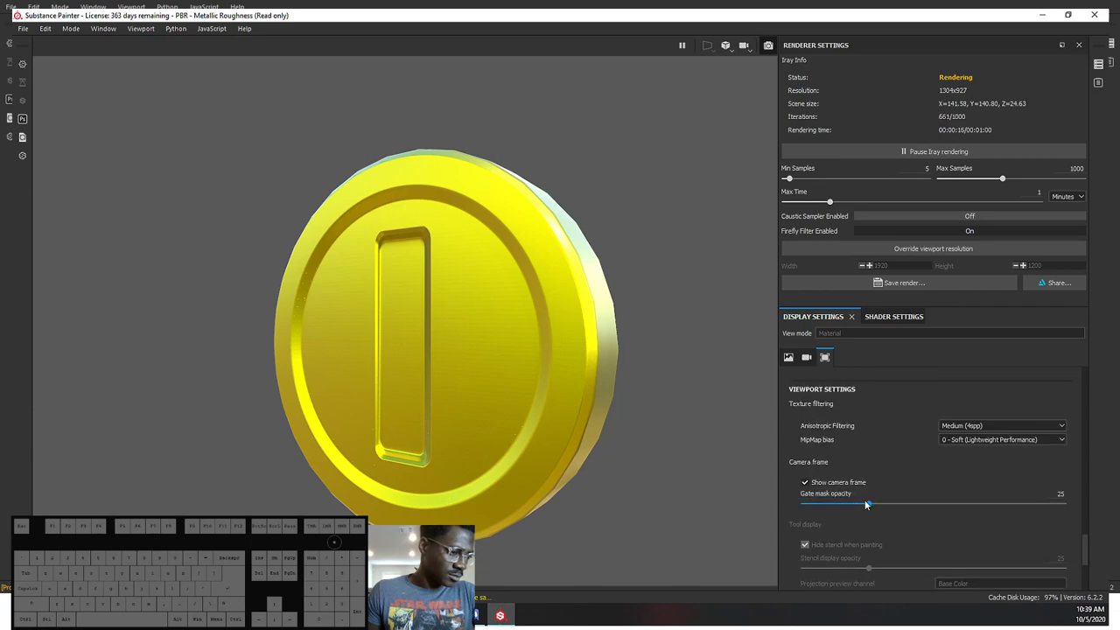
pyautogui.moveTo(868, 501); pyautogui.dragTo(902, 505)
pyautogui.moveTo(914, 504); pyautogui.dragTo(942, 507)
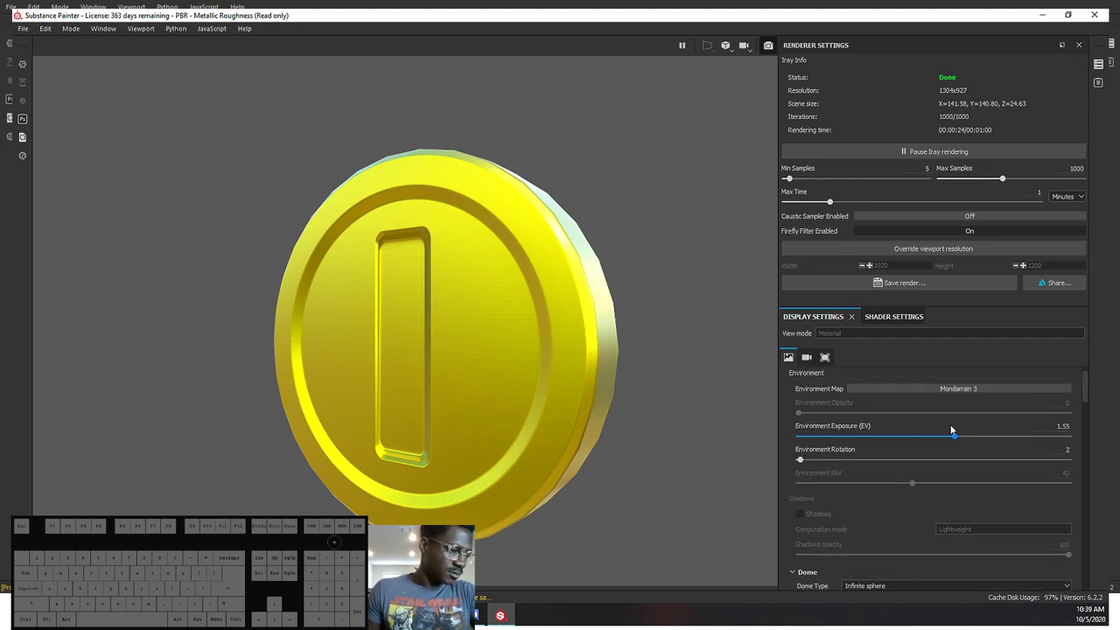
pyautogui.moveTo(958, 439); pyautogui.dragTo(950, 434)
pyautogui.click(747, 52)
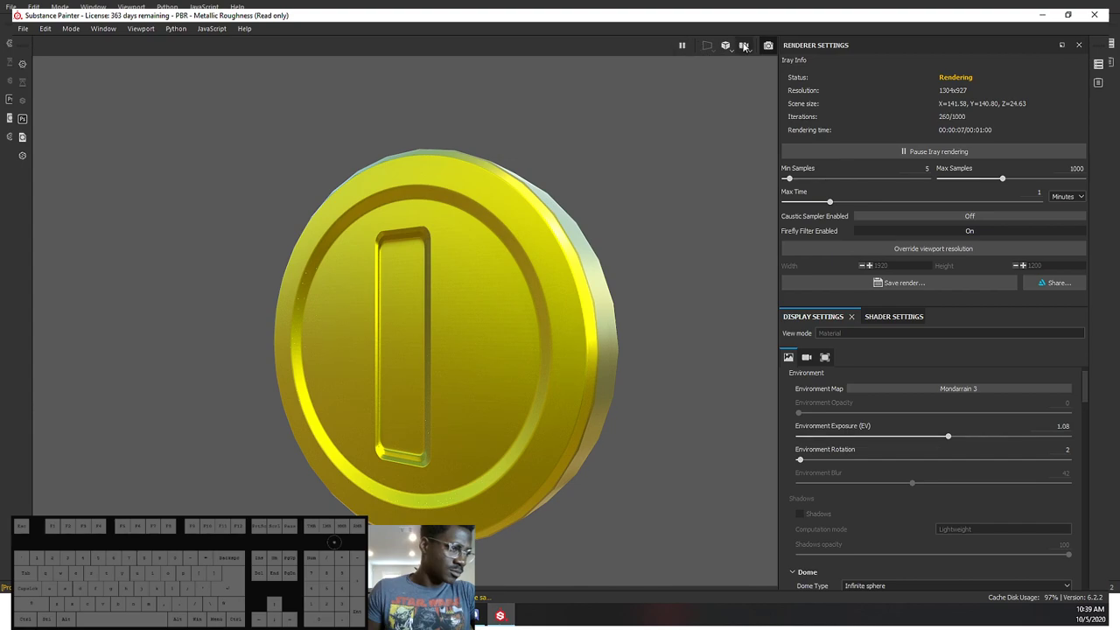
# Step: Return to the textured viewport and activate post effects in Display Settings
pyautogui.click(765, 48)
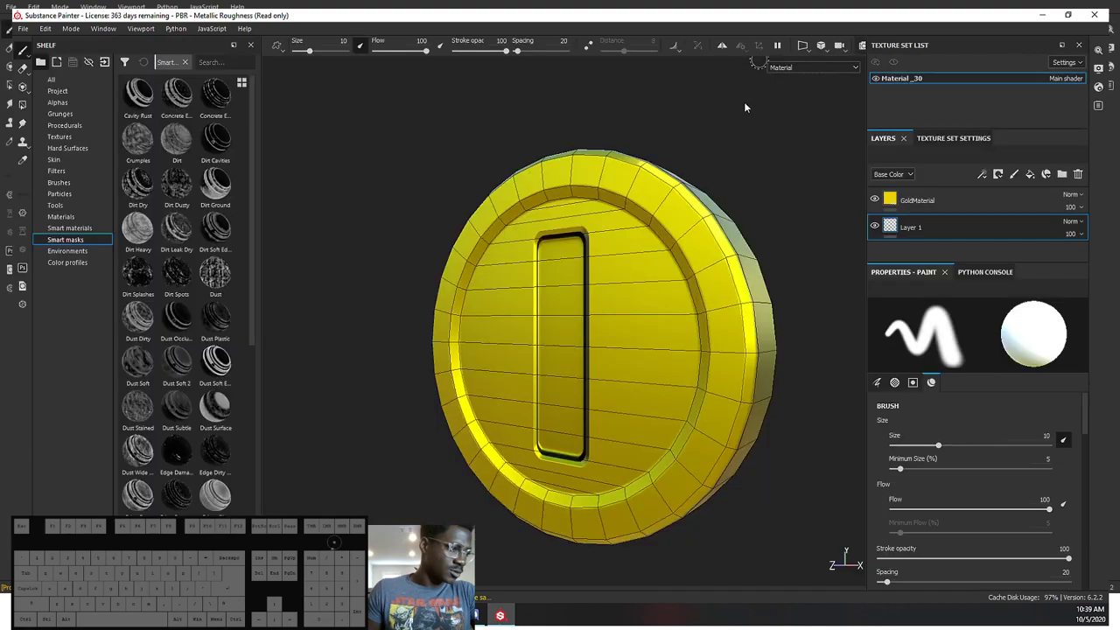
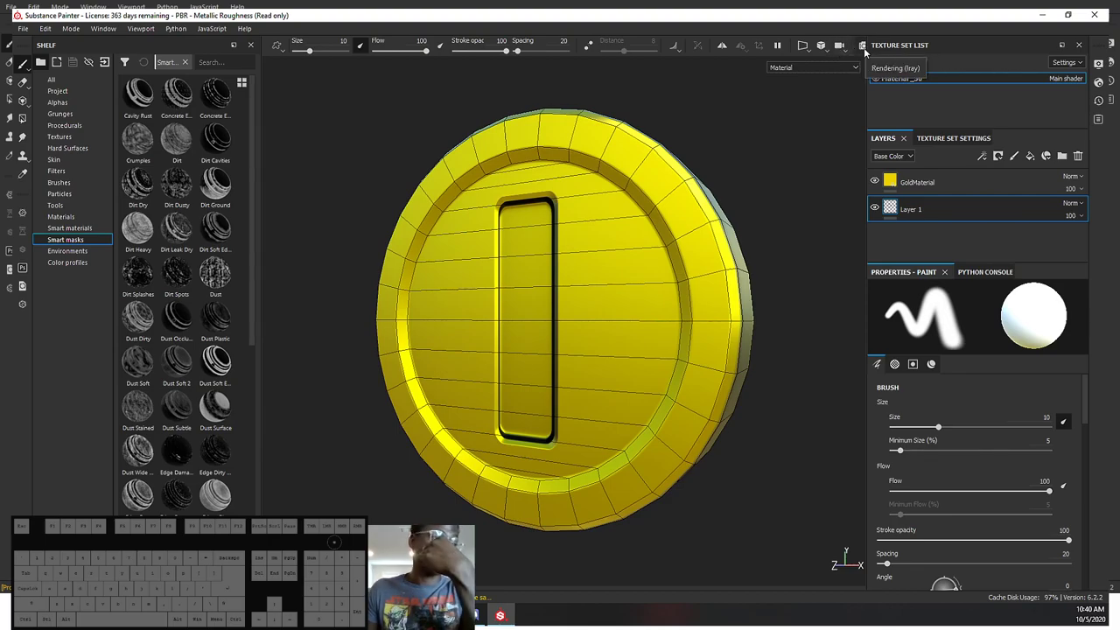
pyautogui.click(1113, 46)
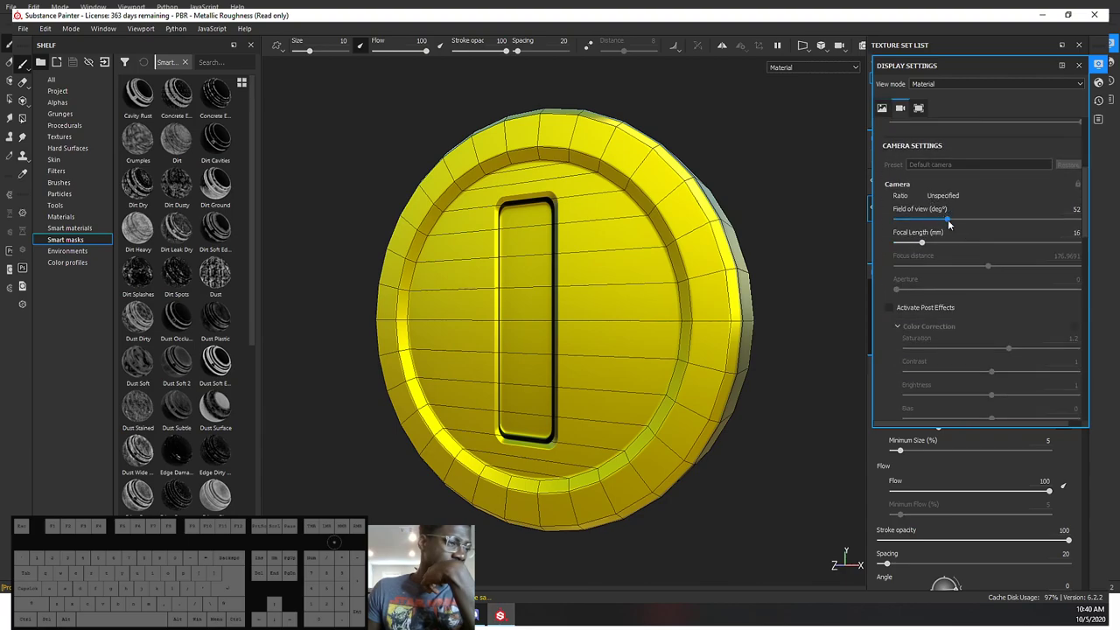
pyautogui.click(899, 239)
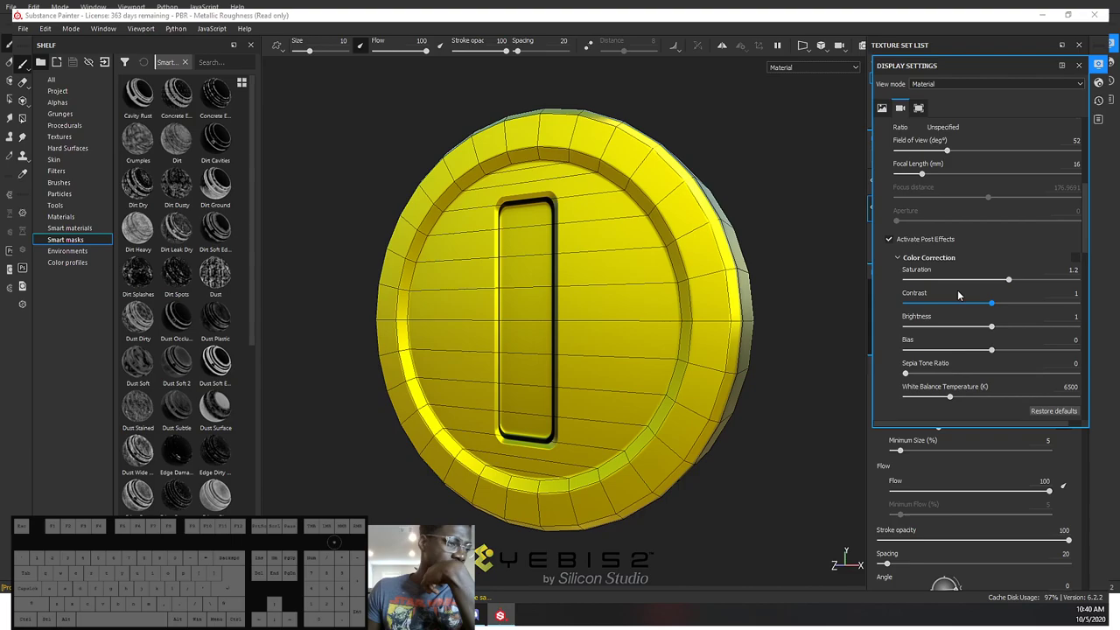
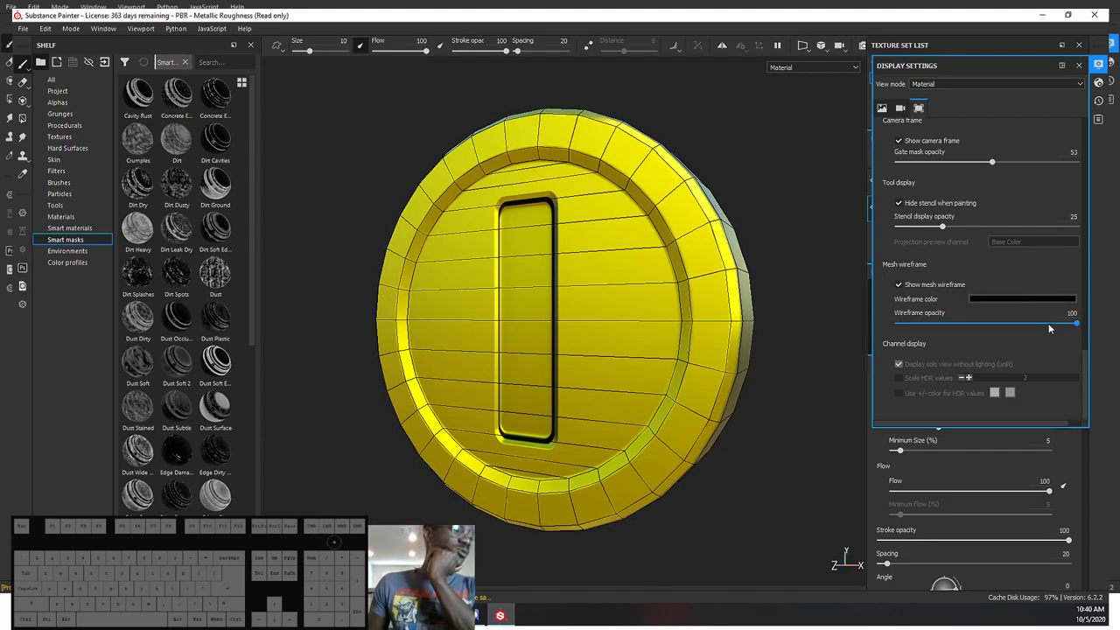
pyautogui.moveTo(1055, 324); pyautogui.dragTo(1033, 340)
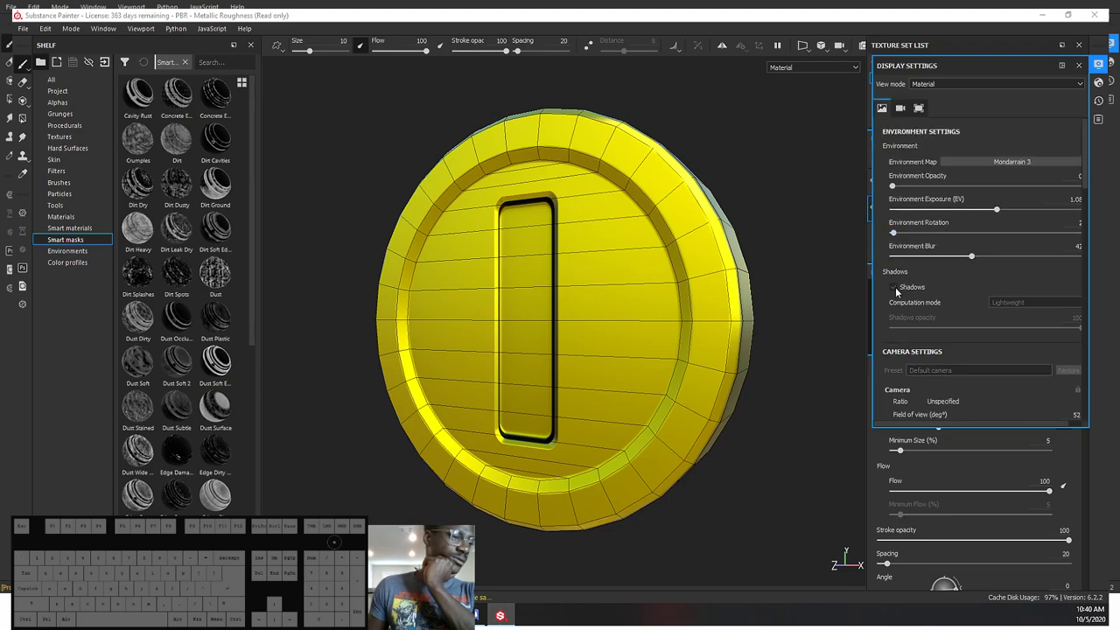
# Step: Enable viewport shadows with Average computation mode
pyautogui.click(899, 292)
pyautogui.click(898, 291)
pyautogui.click(899, 291)
pyautogui.click(1048, 303)
pyautogui.click(1018, 322)
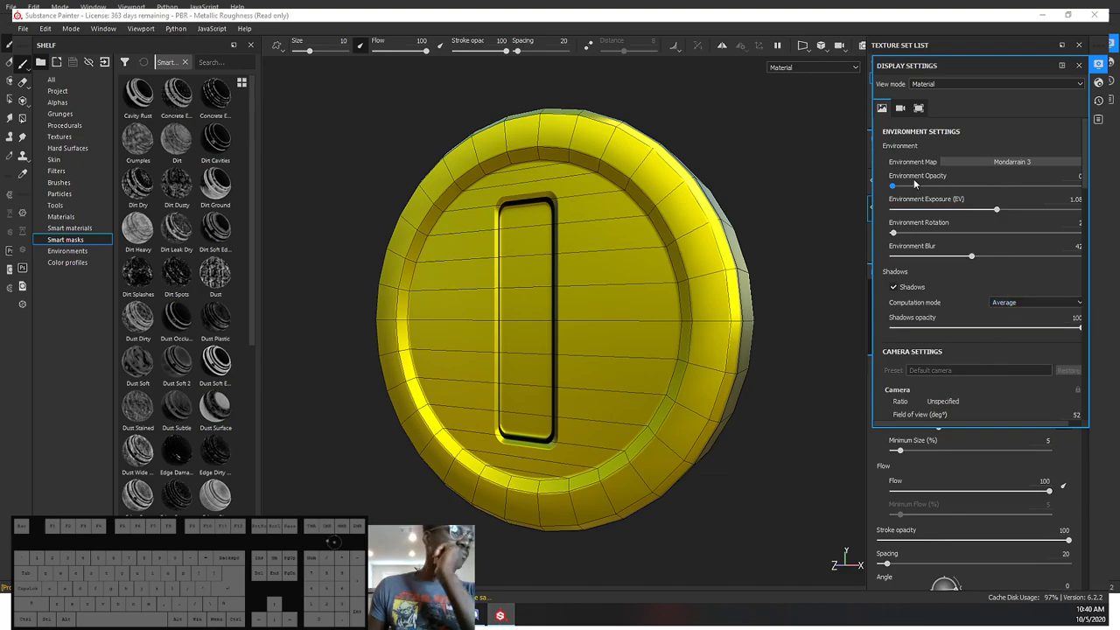
# Step: Switch the Display Settings panel to the camera and post effect settings
pyautogui.click(903, 110)
pyautogui.click(922, 108)
pyautogui.click(894, 112)
pyautogui.click(900, 106)
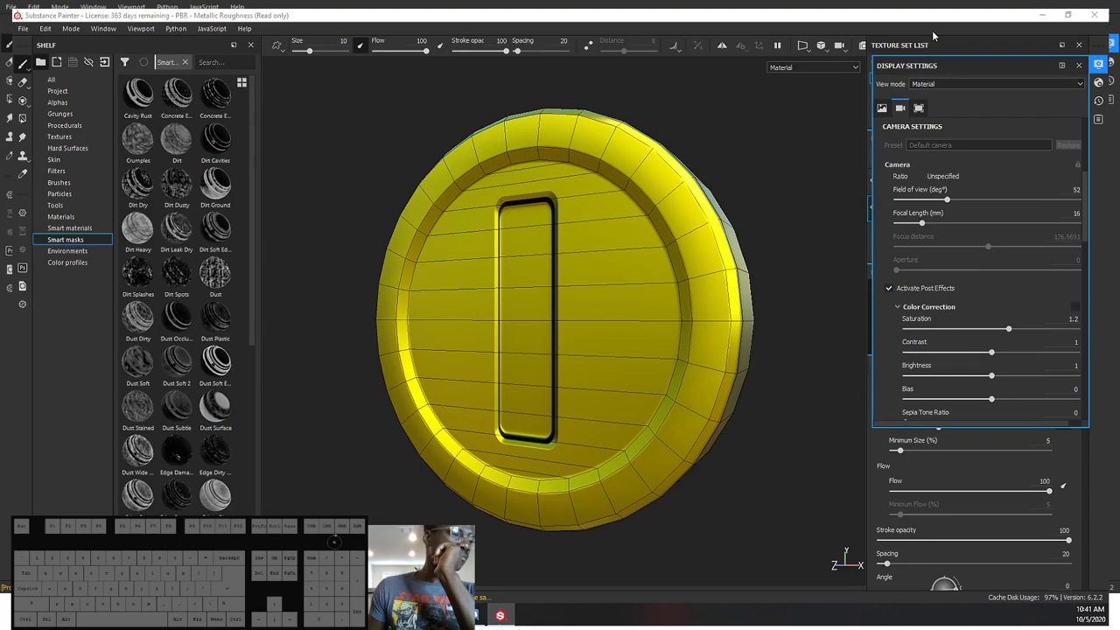
# Step: Start an Iray render preview, pause it and adjust its render settings
pyautogui.doubleClick(861, 43)
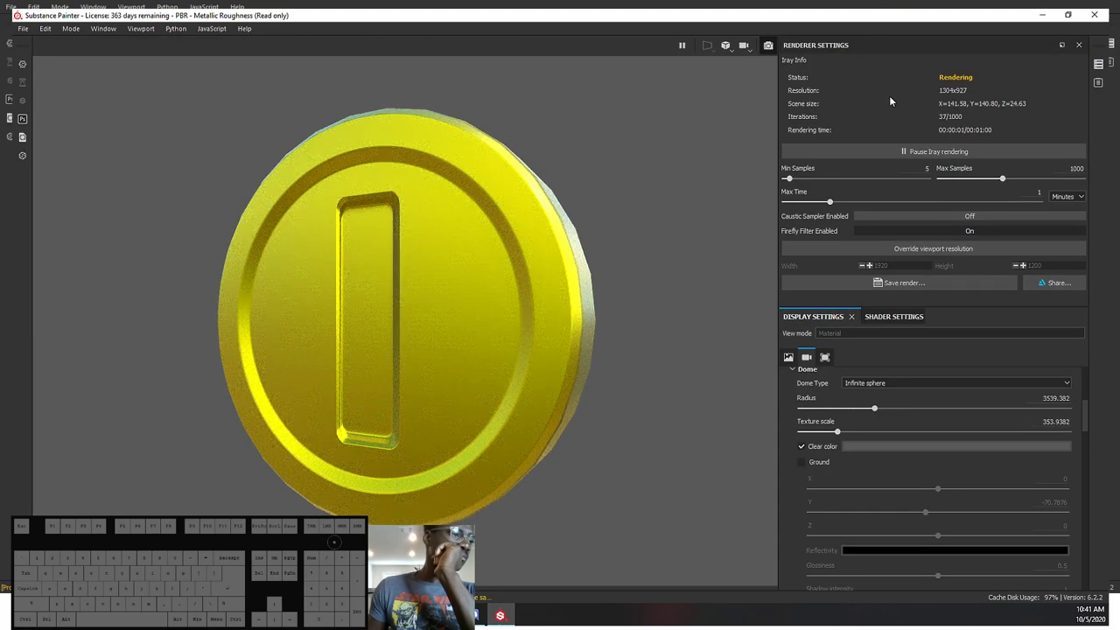
pyautogui.click(915, 154)
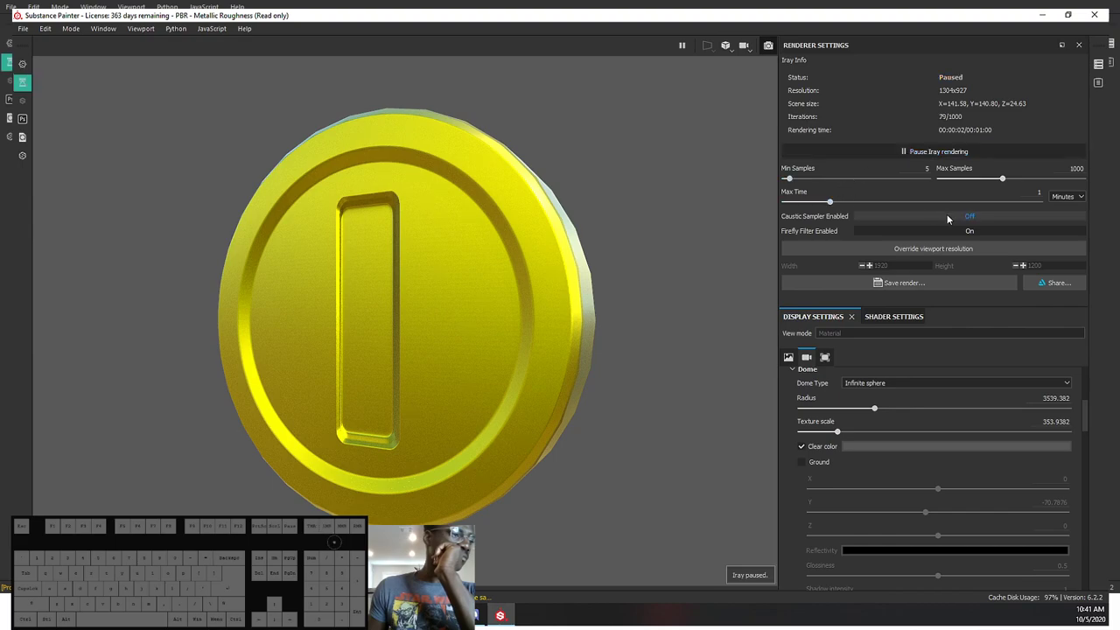
pyautogui.click(936, 237)
pyautogui.click(938, 228)
pyautogui.click(944, 221)
pyautogui.click(944, 221)
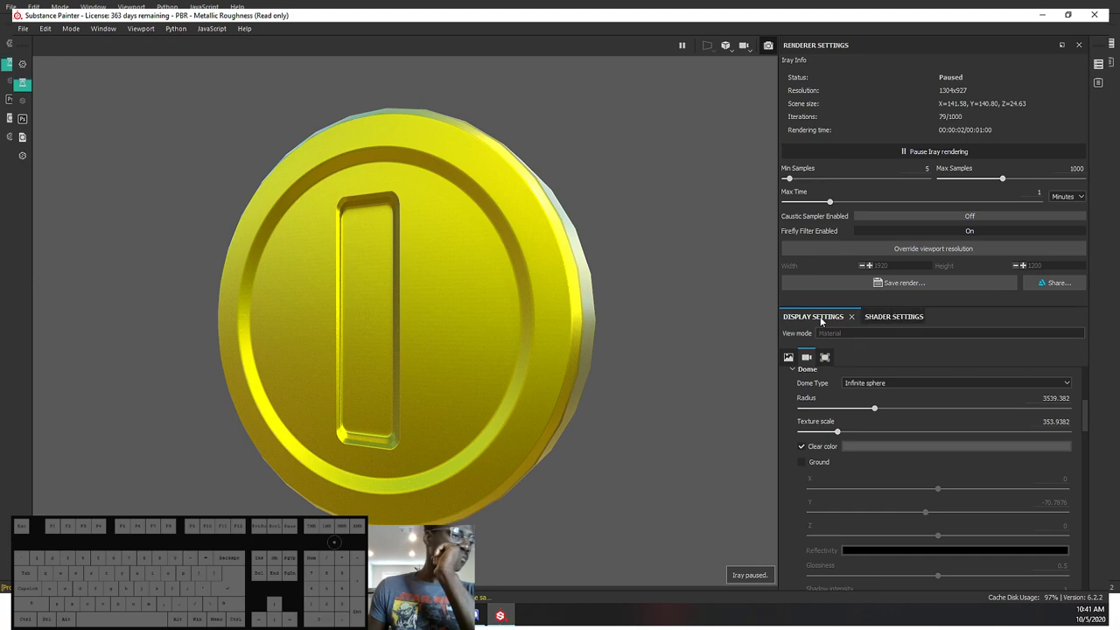
# Step: Switch between the Iray view and the regular textured viewport, ending in the painting view
pyautogui.click(770, 42)
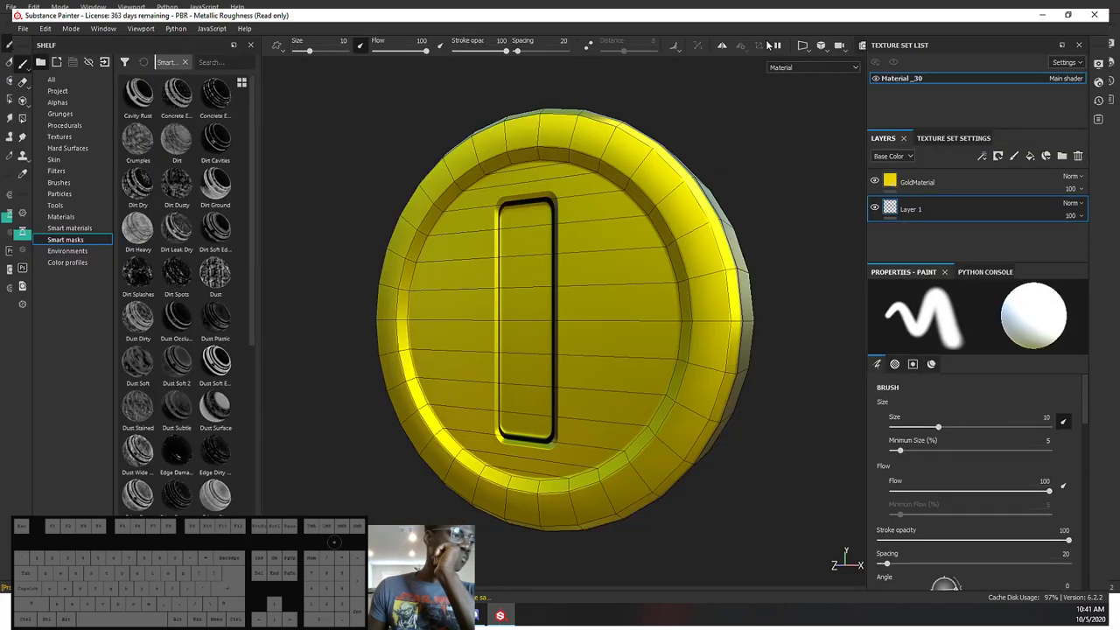
pyautogui.click(863, 52)
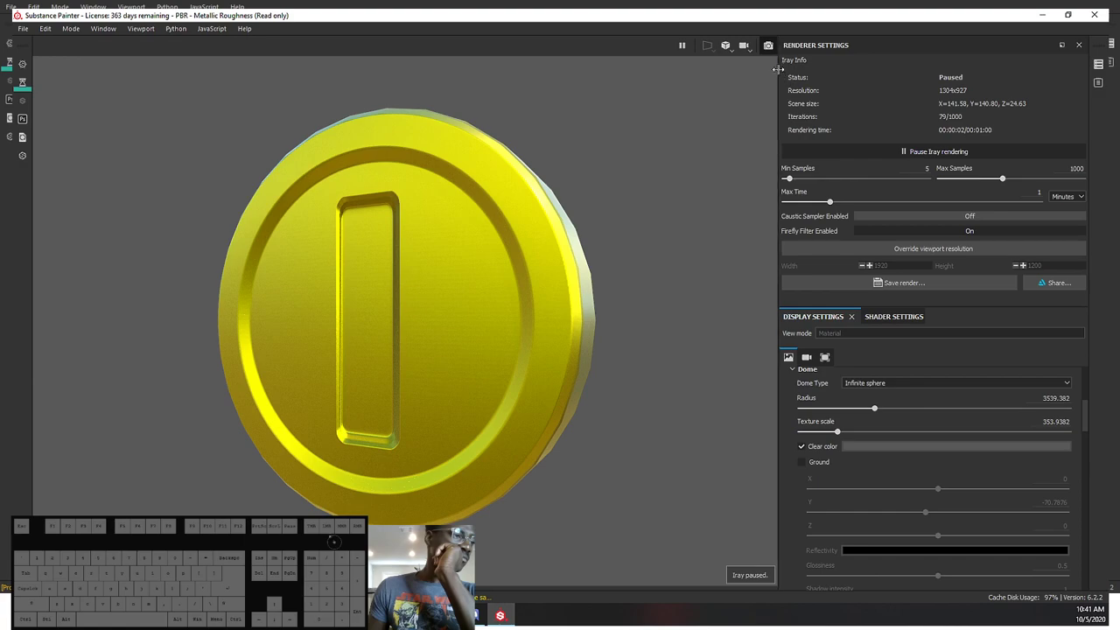
pyautogui.click(776, 47)
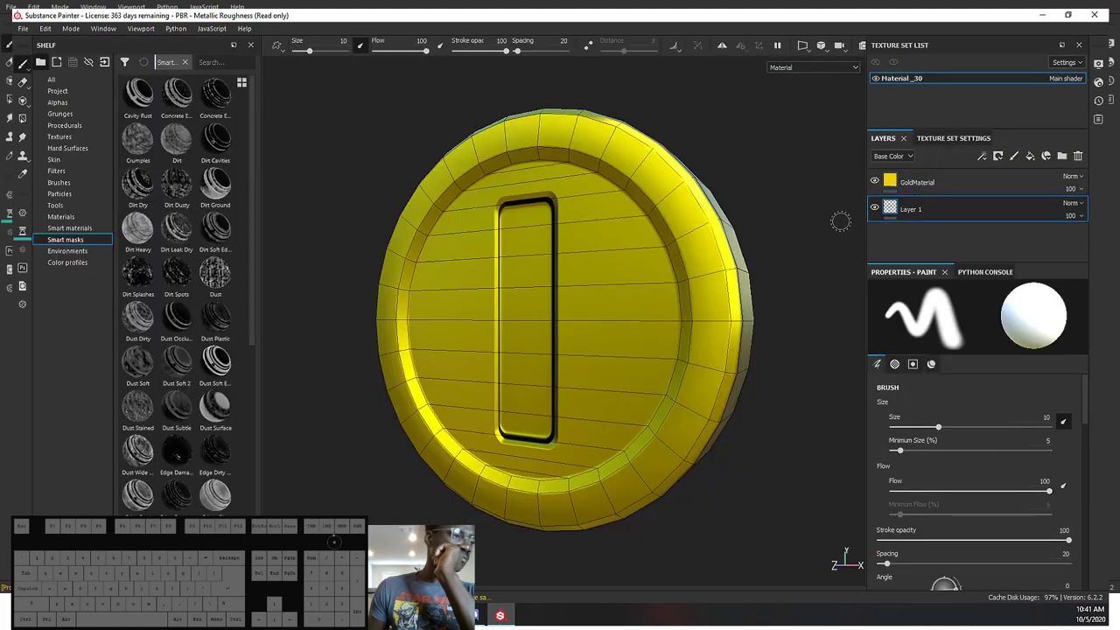
# Step: Enable color correction with saturation 1.08, contrast 0.99 and brightness 1.26
pyautogui.click(1092, 65)
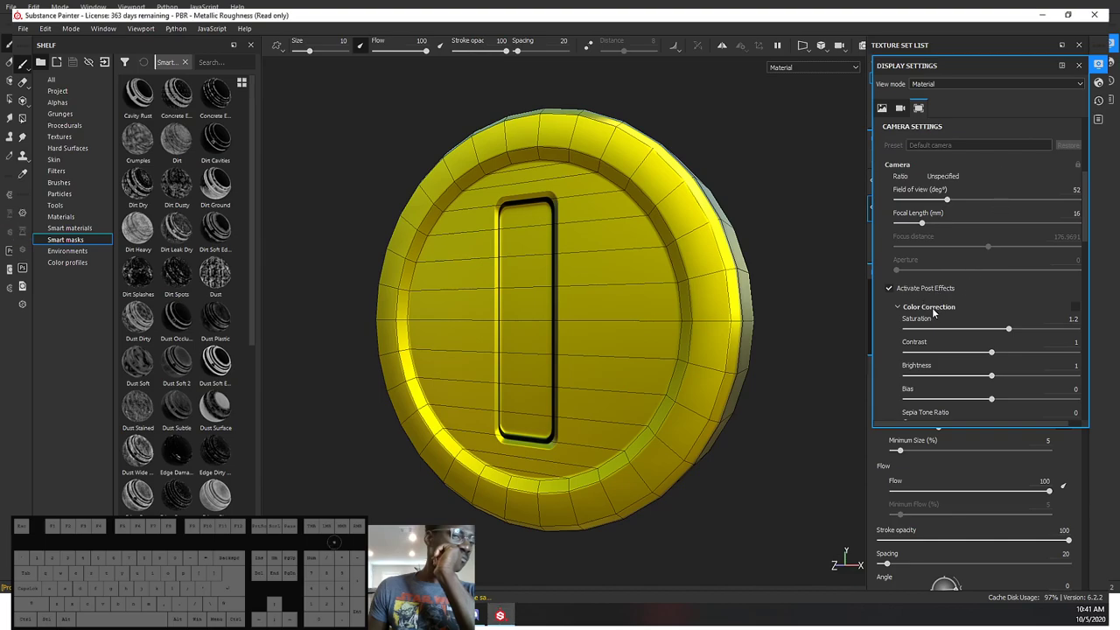
pyautogui.moveTo(998, 287); pyautogui.dragTo(991, 281)
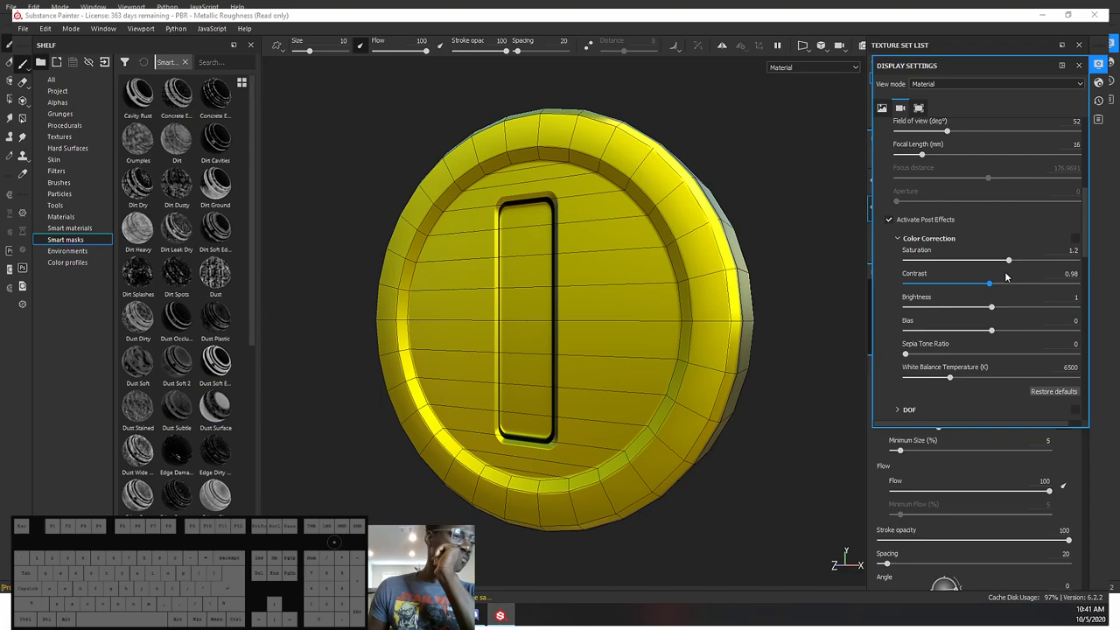
pyautogui.click(1080, 239)
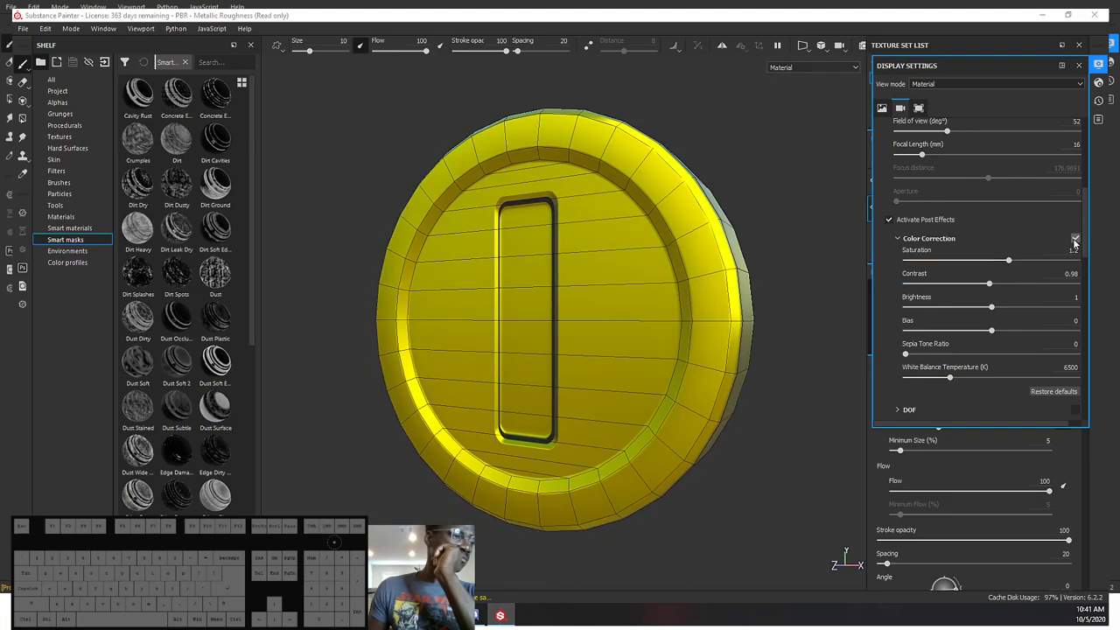
pyautogui.moveTo(993, 288); pyautogui.dragTo(991, 289)
pyautogui.moveTo(1011, 263); pyautogui.dragTo(999, 273)
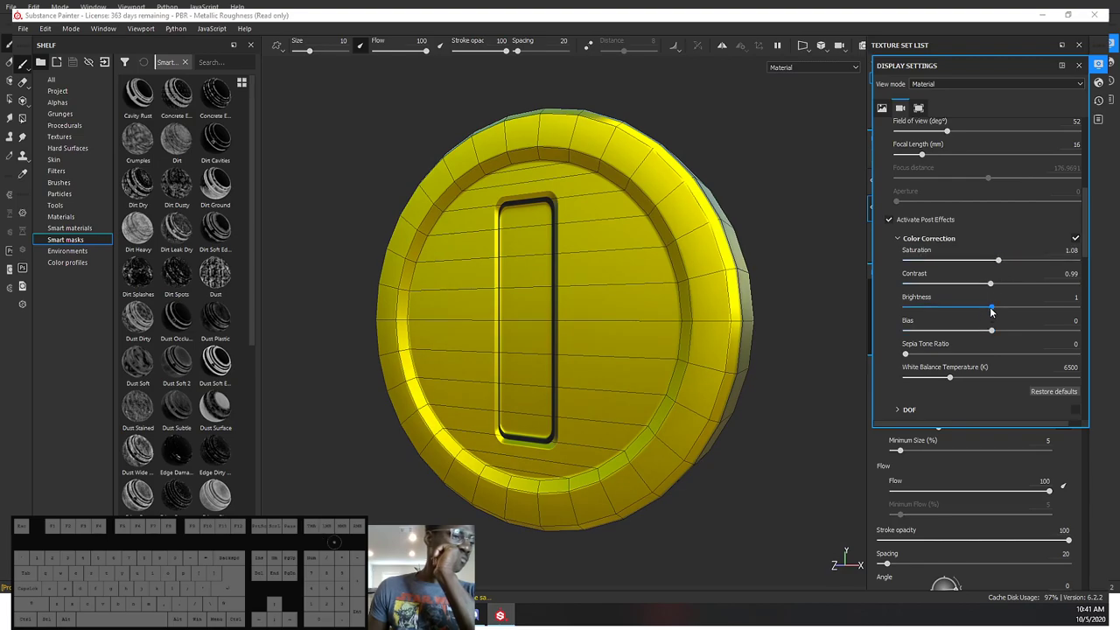
pyautogui.moveTo(993, 307); pyautogui.dragTo(1016, 300)
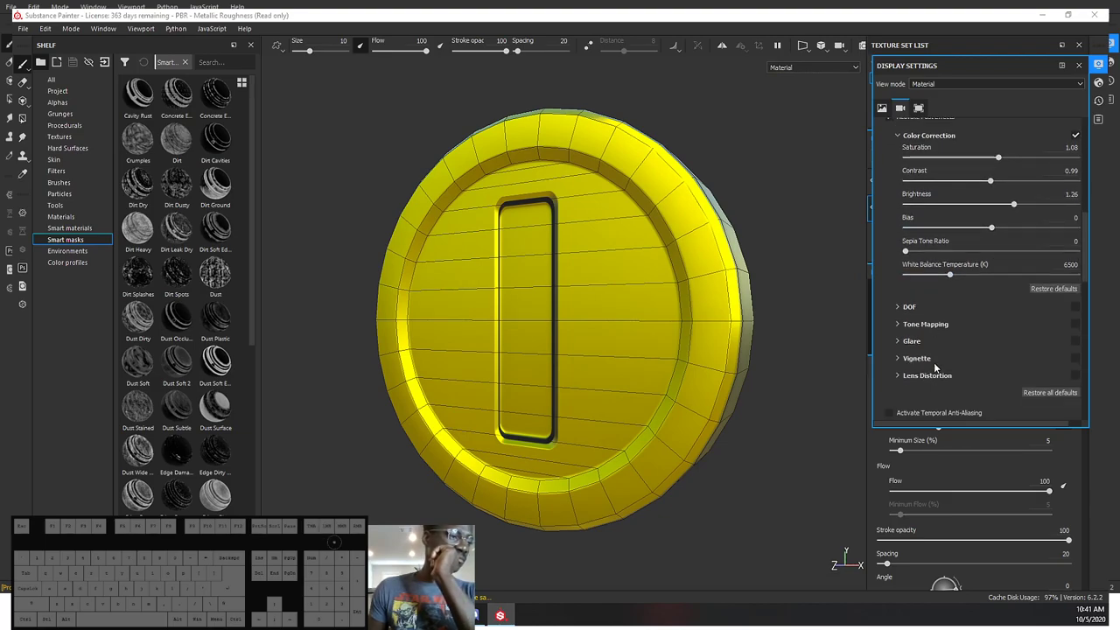
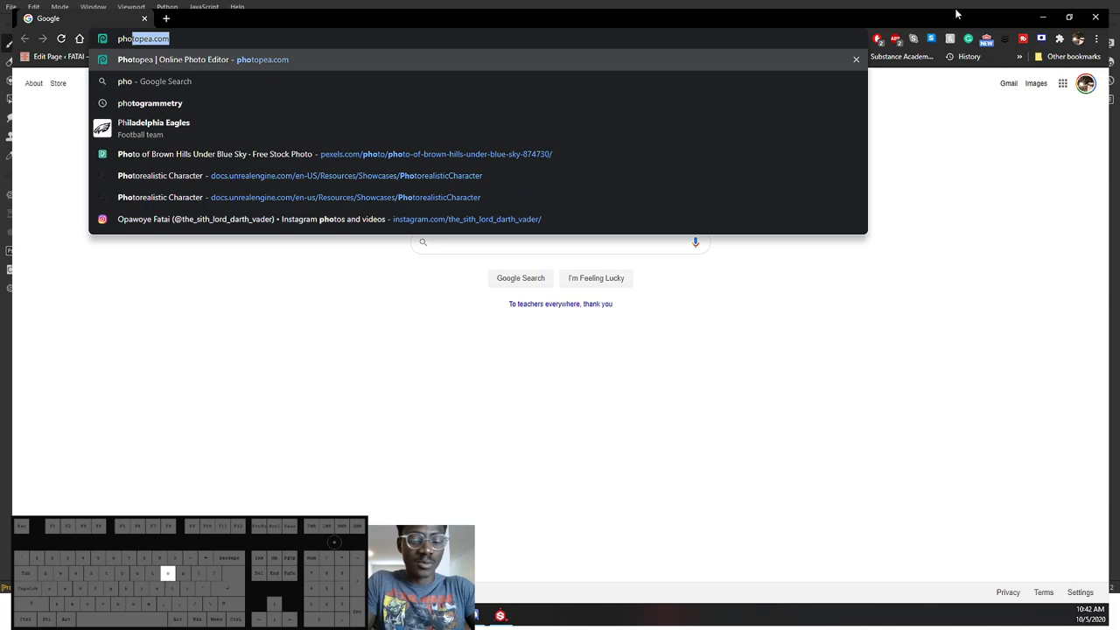
# Step: Load photopea.com in Chrome
pyautogui.press('Return')
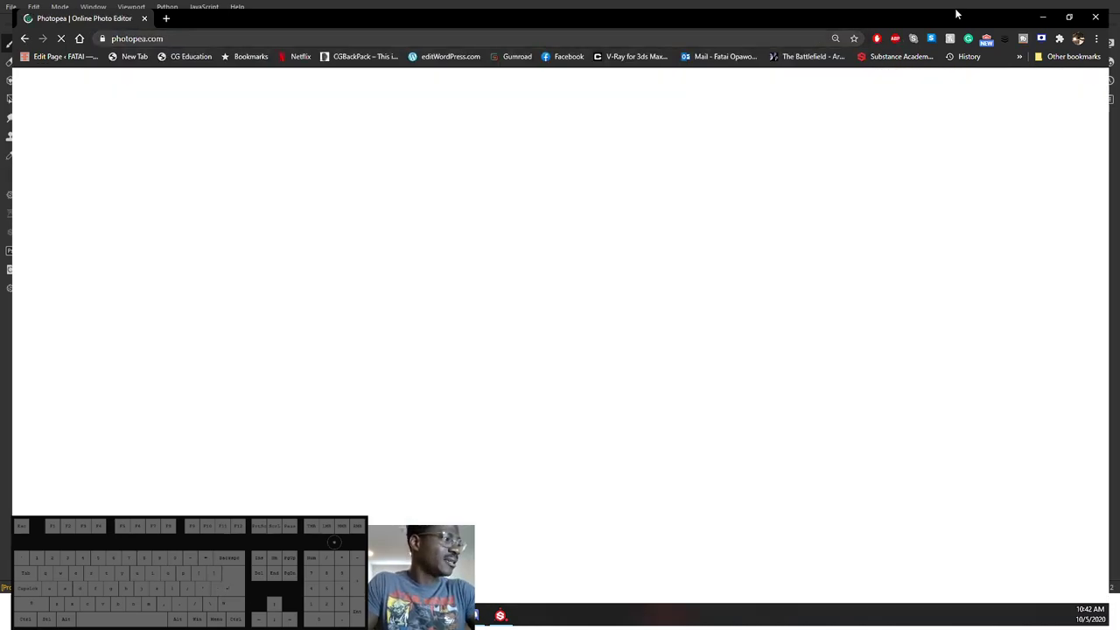
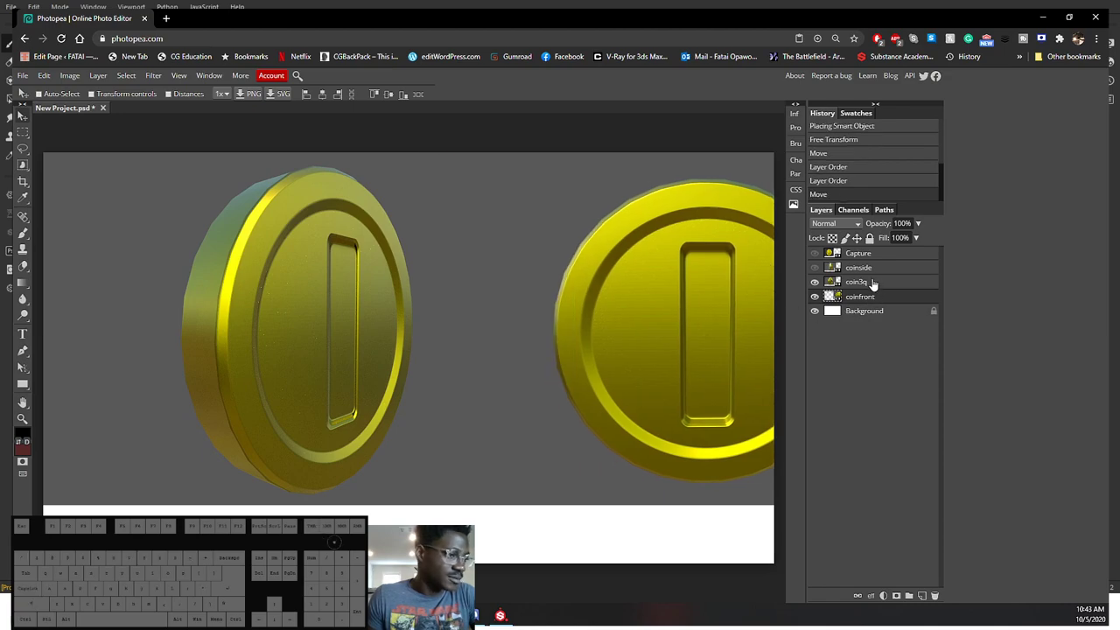
# Step: Show only the coinside layer, distribute equal gaps and mask it to a rectangular selection
pyautogui.click(875, 276)
pyautogui.click(820, 272)
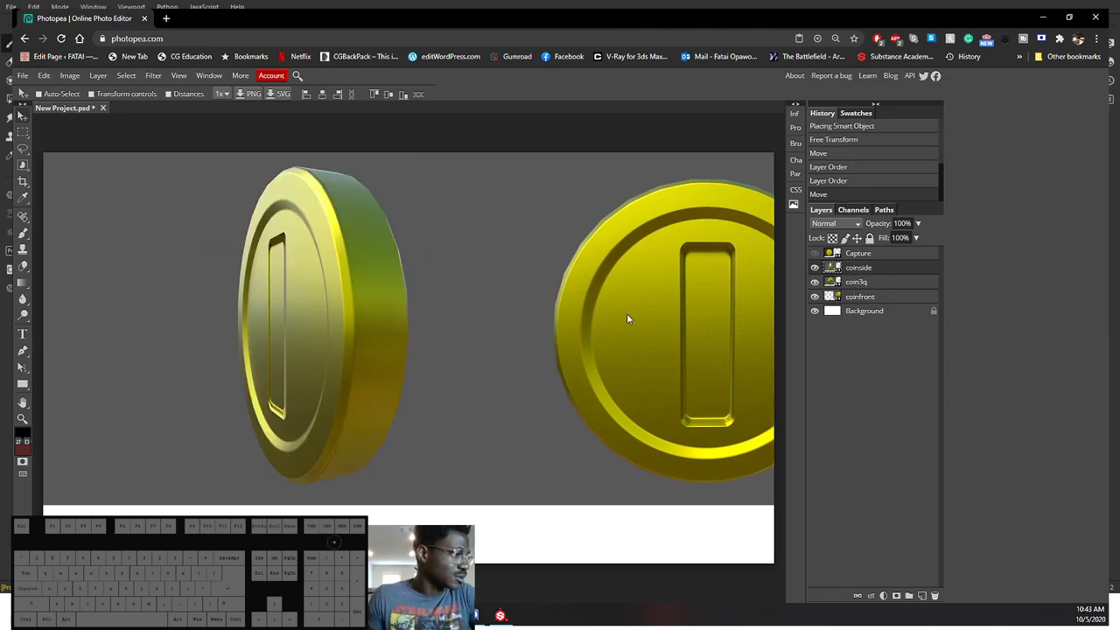
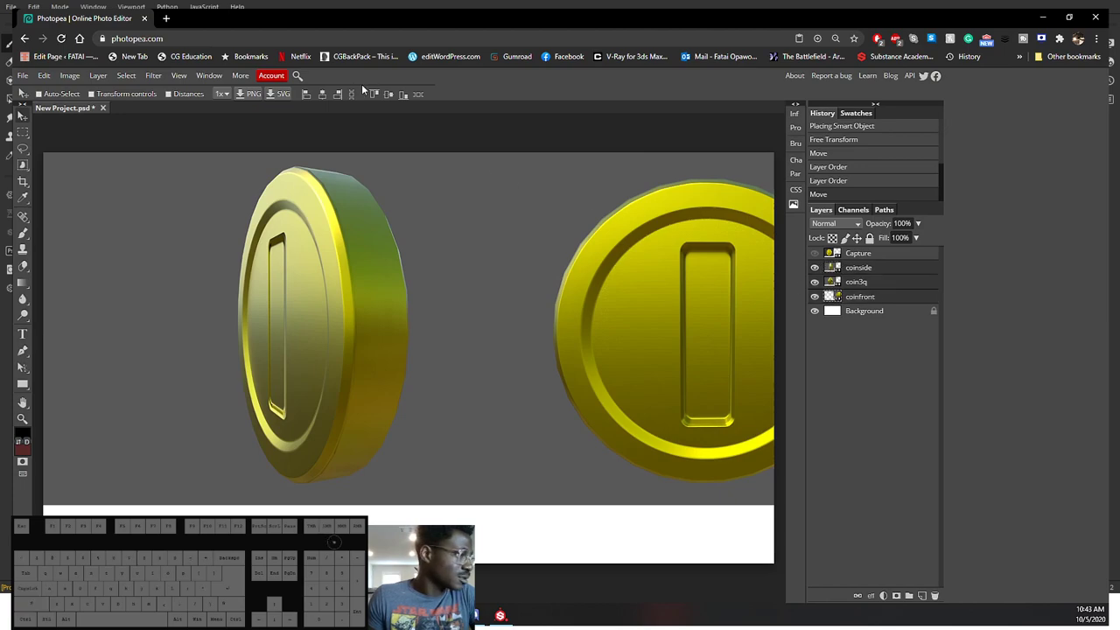
pyautogui.click(425, 101)
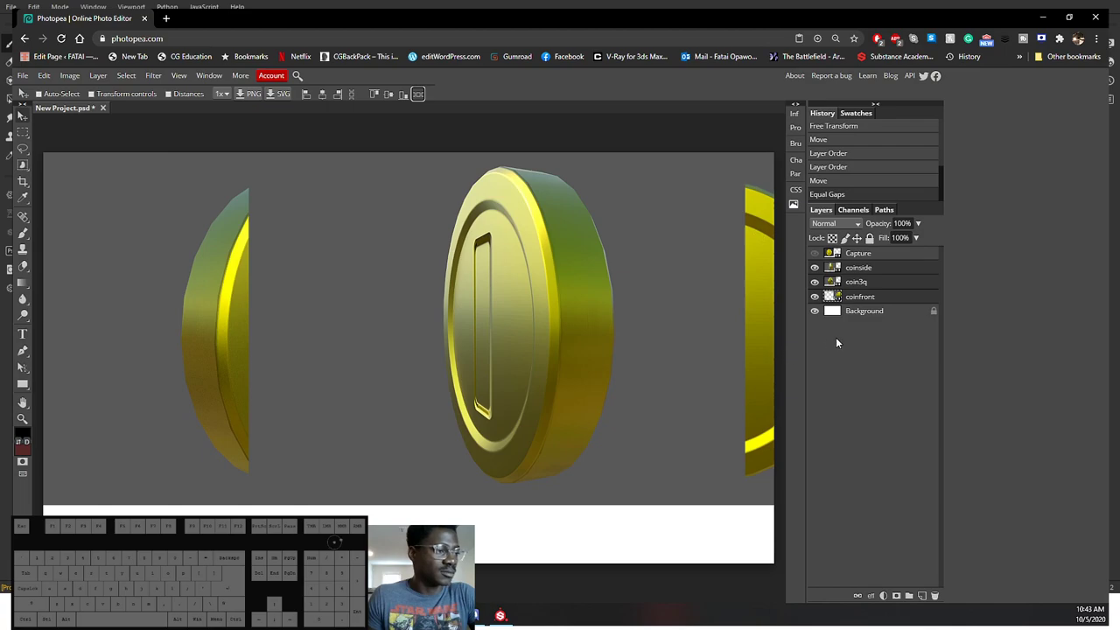
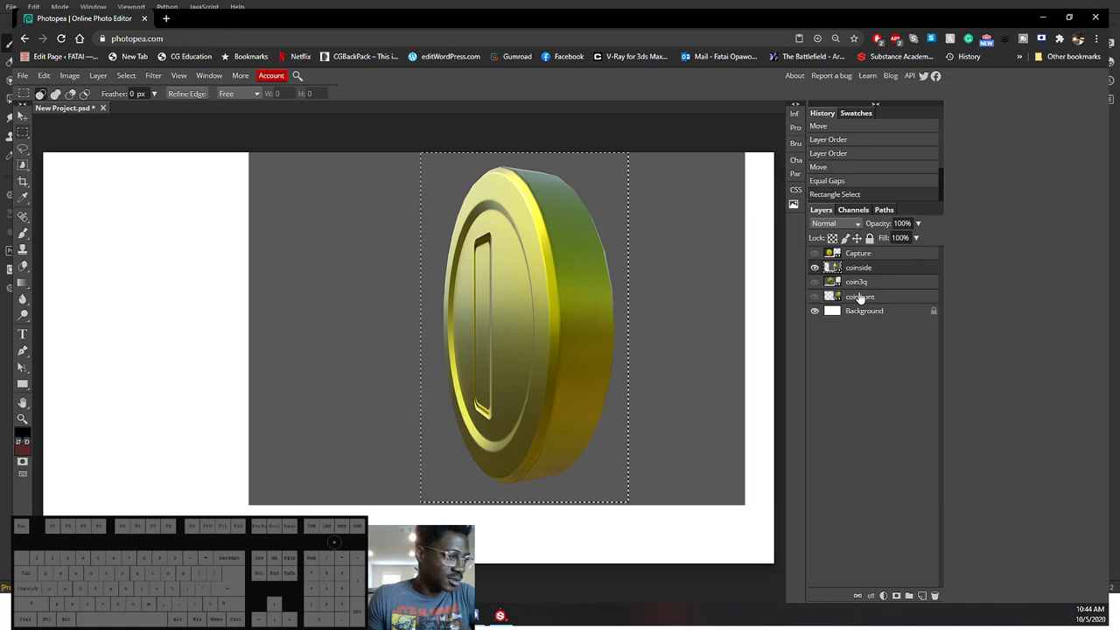
pyautogui.click(896, 598)
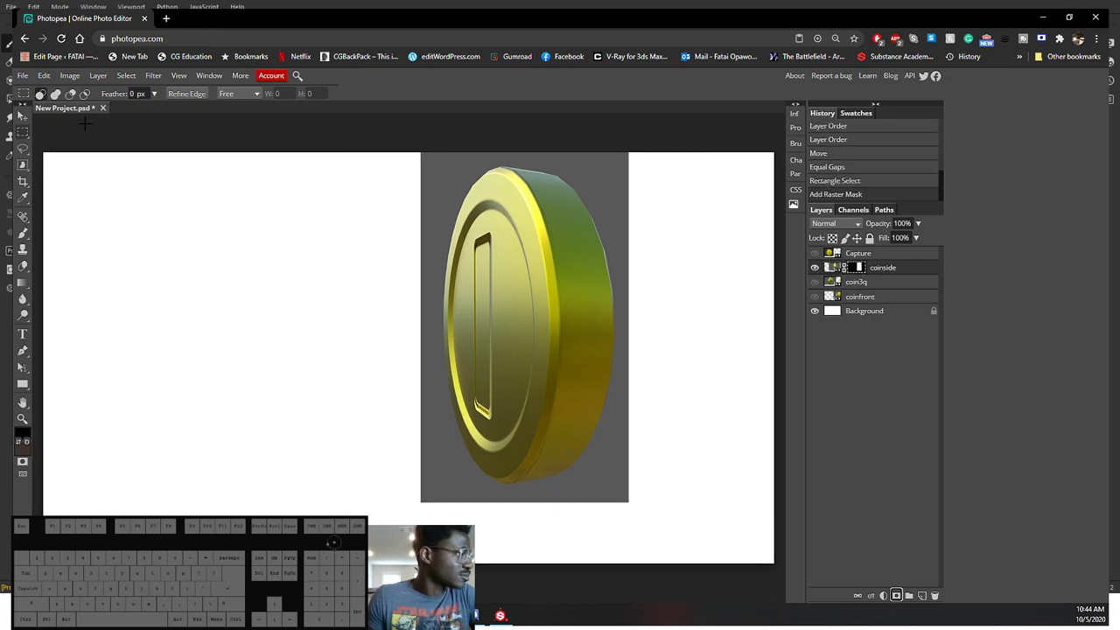
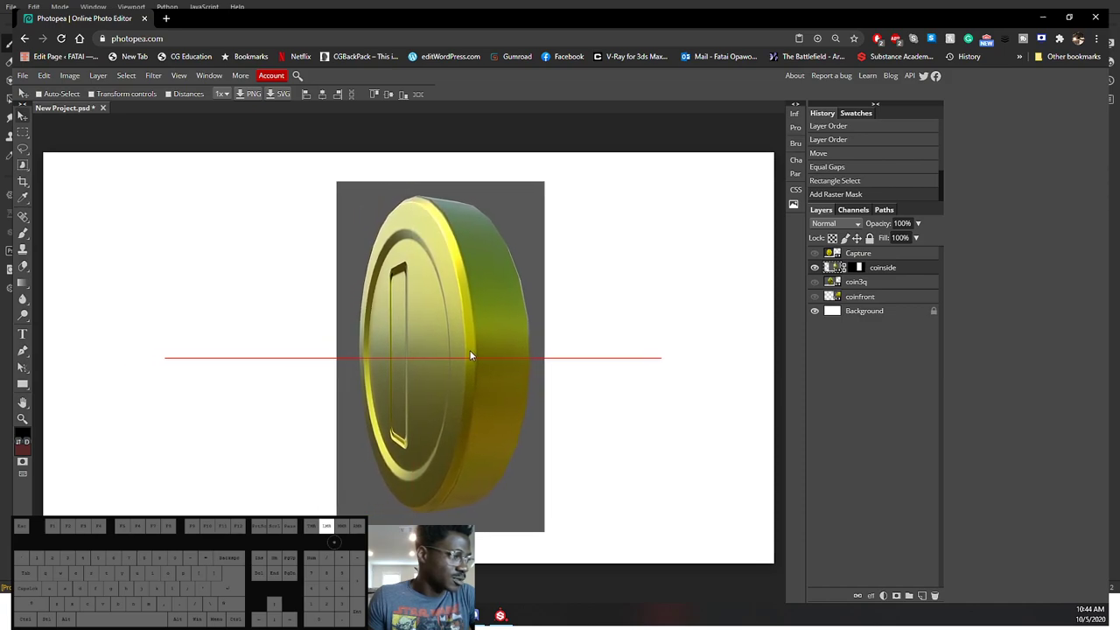
# Step: Show coin3q instead of coinside and mask it to a rectangular selection around the coin
pyautogui.click(21, 111)
pyautogui.click(21, 111)
pyautogui.click(20, 89)
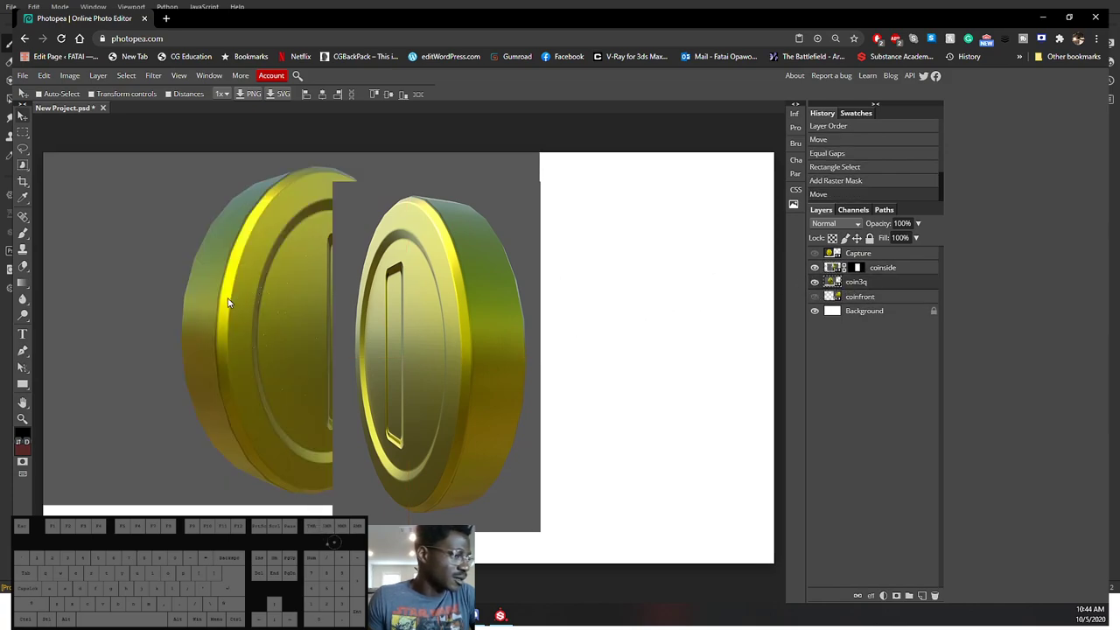
pyautogui.click(21, 111)
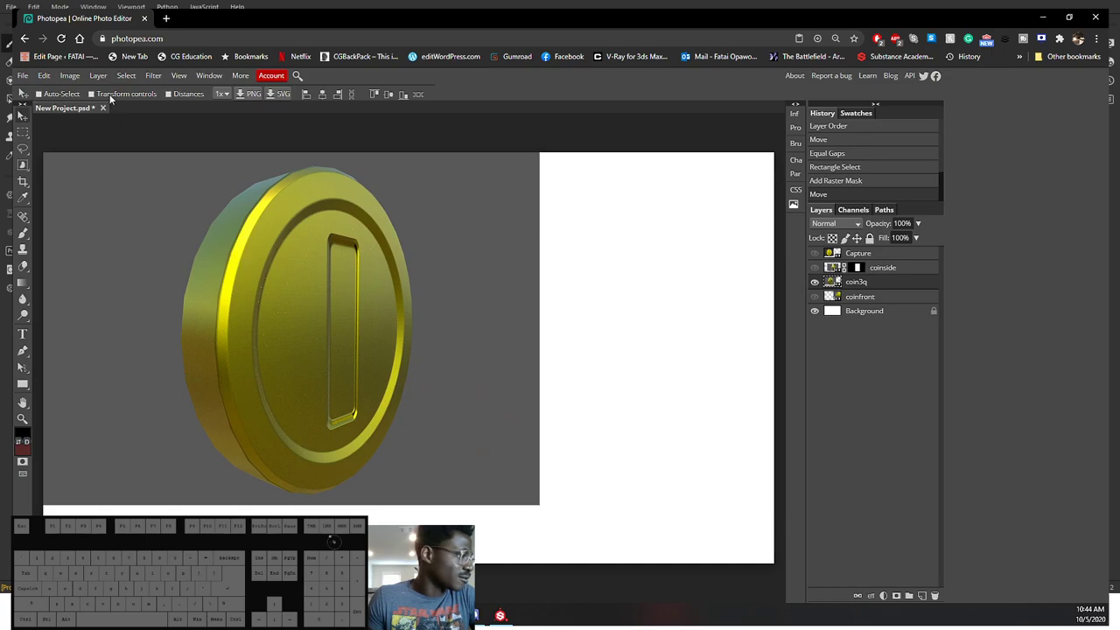
pyautogui.click(27, 133)
pyautogui.click(21, 114)
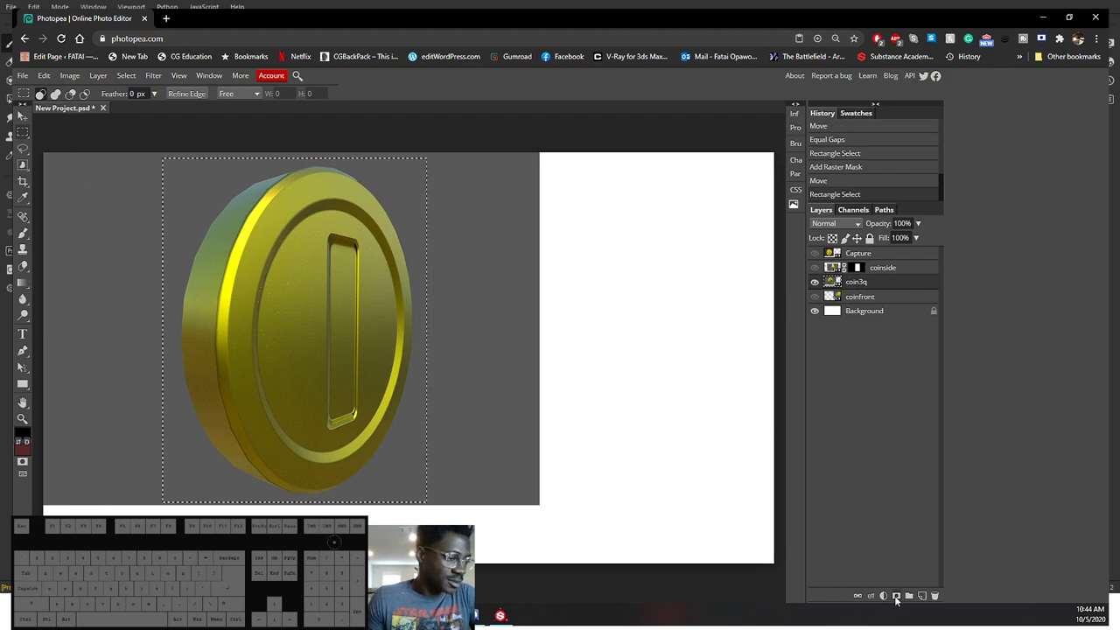
pyautogui.click(21, 111)
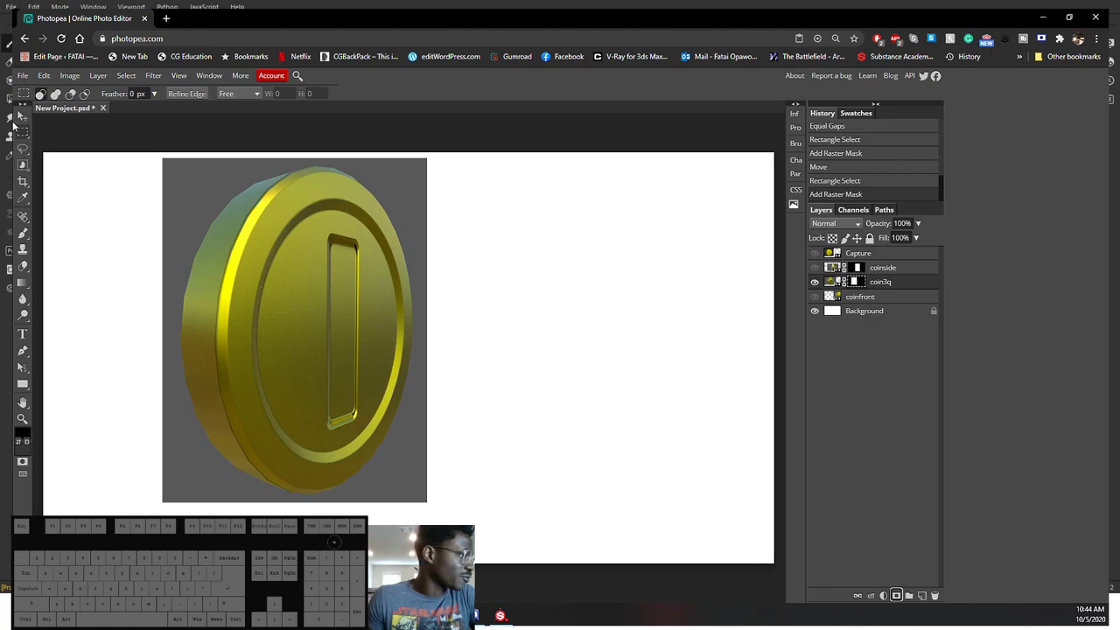
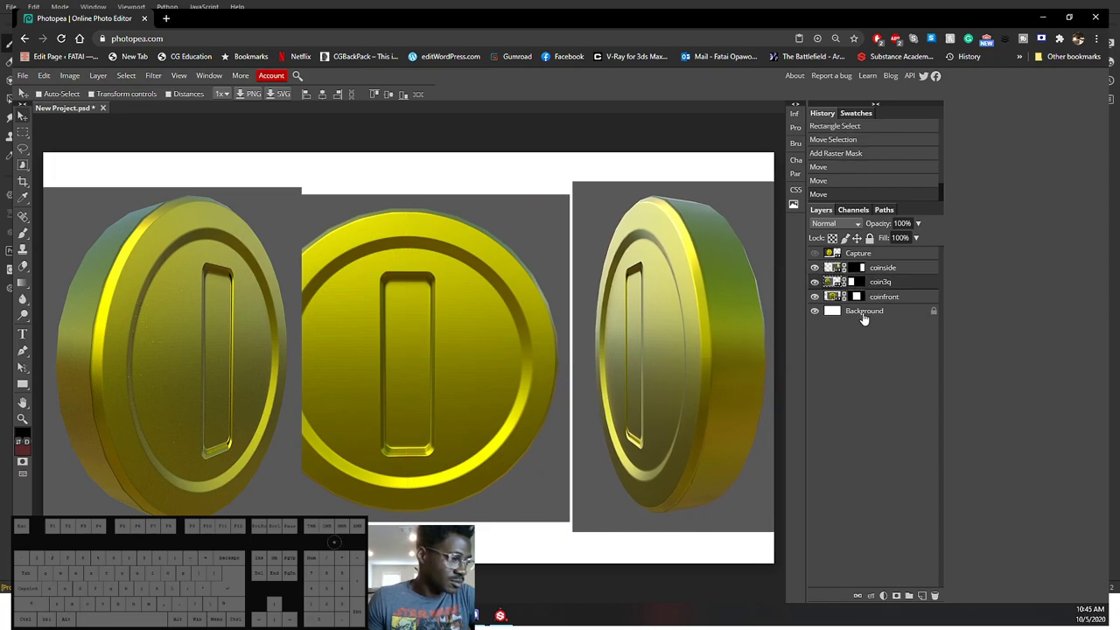
# Step: Move the coinfront layer to the top of the stack above coinside and coin3q
pyautogui.click(554, 320)
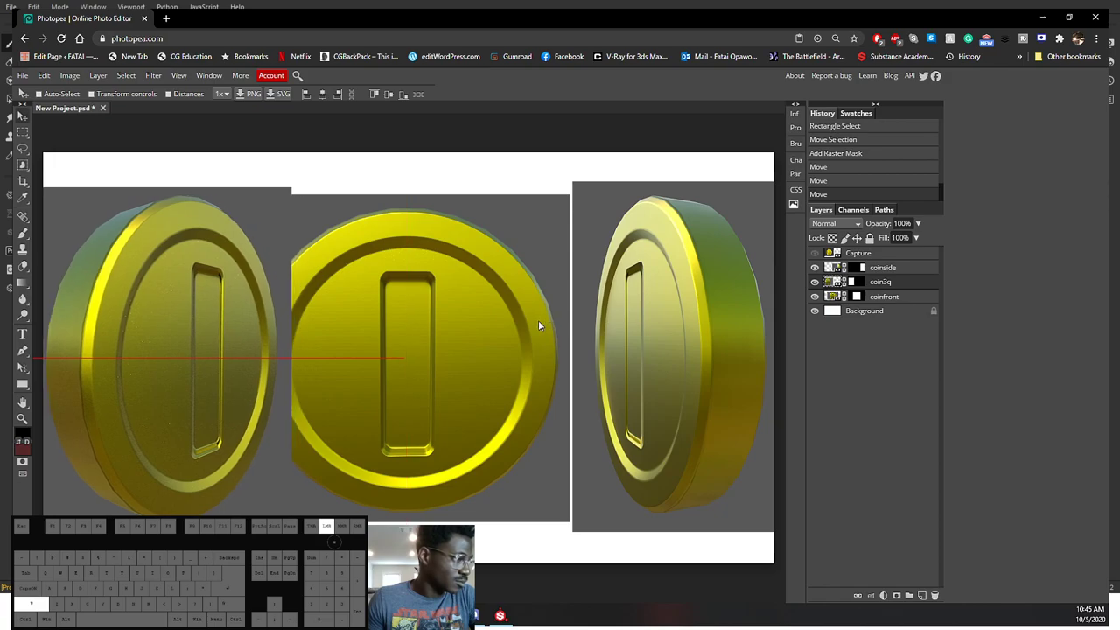
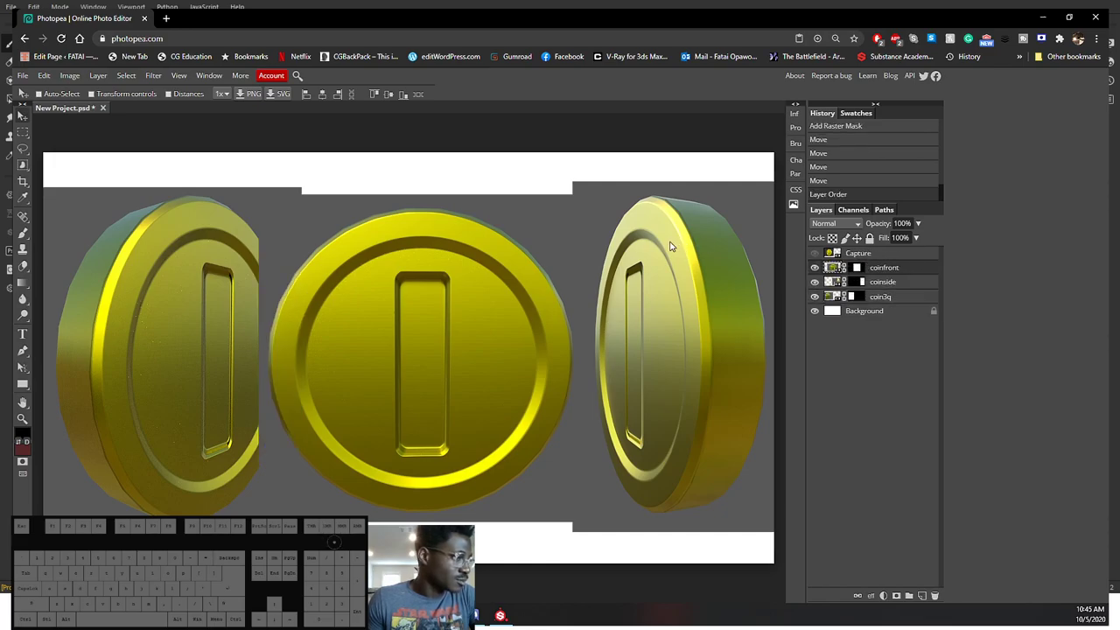
pyautogui.click(903, 258)
pyautogui.click(898, 283)
pyautogui.click(895, 300)
pyautogui.click(895, 273)
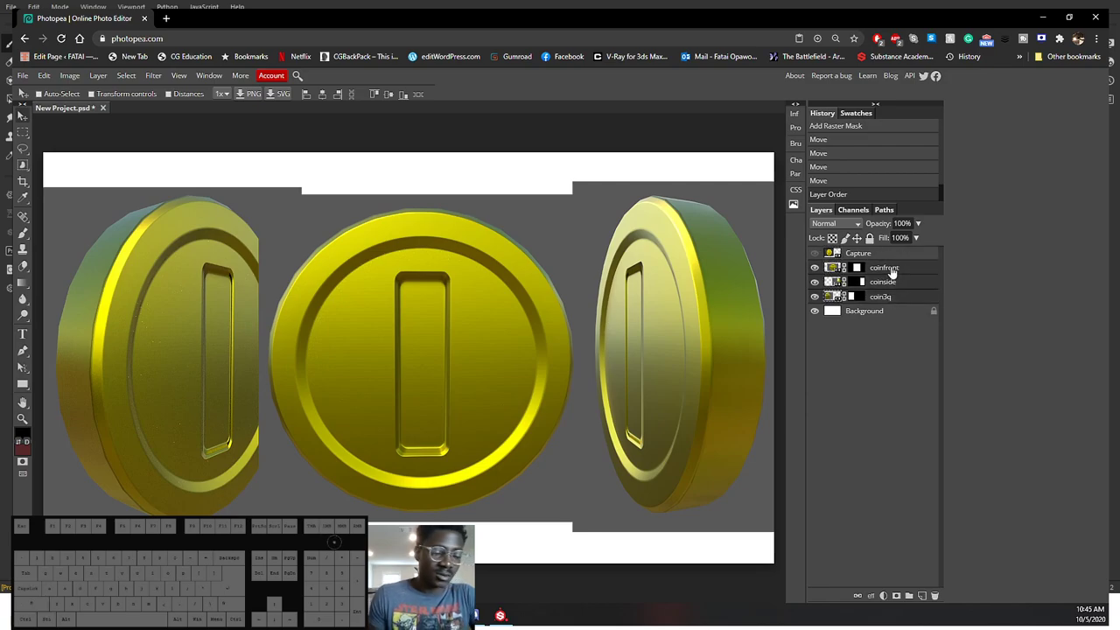
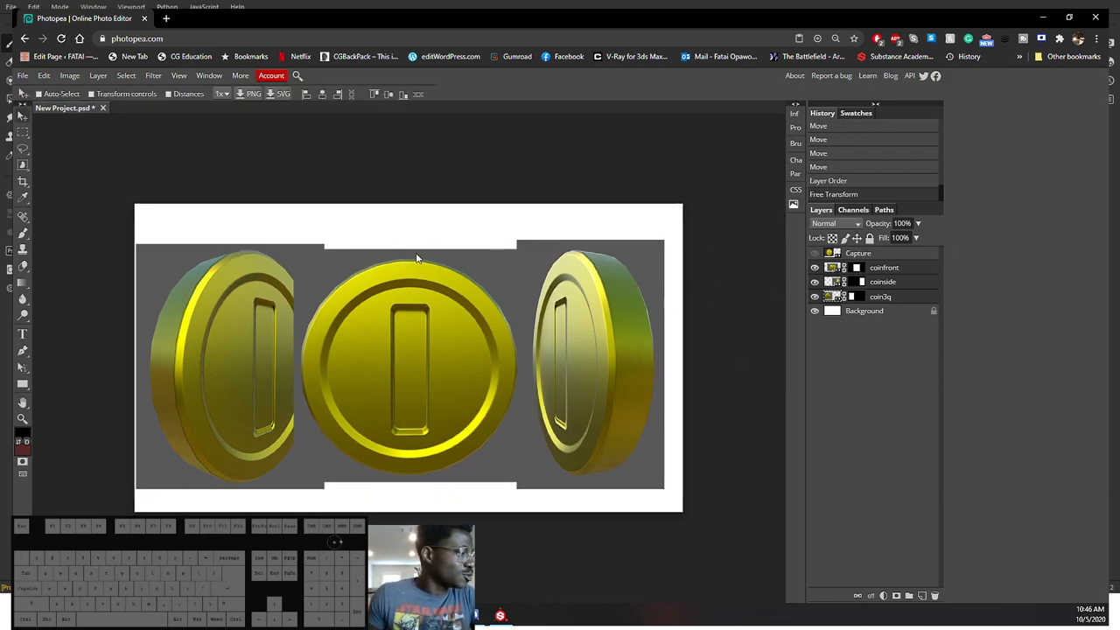
# Step: Hide the side-view coin layer so only two coins remain visible
pyautogui.click(899, 301)
pyautogui.click(20, 89)
pyautogui.click(20, 88)
pyautogui.click(20, 89)
# Step: Enable Auto-Select for picking coin layers on the canvas, undoing a stray move
pyautogui.click(21, 111)
pyautogui.click(20, 89)
pyautogui.press('ctrl+z')
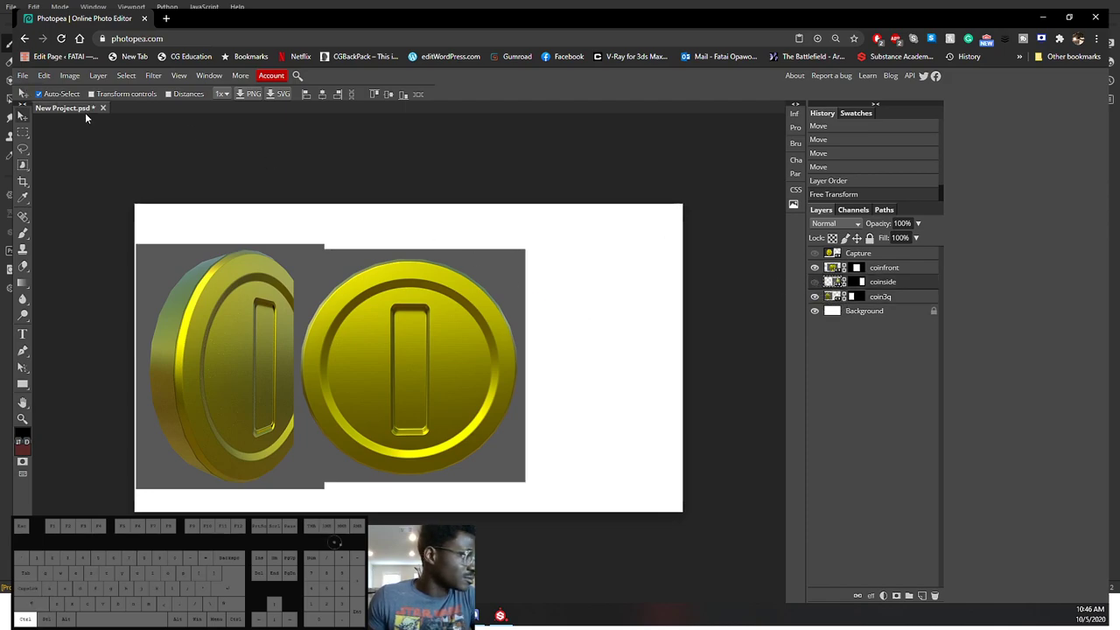
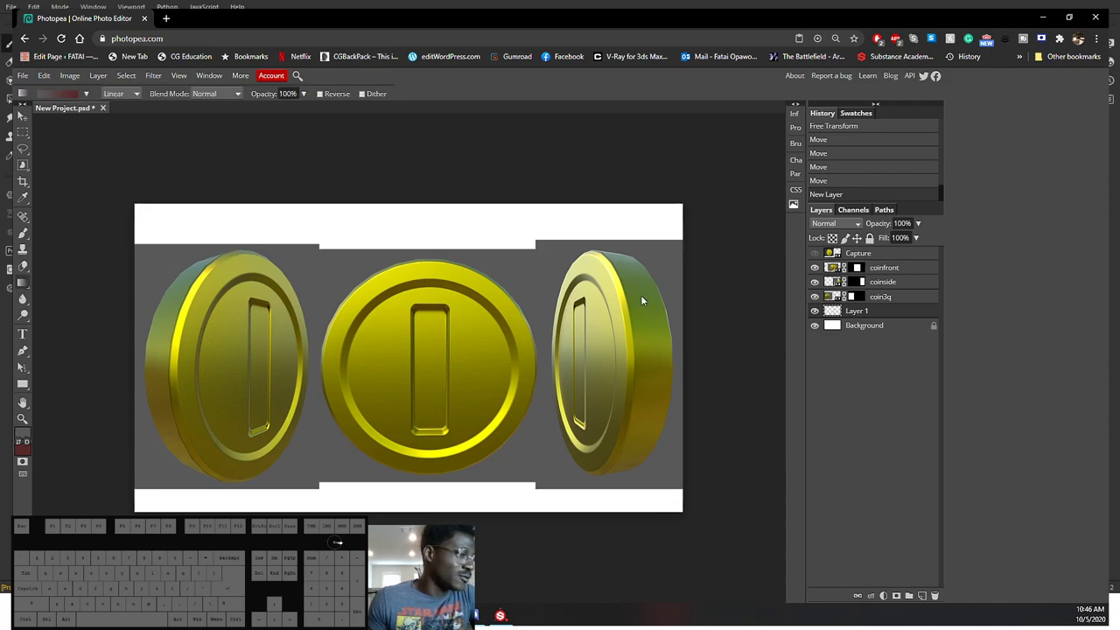
# Step: Switch to the Paint Bucket tool for filling the background
pyautogui.press('g')
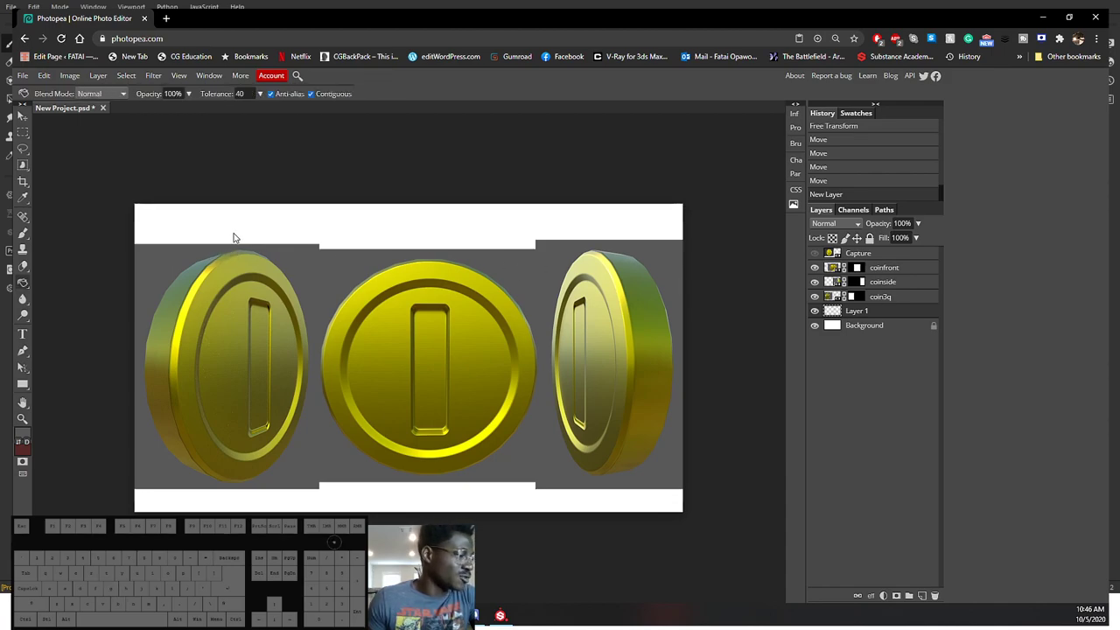
pyautogui.press('g')
pyautogui.press('g')
pyautogui.press('g')
pyautogui.press('g')
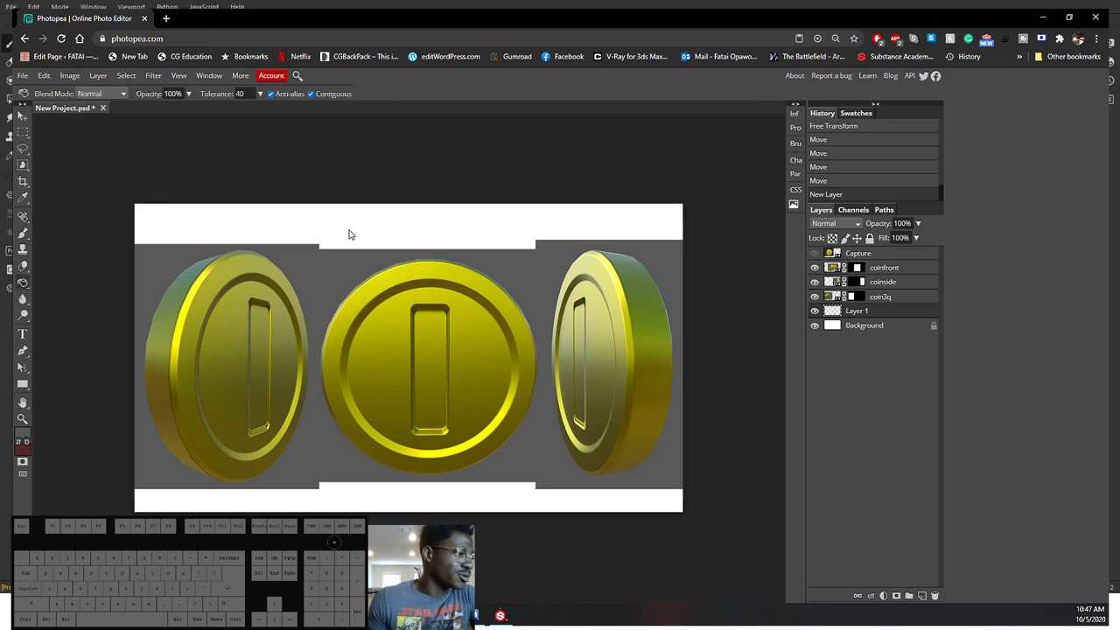
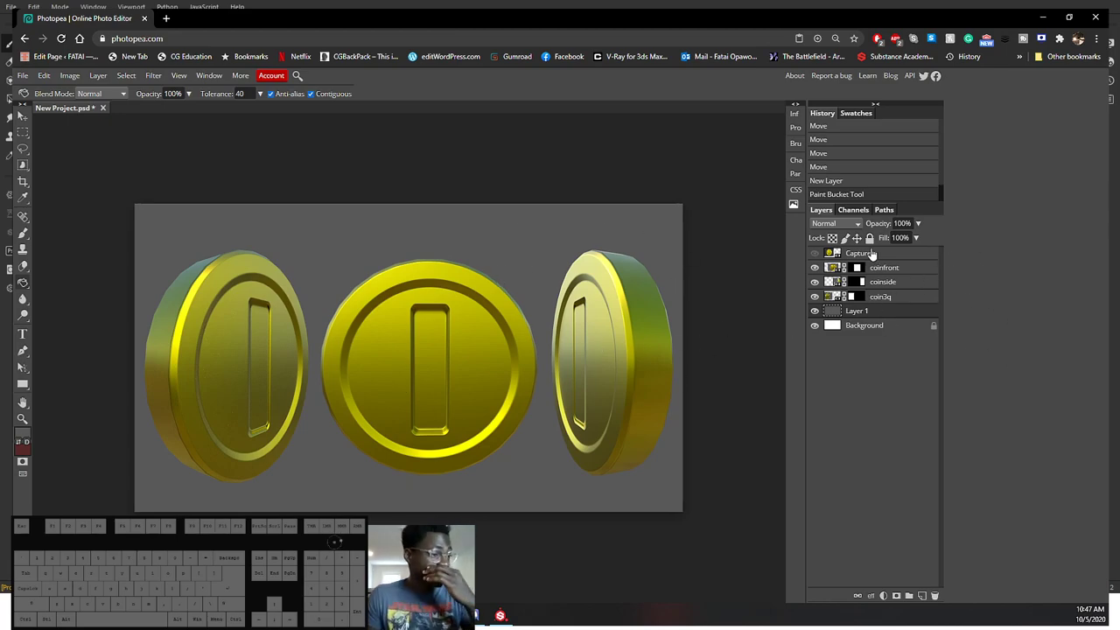
# Step: Fill the white gaps on Layer 1 with grey and show the Capture screenshot layer
pyautogui.click(912, 270)
pyautogui.click(905, 288)
pyautogui.click(901, 299)
pyautogui.click(896, 267)
pyautogui.click(880, 258)
pyautogui.click(817, 258)
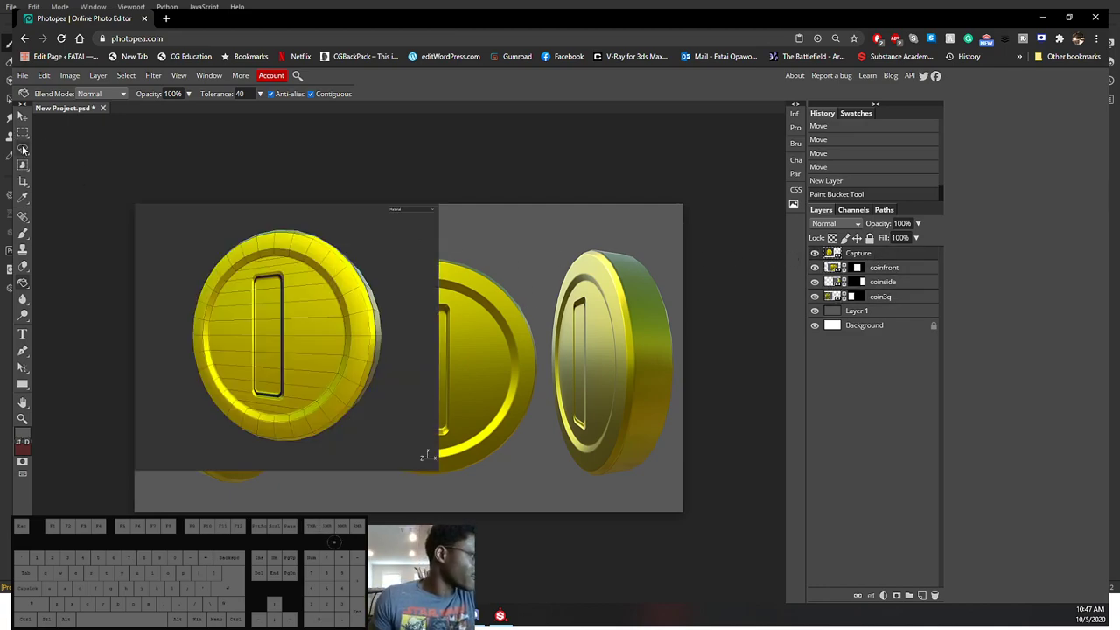
# Step: Draw an elliptical selection around the wireframe coin in the screenshot
pyautogui.click(26, 127)
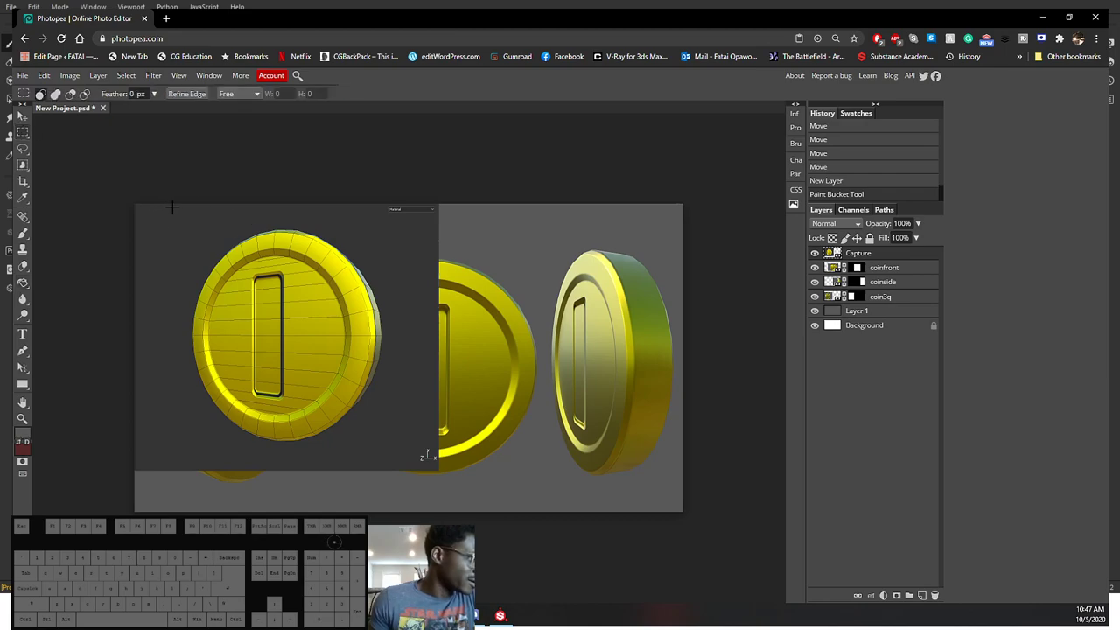
pyautogui.click(21, 112)
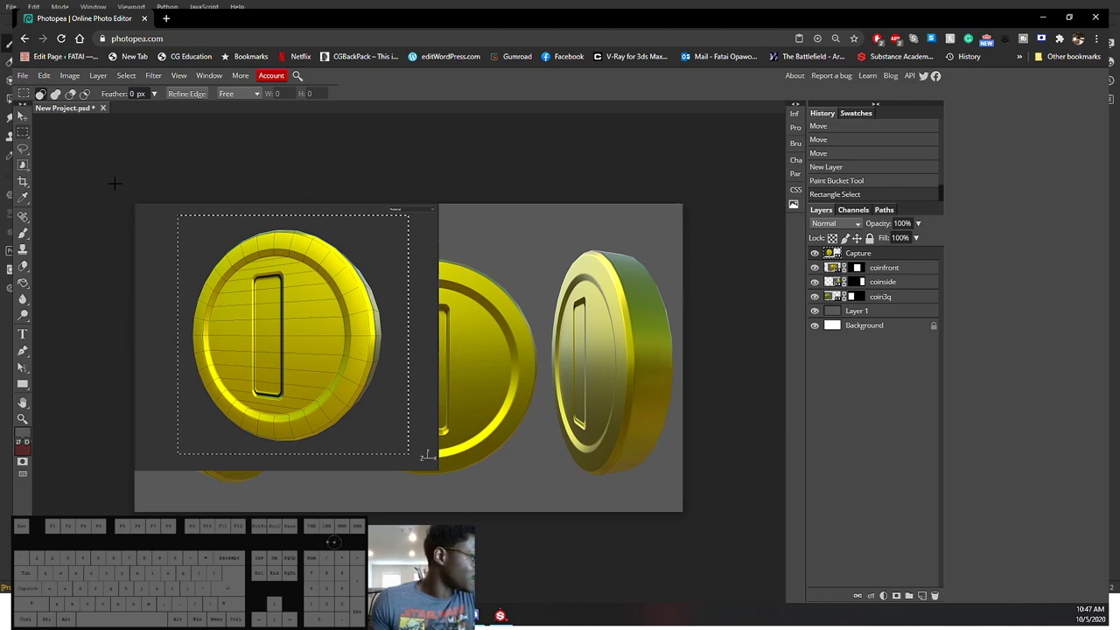
pyautogui.moveTo(21, 135); pyautogui.dragTo(20, 114)
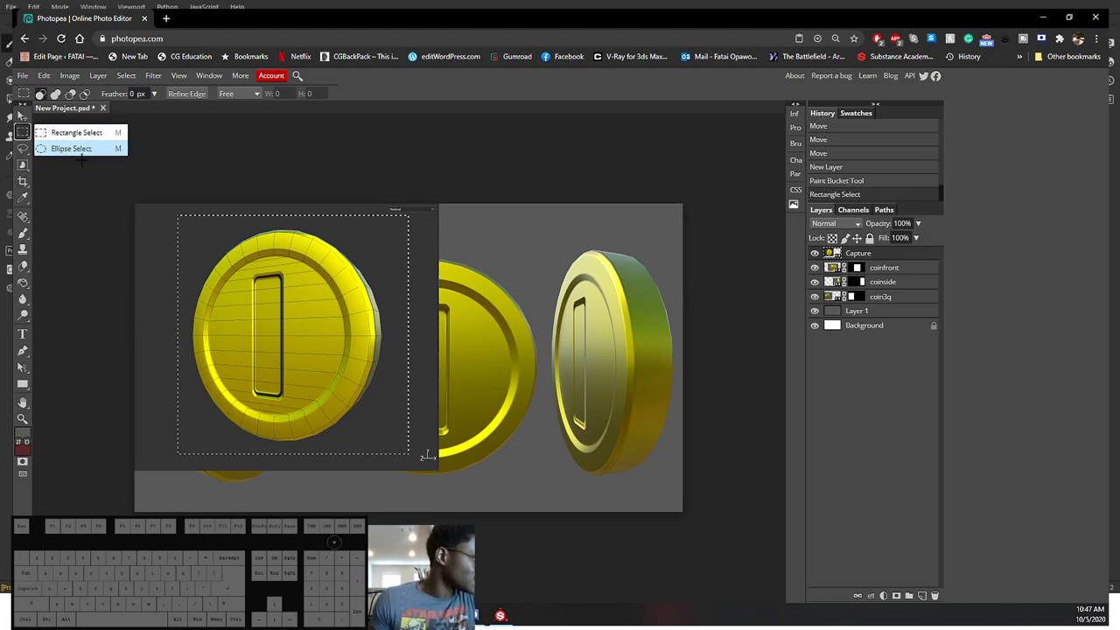
pyautogui.click(20, 114)
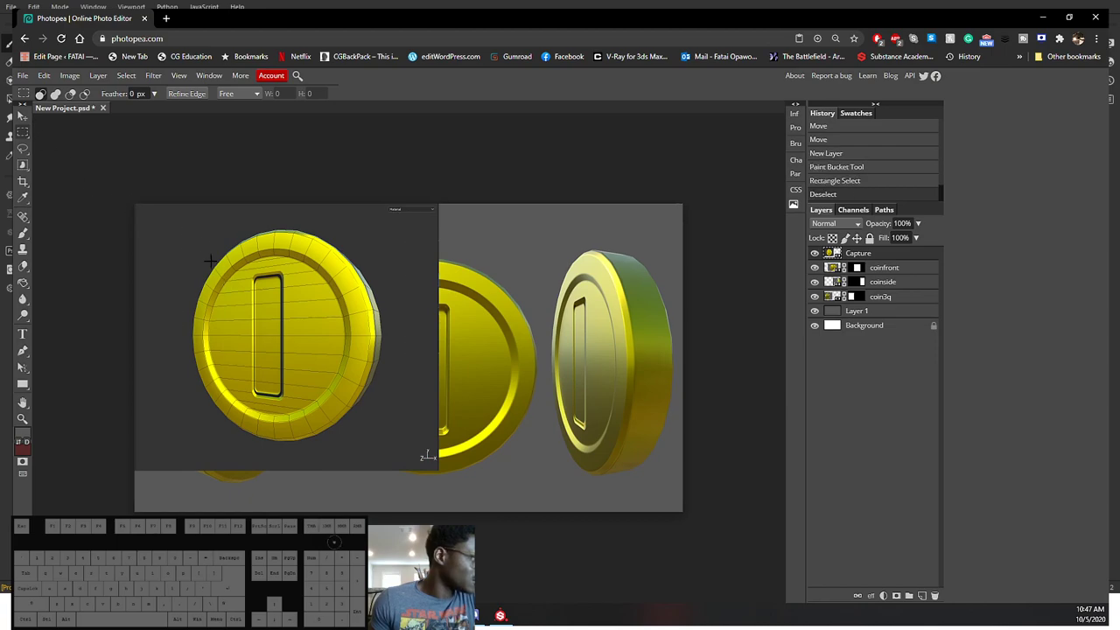
pyautogui.moveTo(29, 141); pyautogui.dragTo(68, 154)
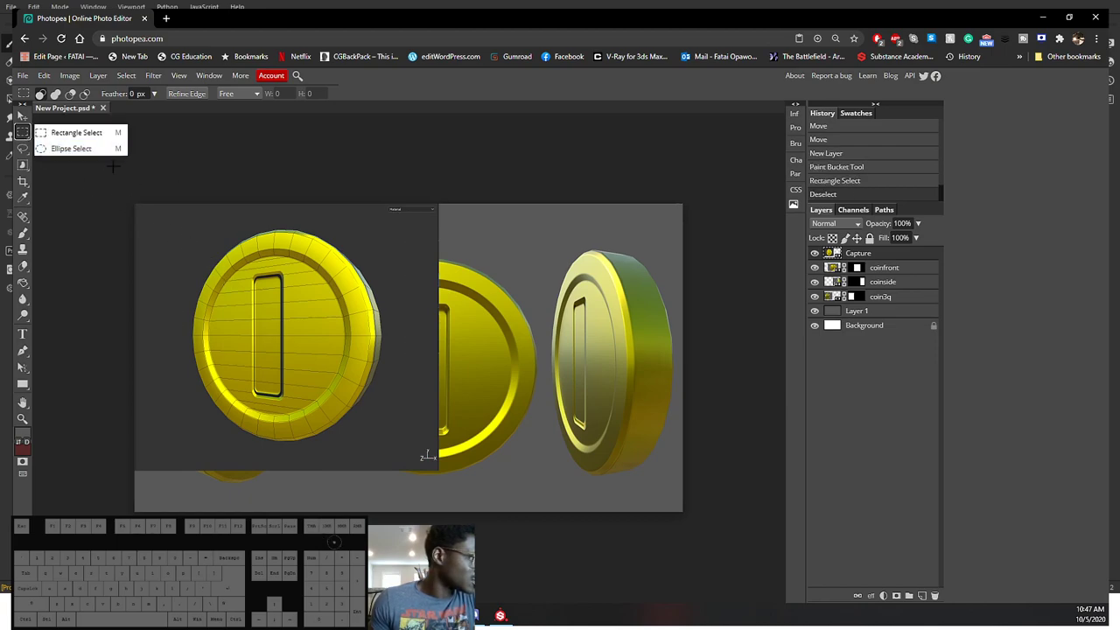
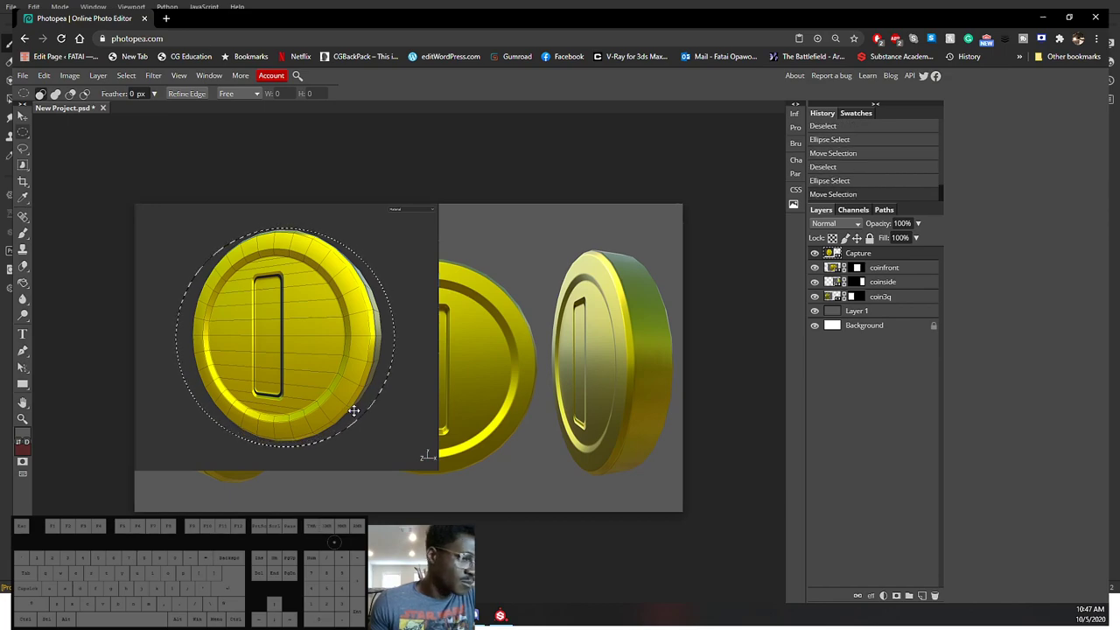
# Step: Mask the screenshot to the circular selection as Layer 2, then hide it
pyautogui.click(901, 598)
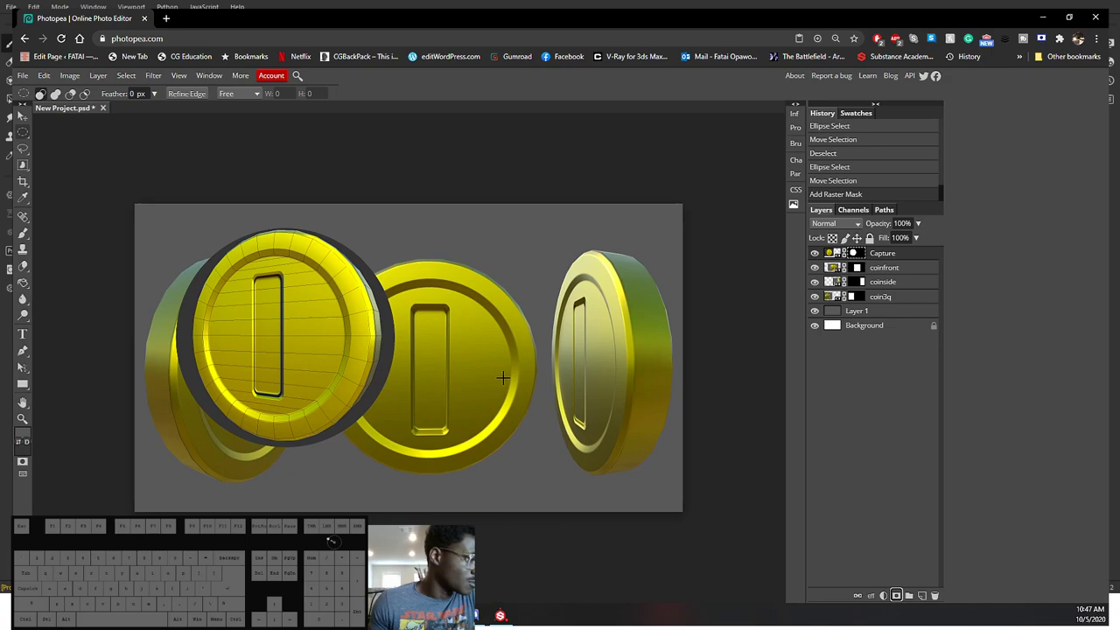
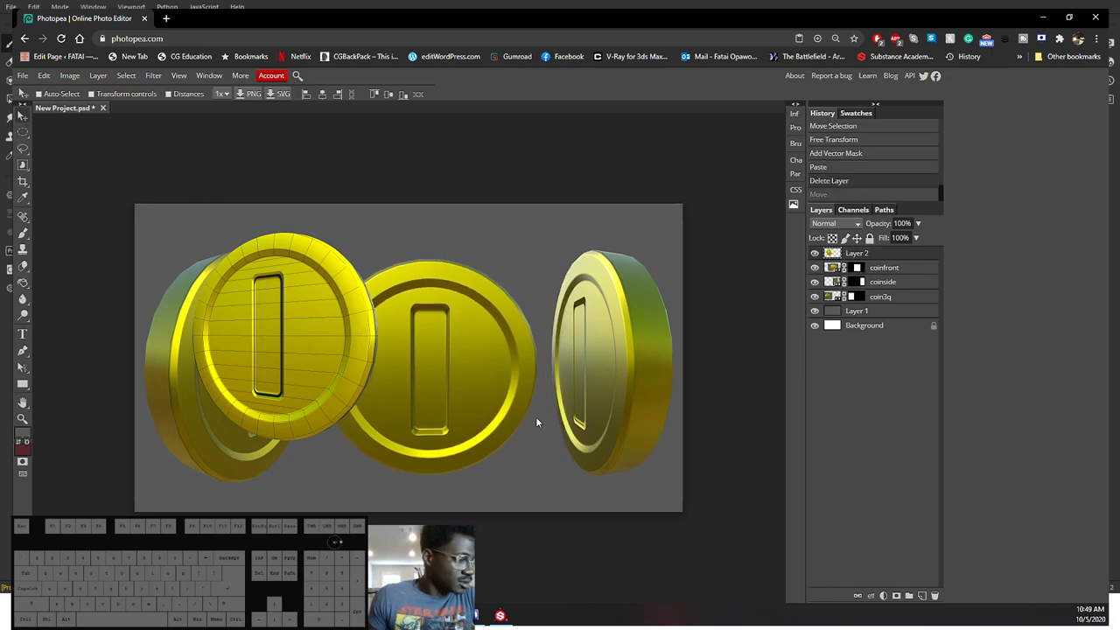
pyautogui.click(905, 280)
pyautogui.click(899, 305)
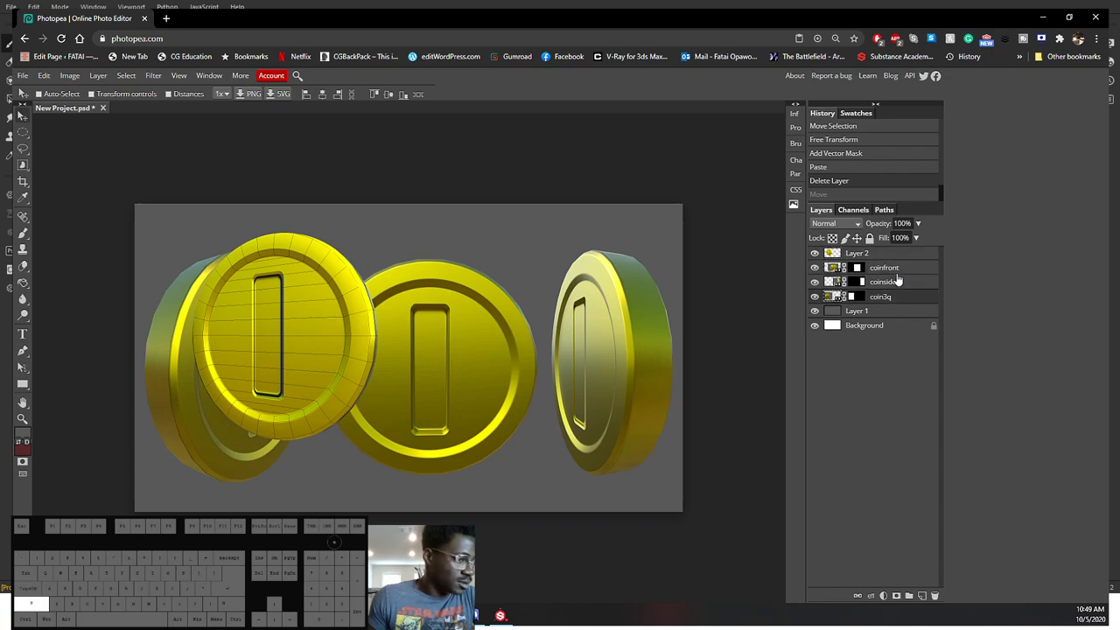
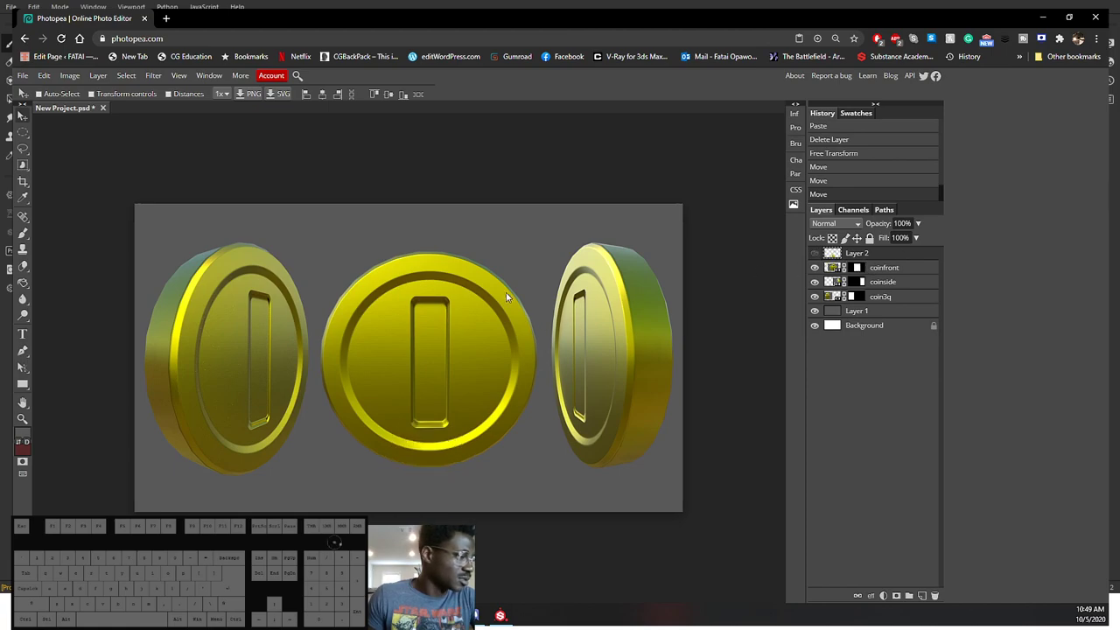
# Step: Zoom in on the coins and select the folder holding the coin render layers
pyautogui.press('ctrl+=')
pyautogui.press('ctrl+-')
pyautogui.press('ctrl+=')
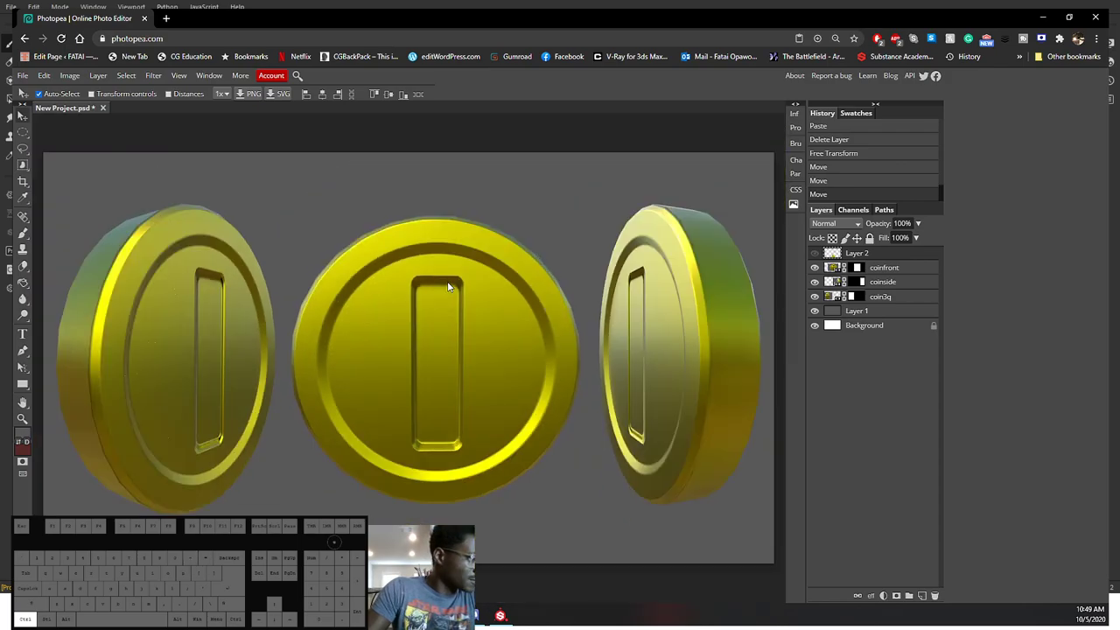
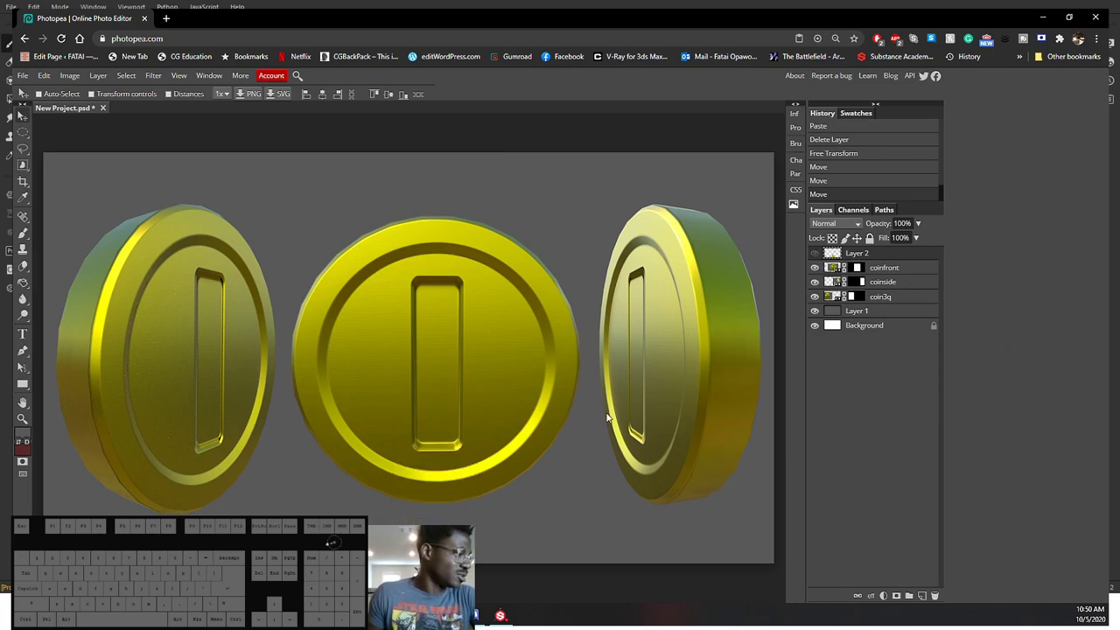
pyautogui.click(897, 277)
pyautogui.click(898, 305)
pyautogui.click(909, 598)
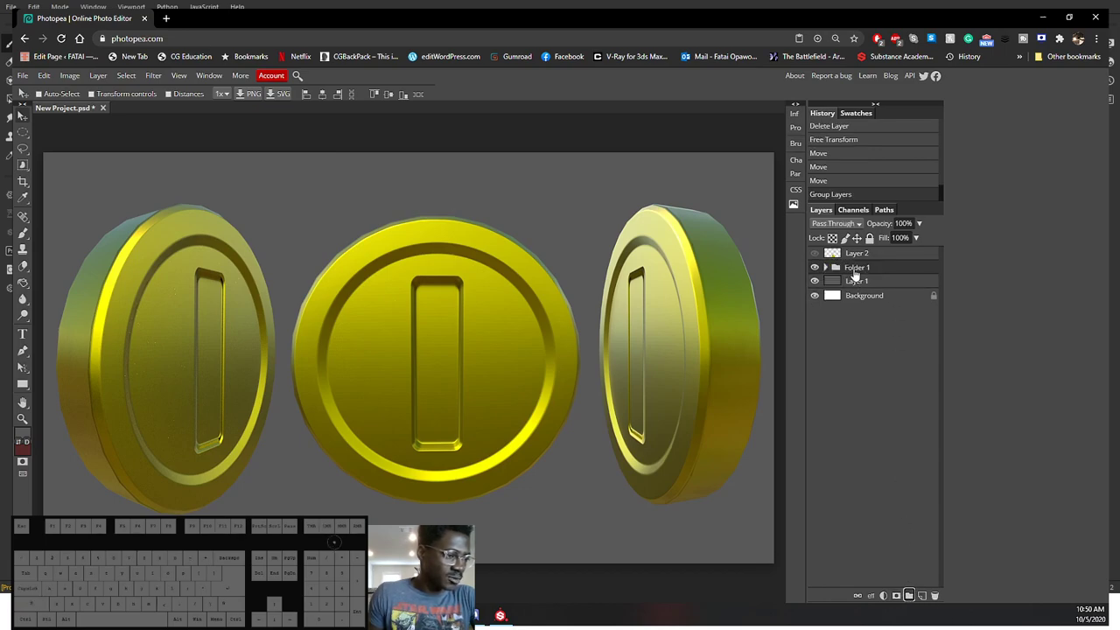
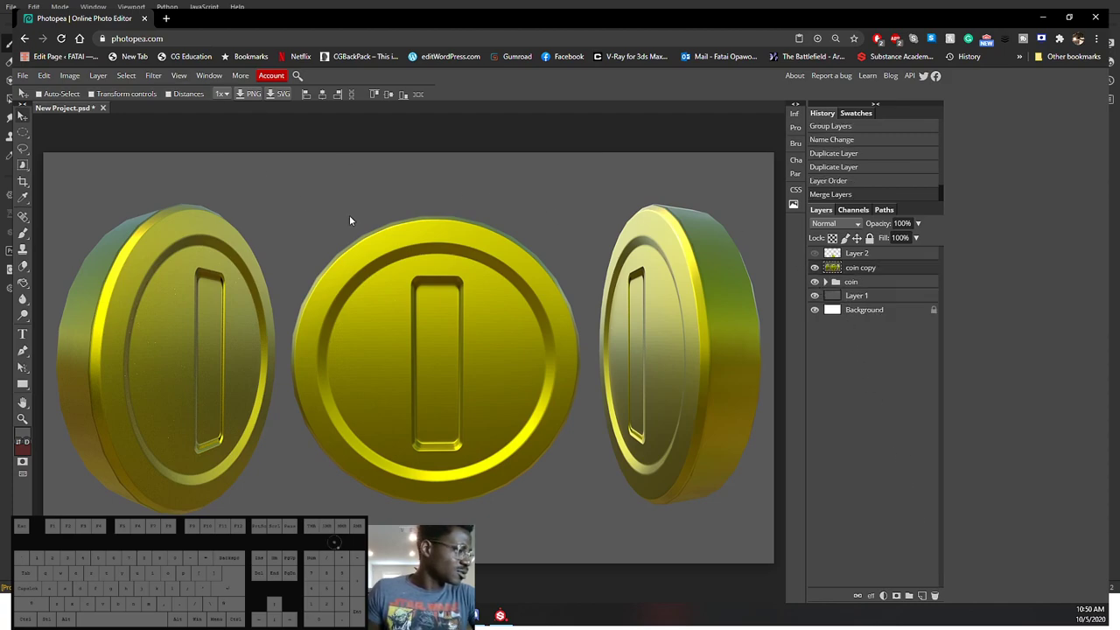
# Step: Apply an Unsharp Mask with 69% amount and 3.3 px radius to the coin copy layer
pyautogui.click(161, 80)
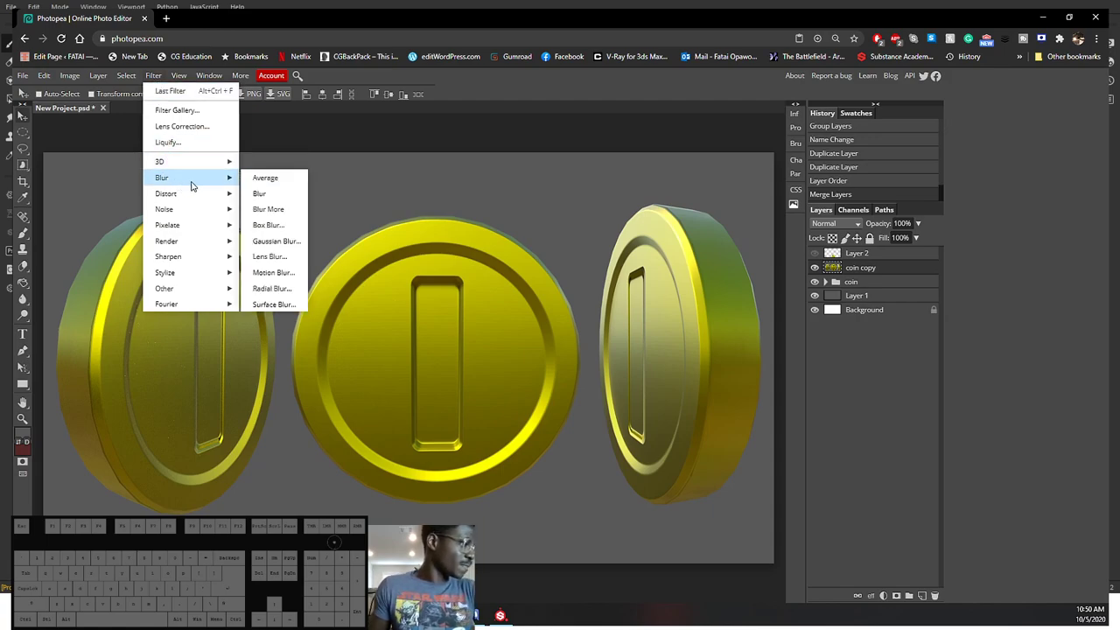
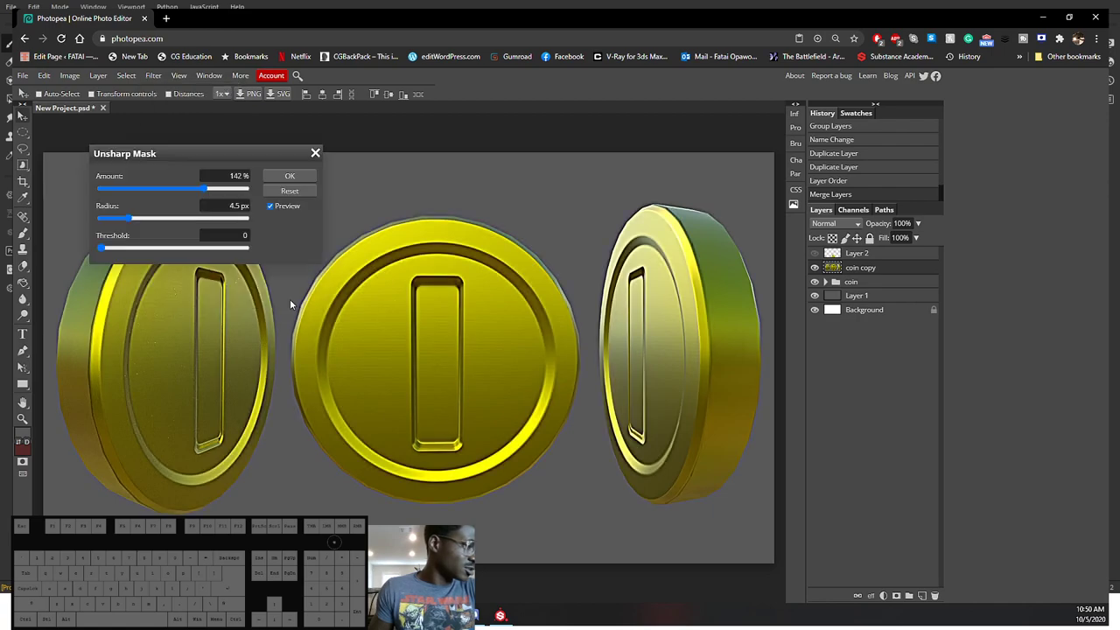
pyautogui.click(230, 153)
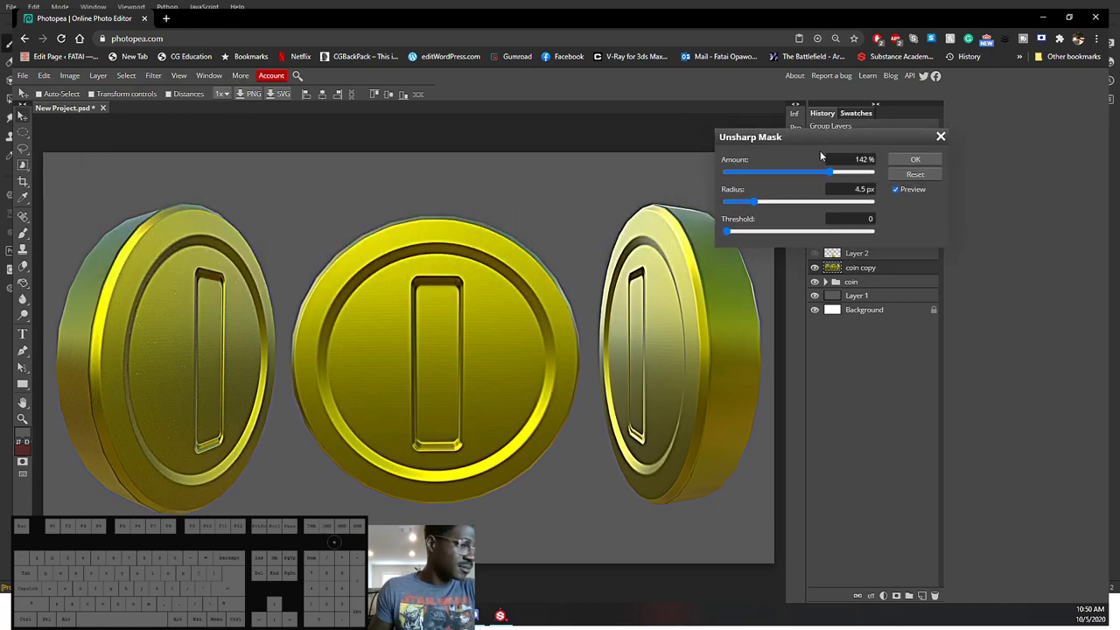
pyautogui.moveTo(830, 176); pyautogui.dragTo(780, 180)
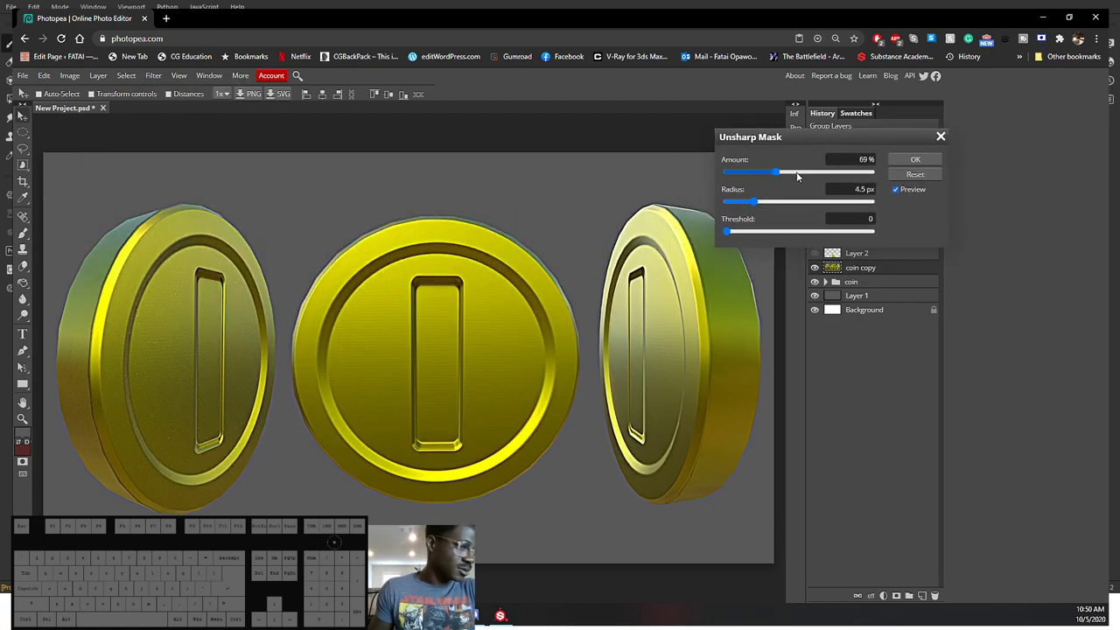
pyautogui.click(761, 206)
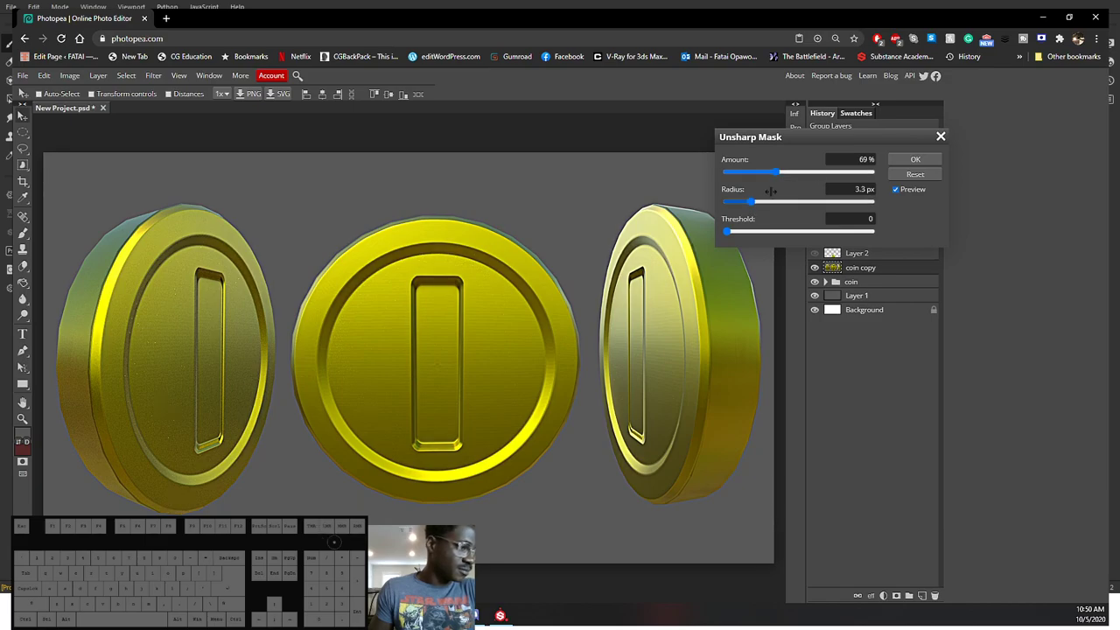
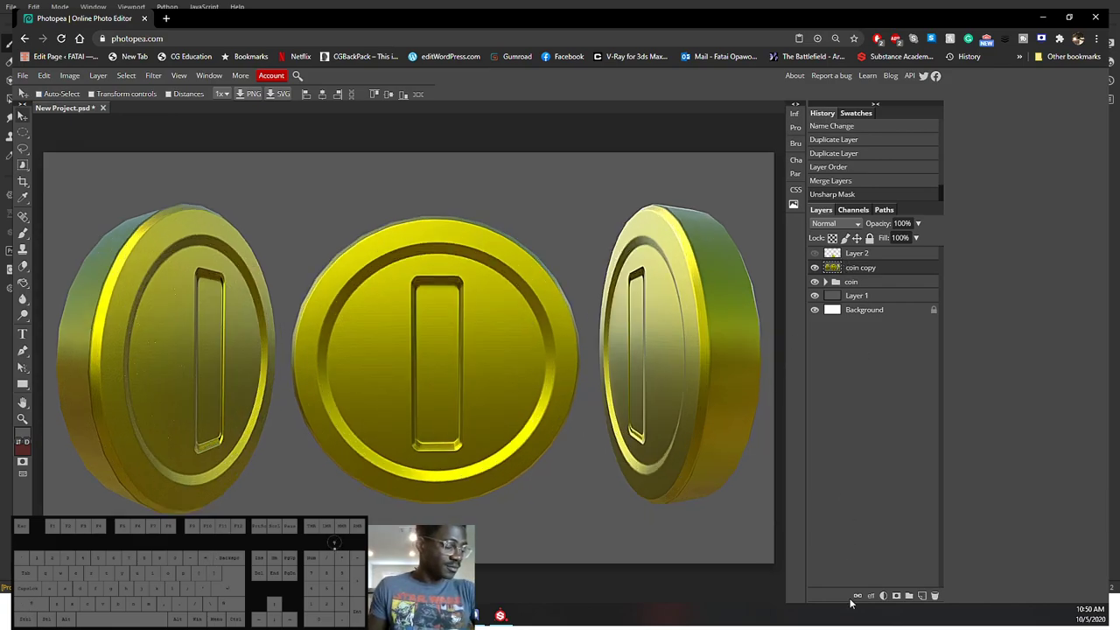
# Step: Add an empty layer and write the credit lines for Fatai Opawoye and Mario Coin Lowpoly
pyautogui.click(931, 600)
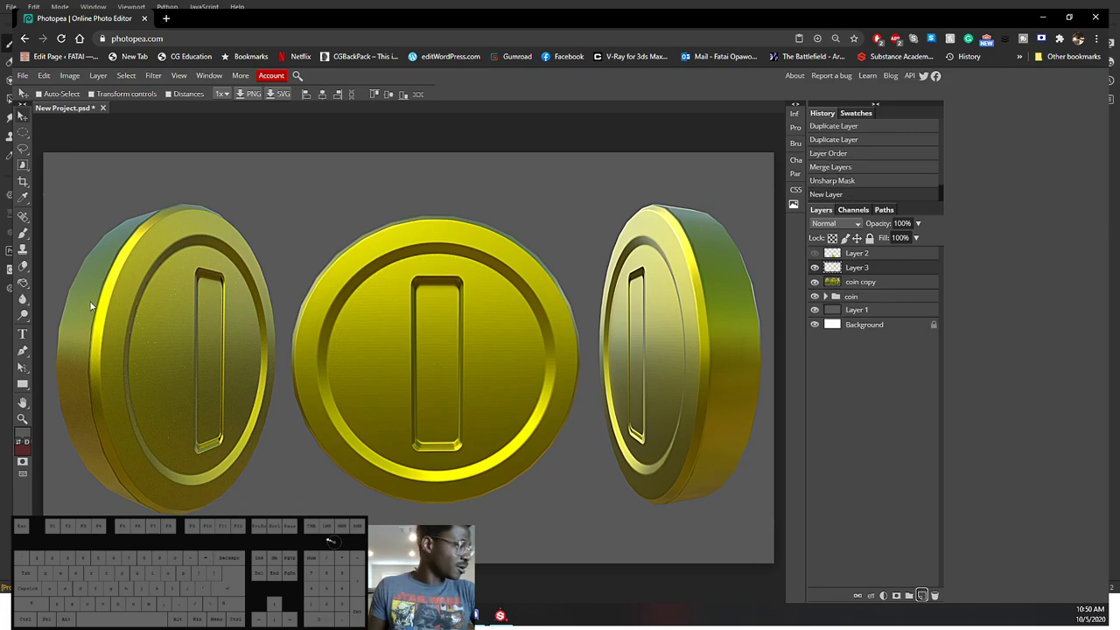
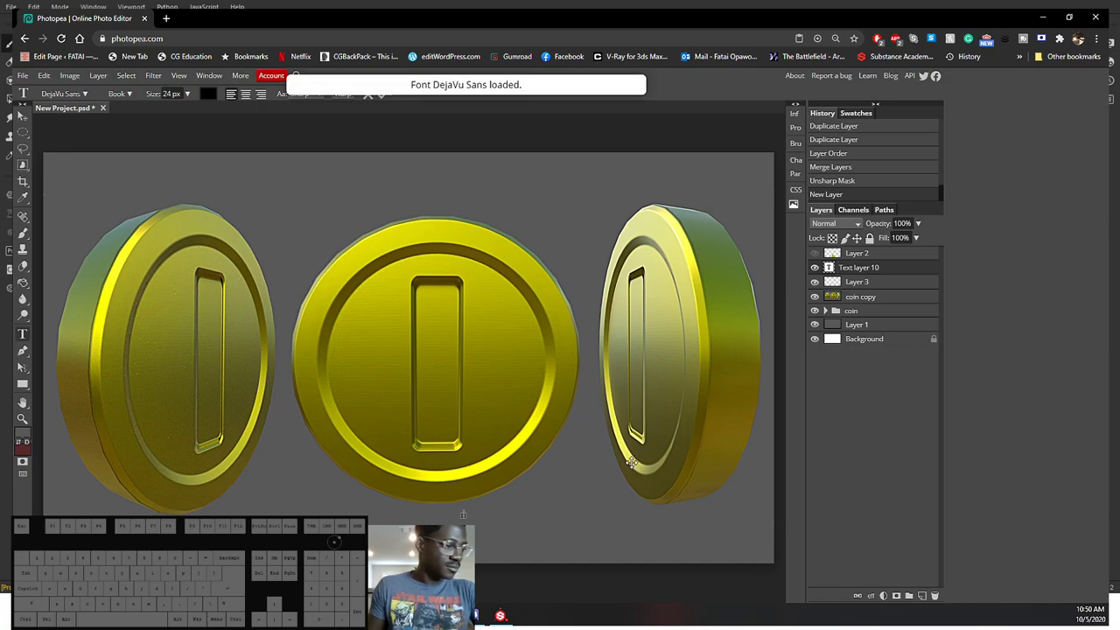
pyautogui.press('shift+f')
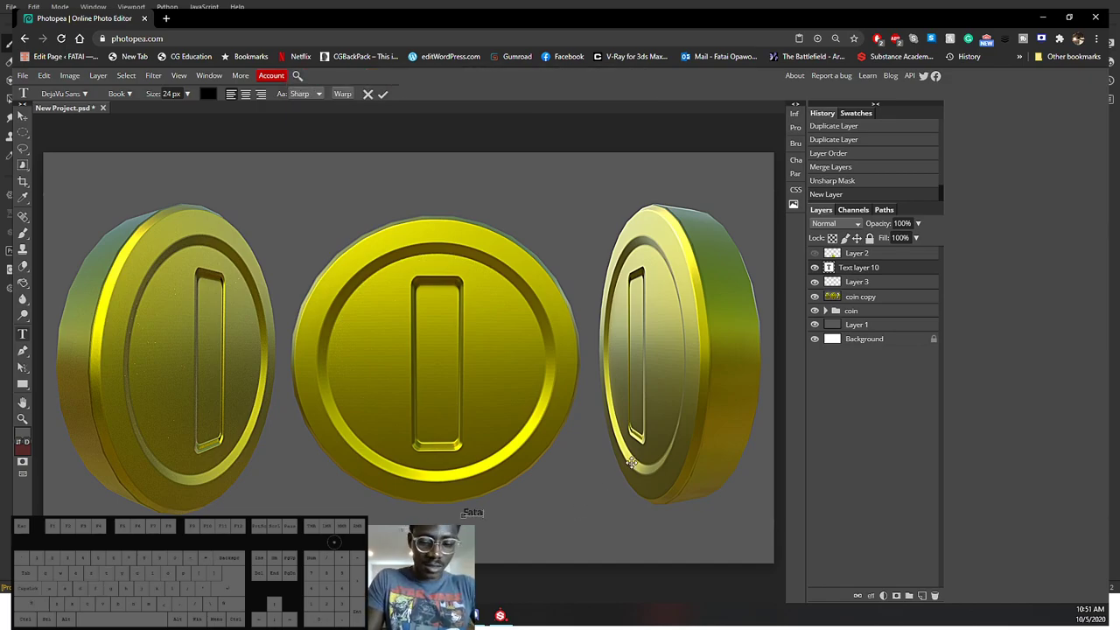
pyautogui.press('space')
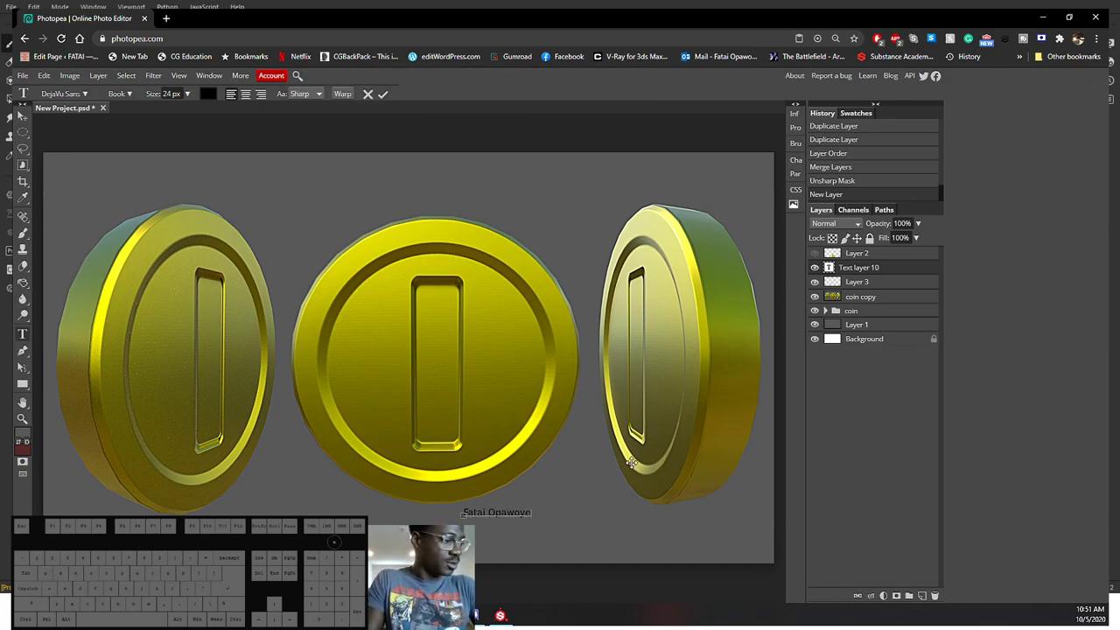
pyautogui.press('Return')
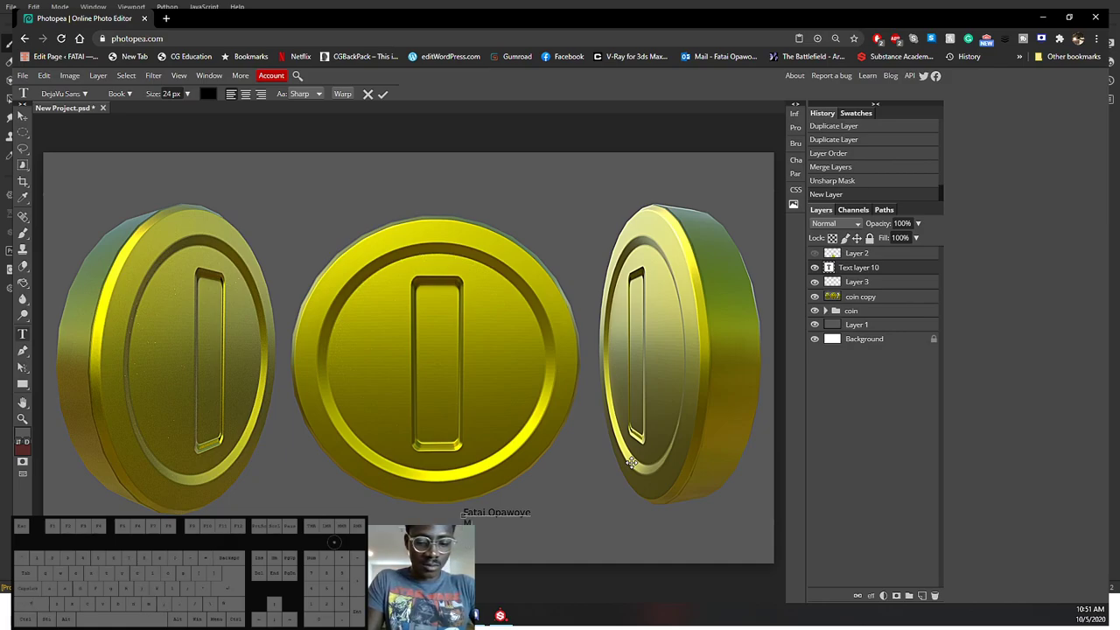
pyautogui.press('n')
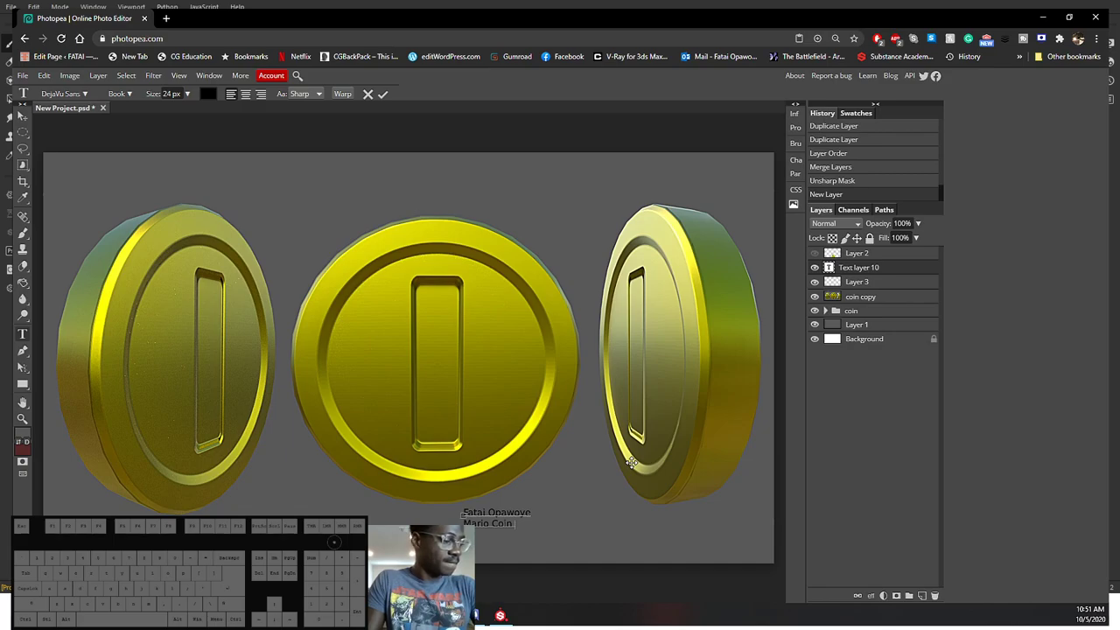
pyautogui.press('shift+l')
pyautogui.press('o')
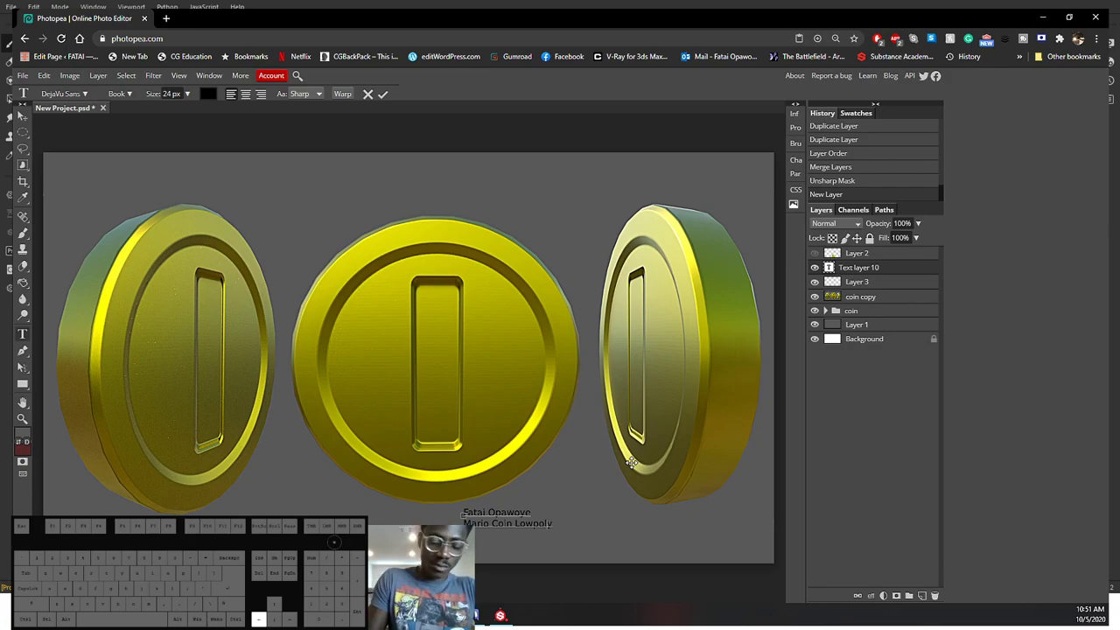
# Step: Join Coin-Lowpoly with a hyphen and start the polygon and triangle count lines
pyautogui.press('Left')
pyautogui.press('Left')
pyautogui.press('Left')
pyautogui.press('BackSpace')
pyautogui.press('-')
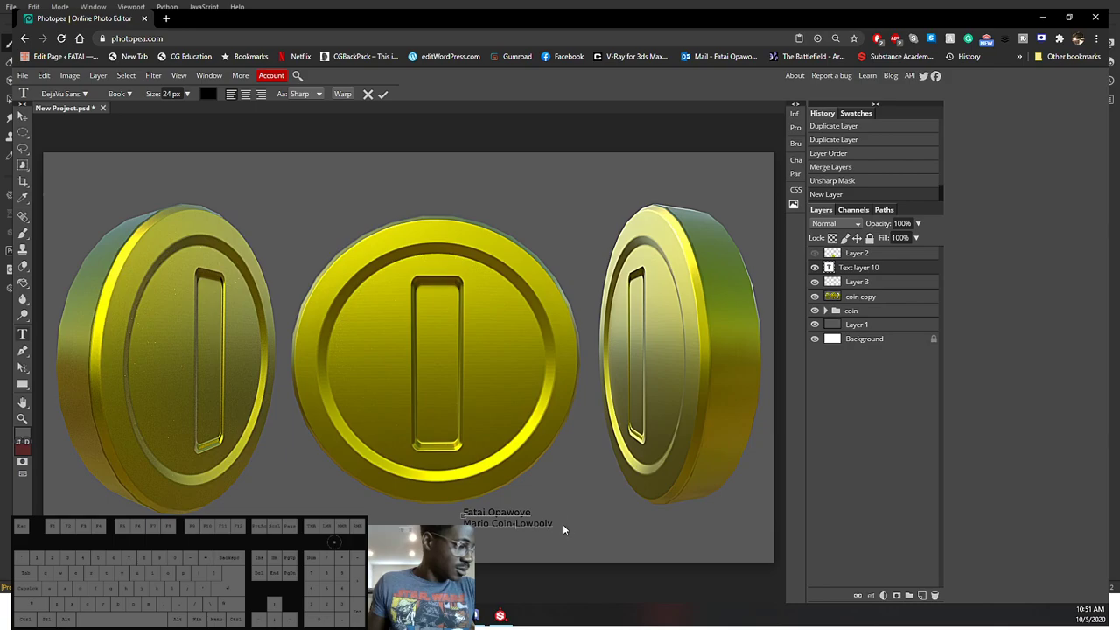
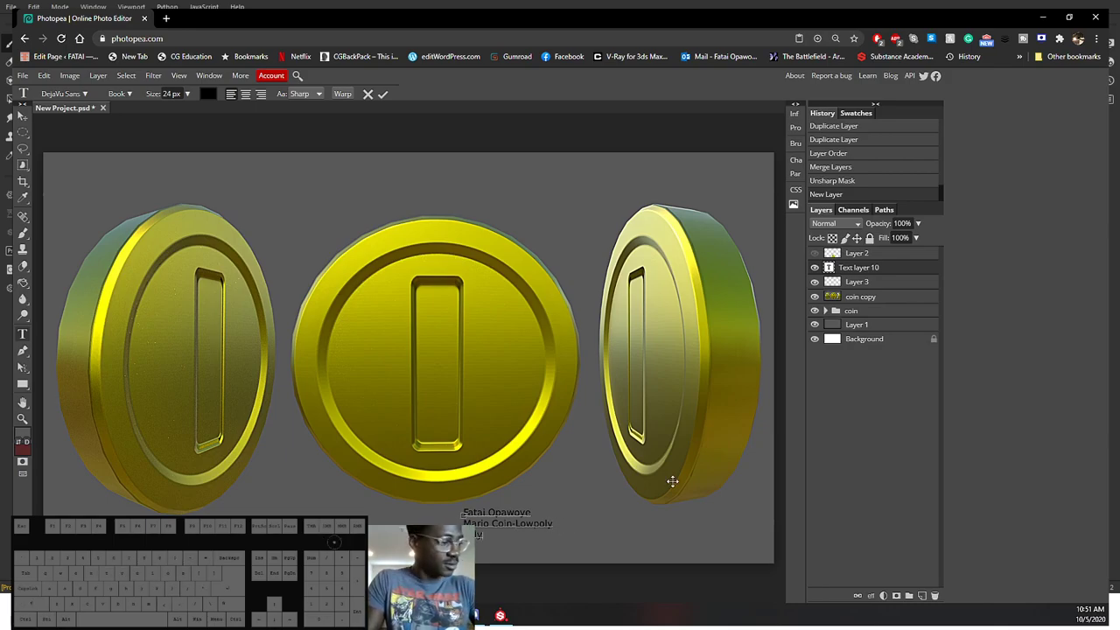
pyautogui.press('Return')
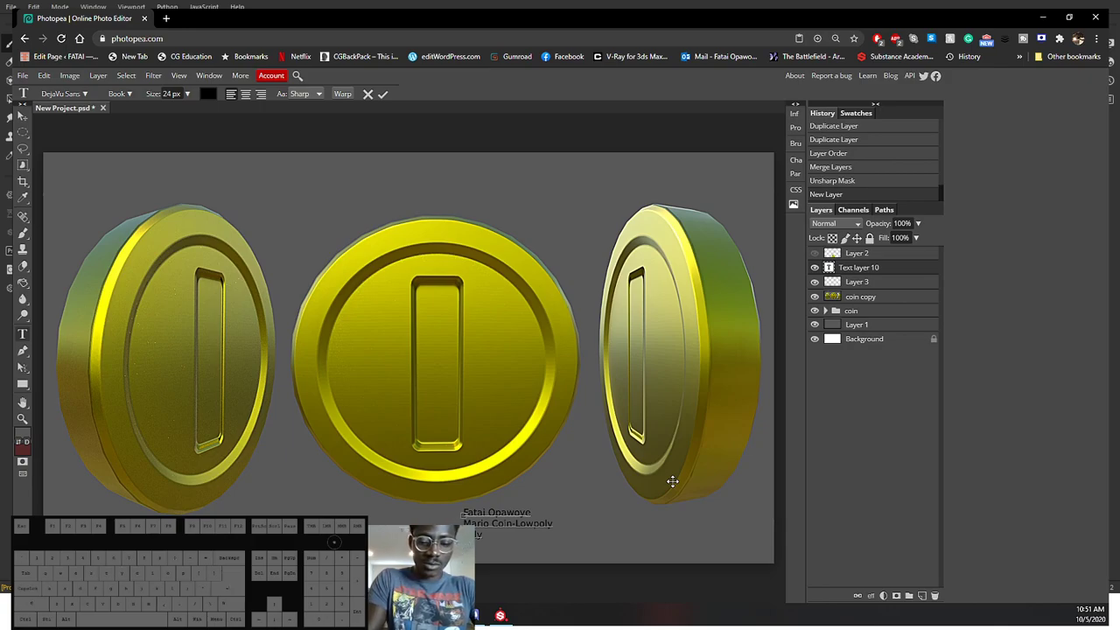
pyautogui.press('i')
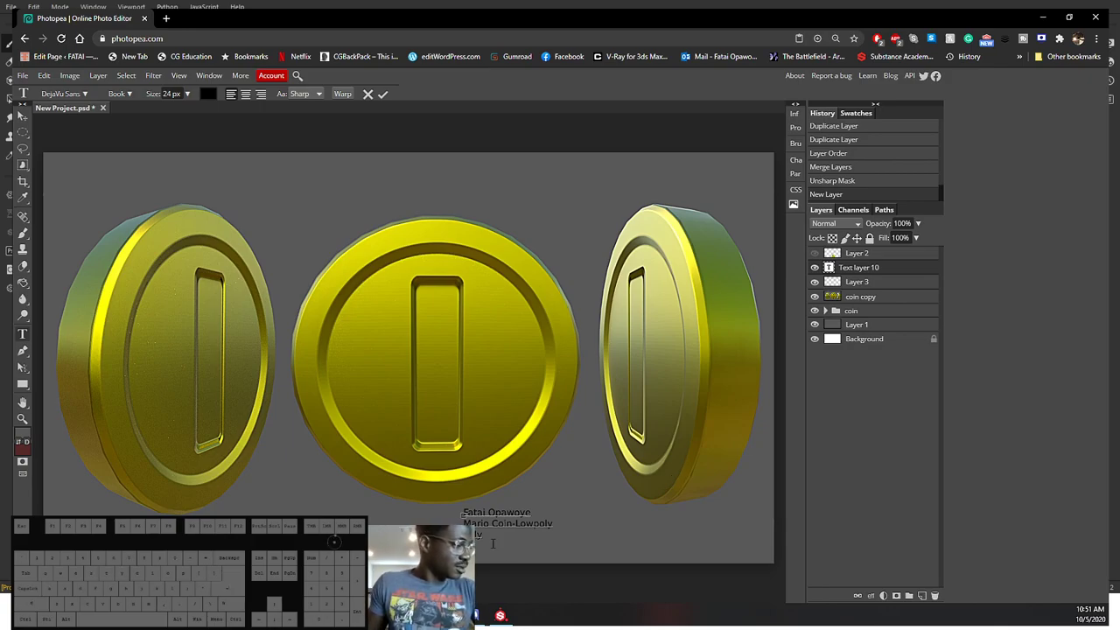
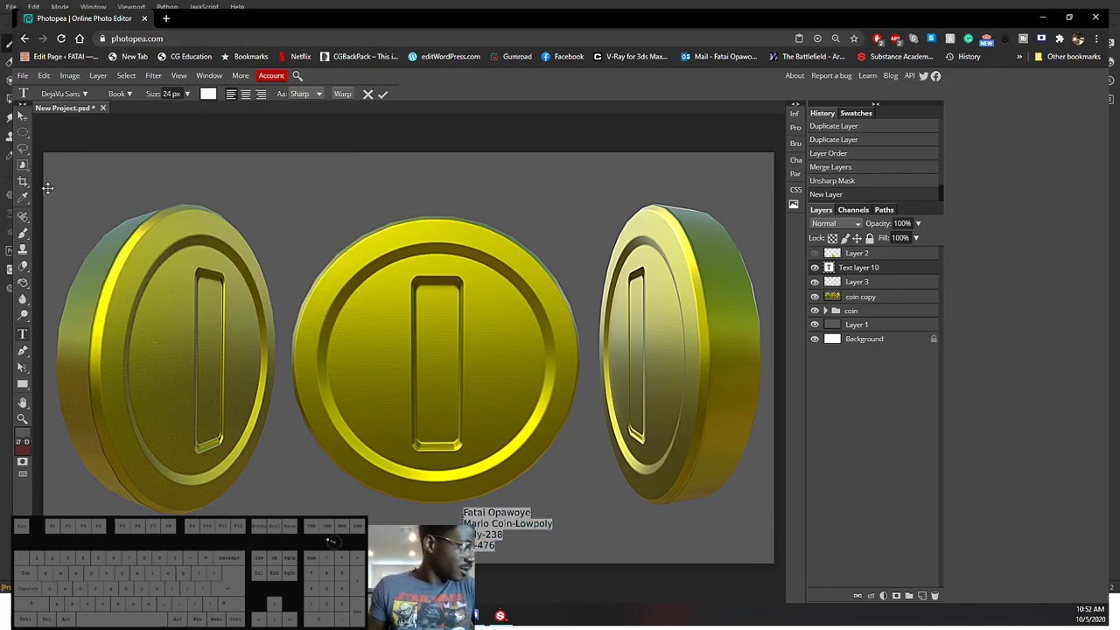
# Step: Commit the credit text and settle it right-aligned in the bottom-right corner
pyautogui.click(21, 111)
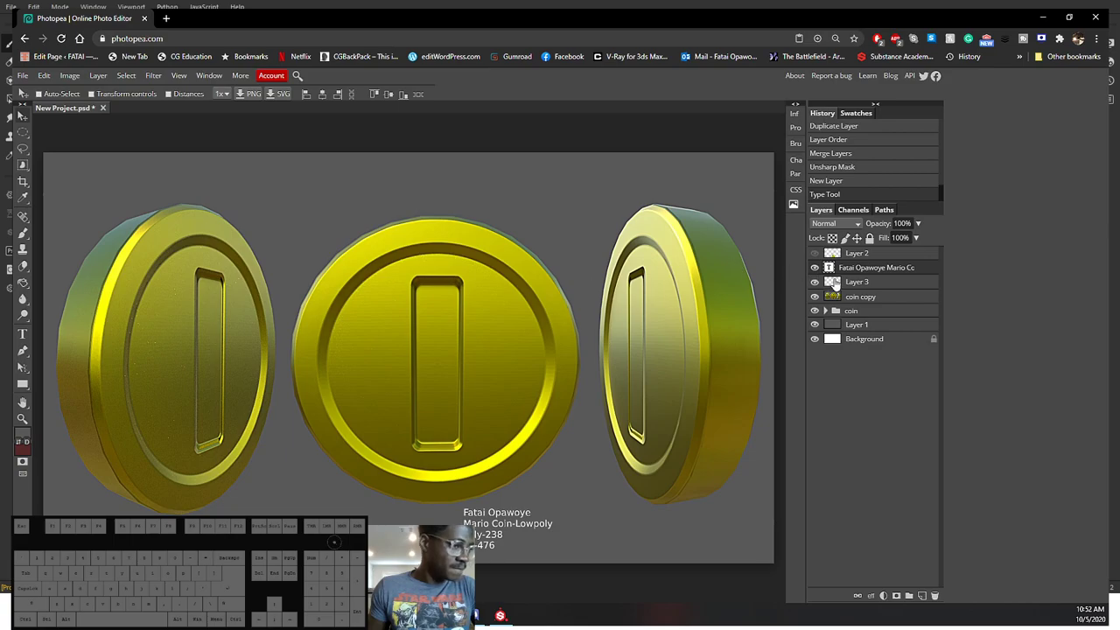
pyautogui.click(885, 290)
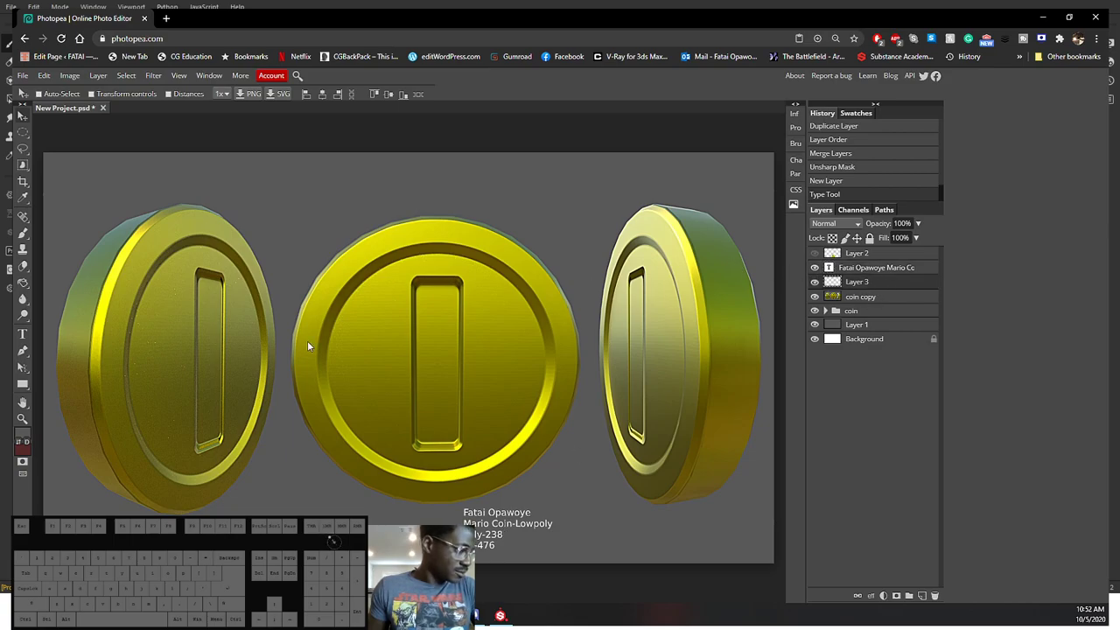
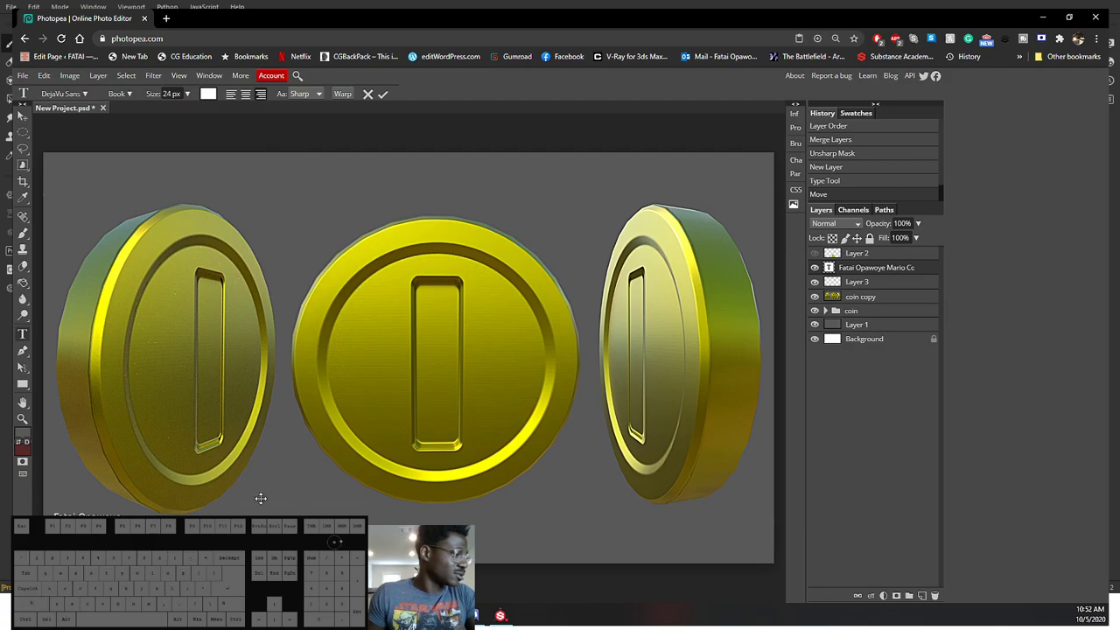
pyautogui.press('ctrl+z')
pyautogui.press('ctrl+z')
pyautogui.press('ctrl+z')
pyautogui.press('ctrl+a')
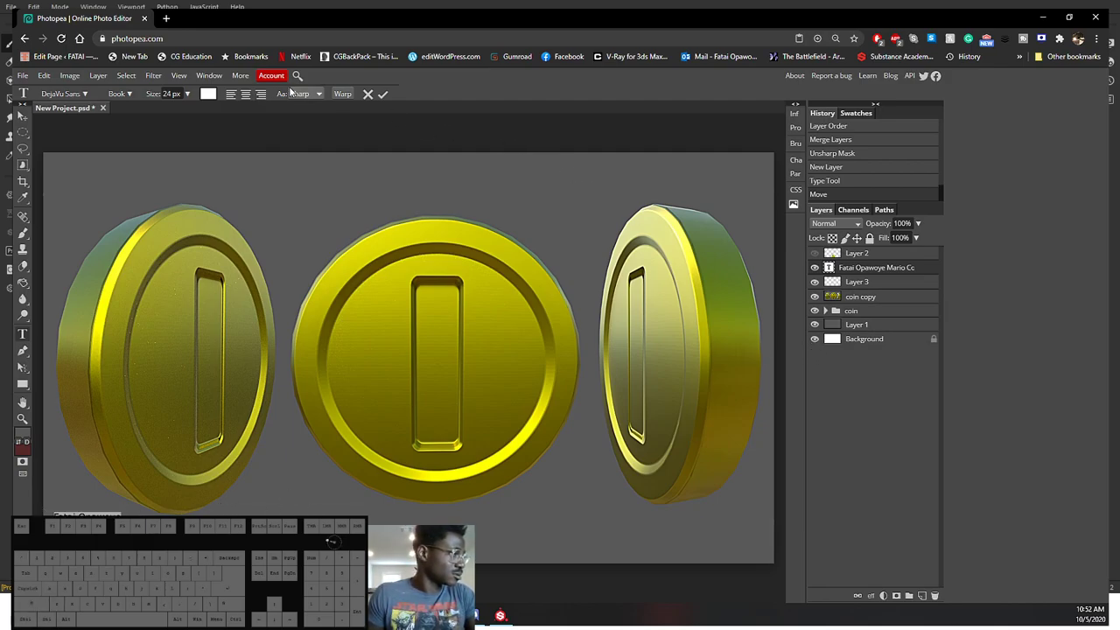
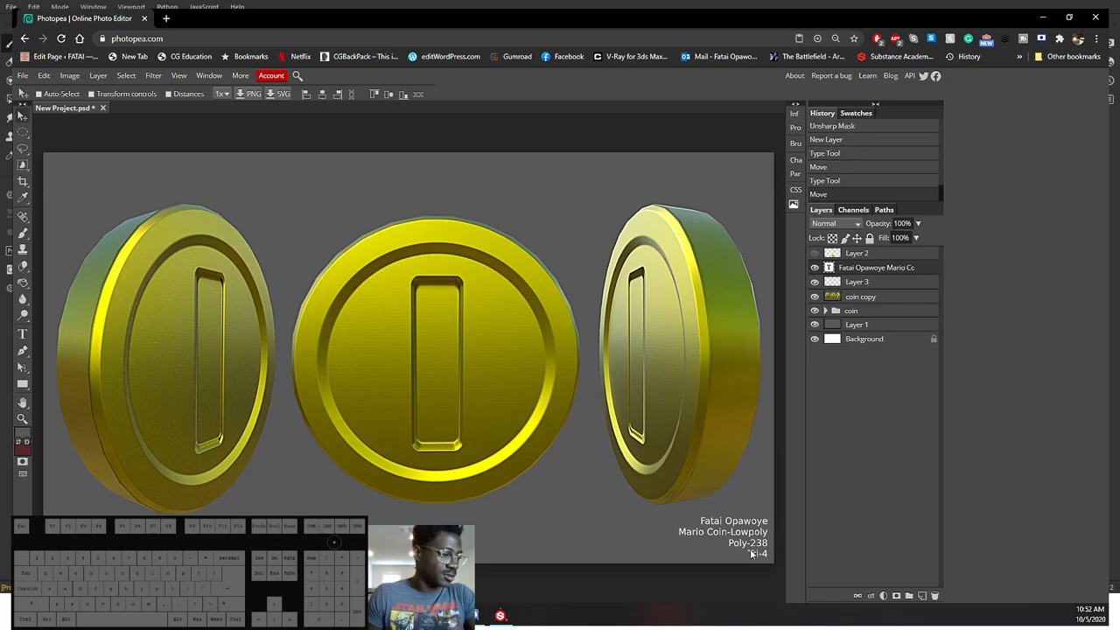
pyautogui.click(746, 539)
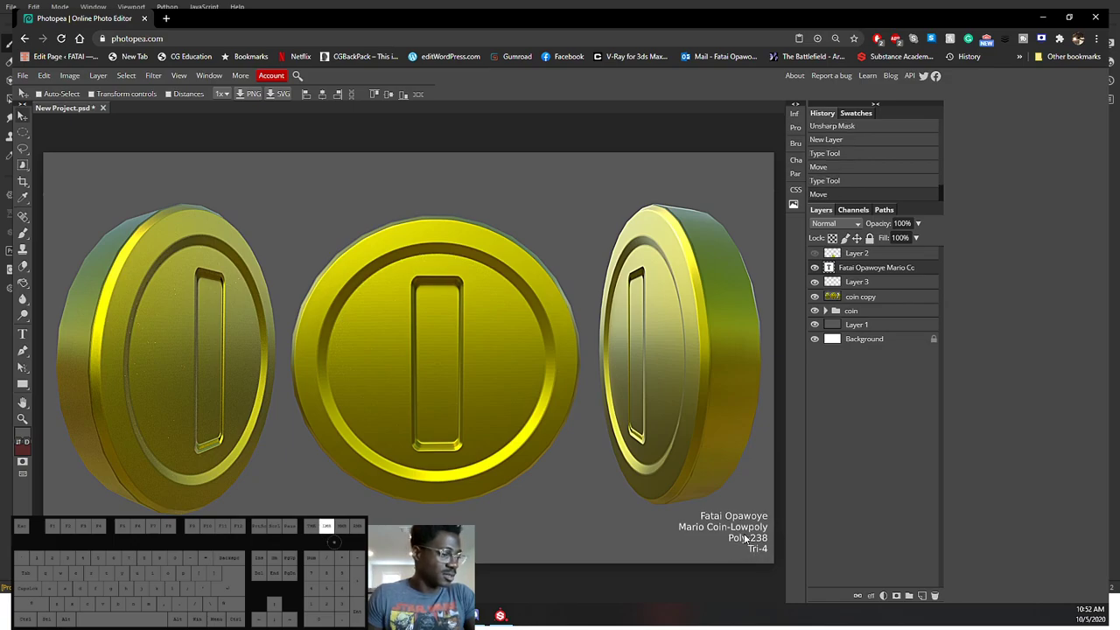
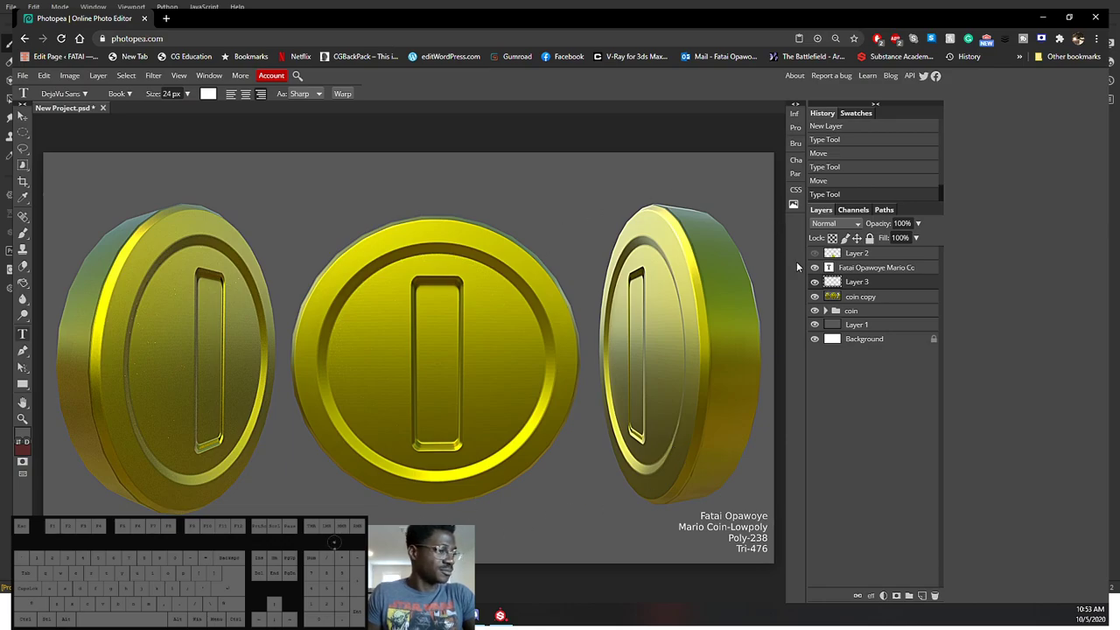
# Step: Toggle the visibility of the wireframe cut-out Layer 2
pyautogui.click(894, 264)
pyautogui.click(892, 280)
pyautogui.click(818, 260)
pyautogui.click(818, 260)
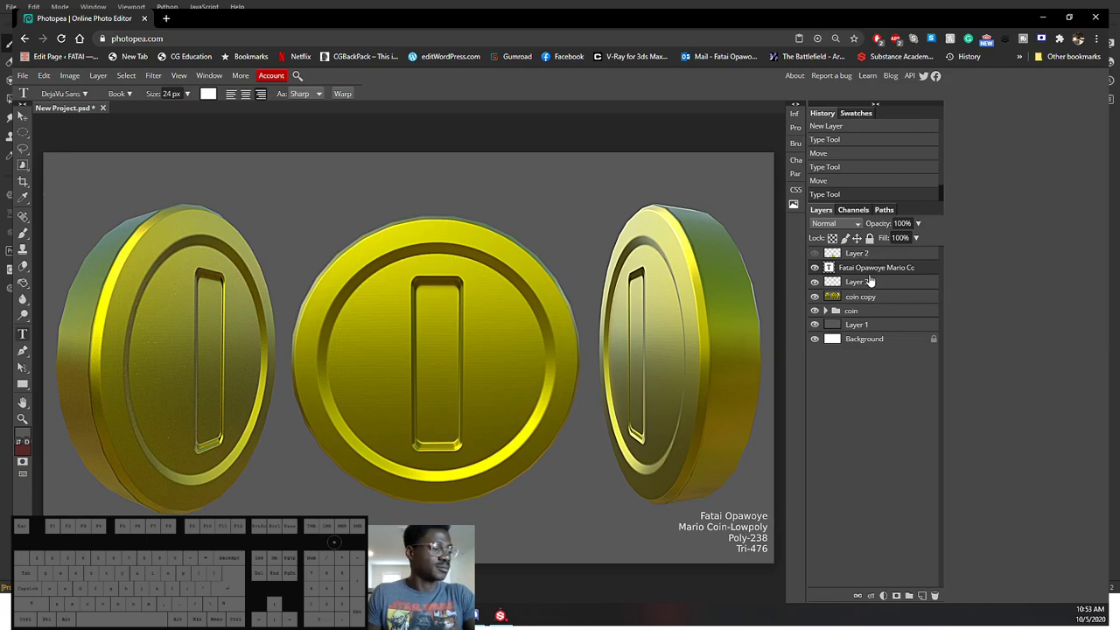
pyautogui.click(873, 280)
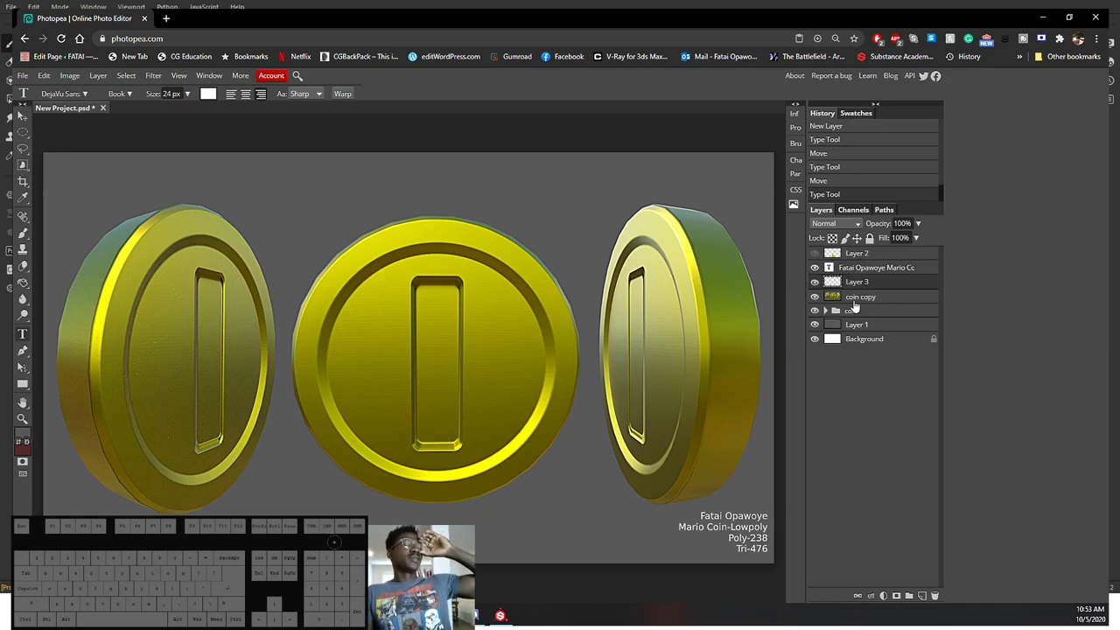
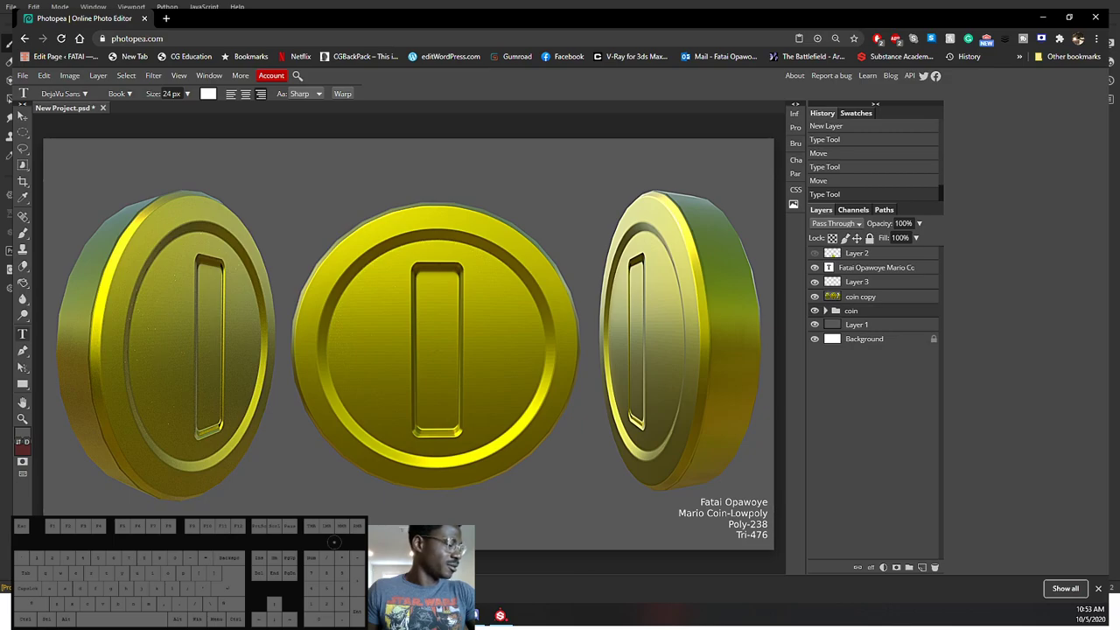
pyautogui.rightClick(67, 114)
pyautogui.click(20, 113)
pyautogui.doubleClick(66, 110)
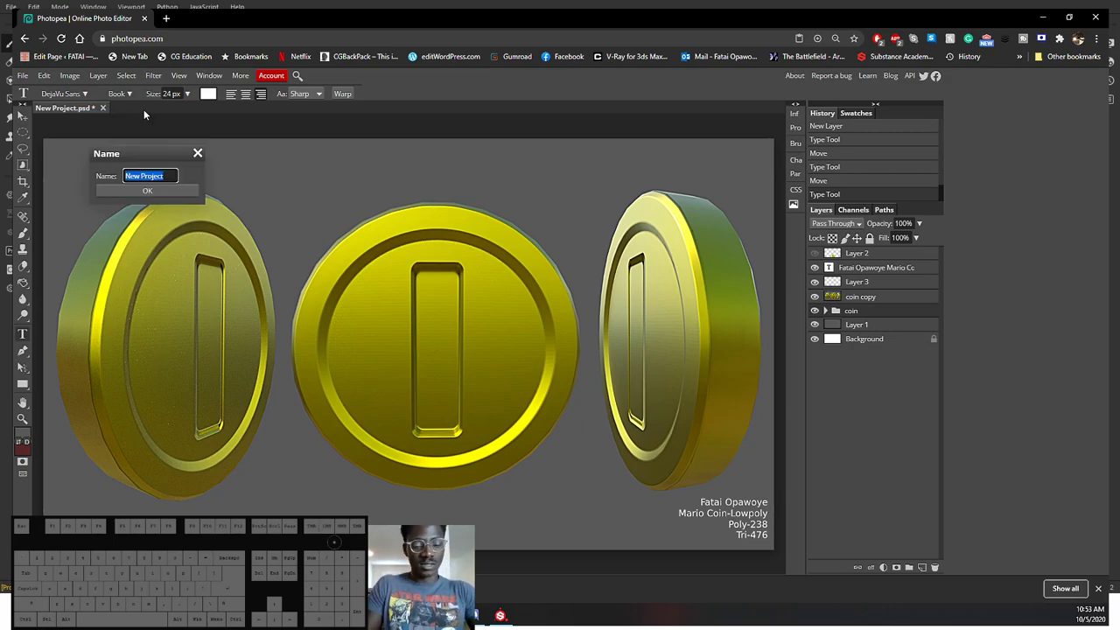
pyautogui.press('shift+a')
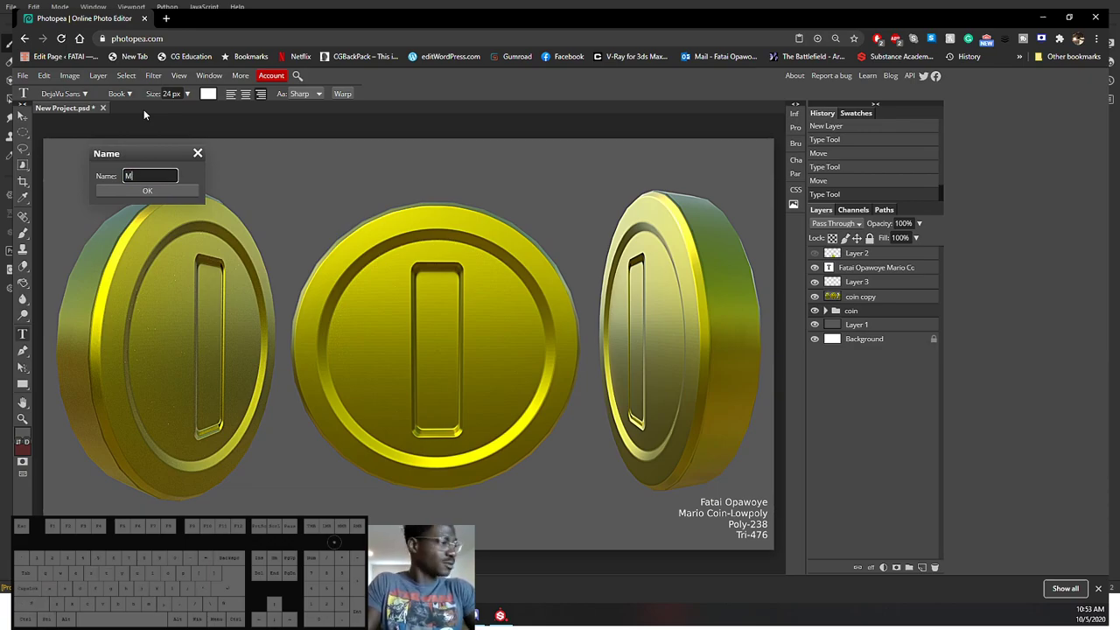
pyautogui.press('BackSpace')
pyautogui.press('BackSpace')
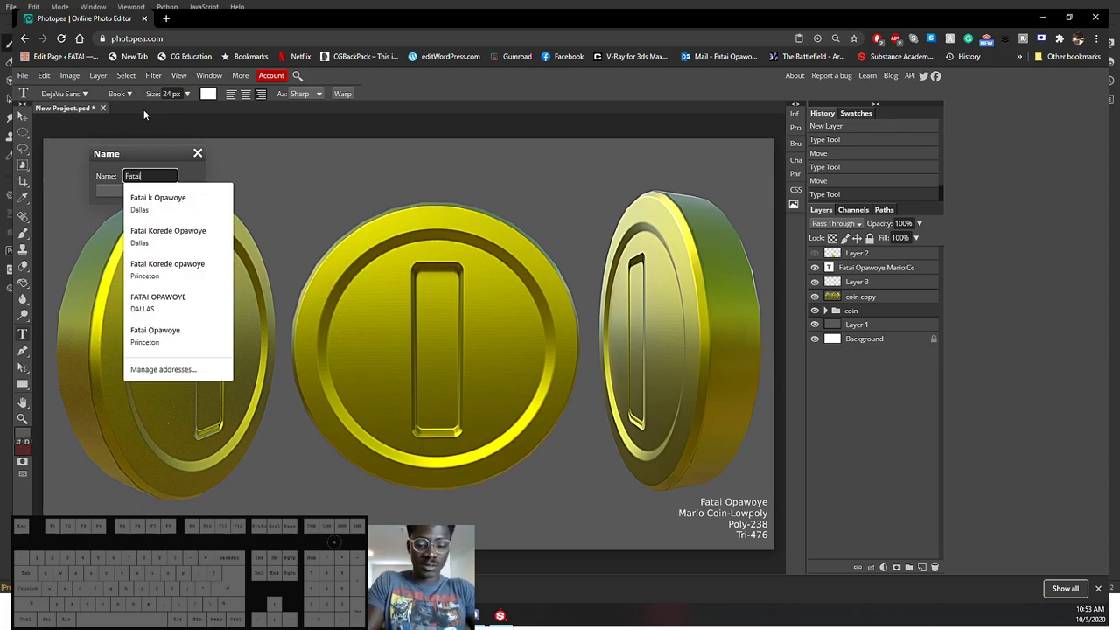
pyautogui.press('shift+-')
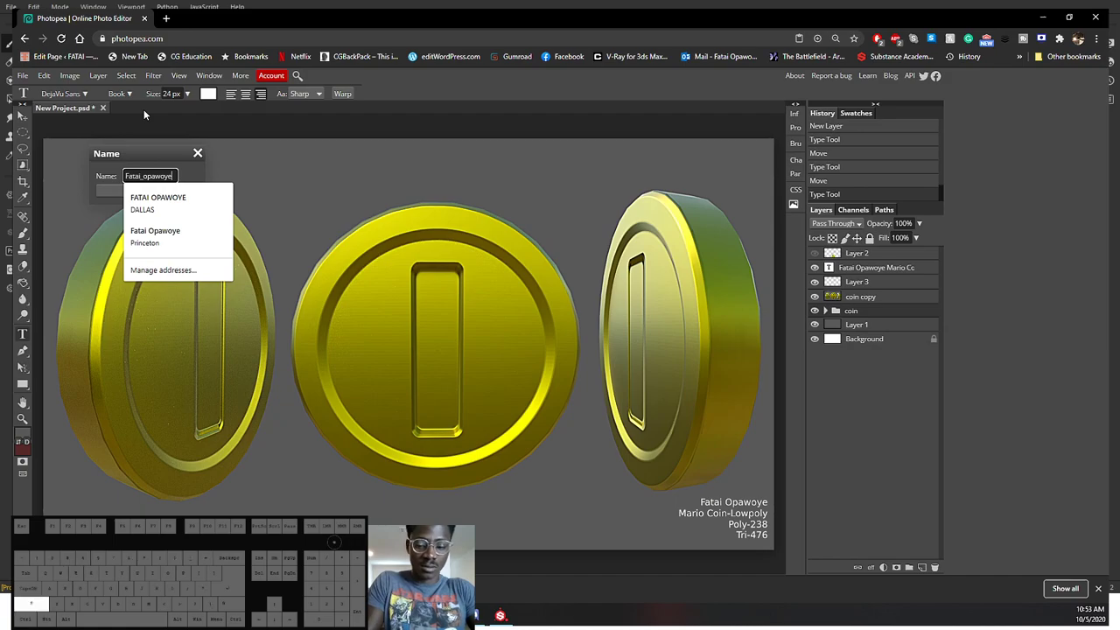
pyautogui.press('o')
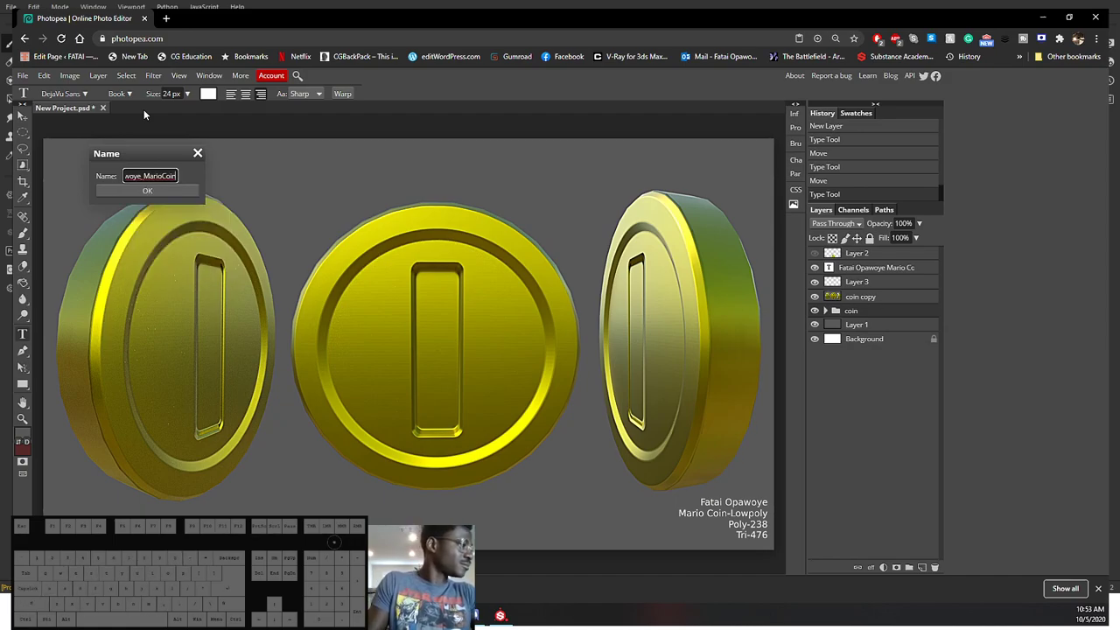
pyautogui.click(20, 113)
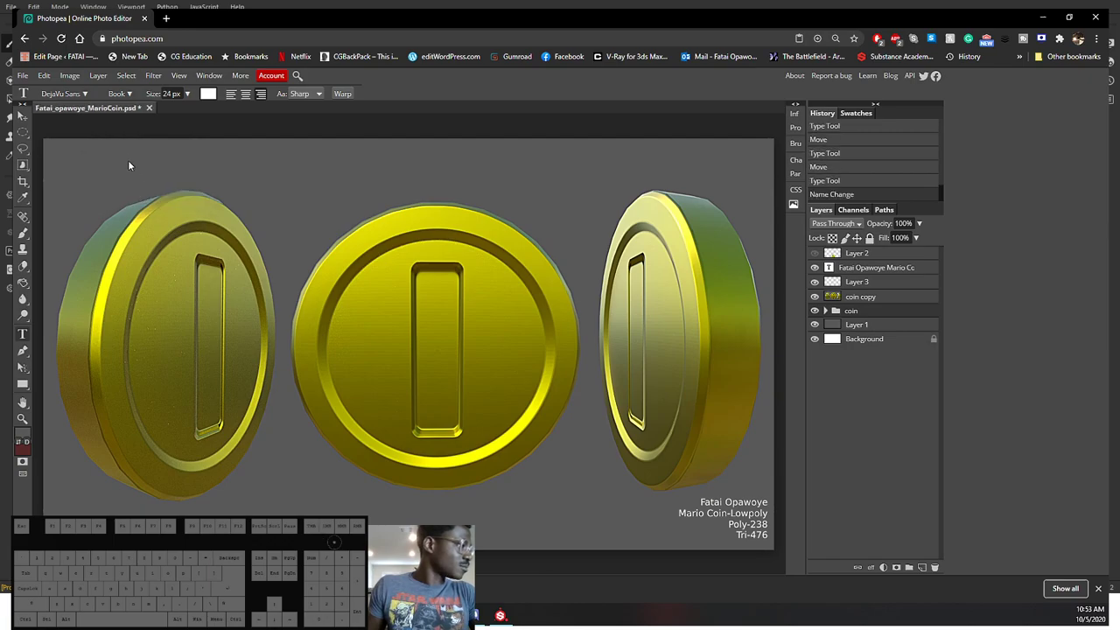
# Step: Export the composition as a 1920×1080 JPG at 100% quality
pyautogui.click(21, 111)
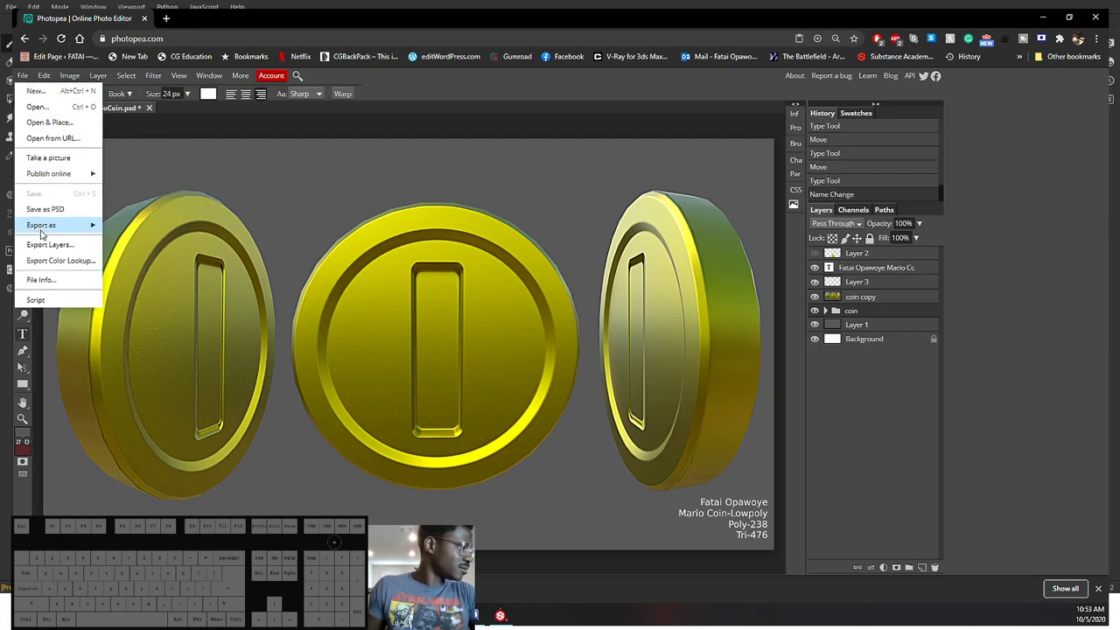
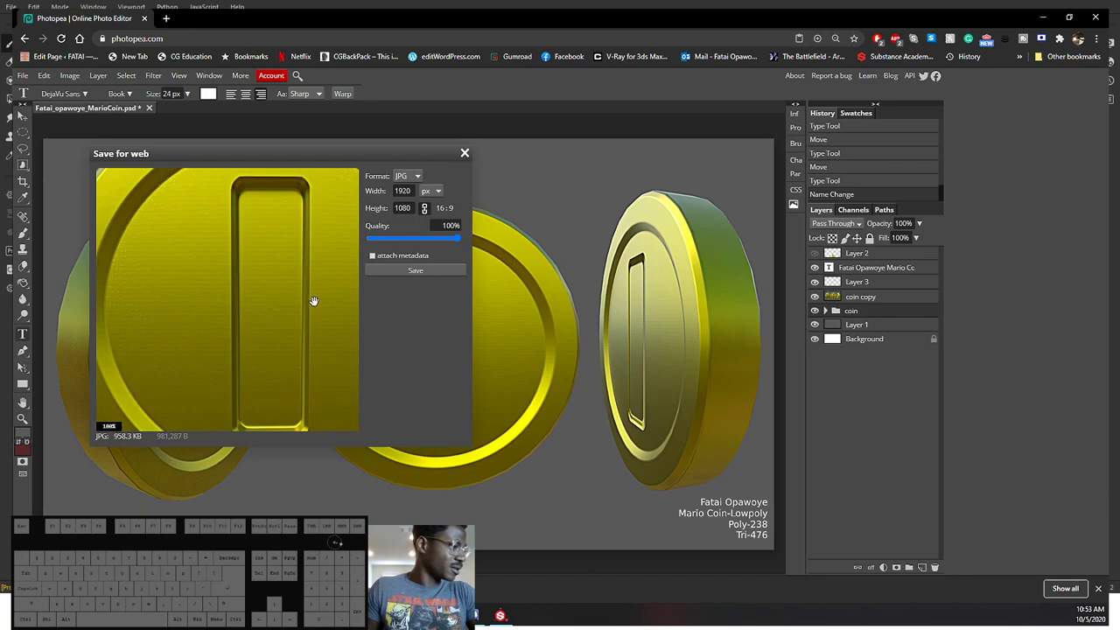
pyautogui.click(427, 272)
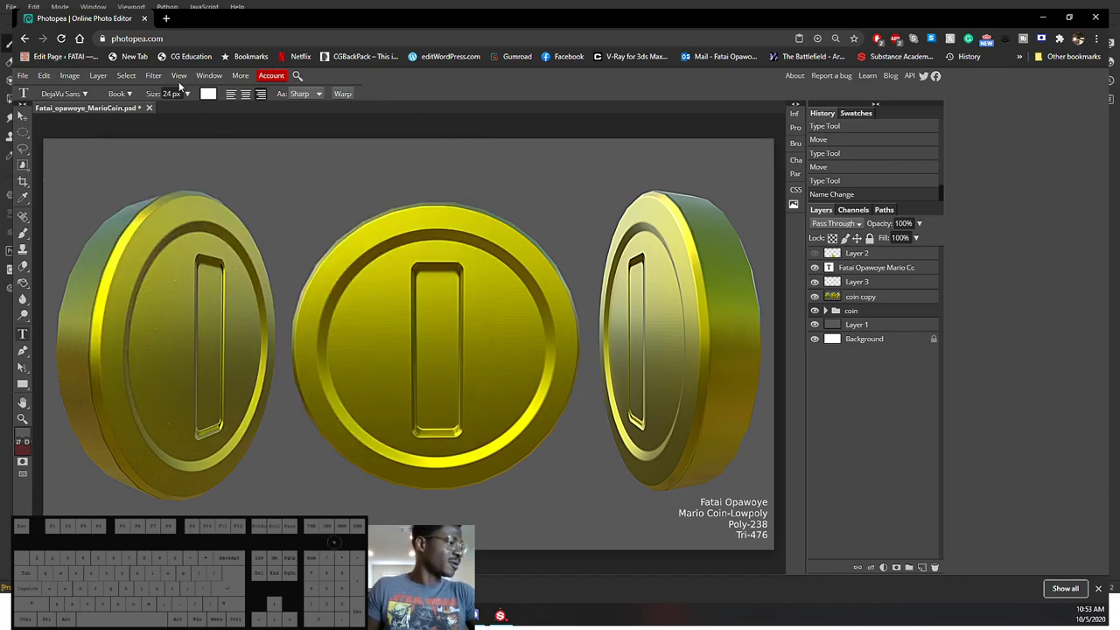
# Step: Load artstation.com in a new browser tab
pyautogui.click(169, 24)
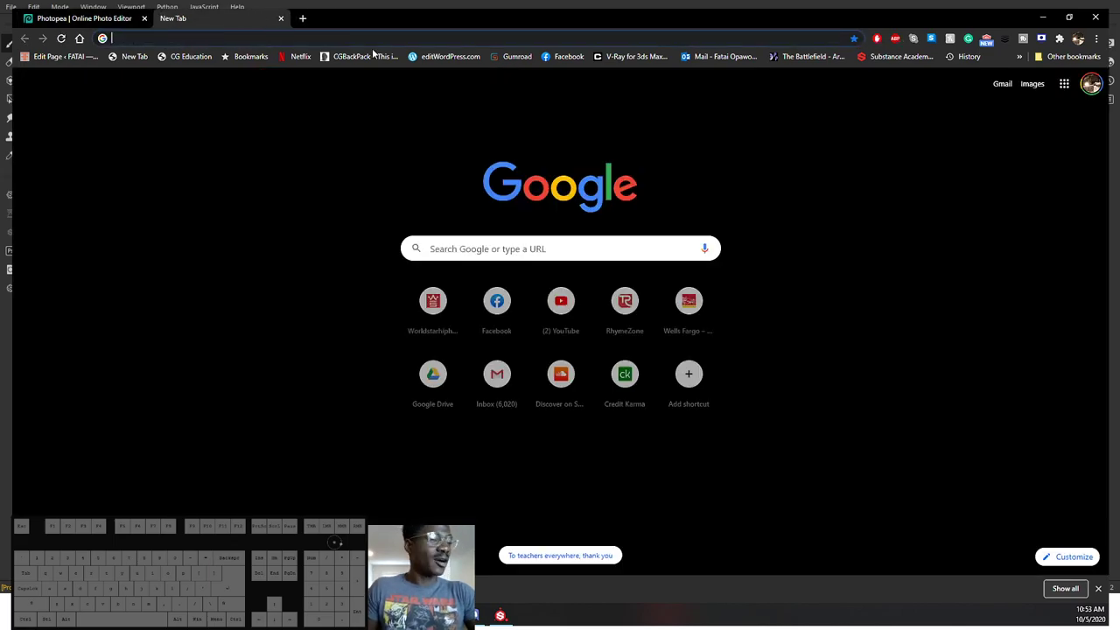
pyautogui.press('a')
pyautogui.press('t')
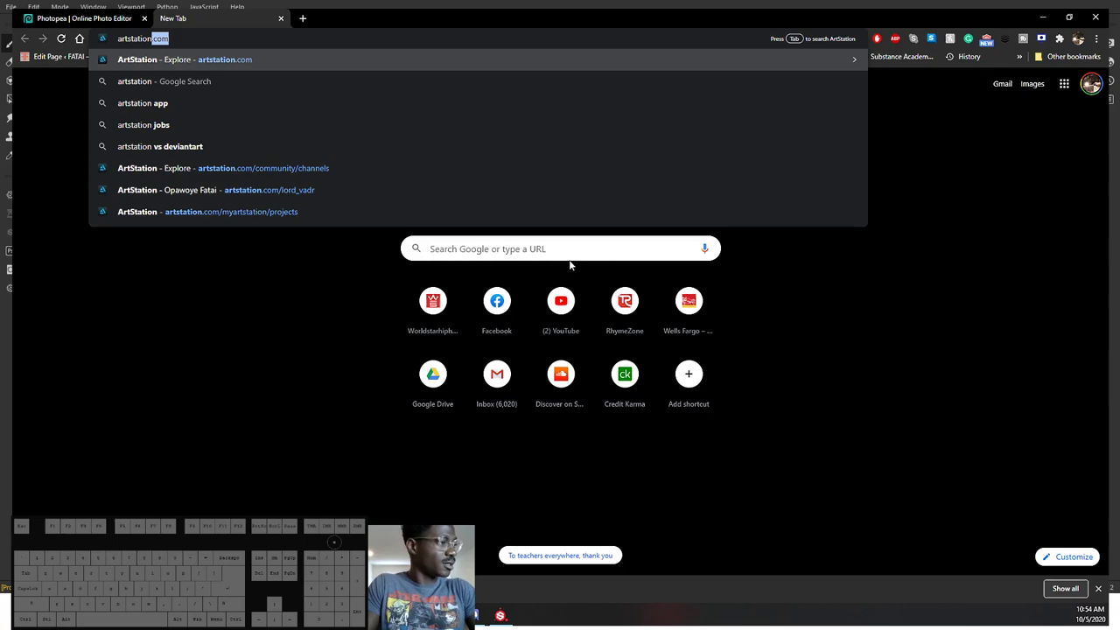
pyautogui.press('Return')
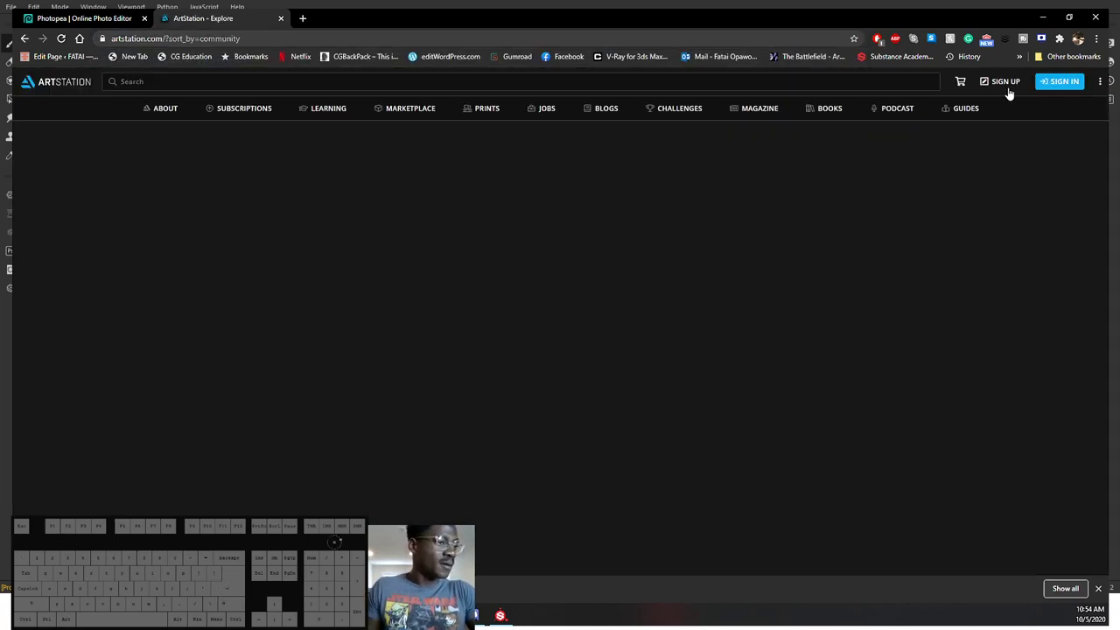
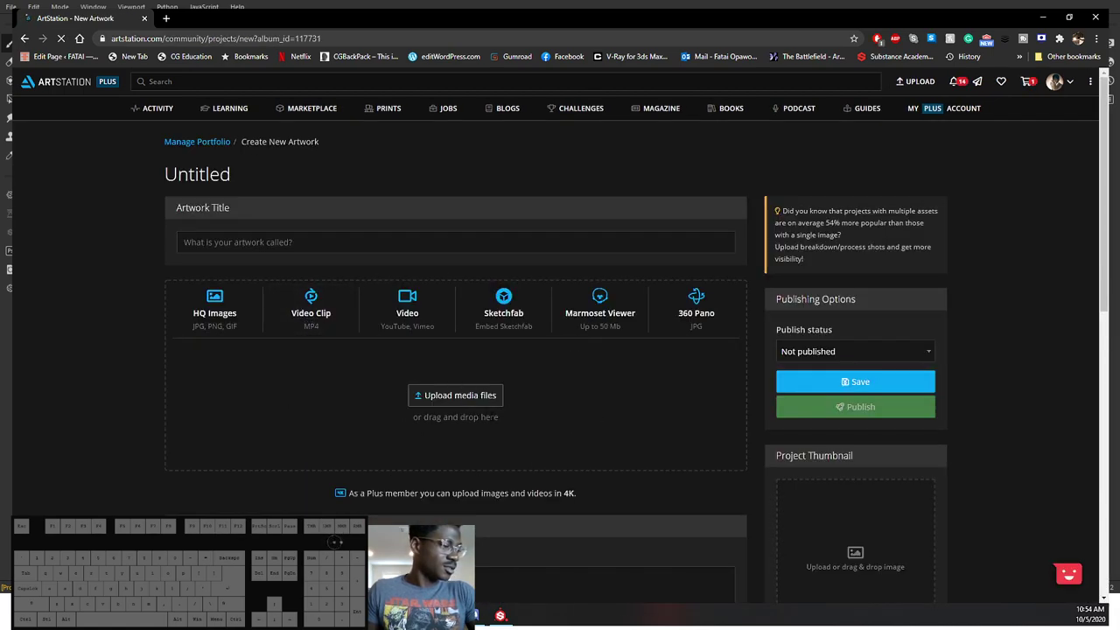
# Step: Upload the exported three-coin 1920x1080 JPG render as the new artwork's media
pyautogui.click(470, 403)
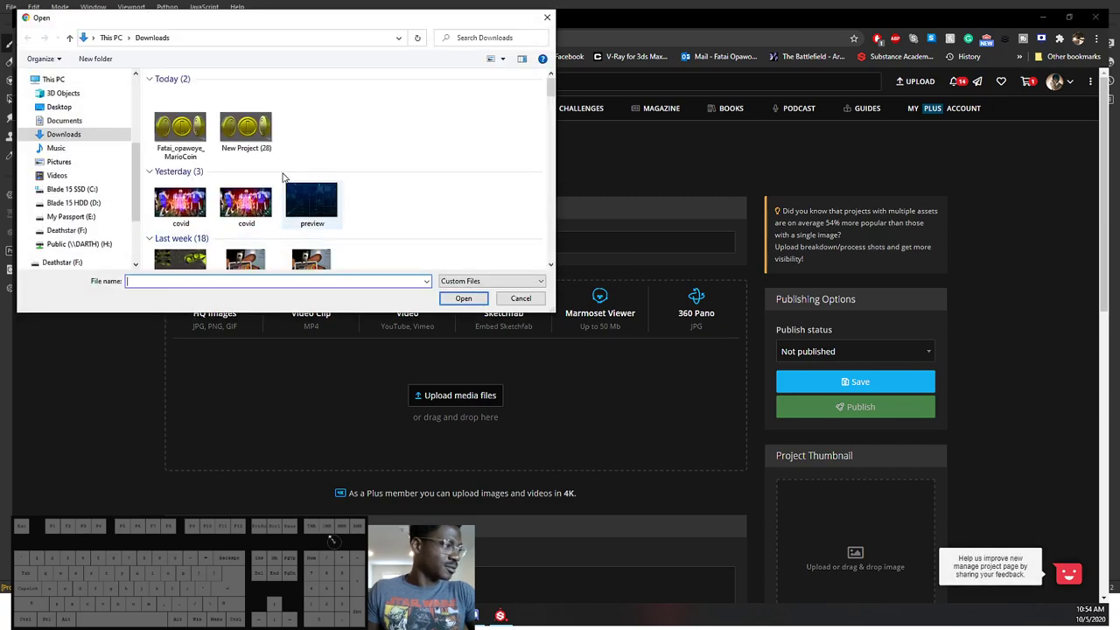
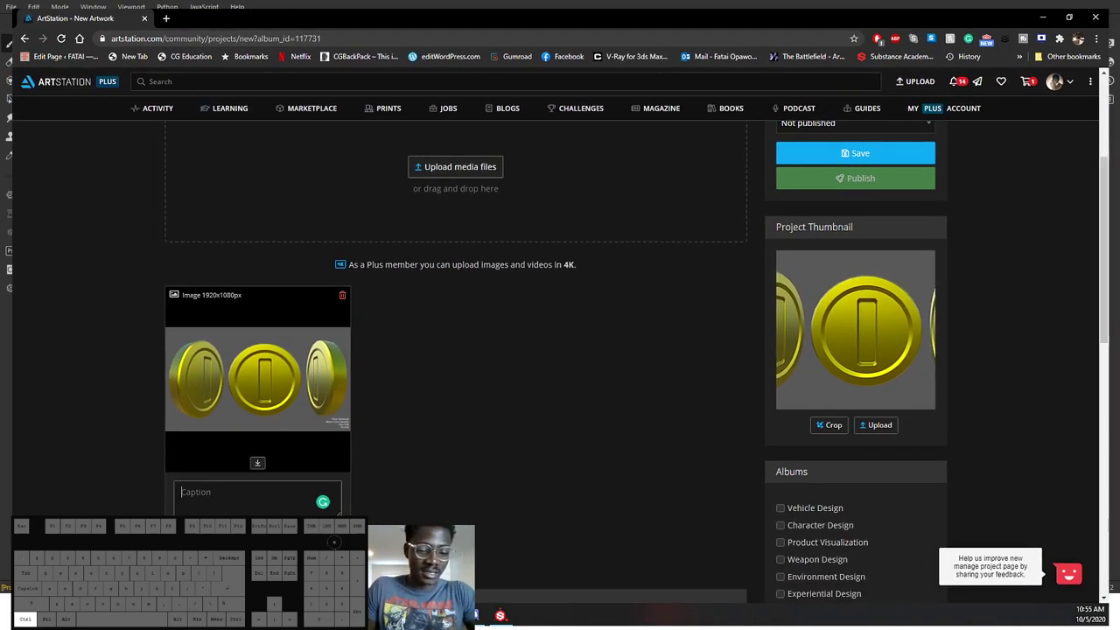
pyautogui.press('ctrl+v')
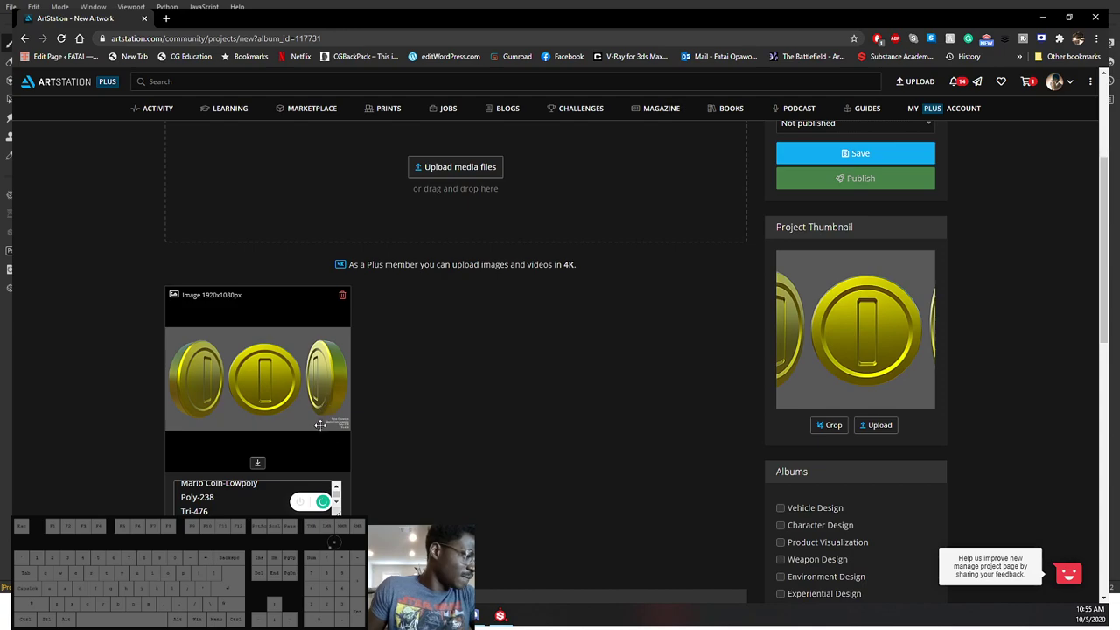
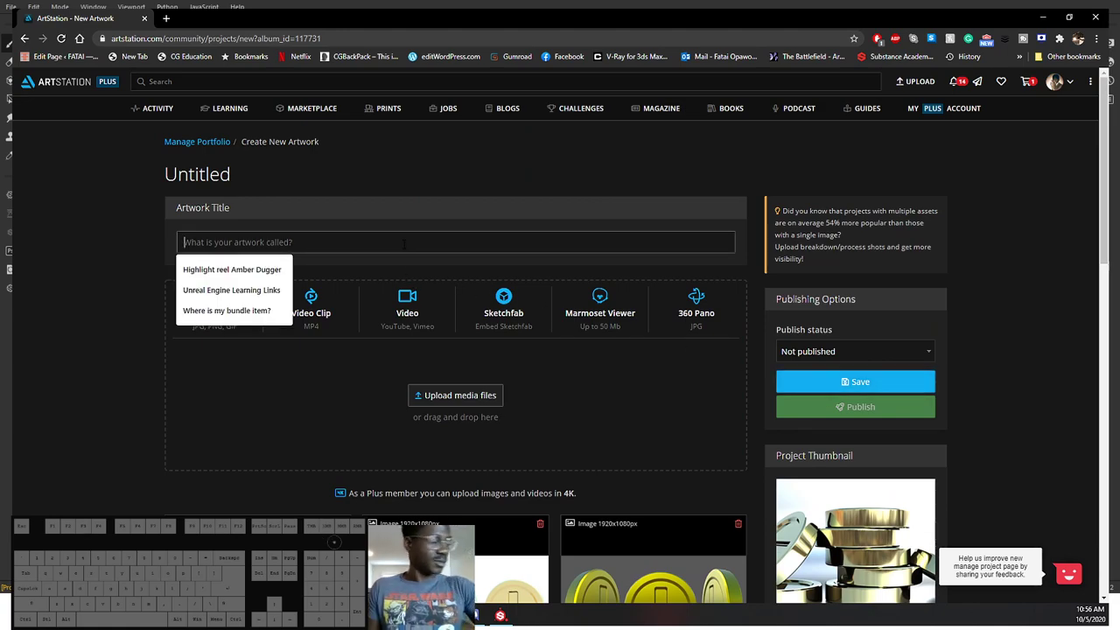
# Step: Enter 'Mario Coin' as the artwork title, removing an accidental extra word
pyautogui.press('a')
pyautogui.press('o')
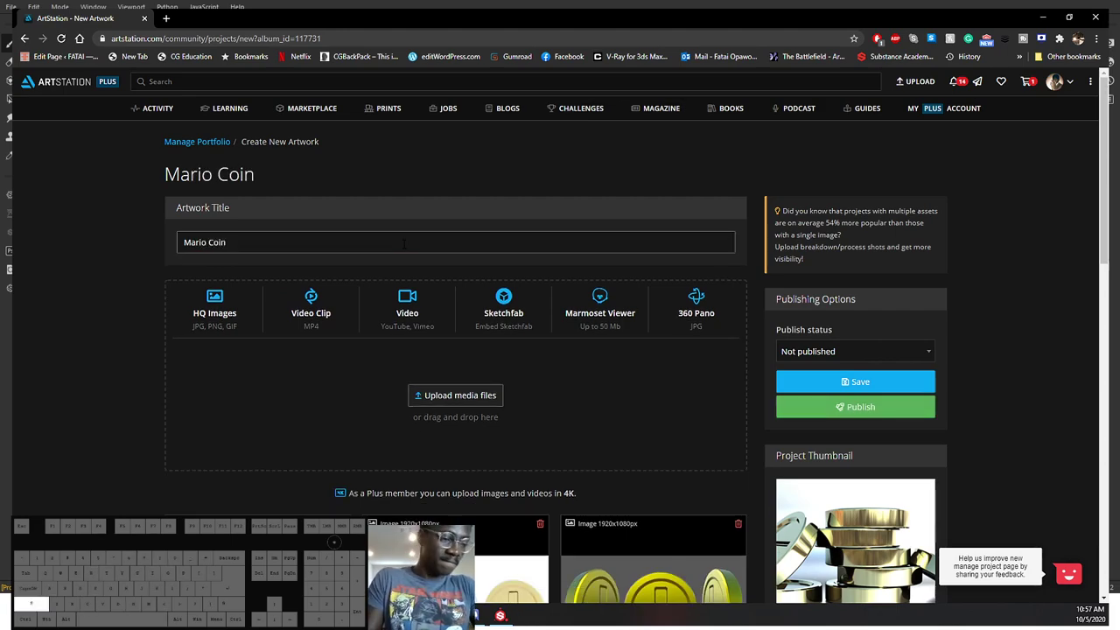
pyautogui.press('shift+m')
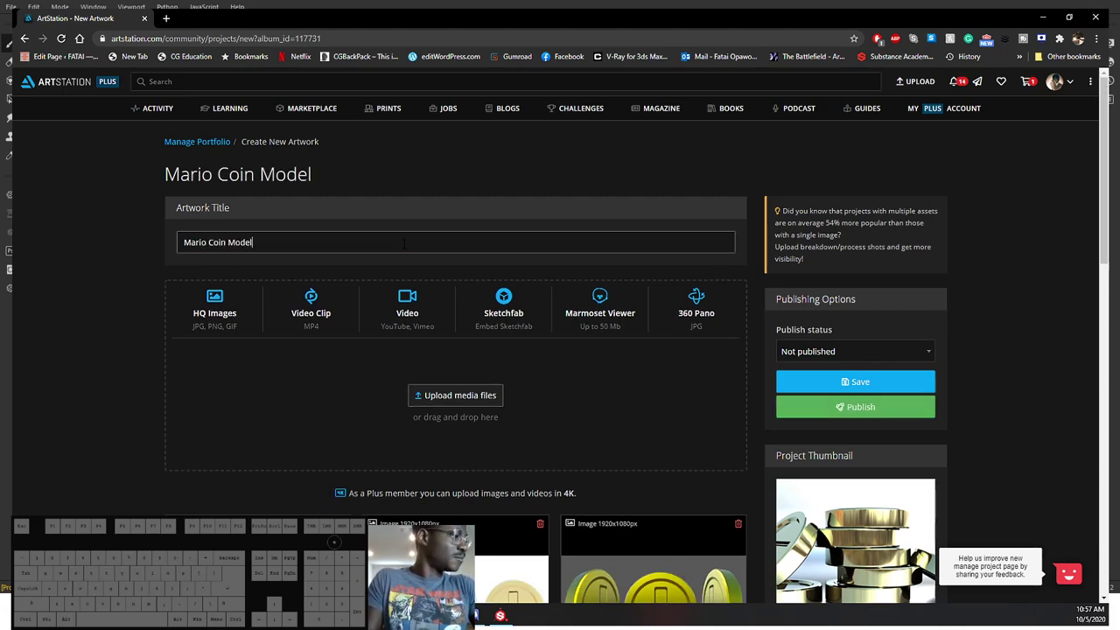
pyautogui.press('BackSpace')
pyautogui.press('BackSpace')
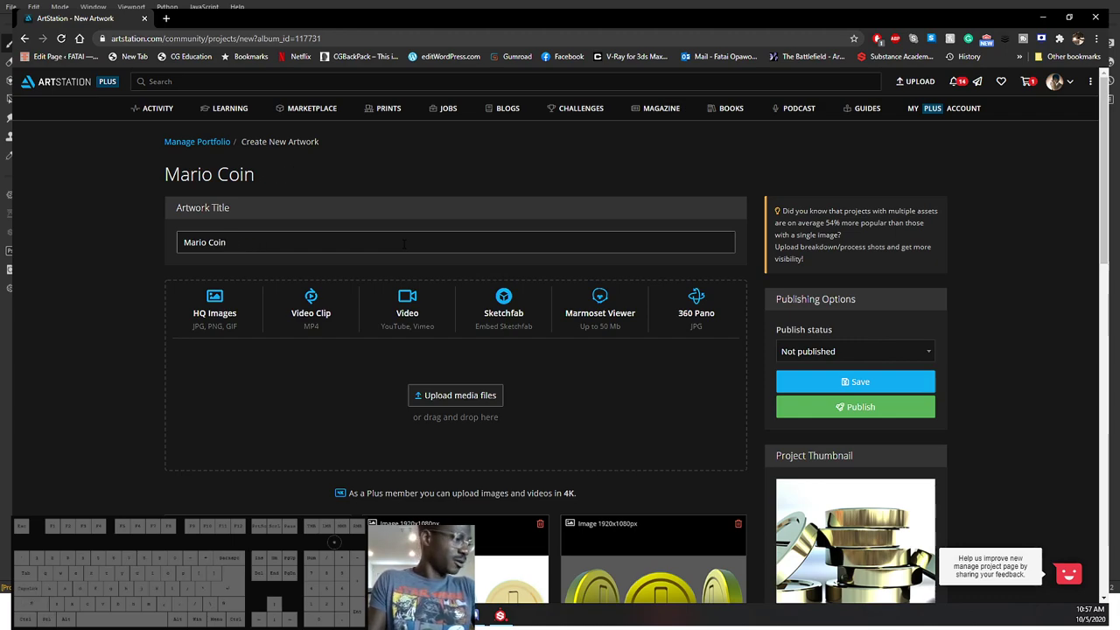